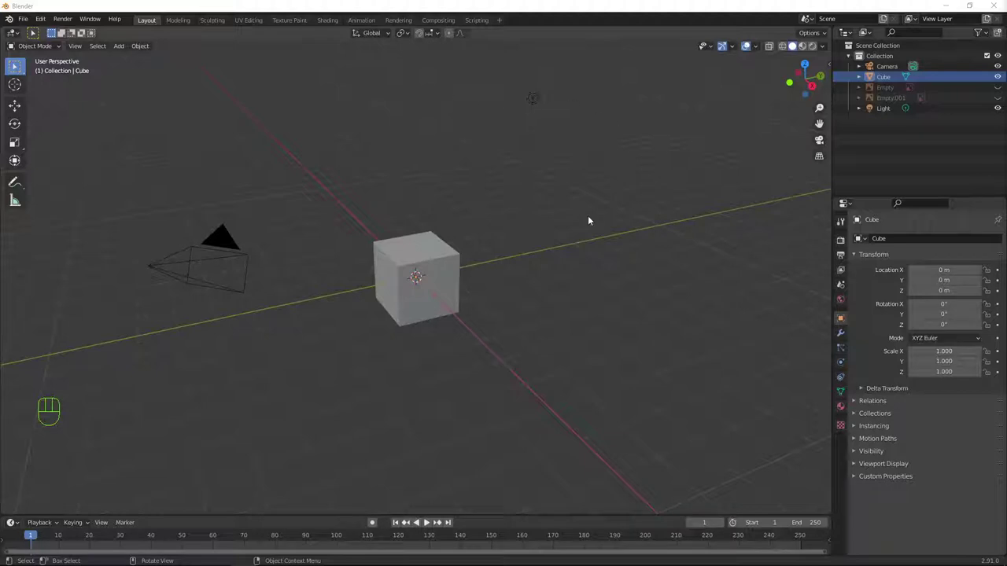
Delete the default cube and unhide the Empty and Empty.001 reference images in the Outliner
click(413, 255)
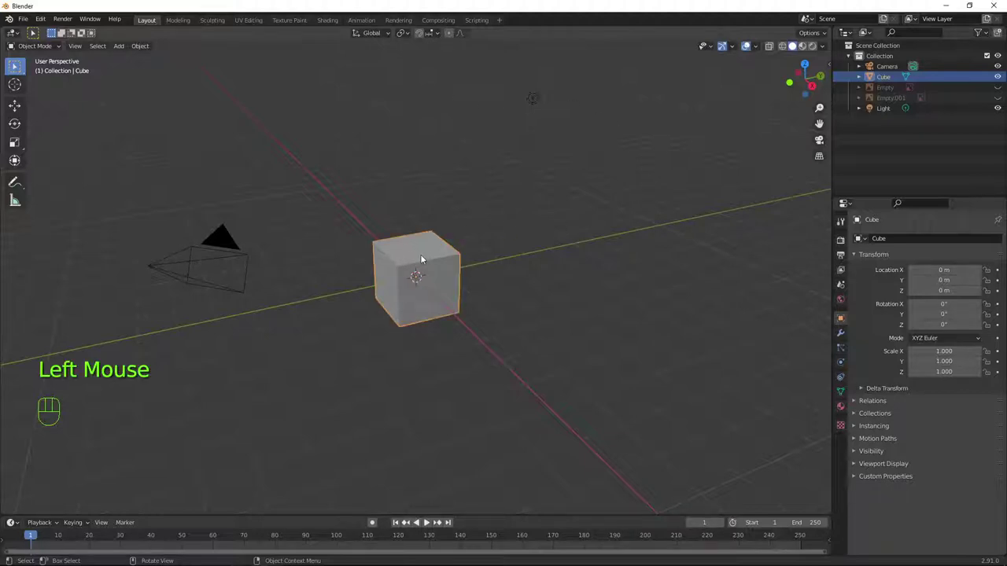
key(x)
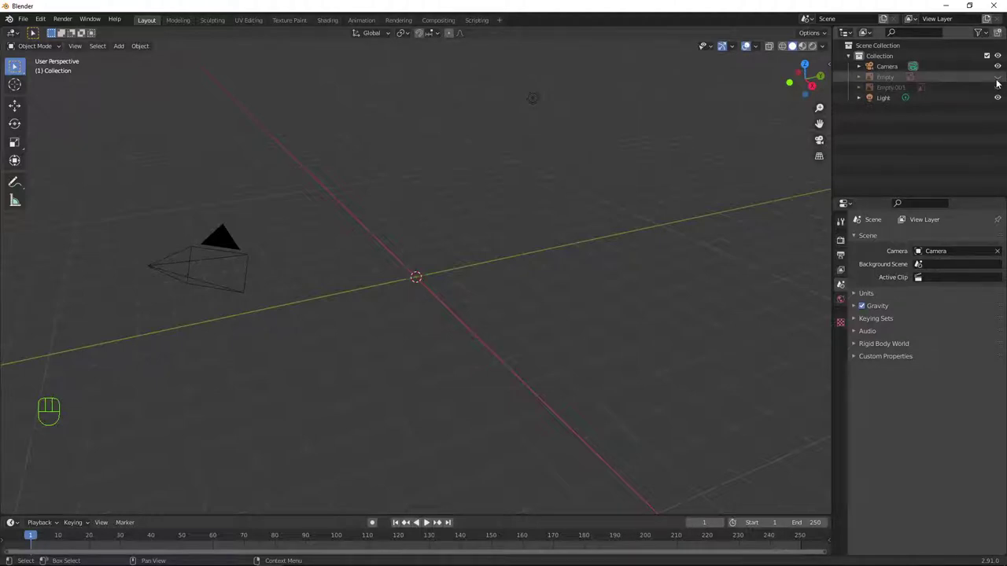
click(999, 83)
click(997, 90)
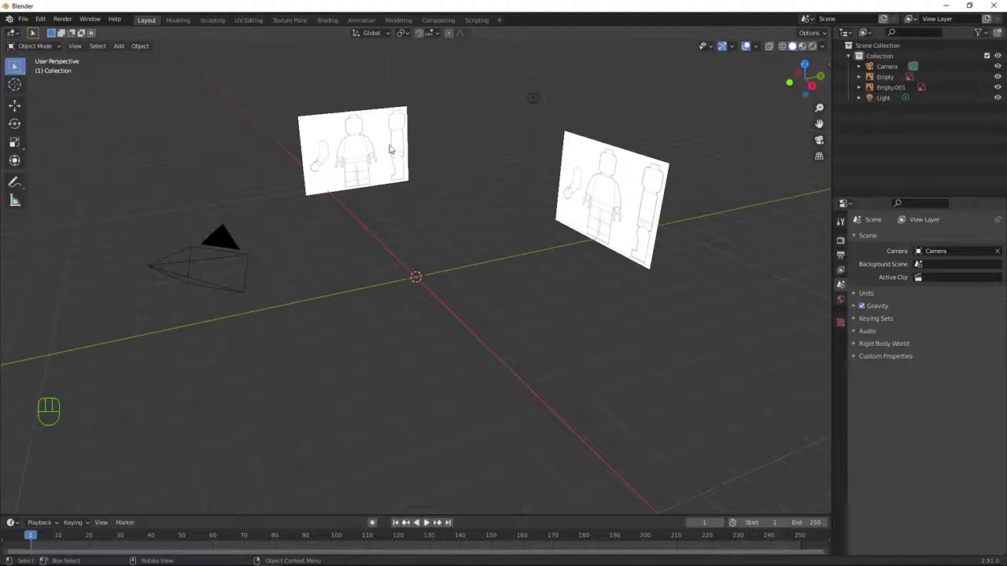
Move Empty.001 along Y from the side view so the front reference sits across the scene
click(387, 124)
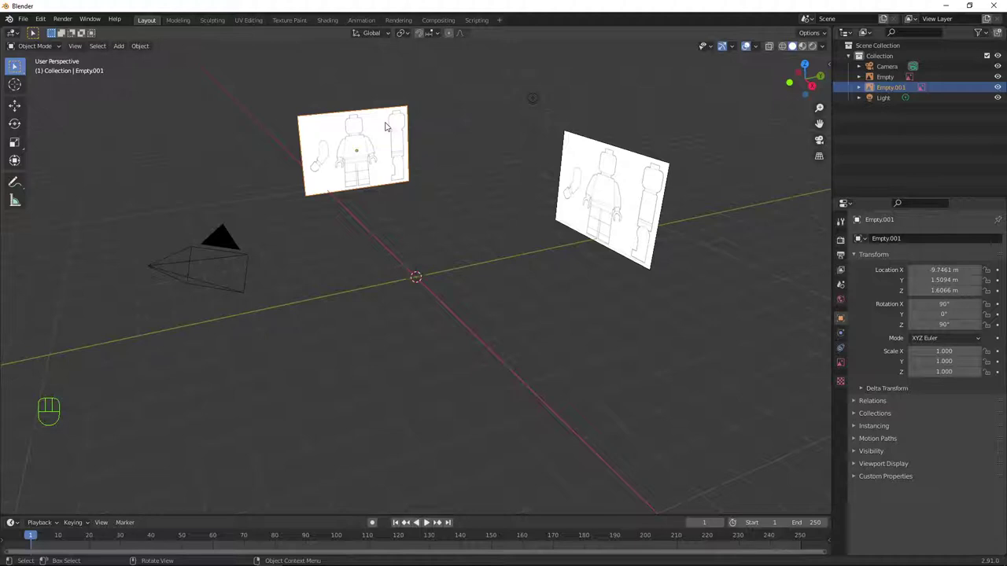
key(KP_3)
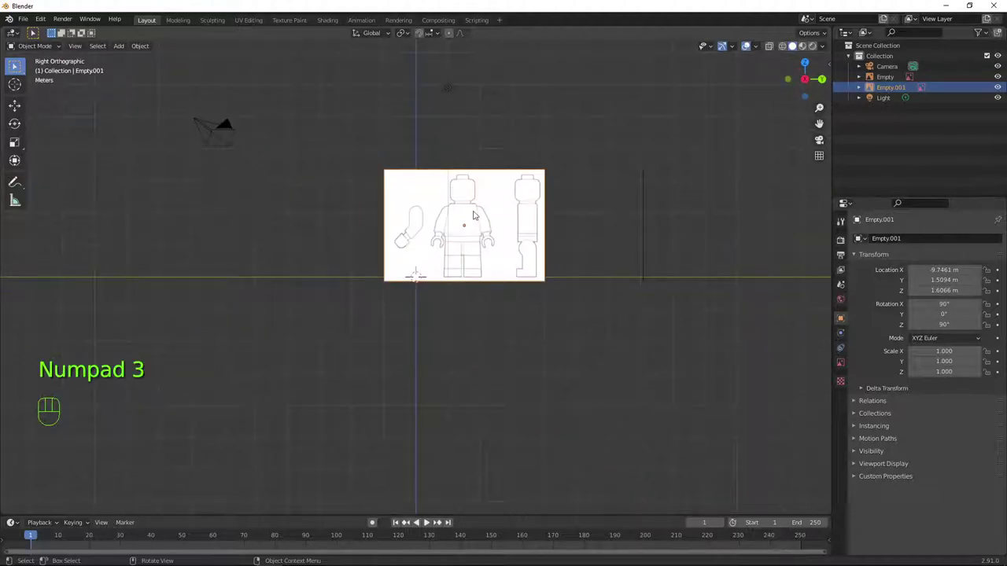
key(g)
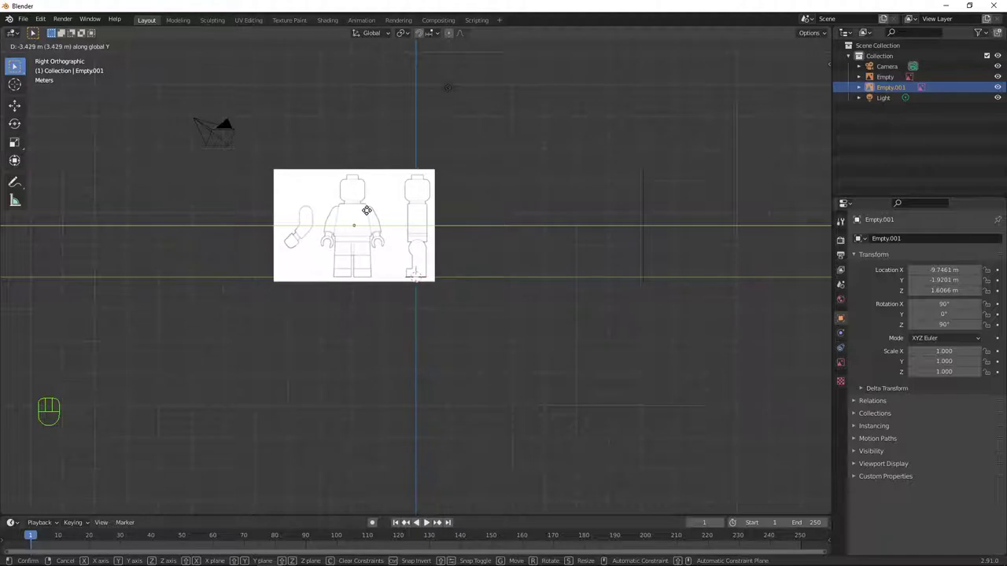
key(g)
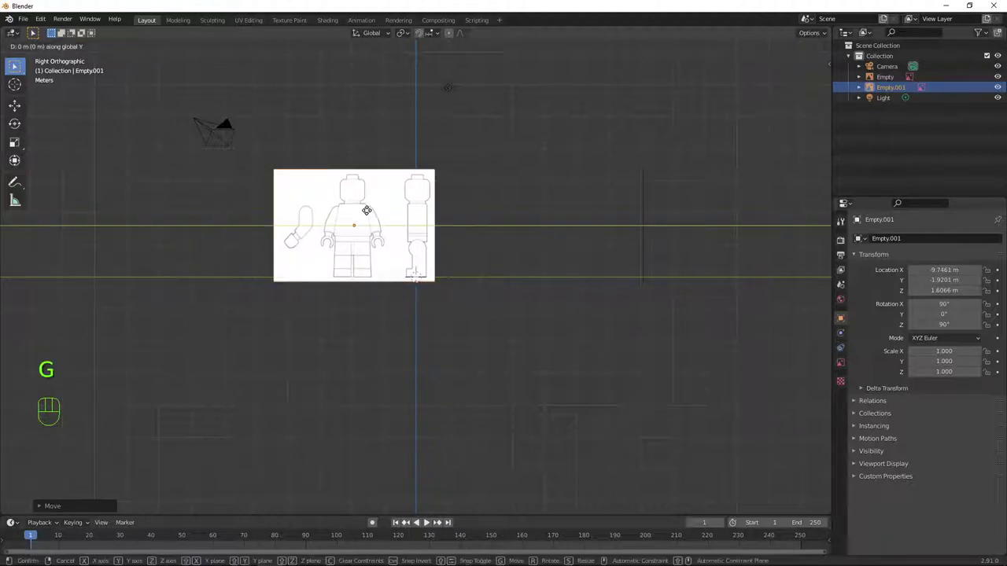
drag(519, 227, 573, 236)
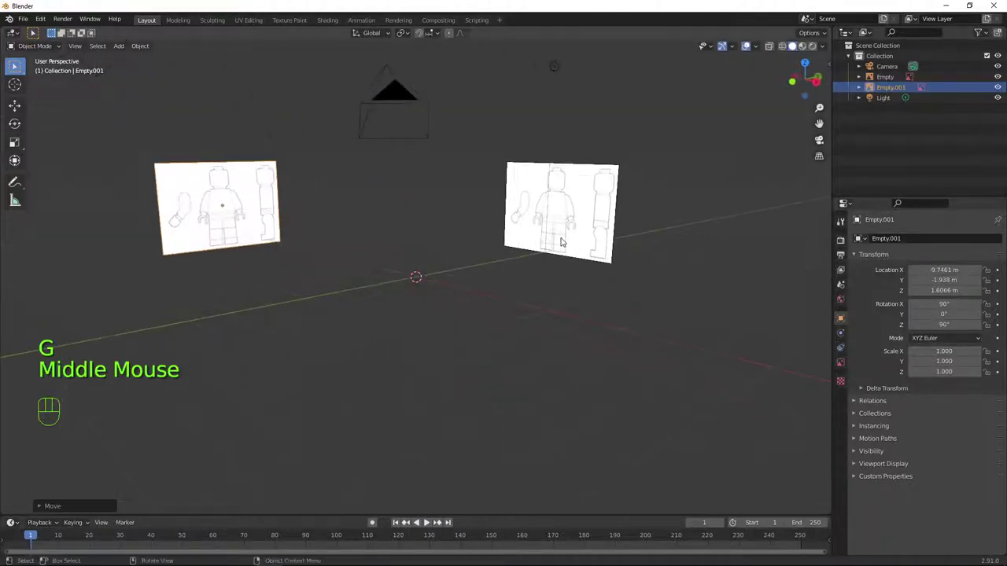
key(KP_1)
scroll(up, 3)
Add a cube, raise it onto the torso outline in X-ray and narrow its top along X to the taper
key(shift+a)
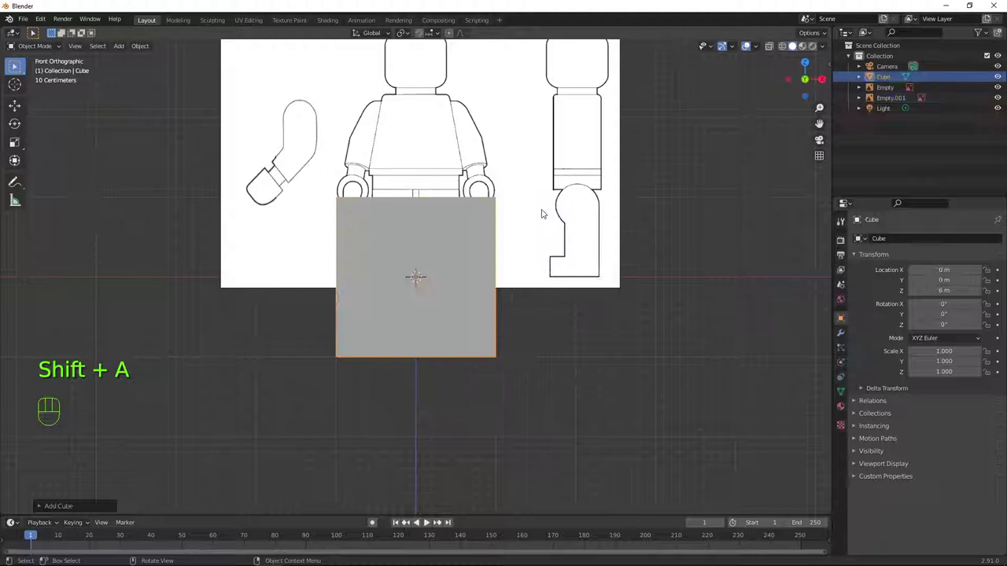
key(Tab)
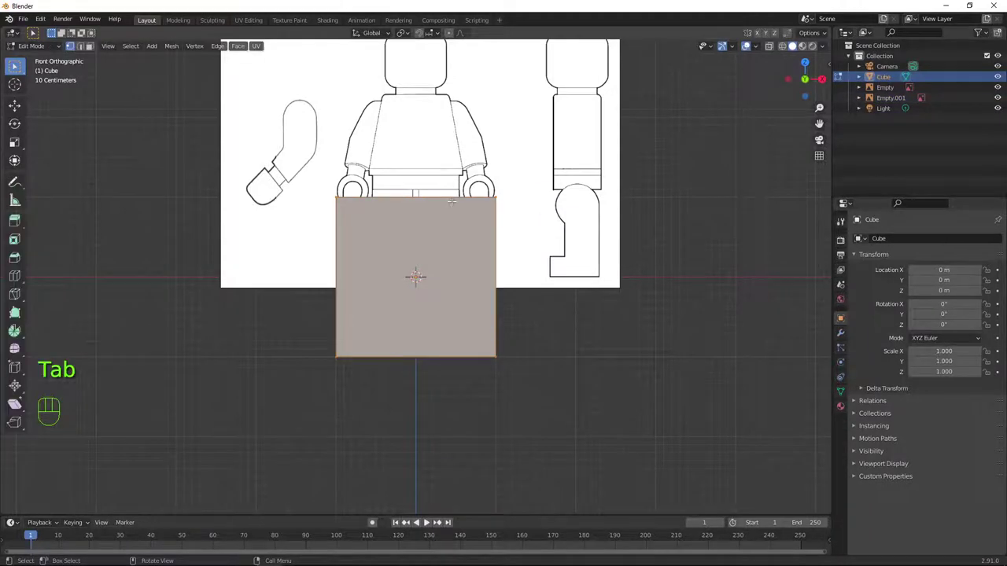
key(g)
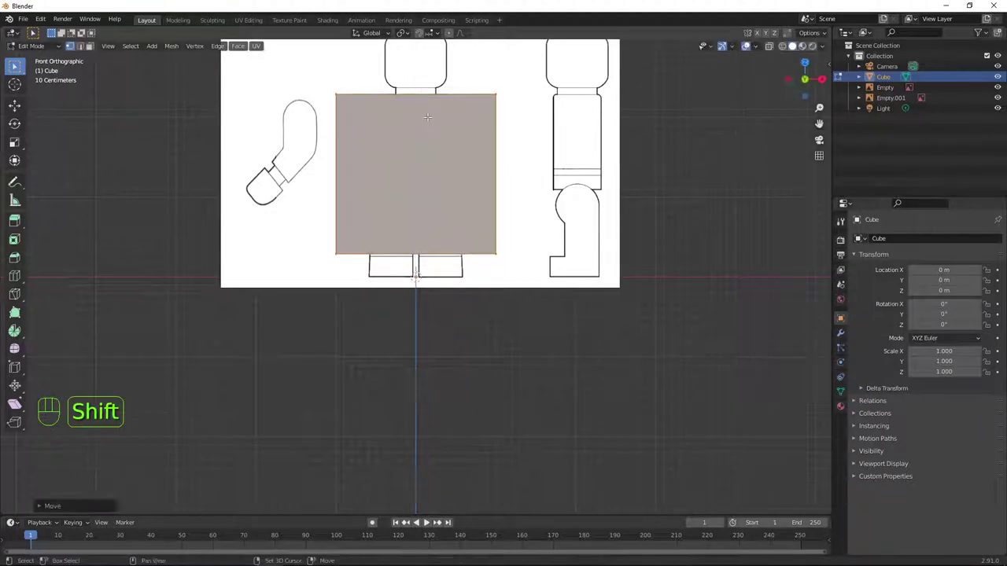
key(alt+z)
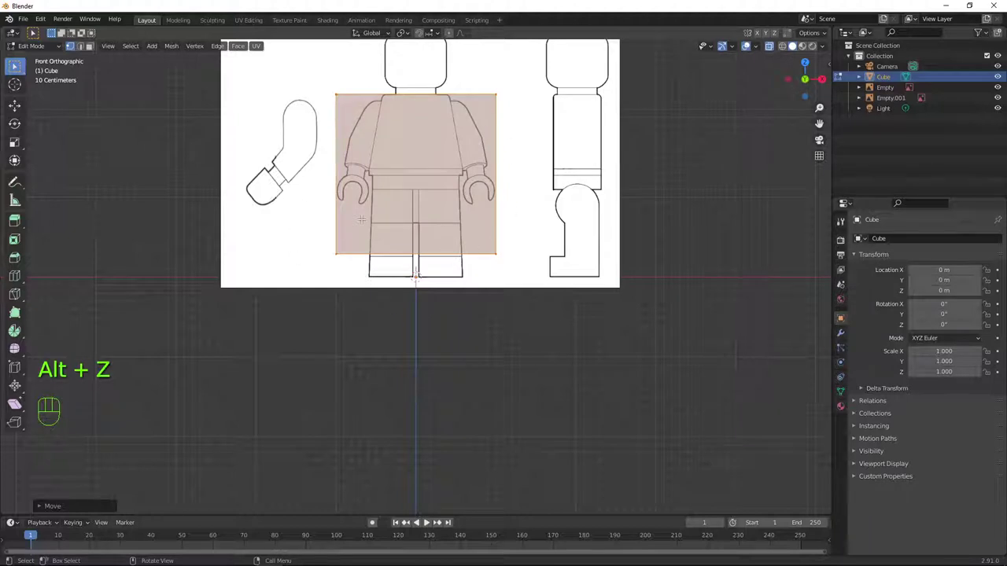
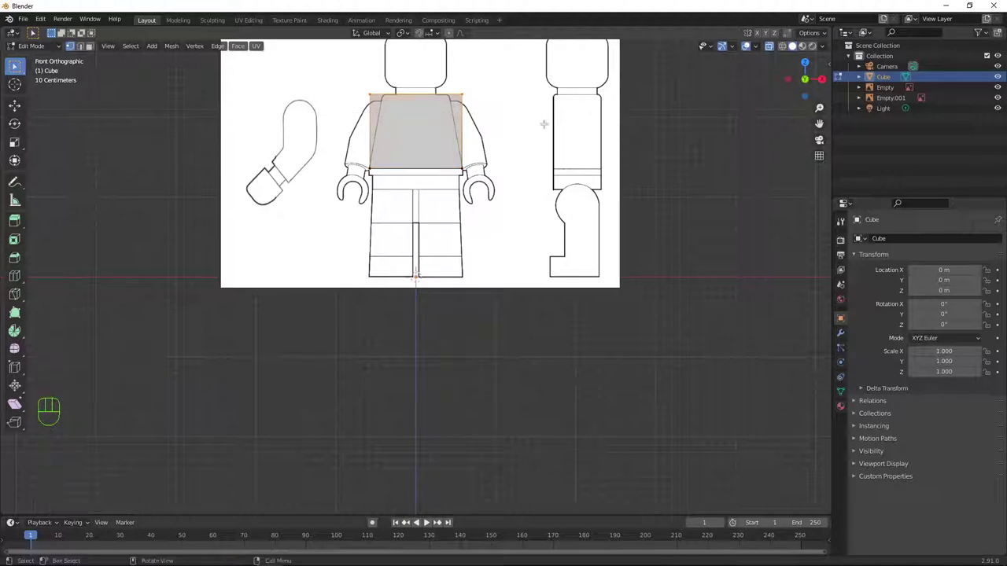
key(s)
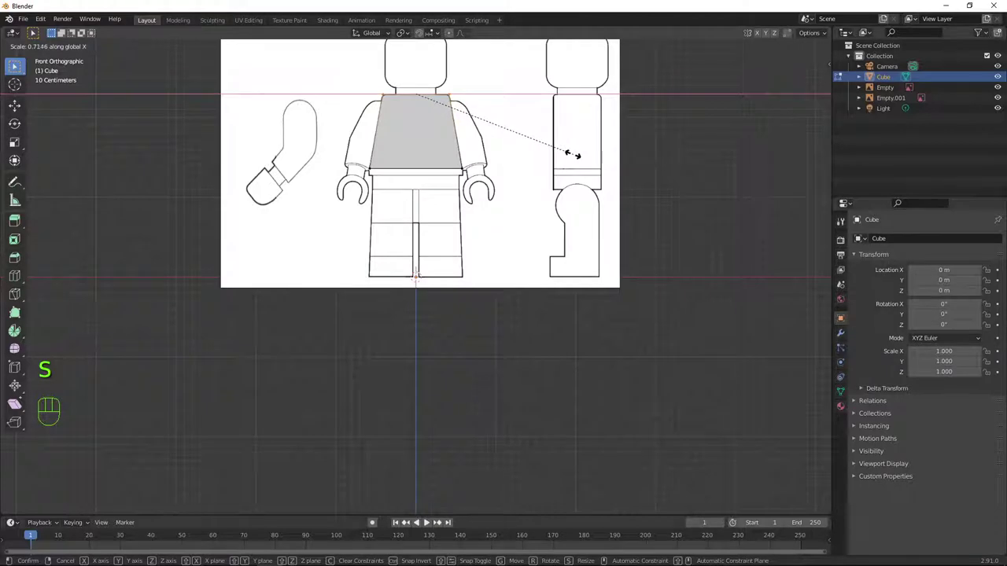
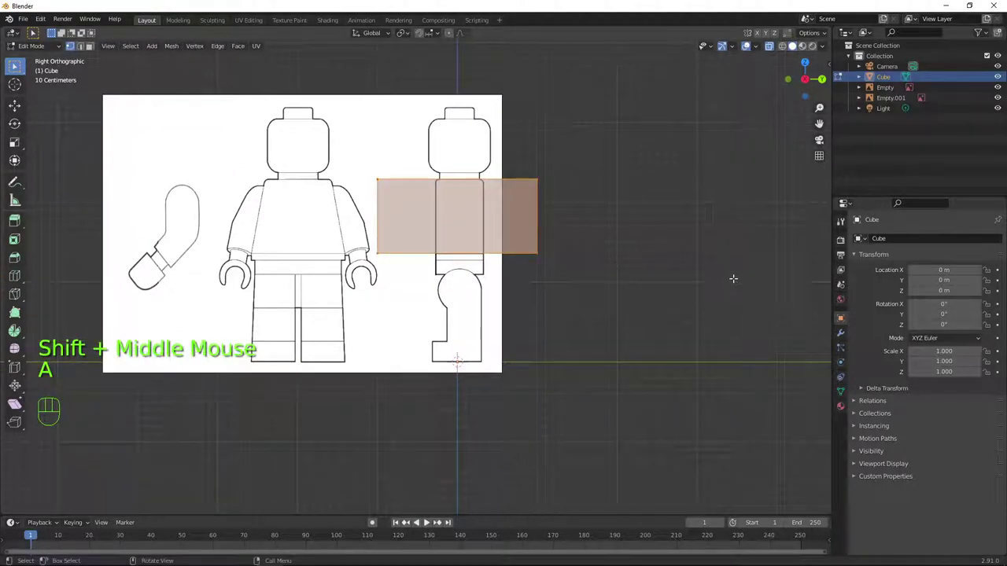
Scale the torso's depth along Y to the side outline and move it along Y into alignment
key(s)
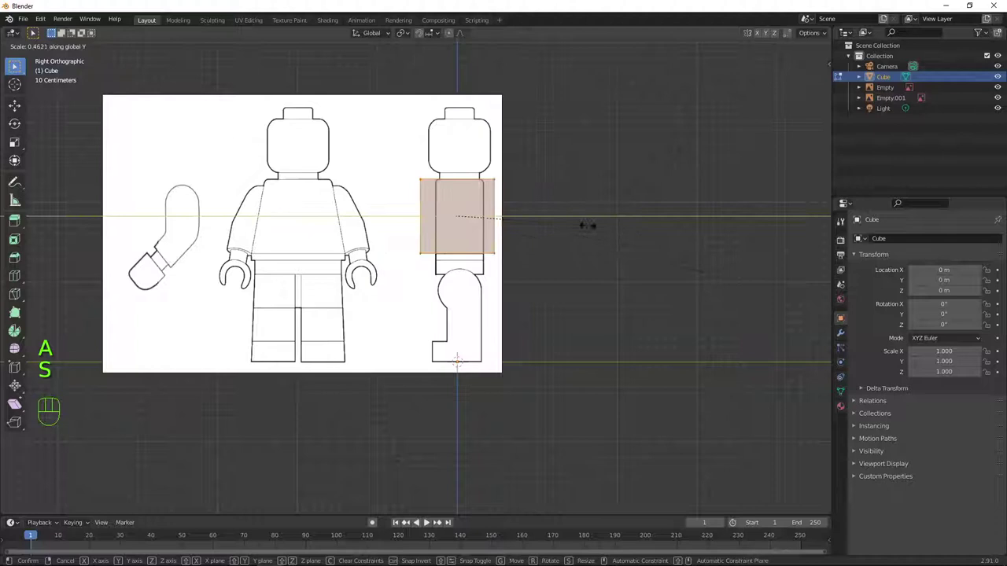
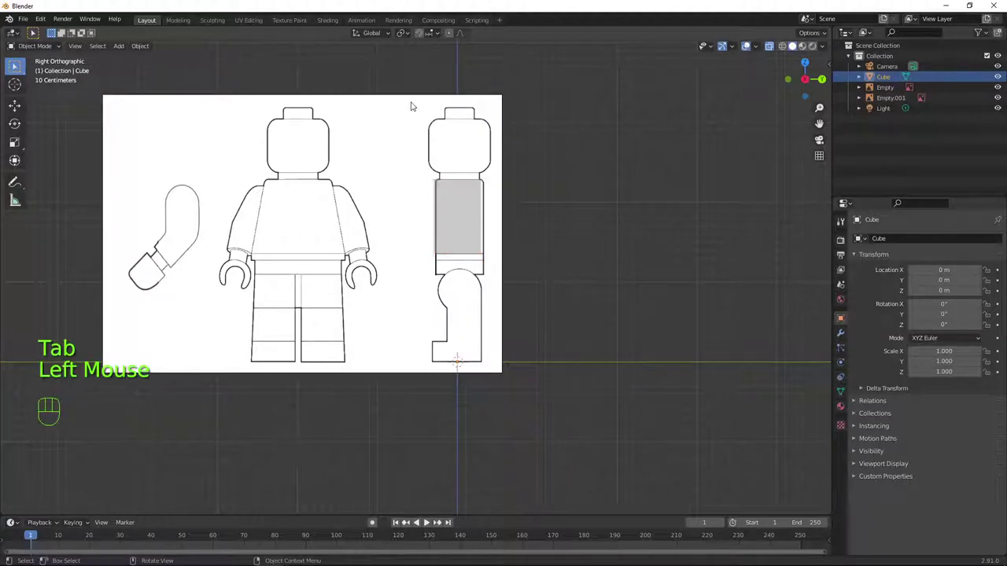
key(g)
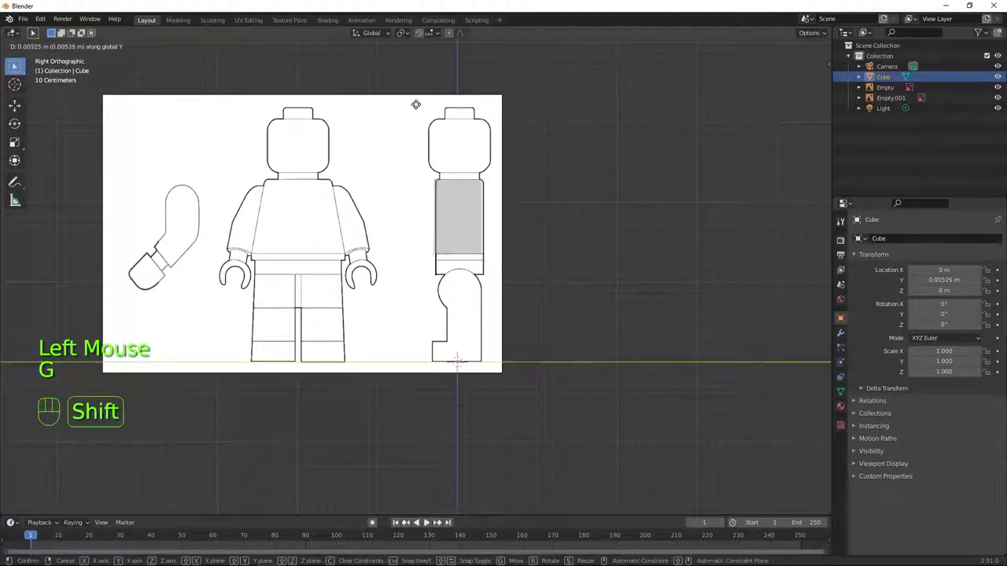
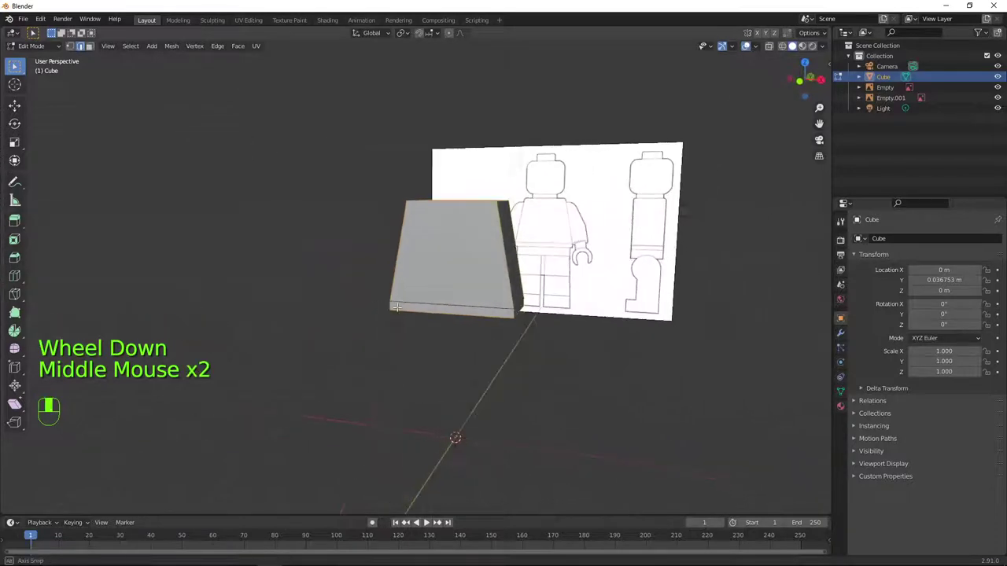
Bevel all the torso's edges with Ctrl+B in front view
key(KP_1)
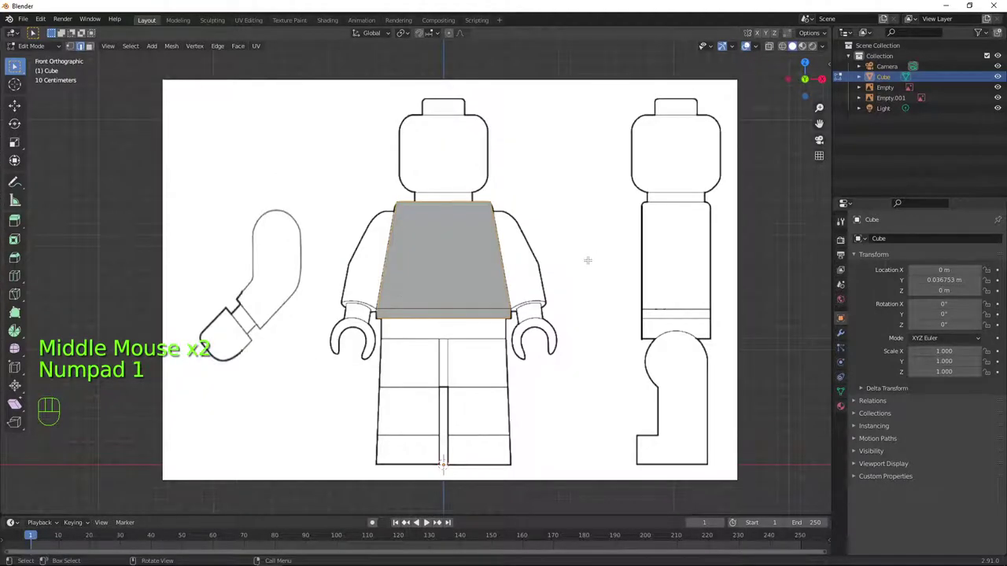
key(ctrl+b)
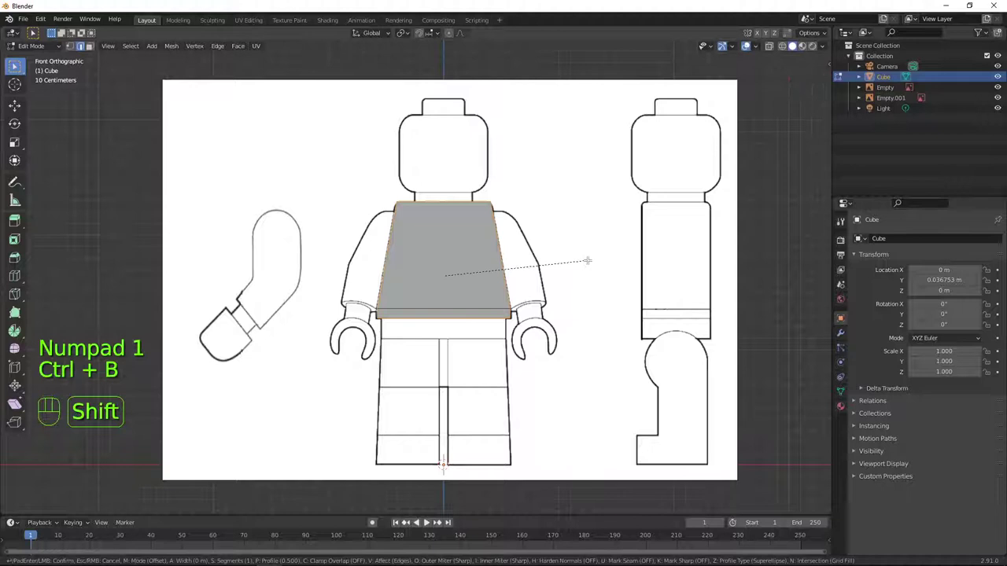
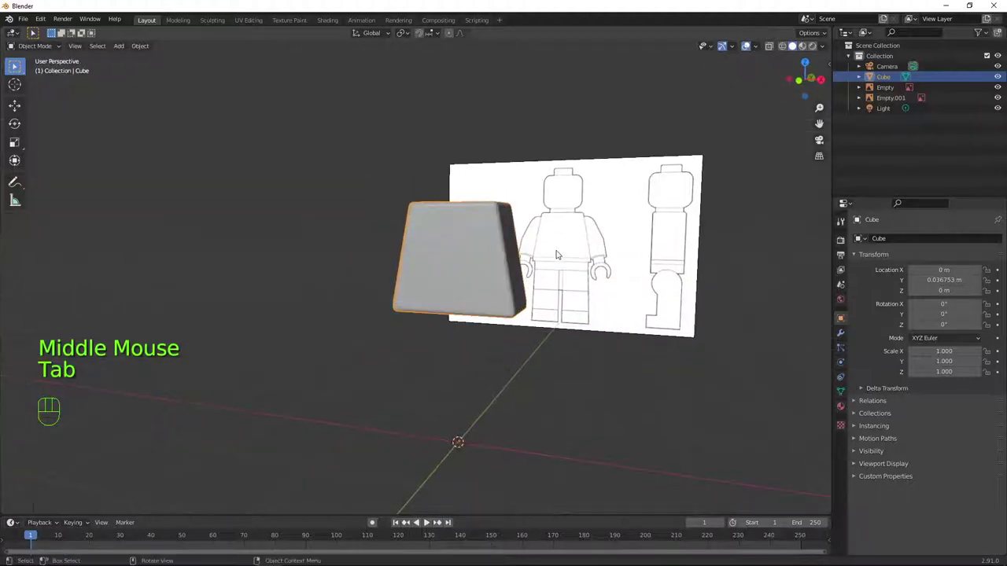
Apply Shade Smooth to the bevelled torso cube and view it from the front
drag(610, 221, 547, 254)
scroll(up, 3)
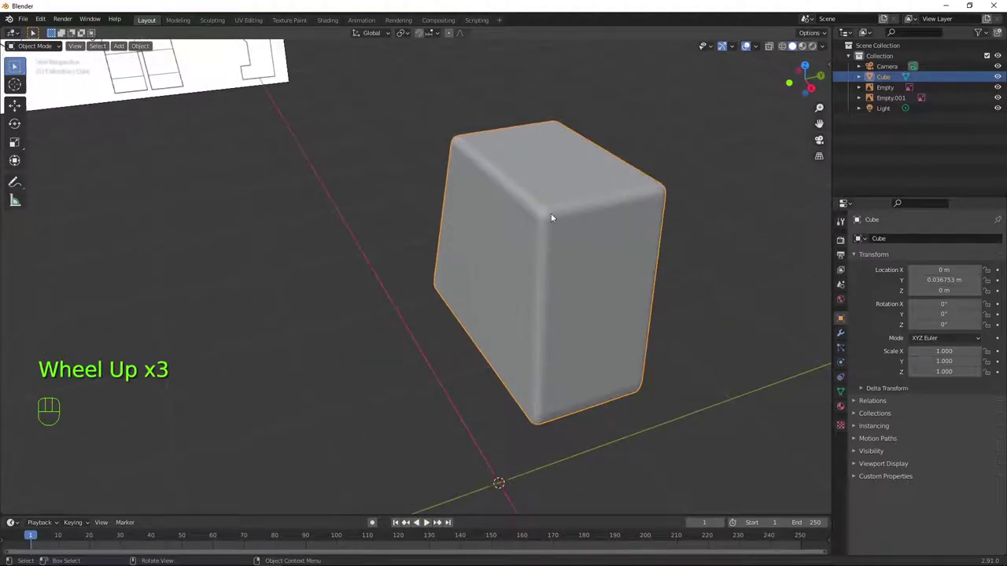
drag(643, 247, 578, 236)
drag(492, 259, 554, 255)
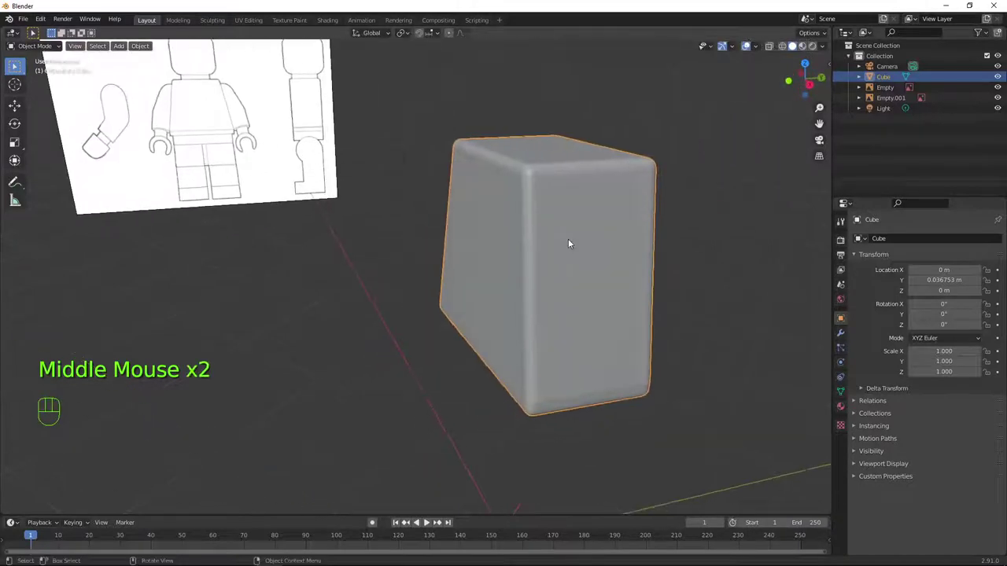
drag(606, 236, 587, 265)
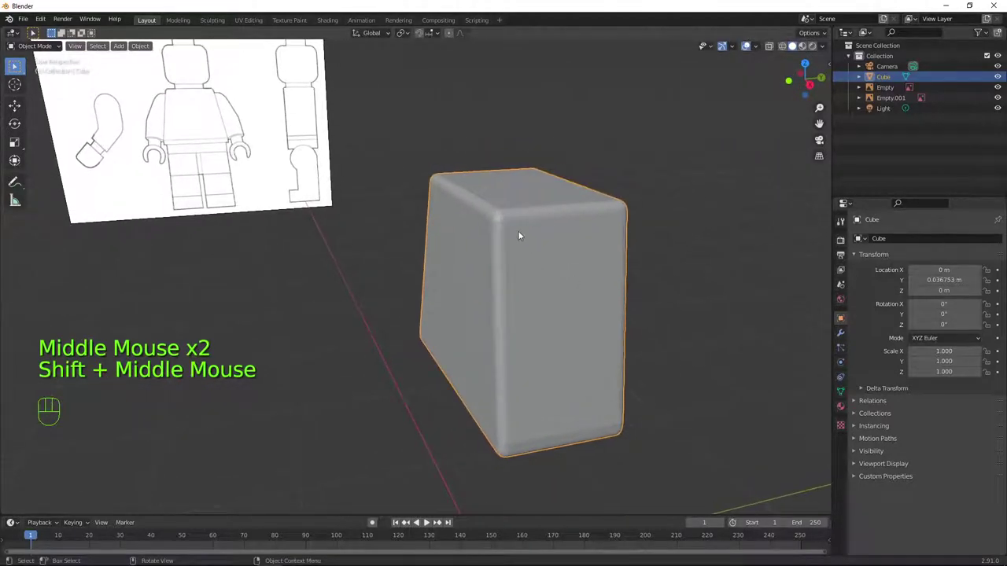
right_click(523, 232)
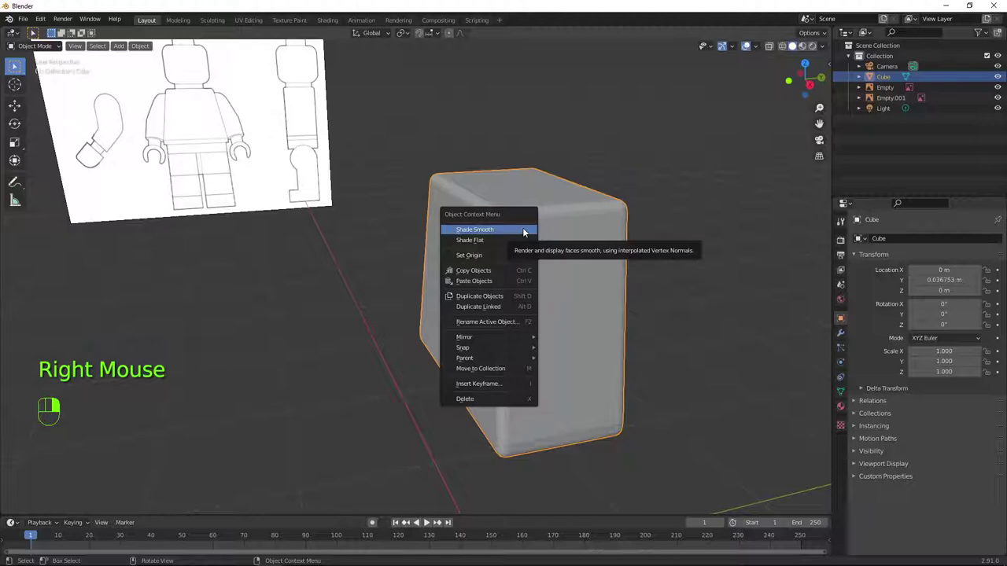
drag(556, 329, 612, 280)
drag(558, 276, 661, 258)
drag(435, 250, 289, 271)
scroll(down, 3)
key(KP_1)
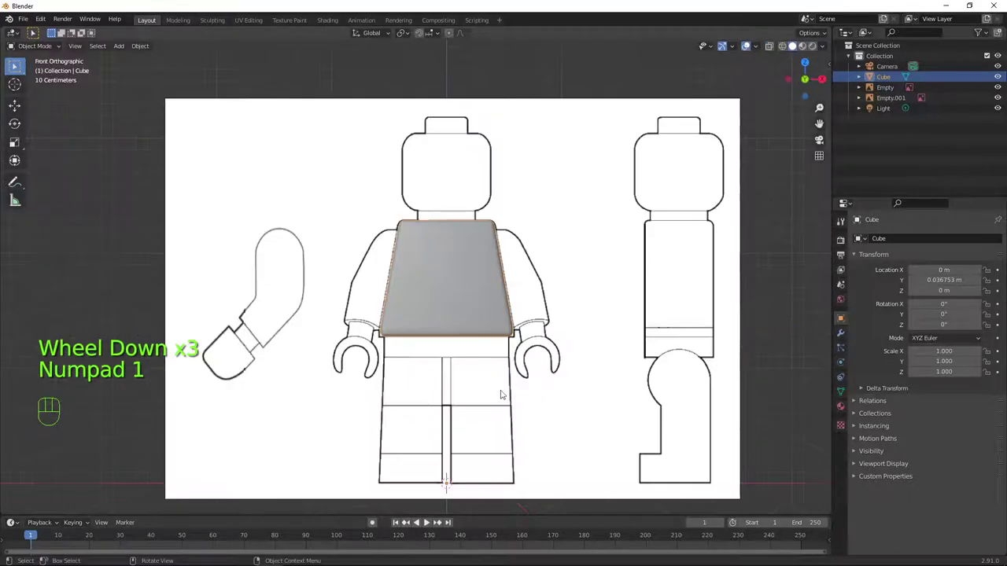
Orbit around the torso to check it against both reference images, ending in front view
drag(573, 382, 576, 308)
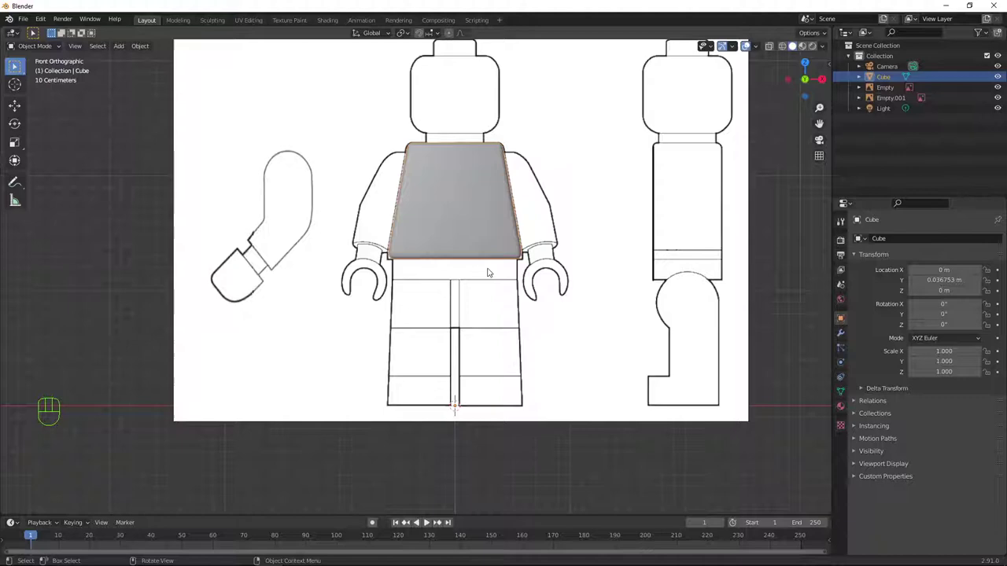
scroll(down, 3)
drag(464, 320, 420, 326)
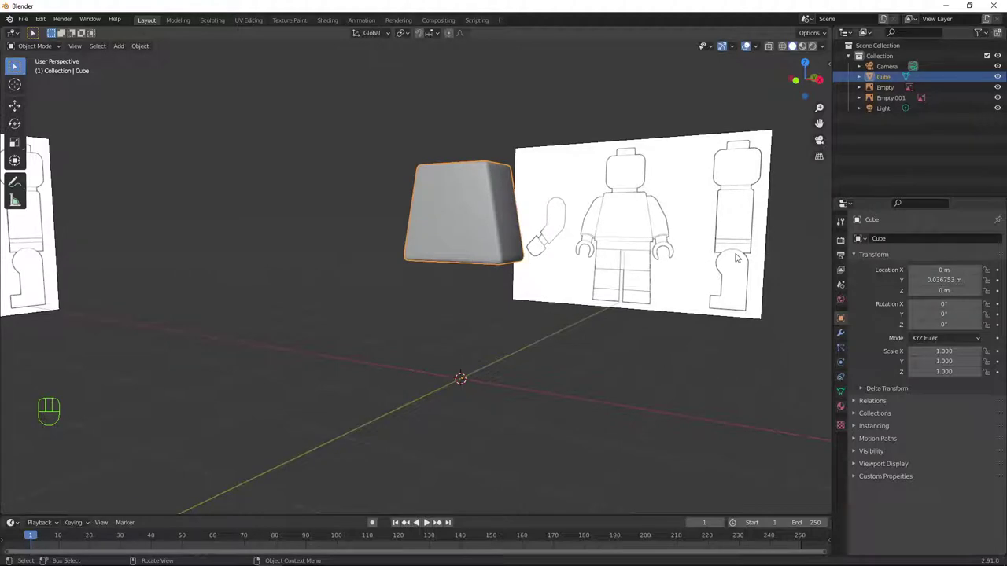
scroll(down, 3)
drag(317, 238, 365, 244)
scroll(up, 3)
key(KP_1)
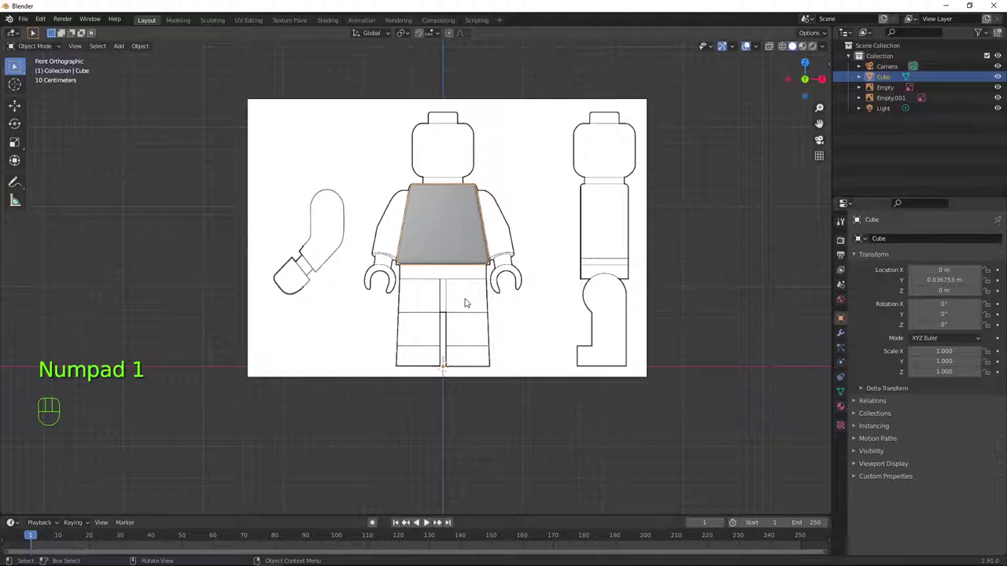
scroll(up, 3)
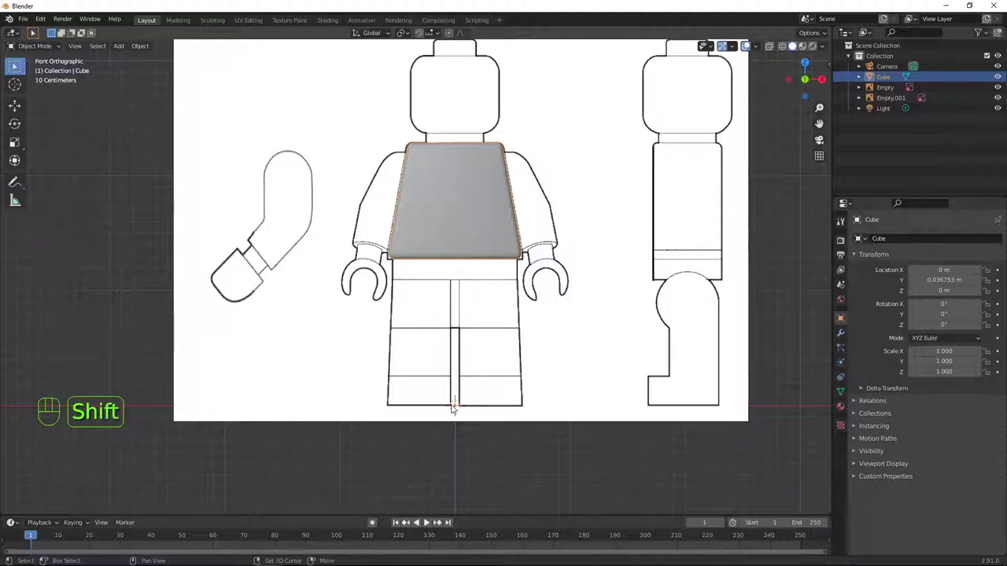
Add a cube, lower it along Z to the waist and flatten it to the waist band height
key(shift+a)
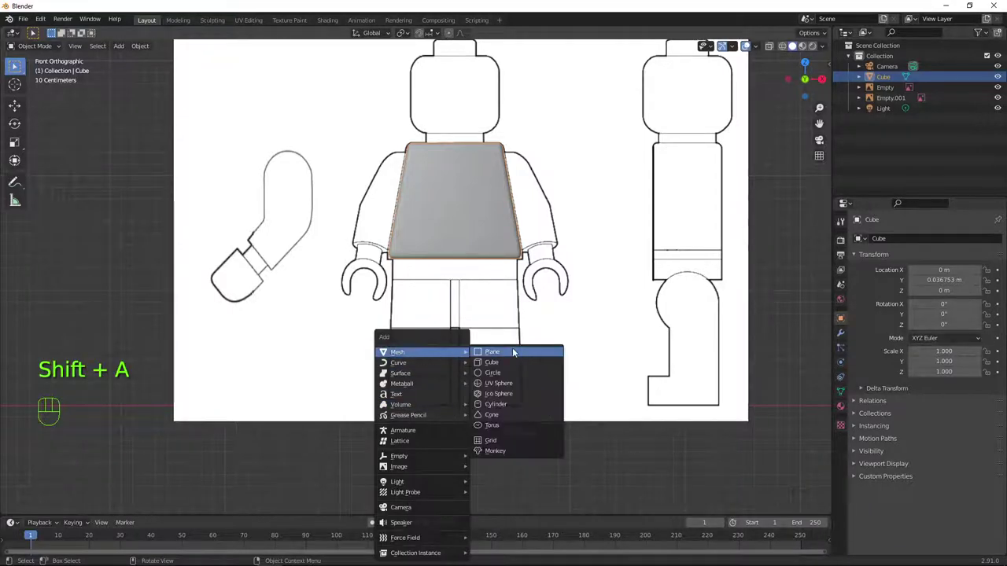
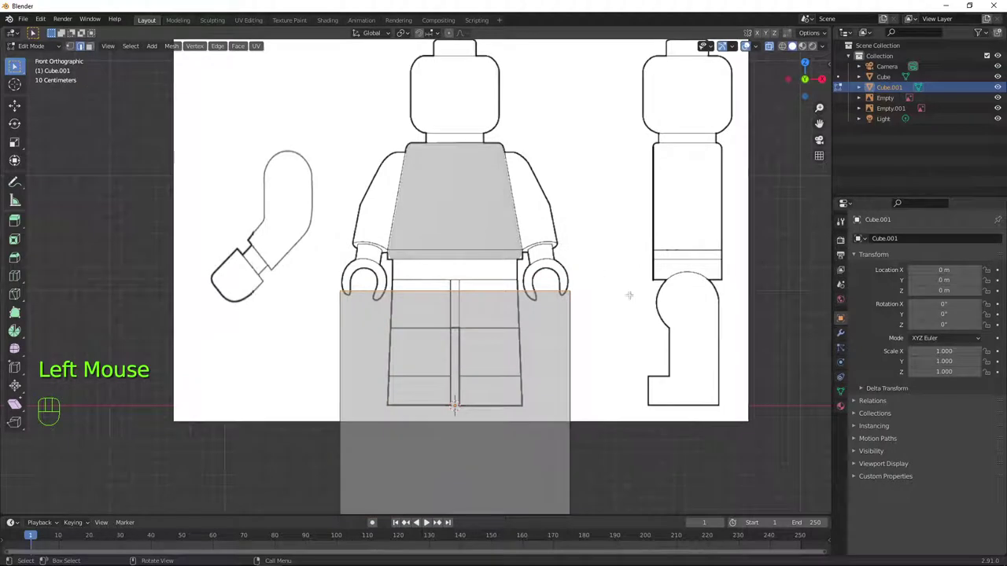
key(g)
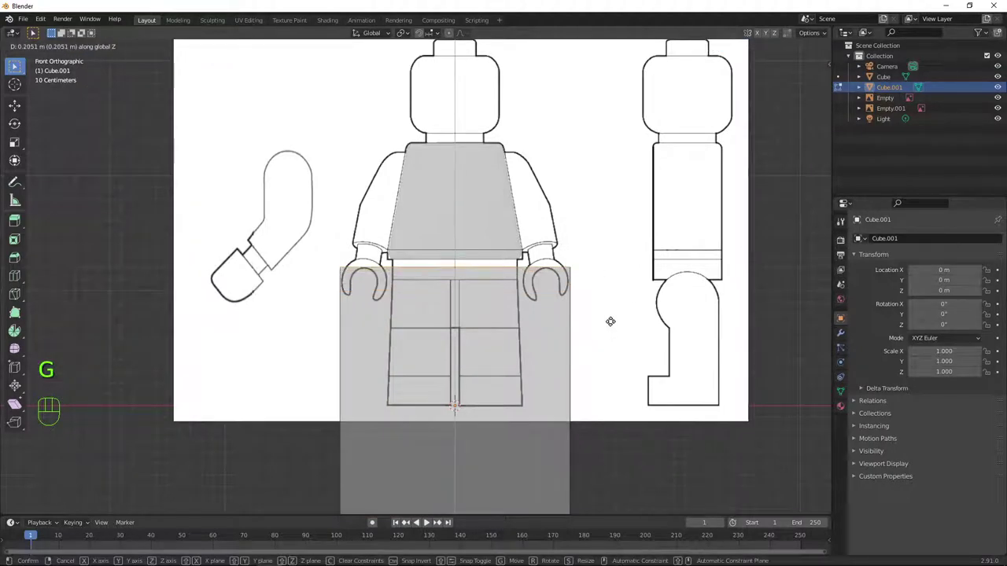
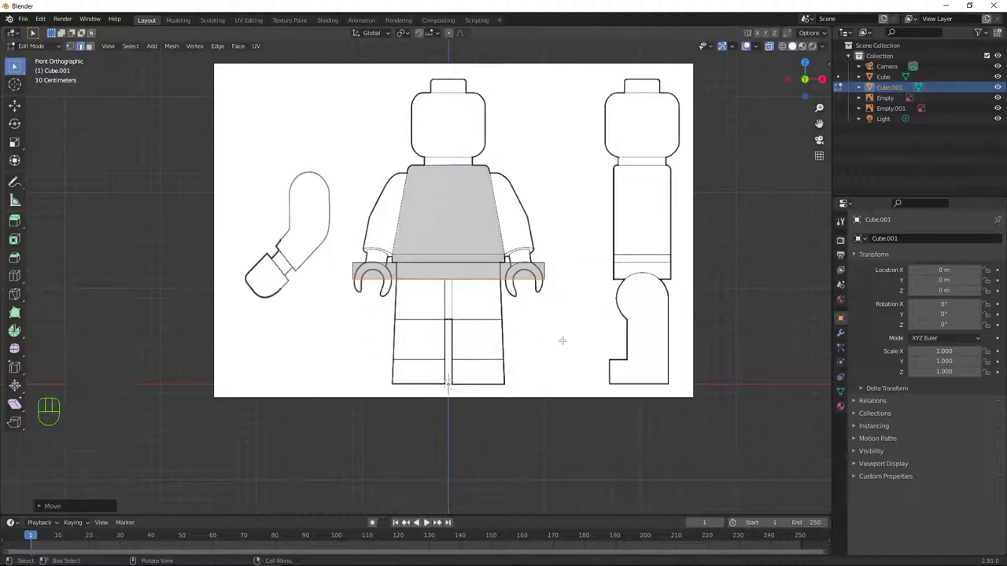
key(a)
key(s)
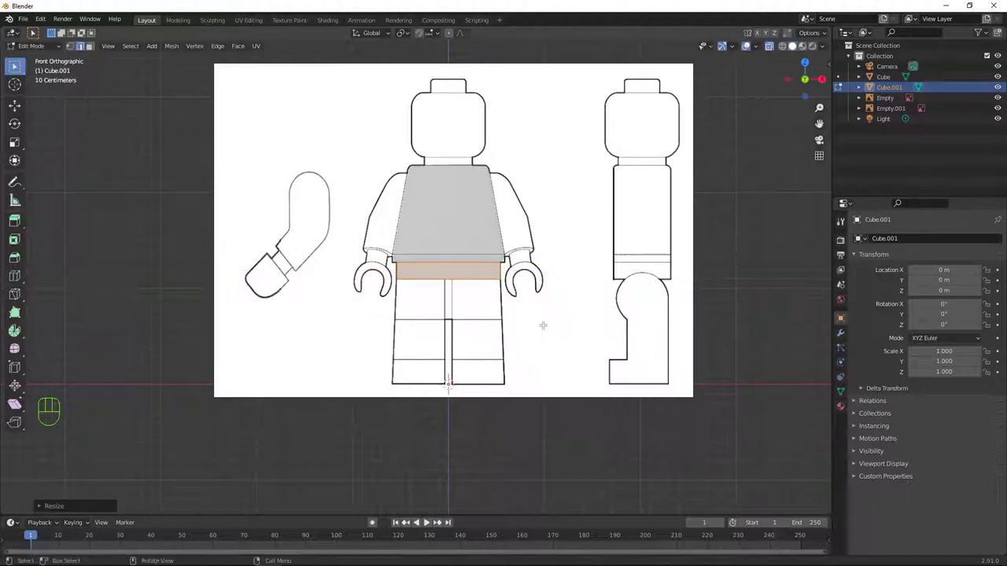
Scale the slab's depth along Y to match the side reference outline
key(KP_3)
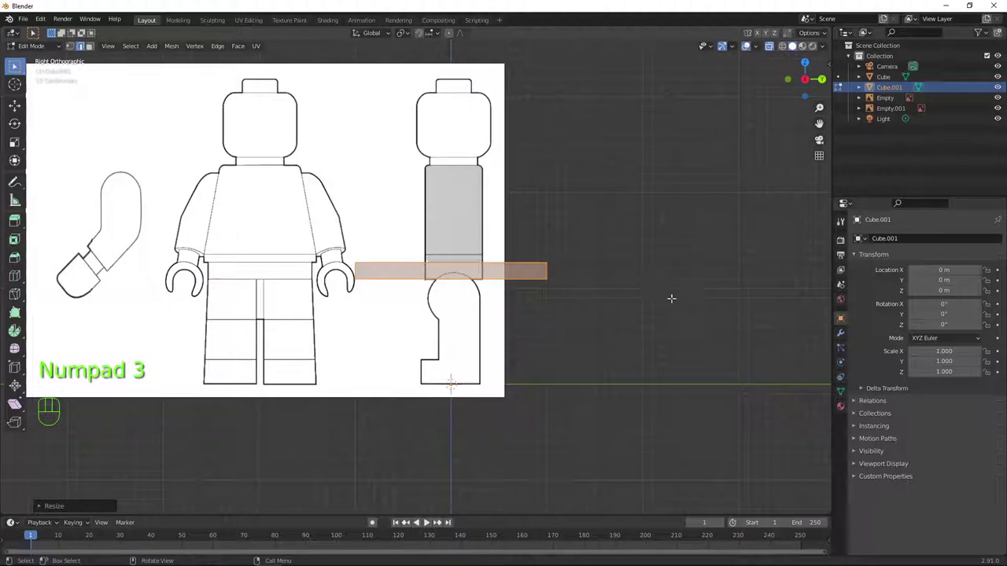
key(s)
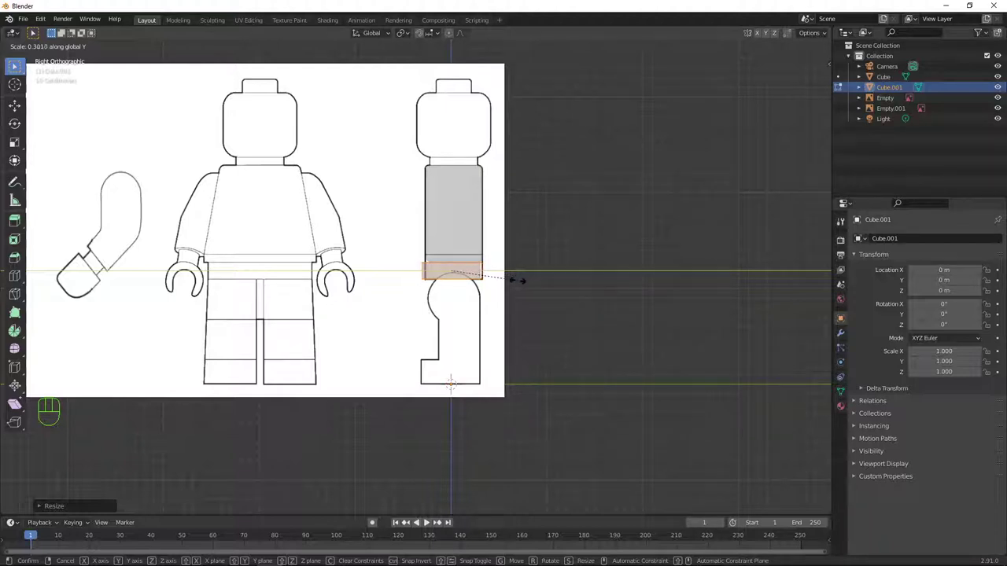
scroll(up, 3)
key(g)
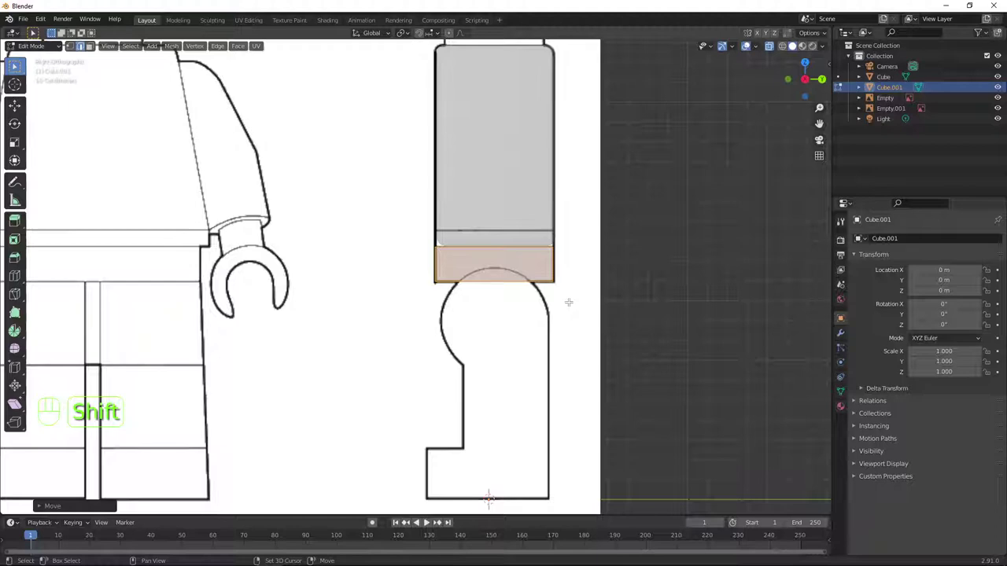
scroll(down, 3)
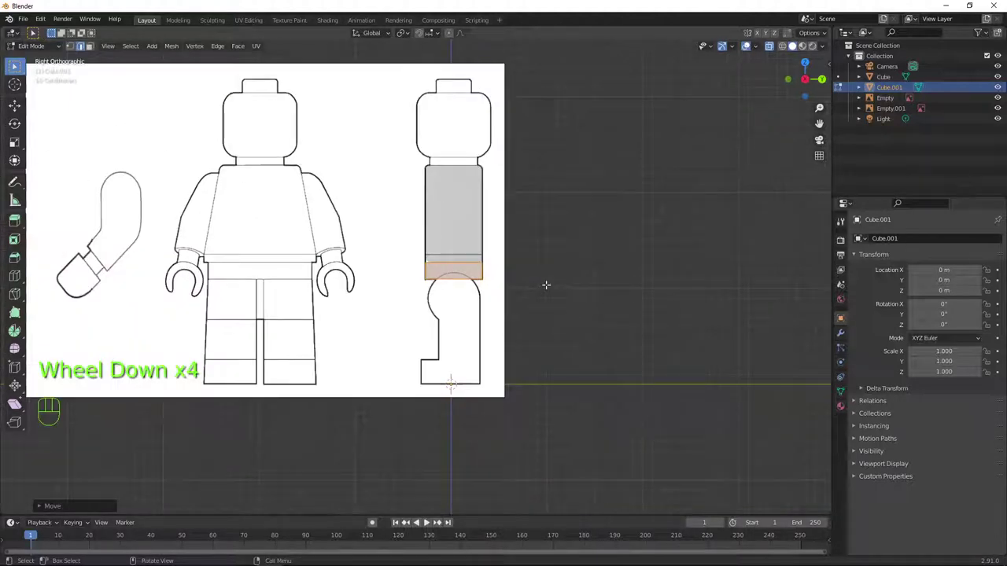
Leave mesh editing and check the waist slab against the front reference
key(Tab)
drag(538, 288, 623, 282)
key(alt+z)
key(KP_1)
scroll(up, 3)
scroll(down, 3)
middle_click(619, 354)
key(KP_1)
key(shift+a)
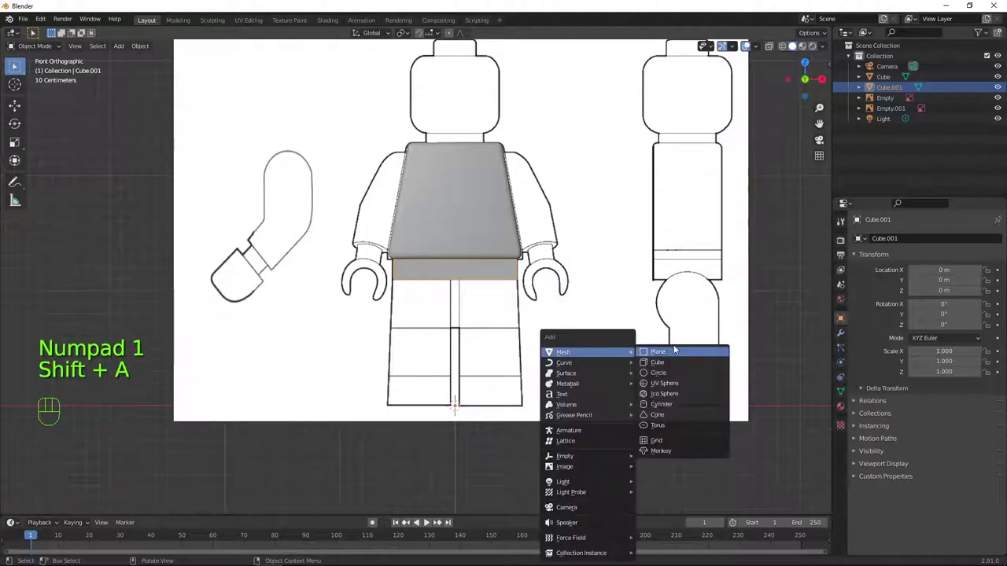
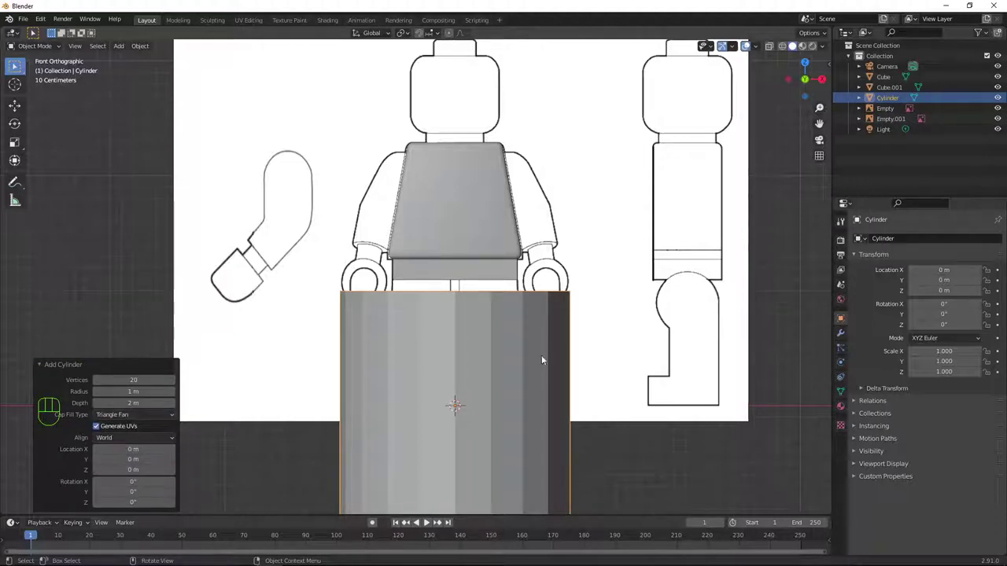
Rotate the new cylinder 90° on Y so it lies sideways
key(Tab)
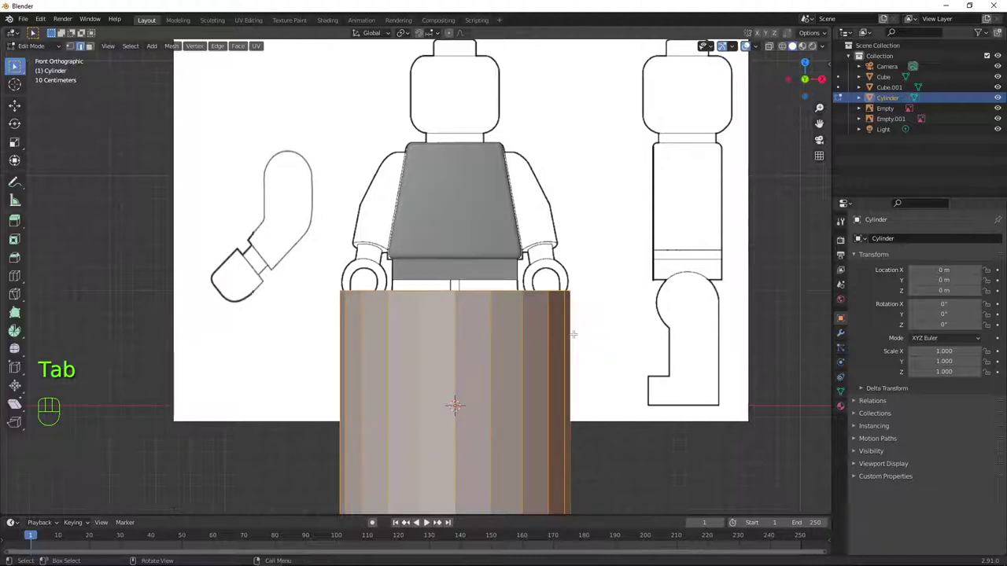
scroll(down, 3)
key(r)
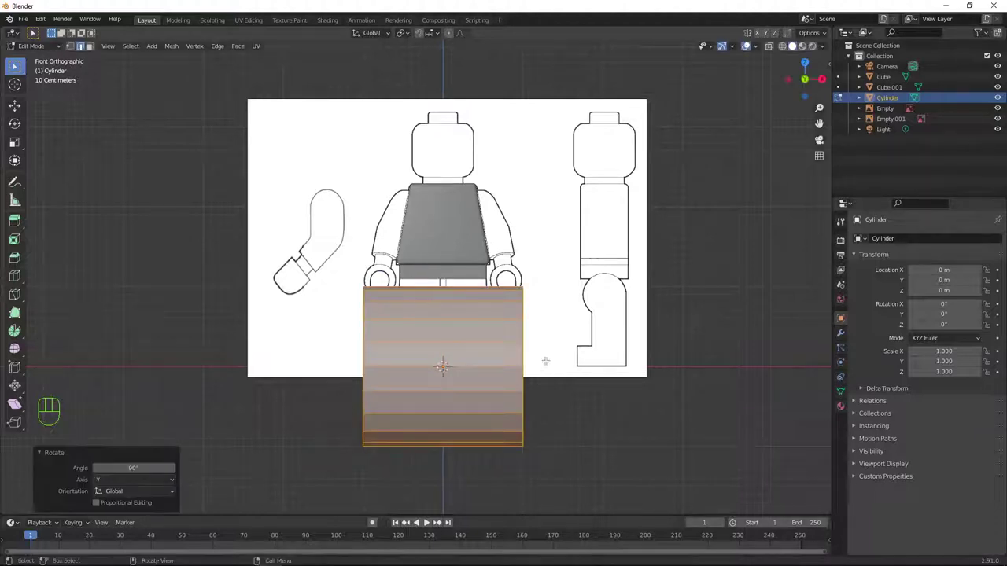
Move and scale the cylinder to the hip joint circle in the side X-ray view, then inspect it
key(KP_3)
scroll(up, 3)
key(alt+z)
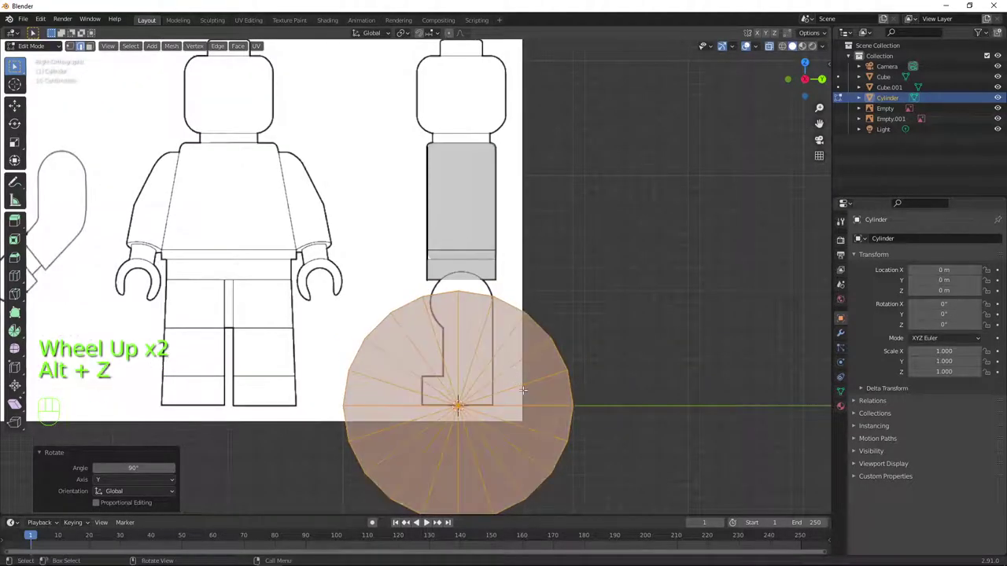
key(g)
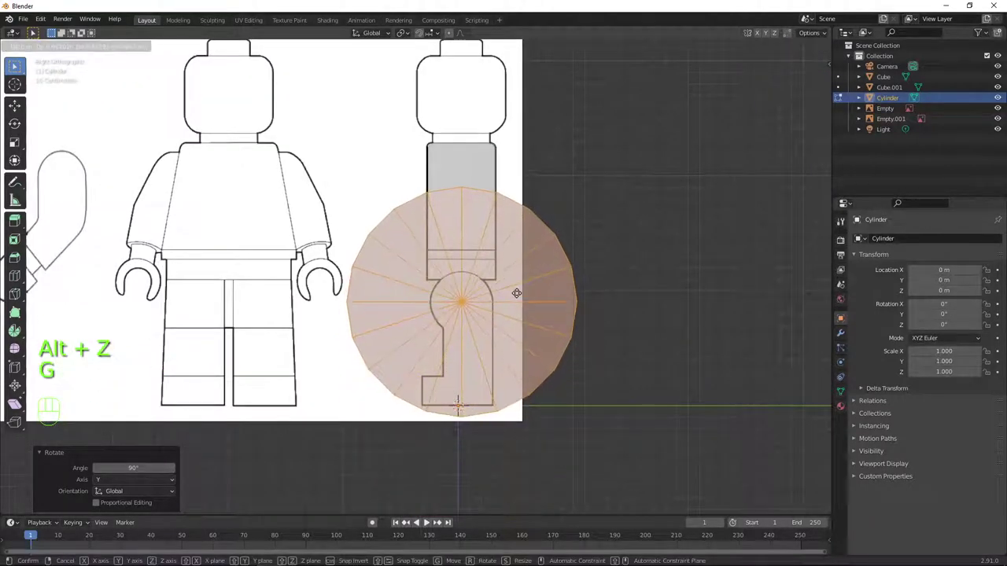
key(s)
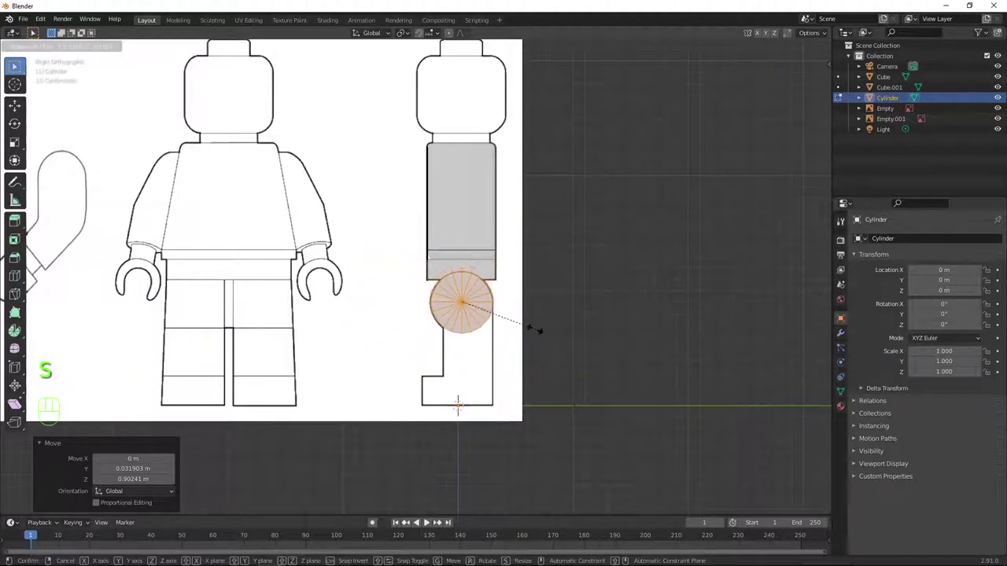
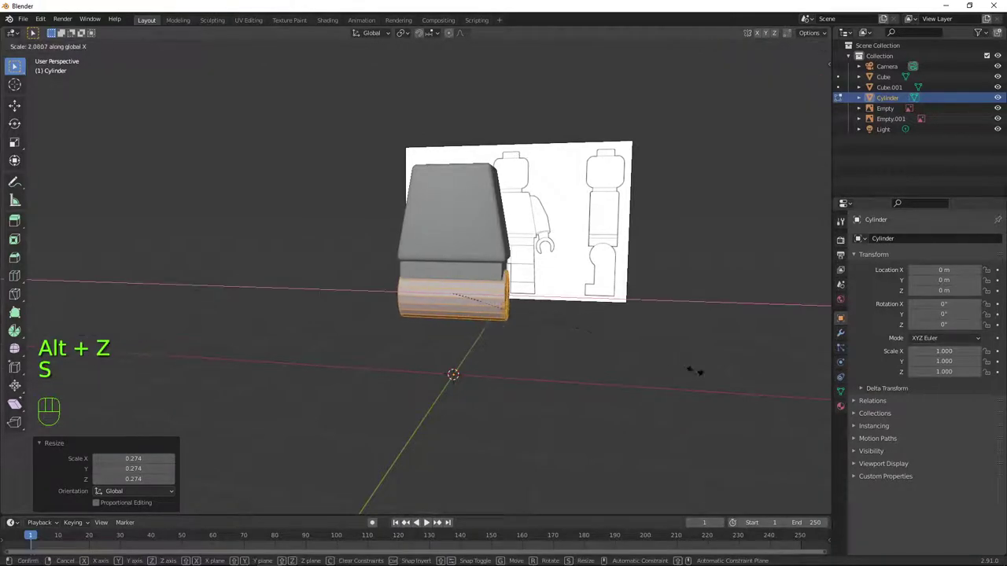
key(Tab)
drag(728, 348, 637, 333)
scroll(up, 3)
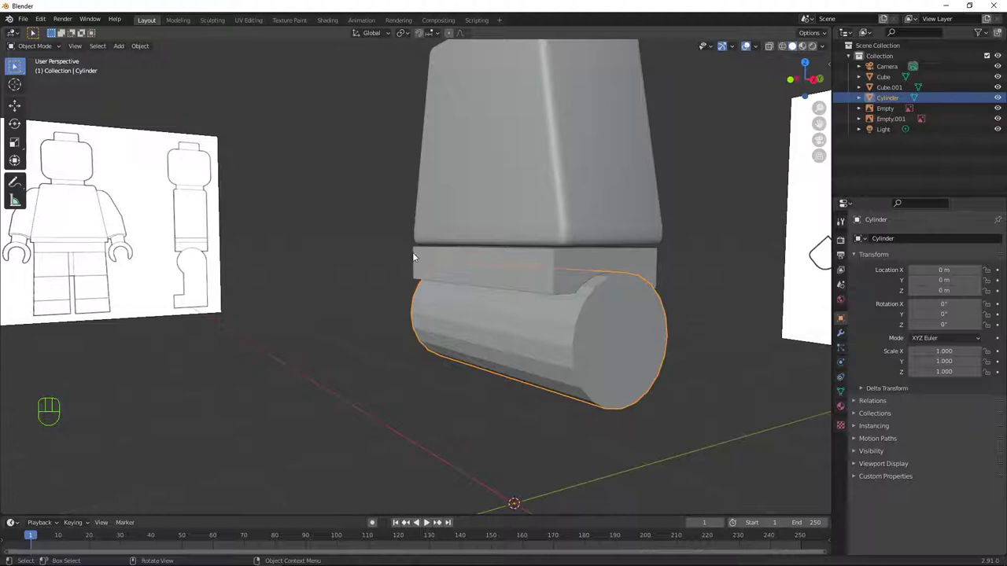
Give the waist slab a Boolean Difference modifier using the Cylinder with the Exact solver
click(426, 258)
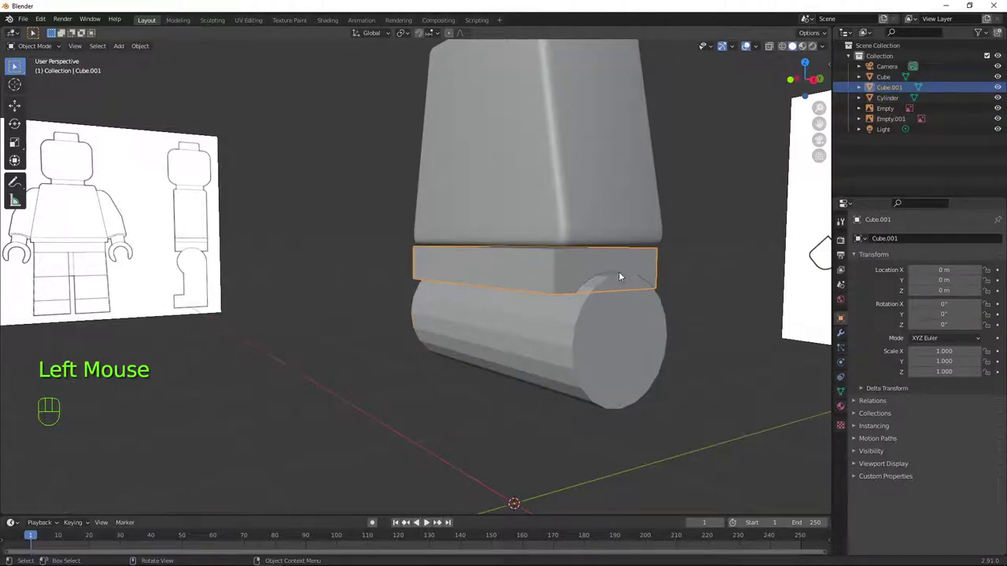
drag(703, 288, 620, 289)
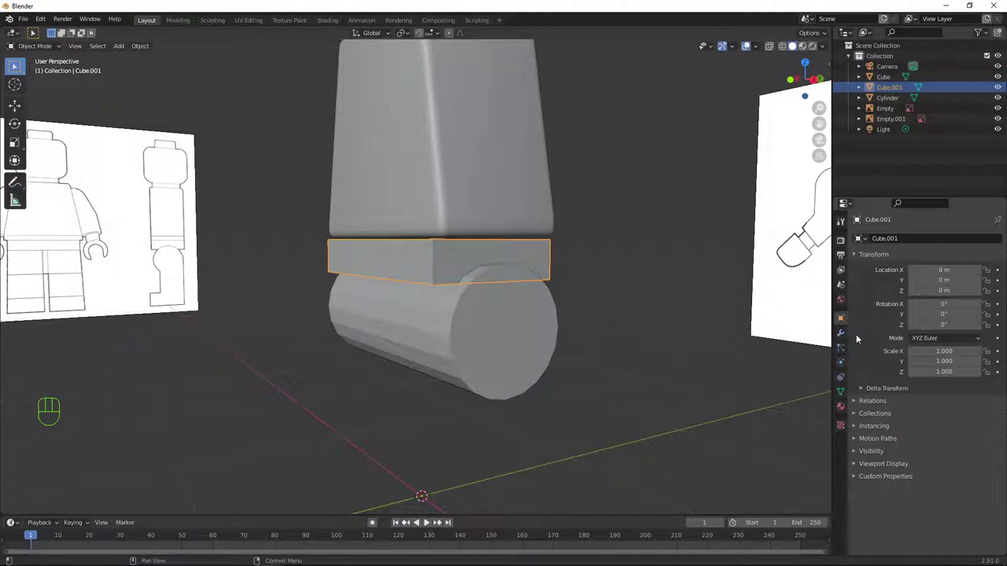
click(844, 332)
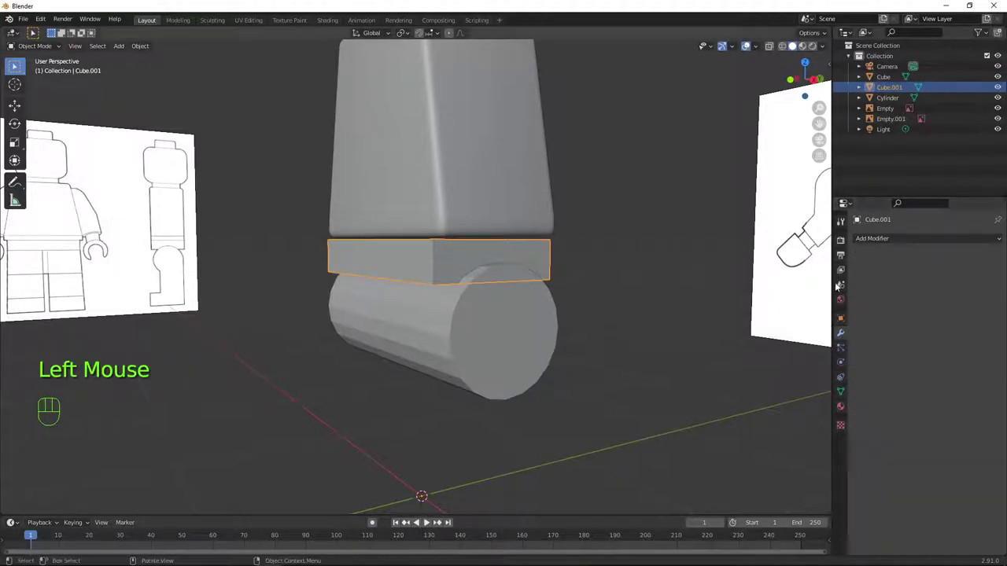
drag(881, 241, 803, 290)
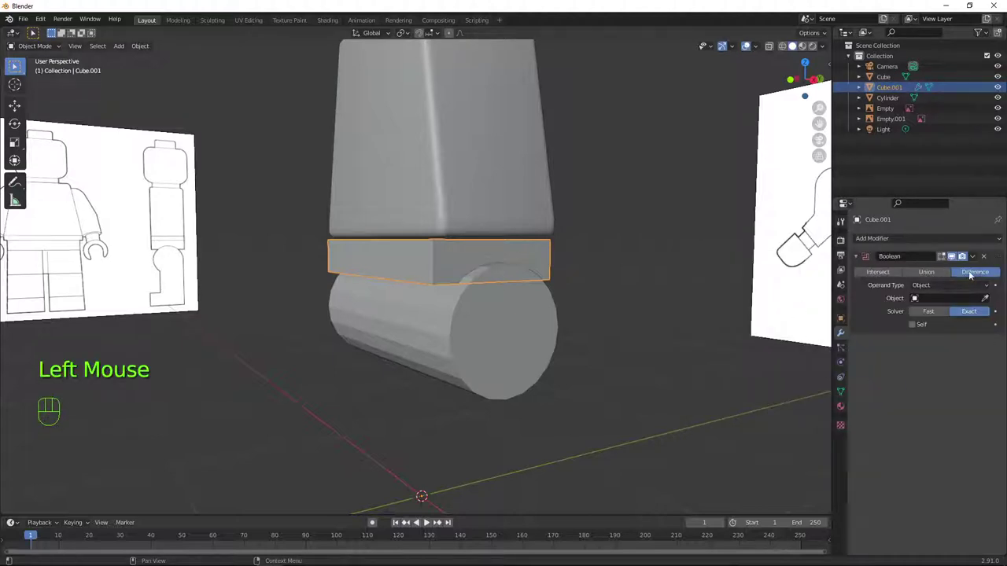
click(976, 276)
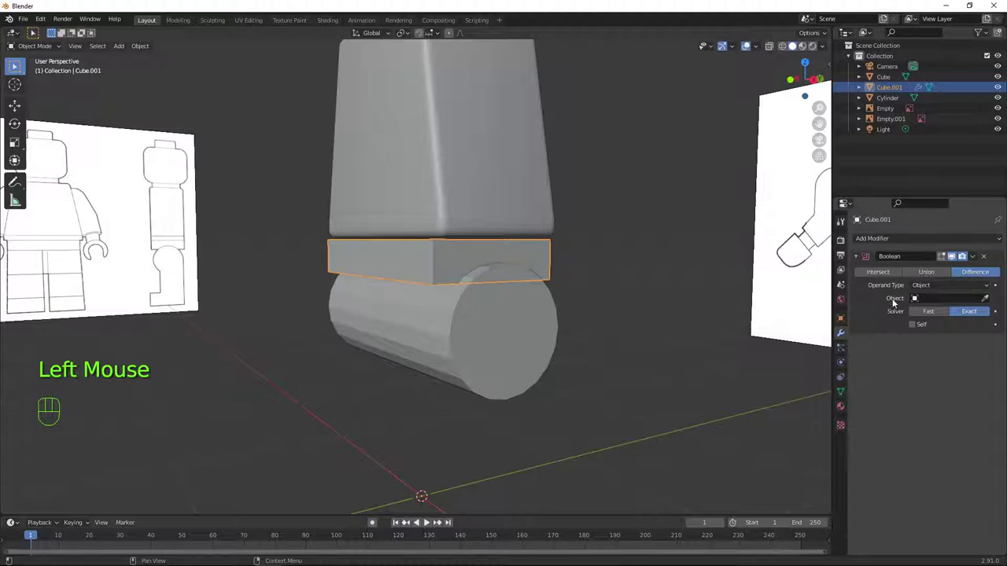
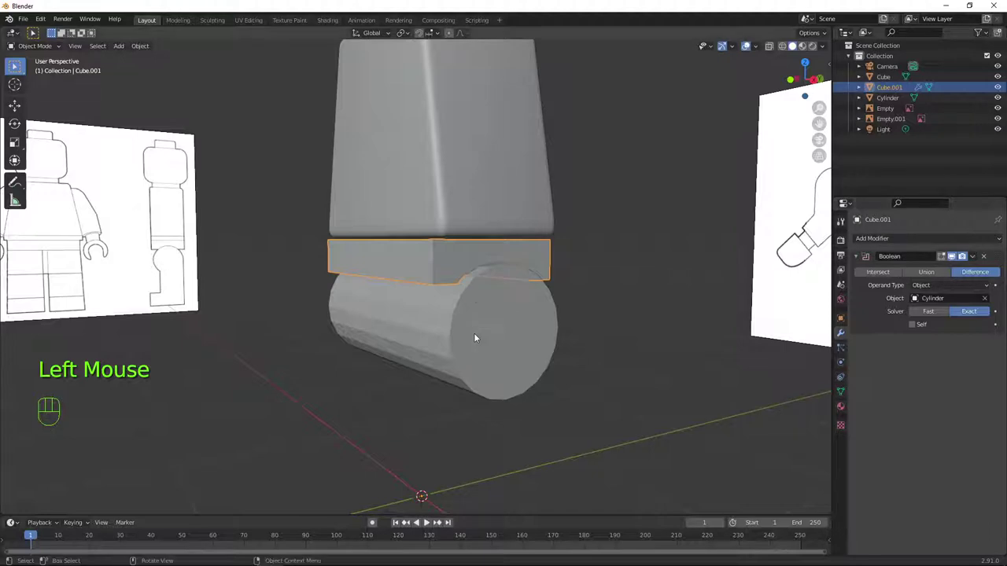
drag(700, 335, 702, 348)
Hide the cylinder to check the carved notch, try the Fast solver and inspect the cut
click(464, 342)
key(h)
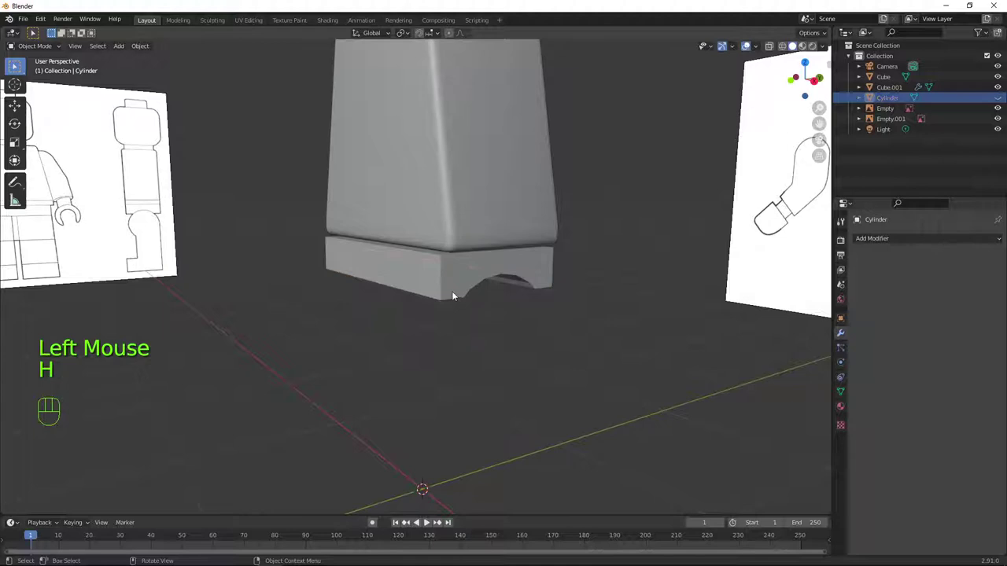
key(ctrl+z)
click(476, 267)
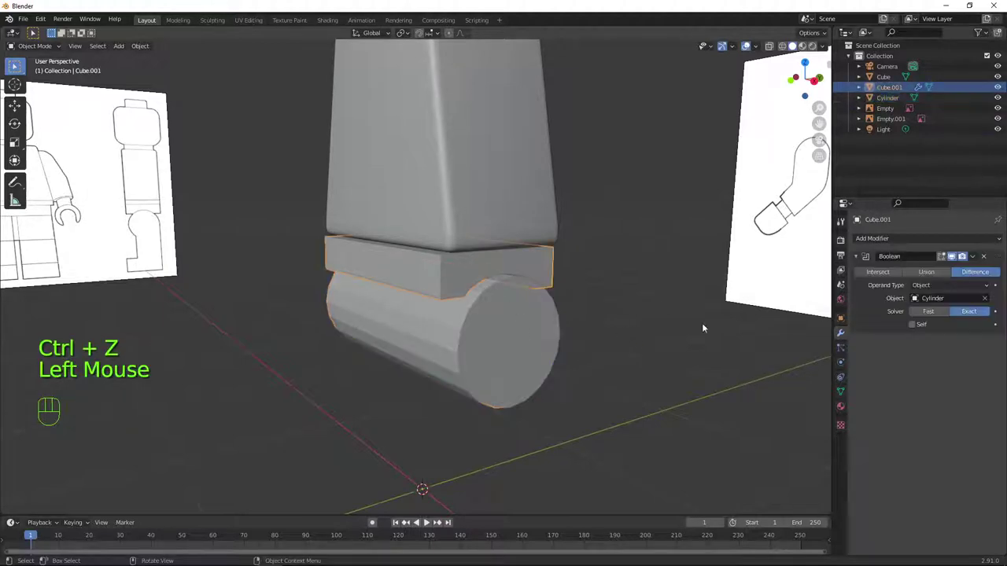
drag(721, 406, 675, 391)
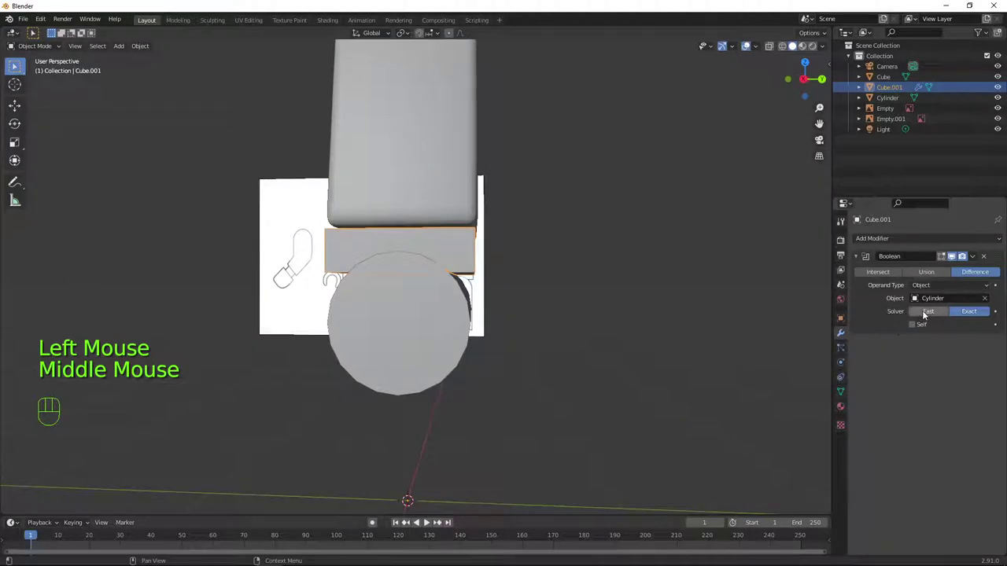
click(927, 315)
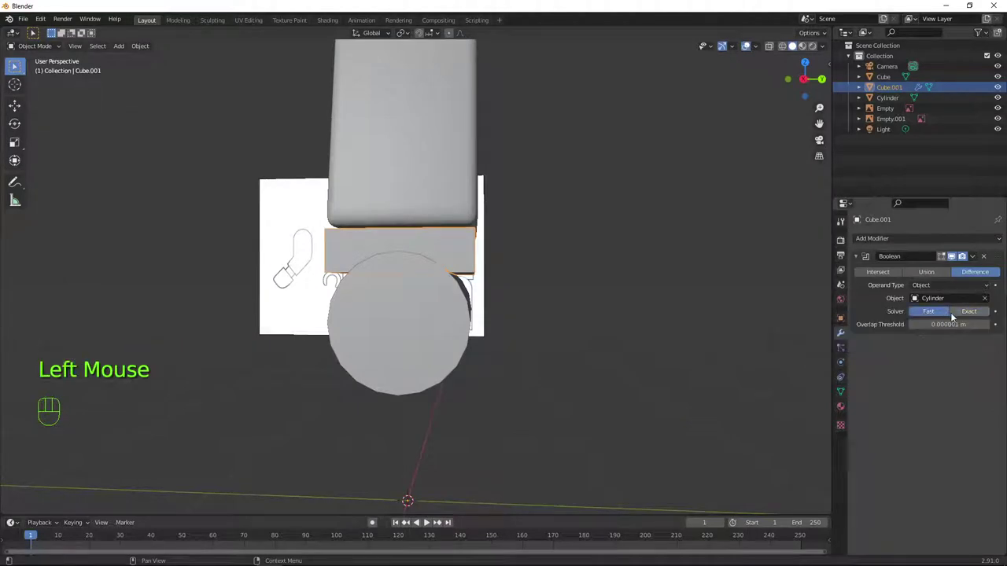
drag(464, 354, 490, 356)
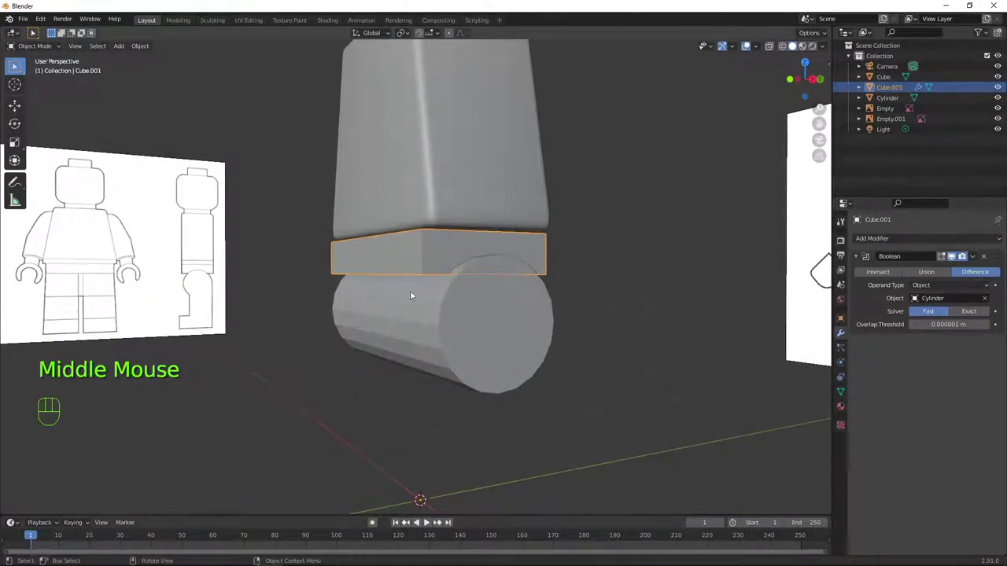
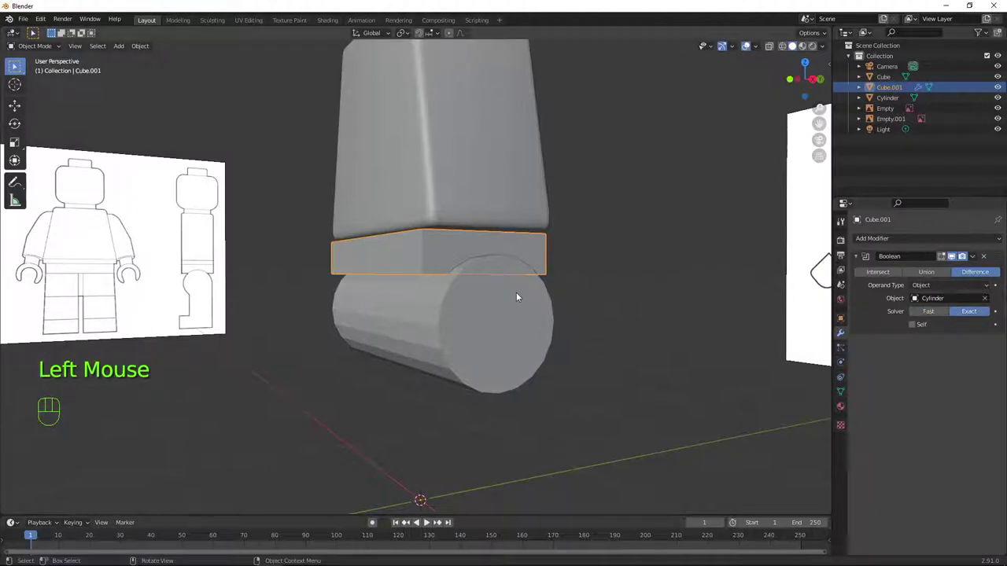
drag(514, 306, 542, 315)
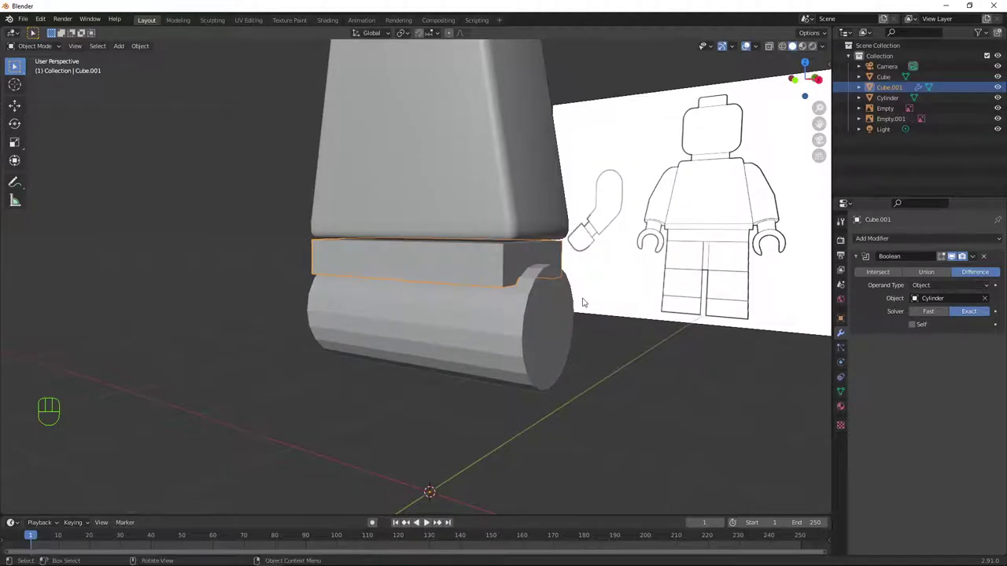
key(KP_1)
Scale the cylinder's mesh smaller along X in Edit Mode
click(387, 323)
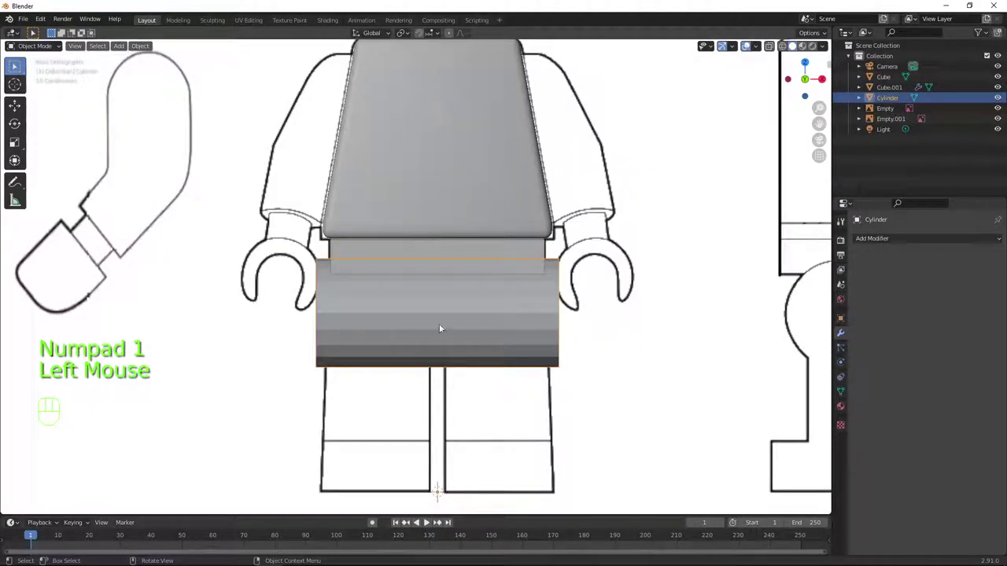
click(442, 325)
click(477, 324)
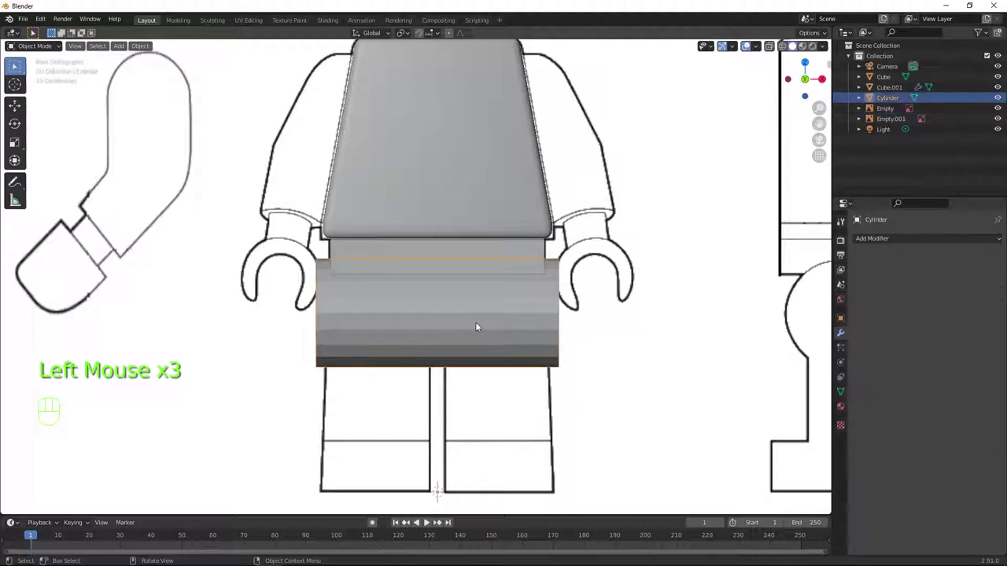
key(Tab)
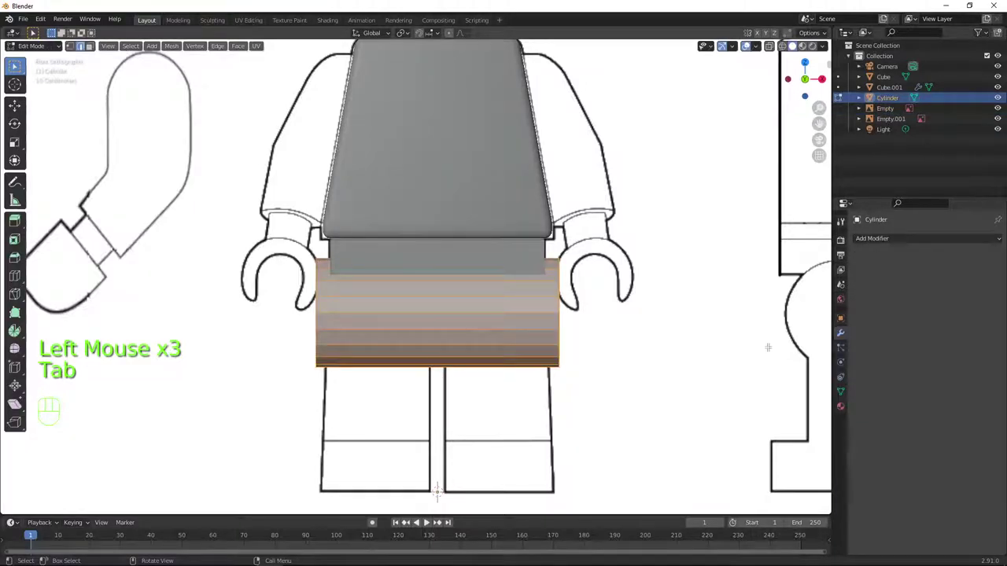
key(a)
key(s)
key(x)
key(s)
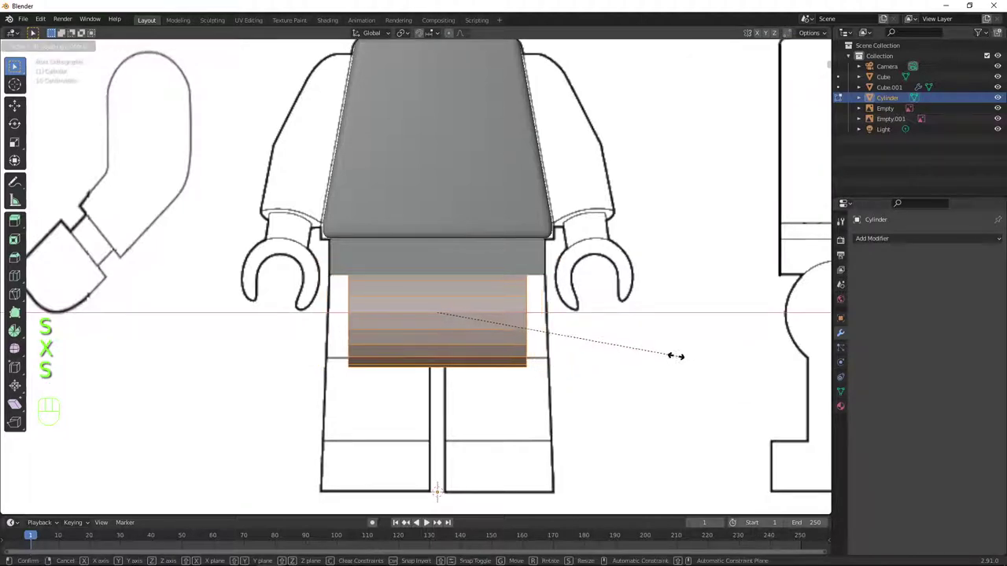
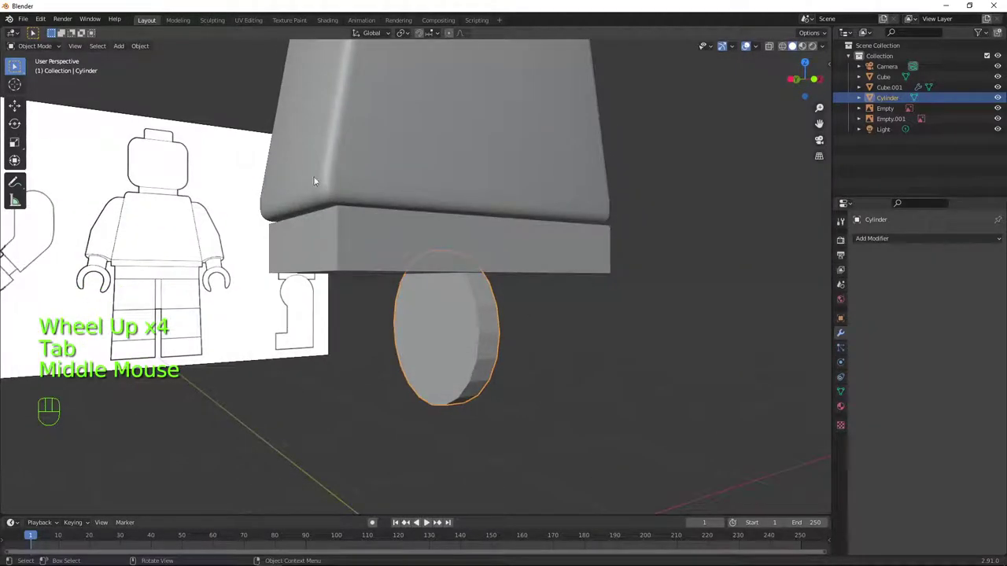
drag(526, 313, 460, 320)
scroll(down, 3)
Hide the torso and cylinder, set Cube.001's Boolean cutter to the Cylinder and start editing its mesh
click(422, 151)
key(h)
click(425, 318)
key(h)
key(y)
click(462, 276)
drag(443, 274, 419, 263)
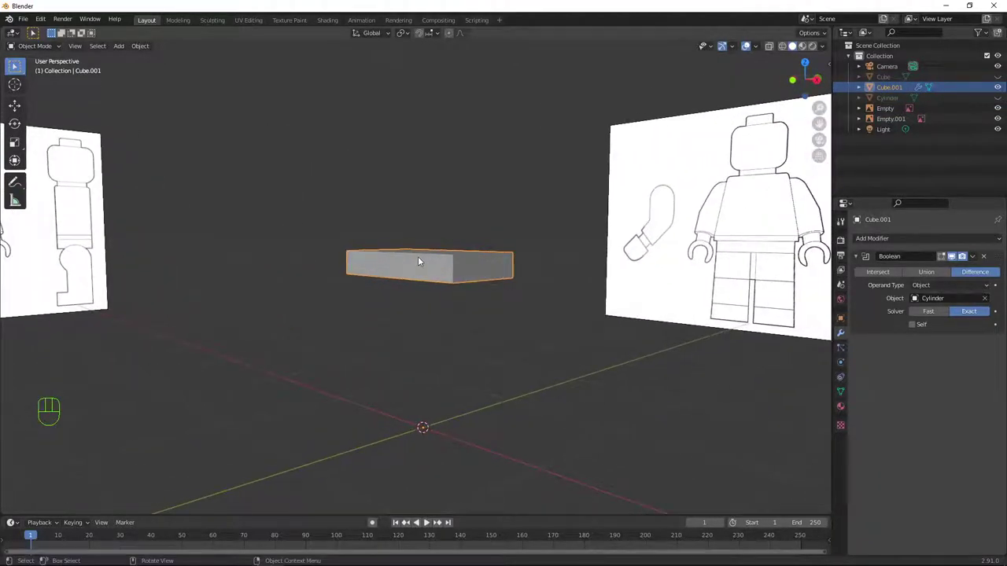
key(Tab)
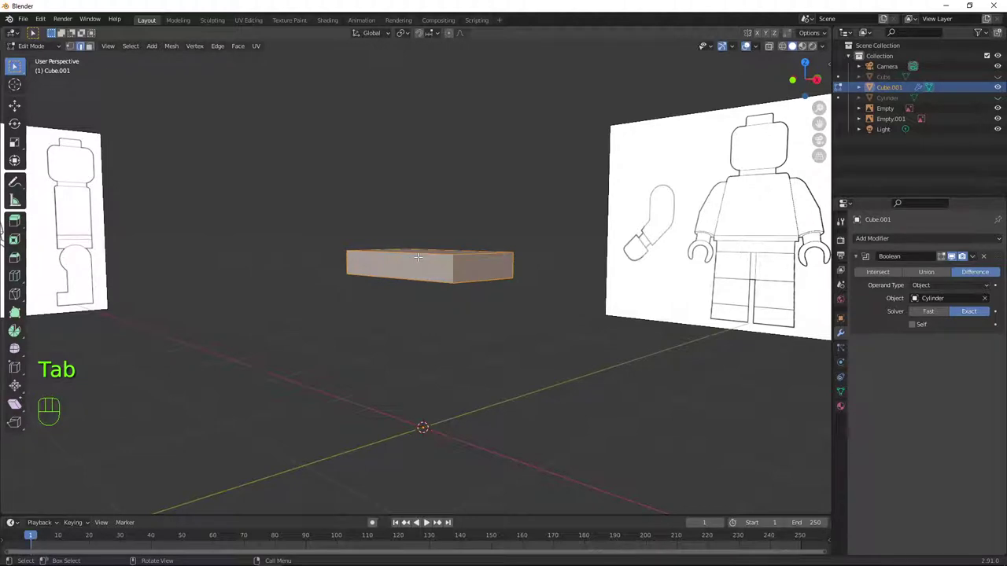
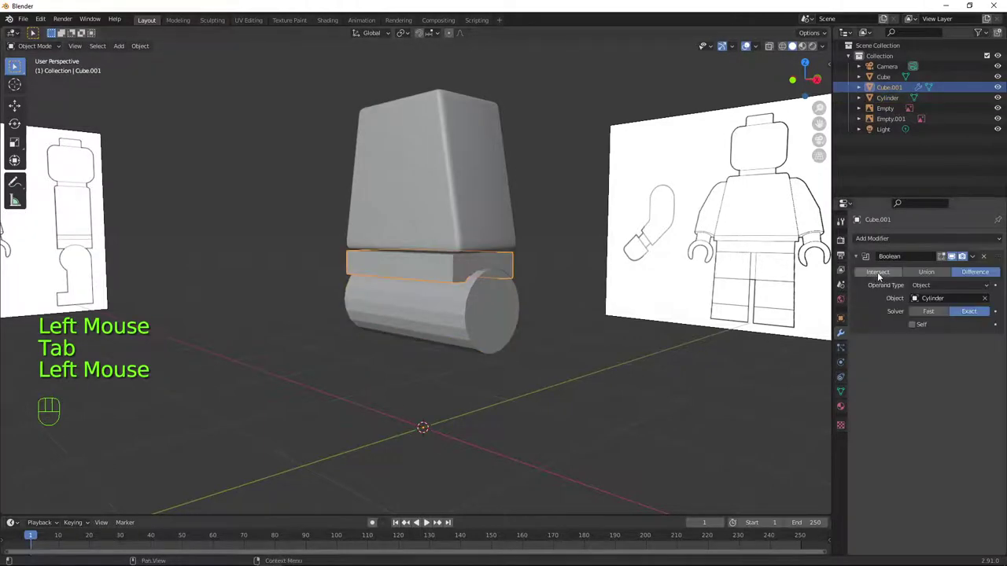
Apply the Boolean cut on Cube.001, then shrink the cylinder's mesh further in front view
key(ctrl+a)
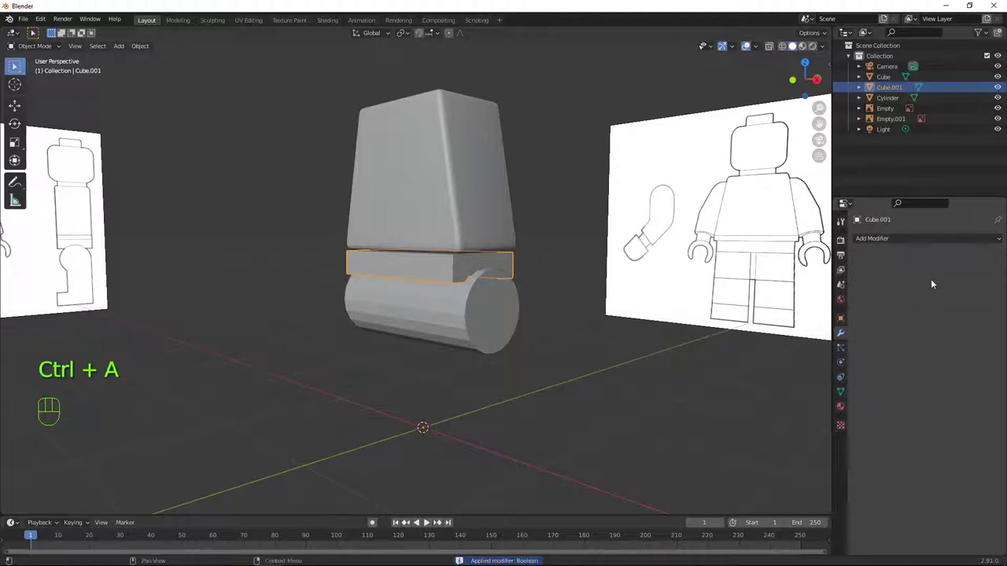
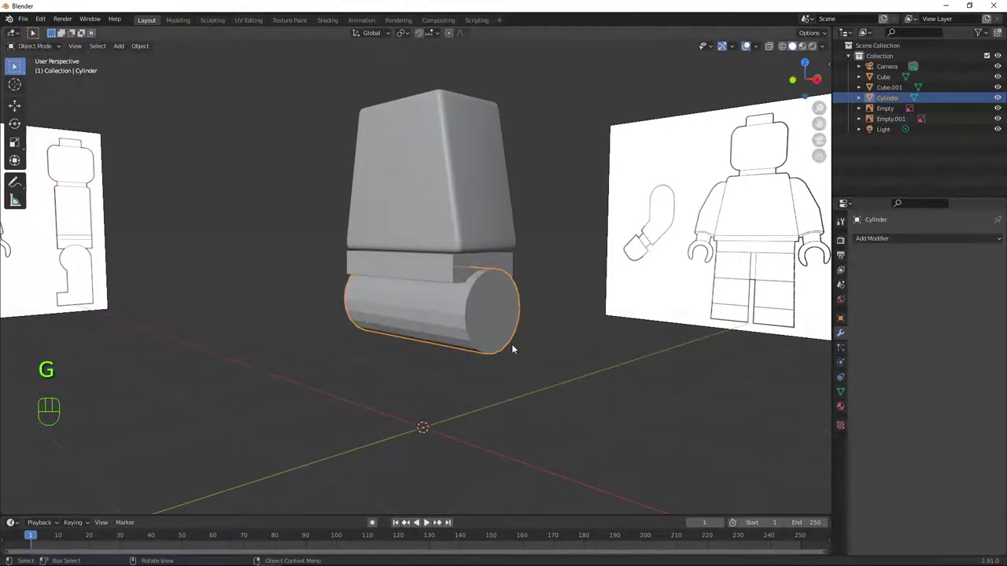
key(KP_1)
key(Tab)
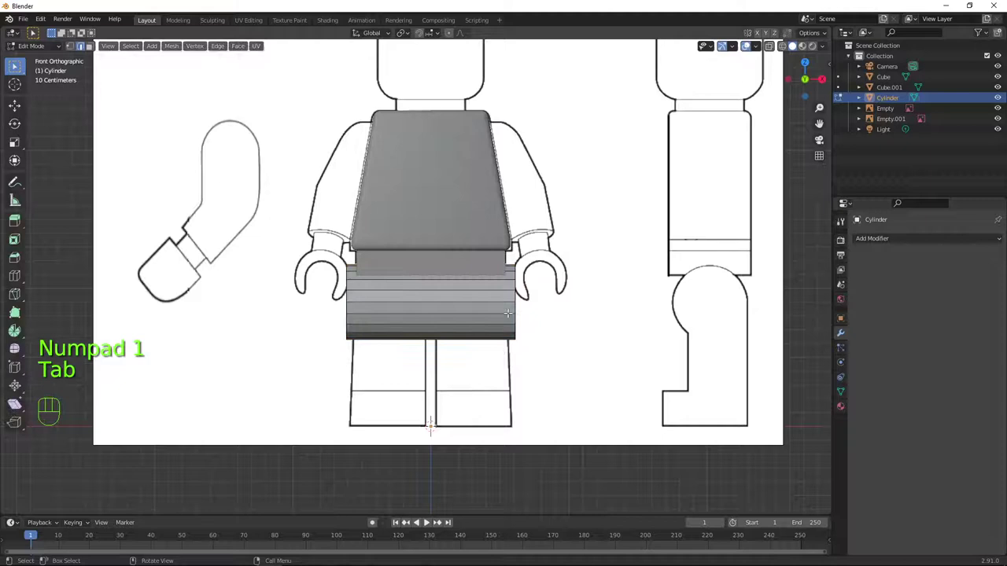
key(a)
key(s)
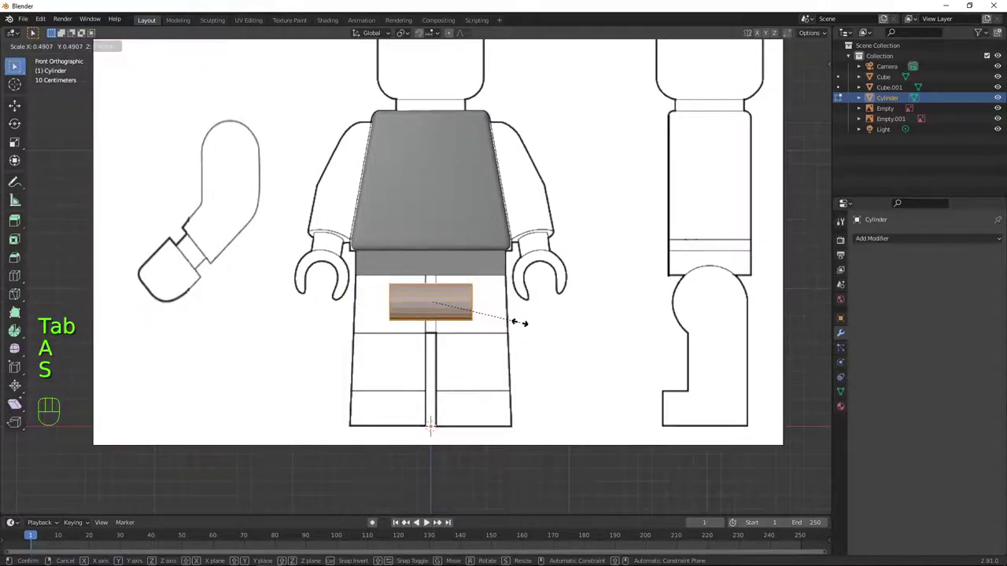
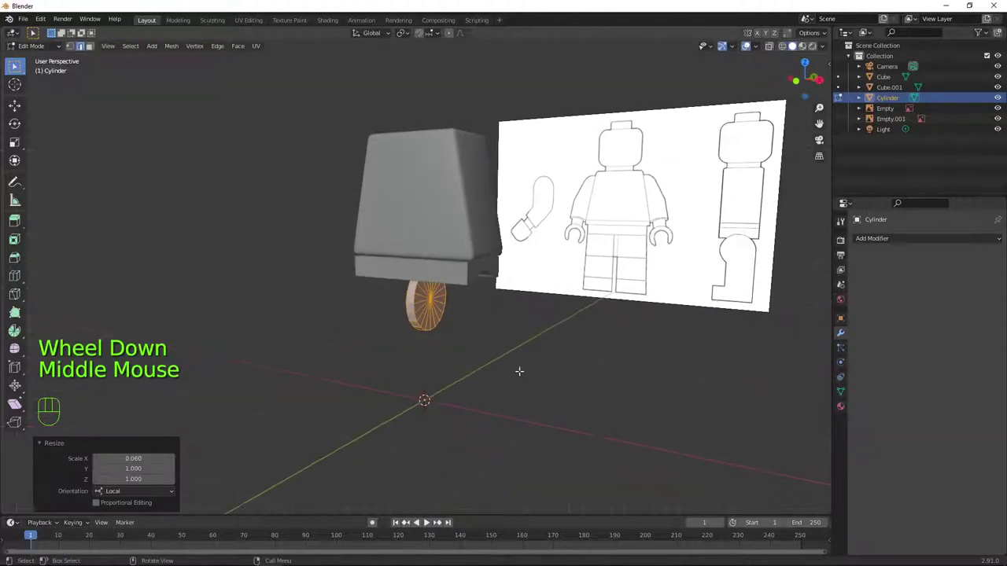
key(Tab)
Isolate Cube.001 by hiding all other objects and inspect its notch
drag(549, 324, 536, 308)
scroll(up, 3)
drag(515, 328, 527, 331)
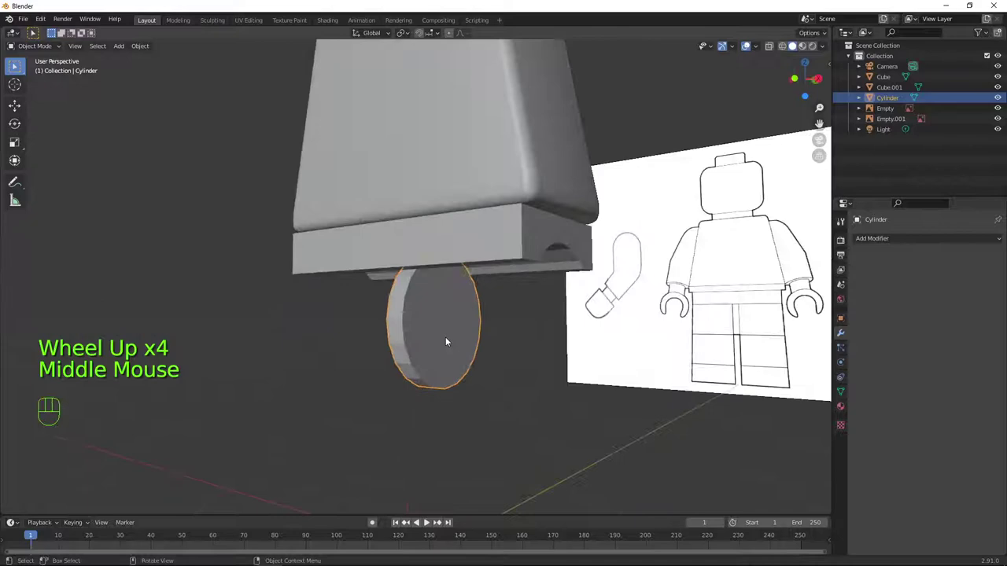
key(h)
click(449, 137)
key(h)
click(438, 264)
drag(564, 290, 509, 298)
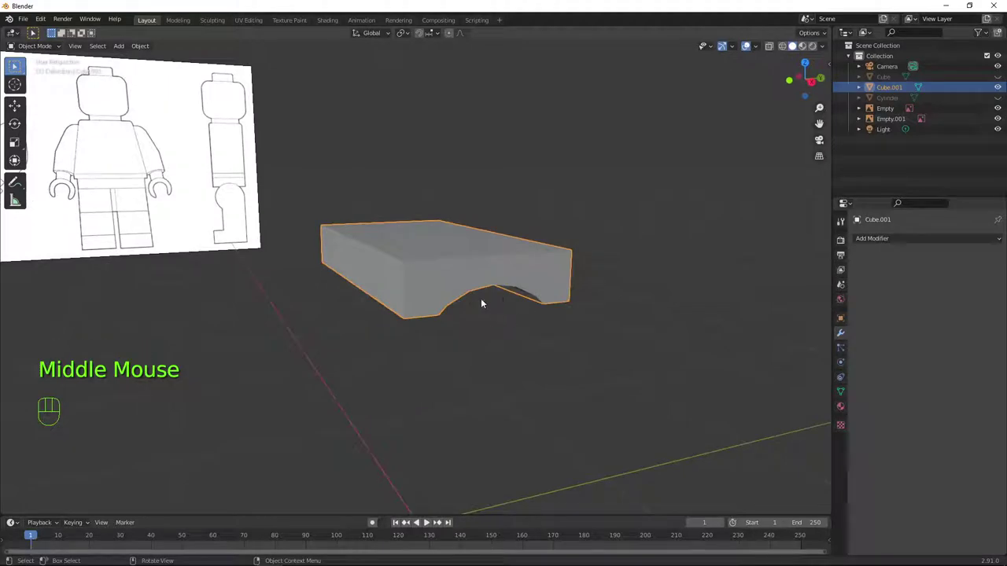
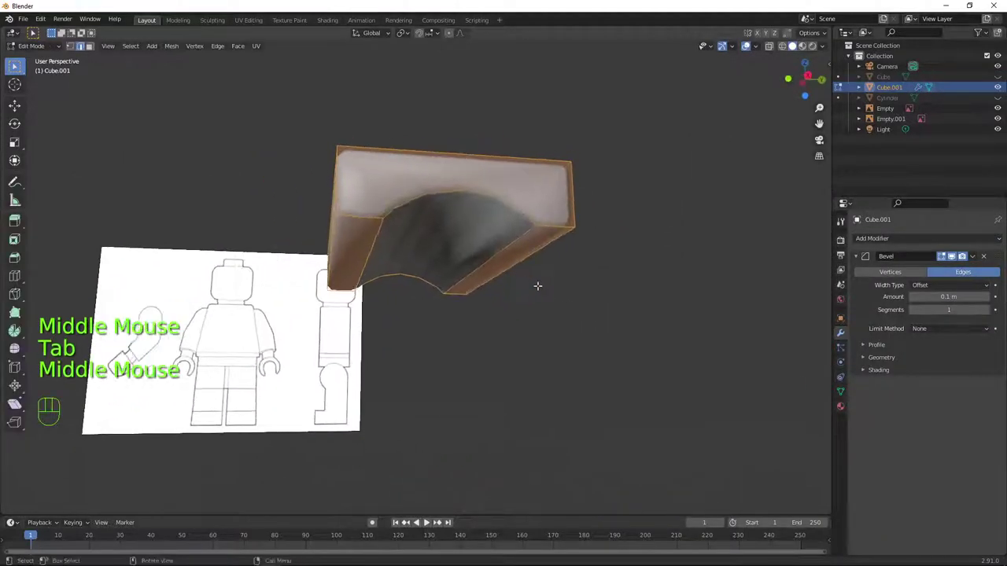
Return to object mode to check the bevel rounding on Cube.001
key(Tab)
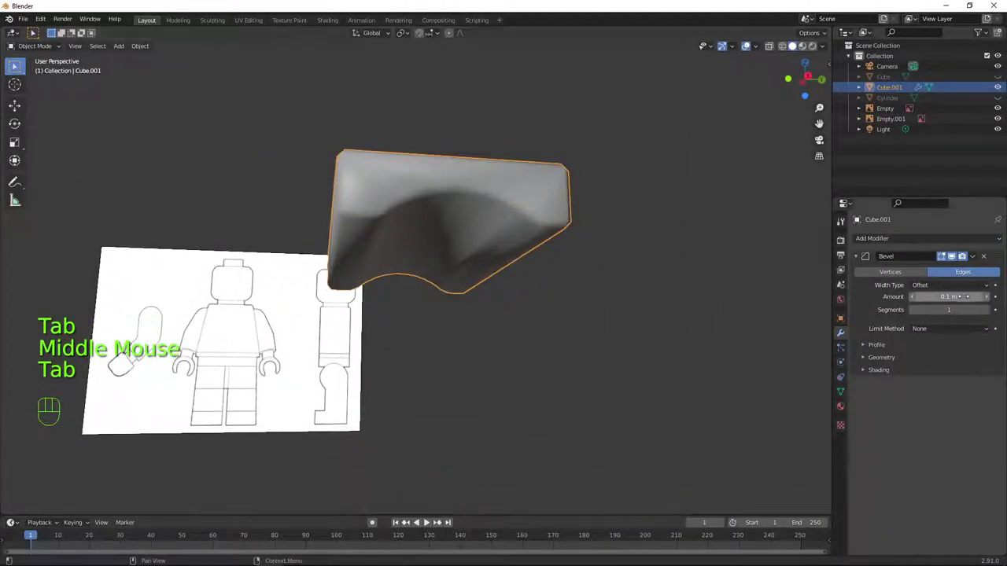
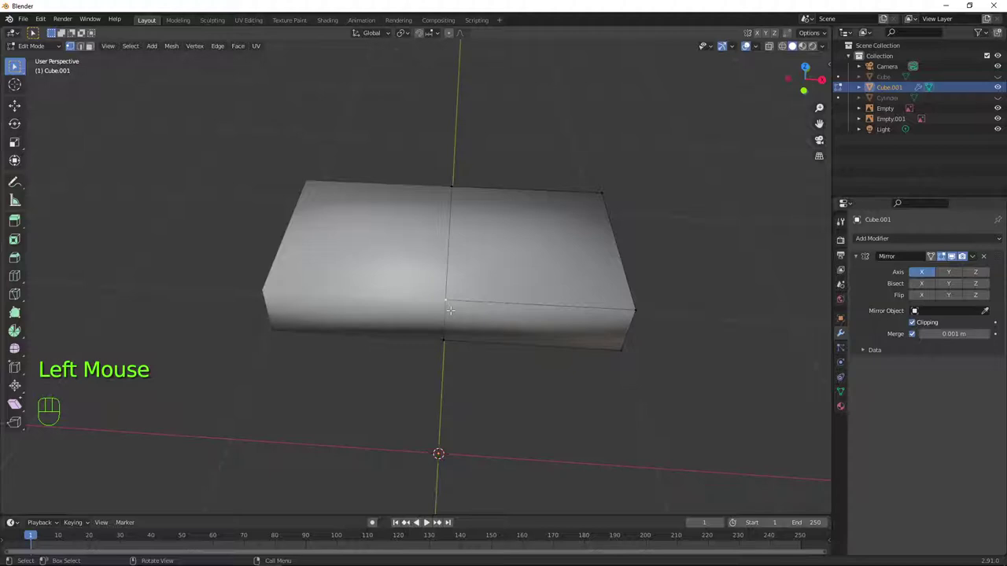
Move geometry and switch to face selection while cutting edge loops across Cube.001
key(g)
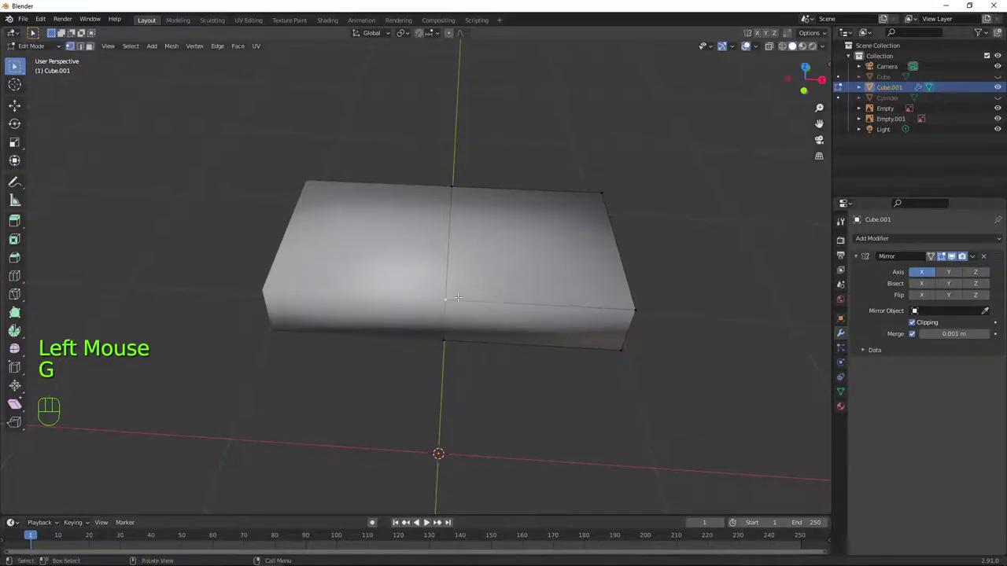
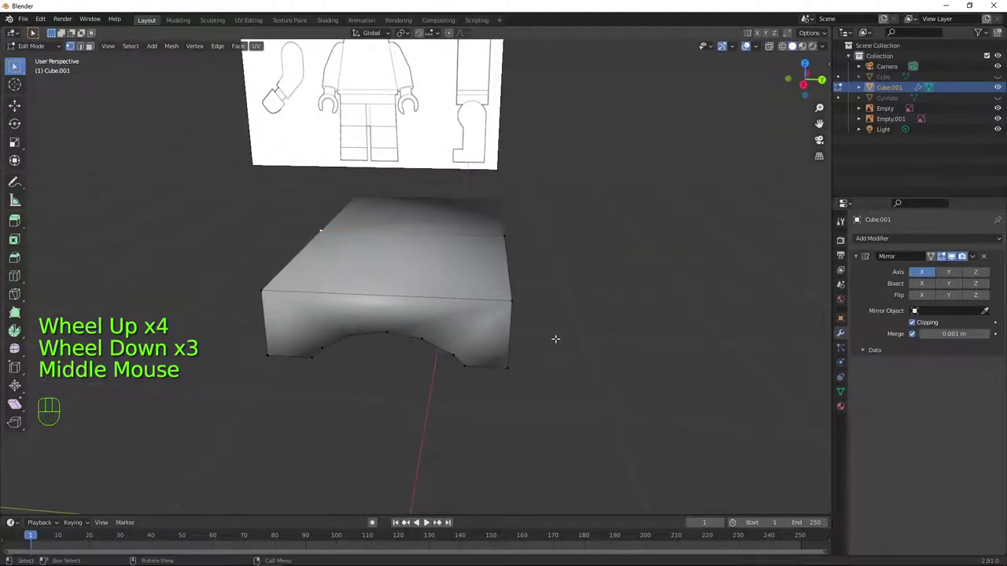
key(3)
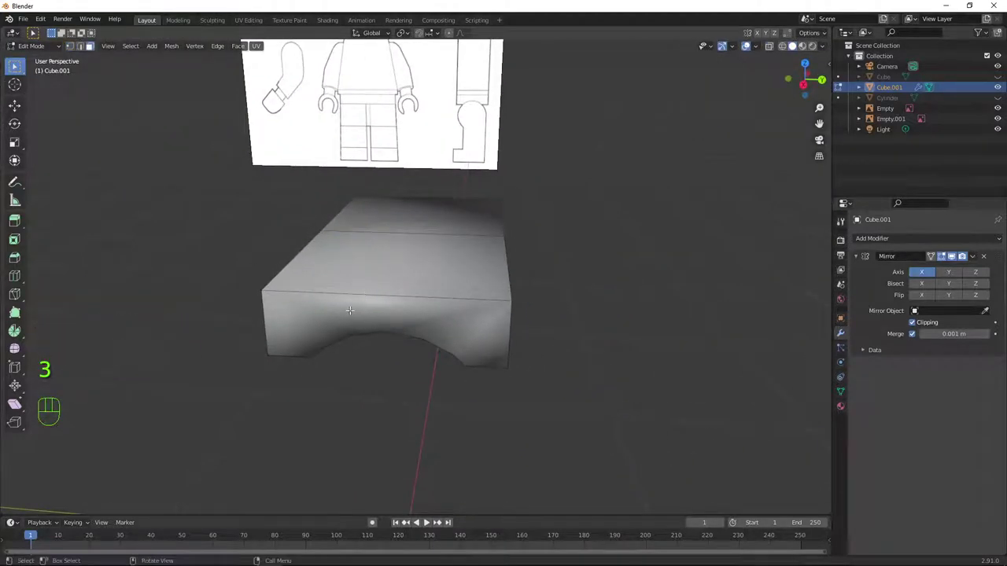
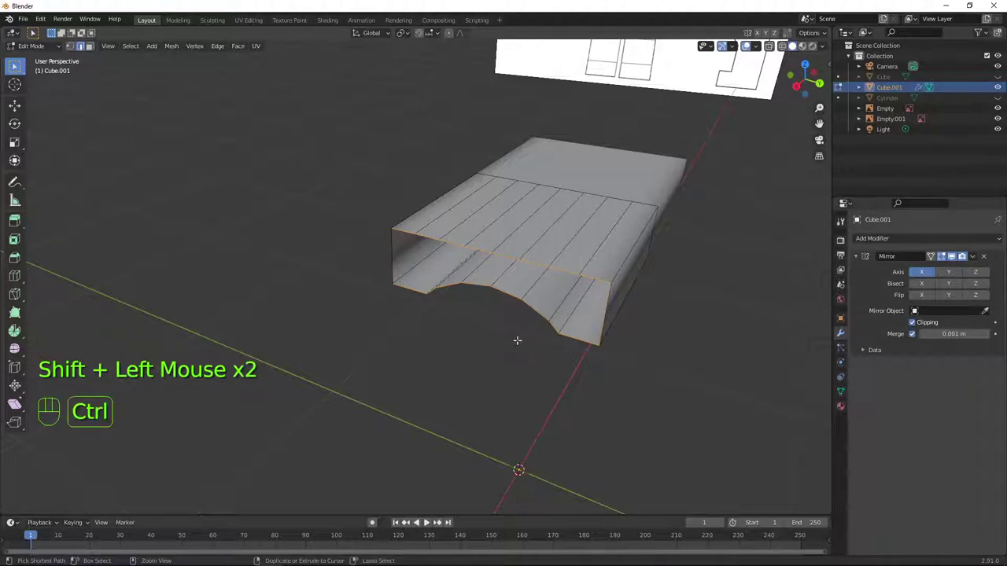
Bridge the underside edge loops of Cube.001 and nudge three edges along Y into shape
key(ctrl+e)
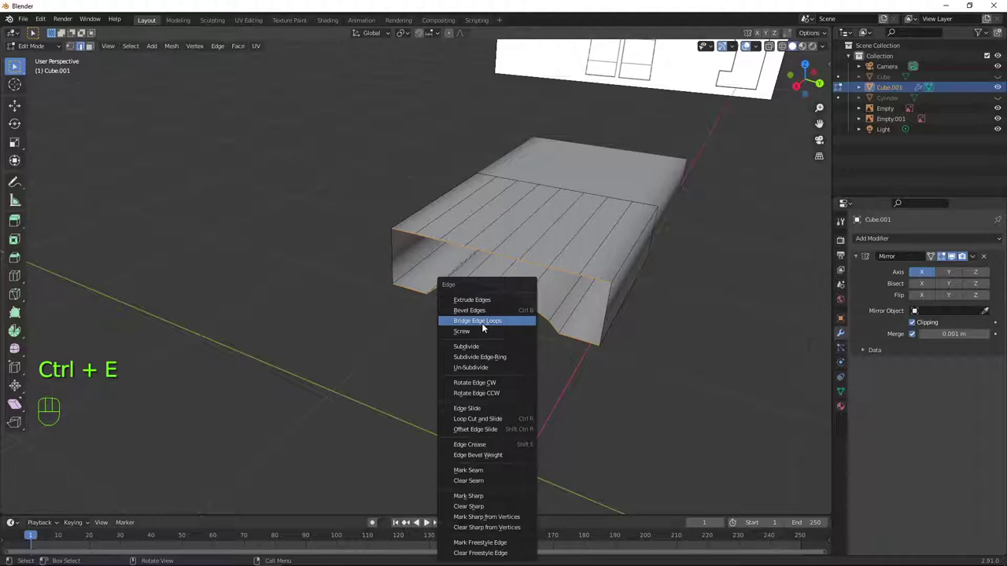
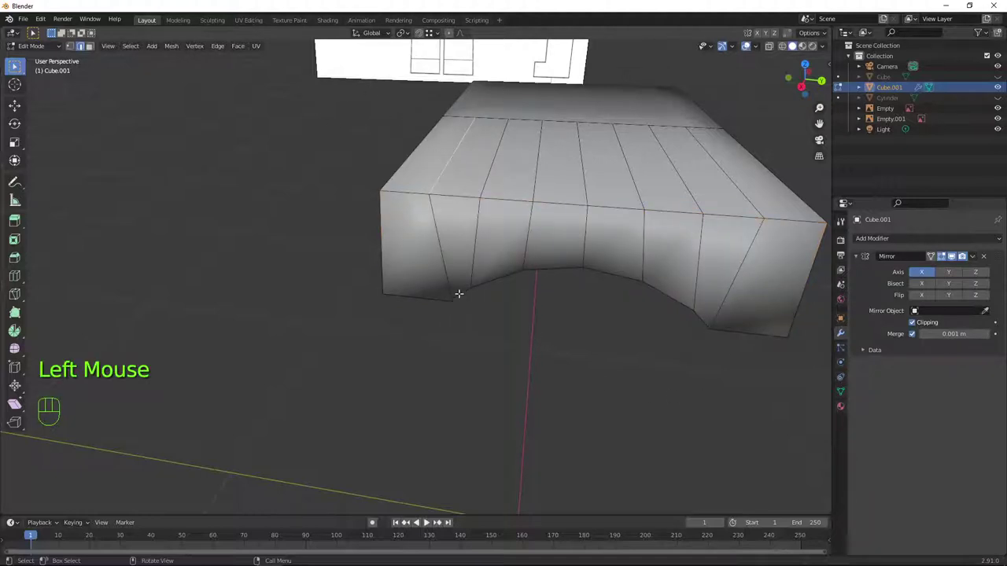
key(g)
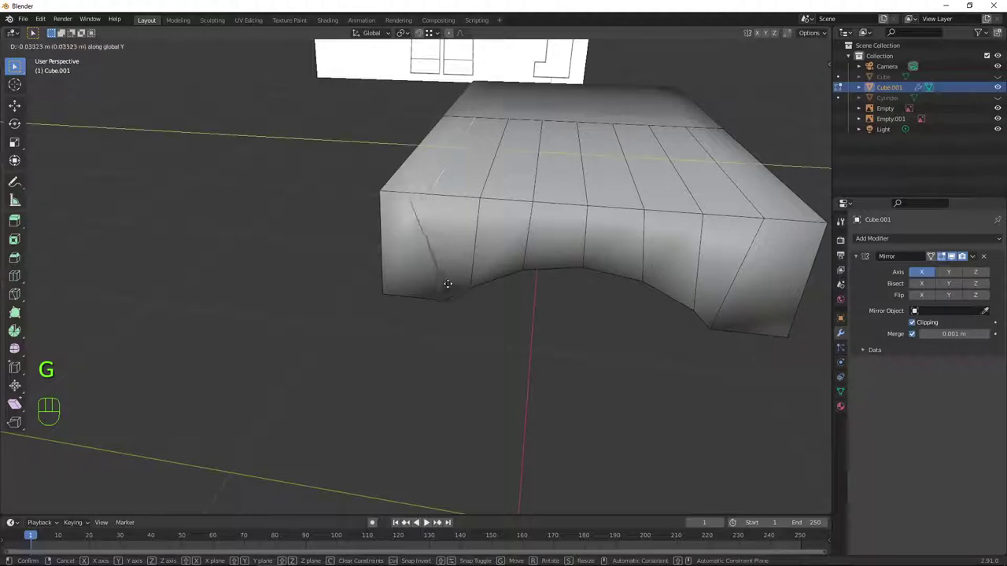
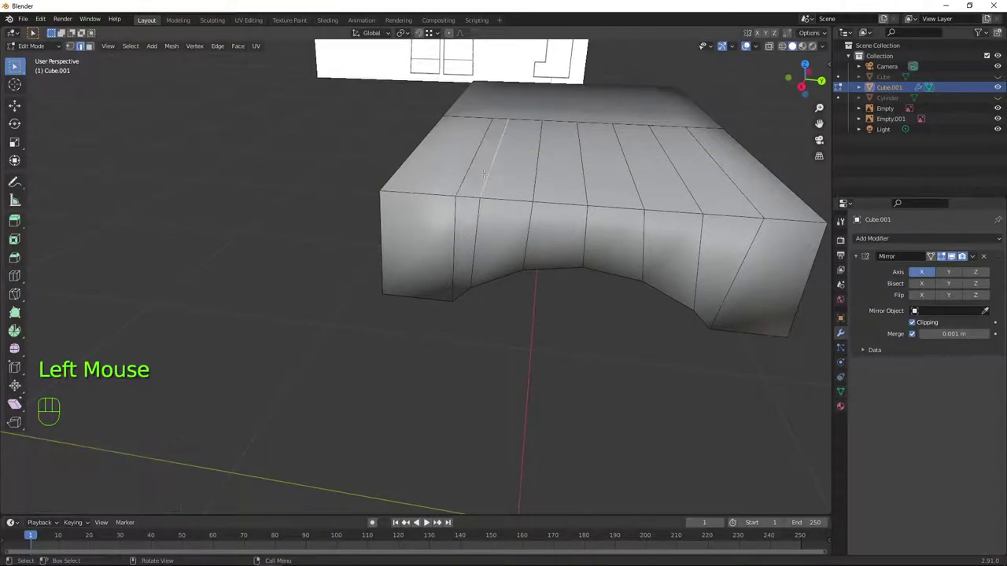
key(g)
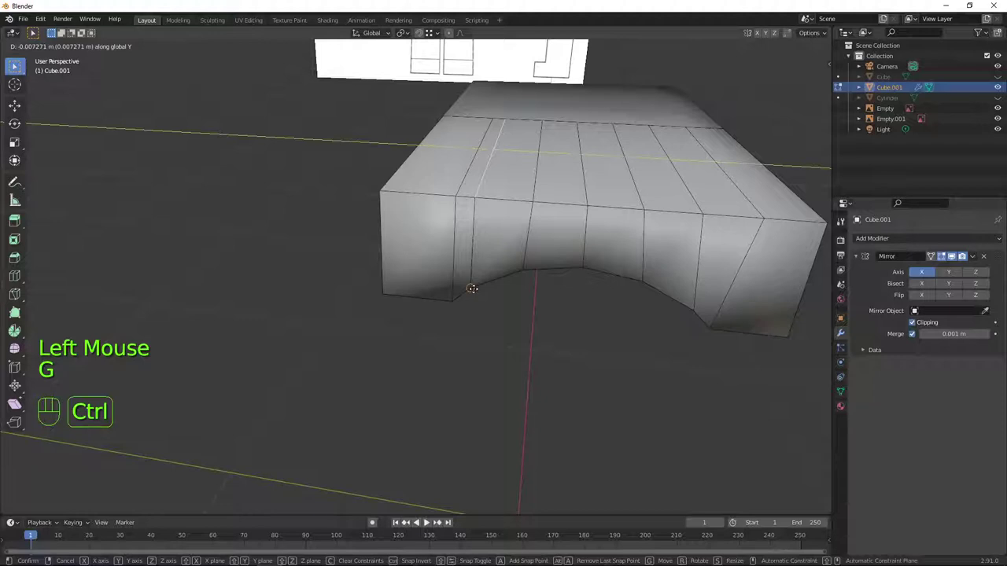
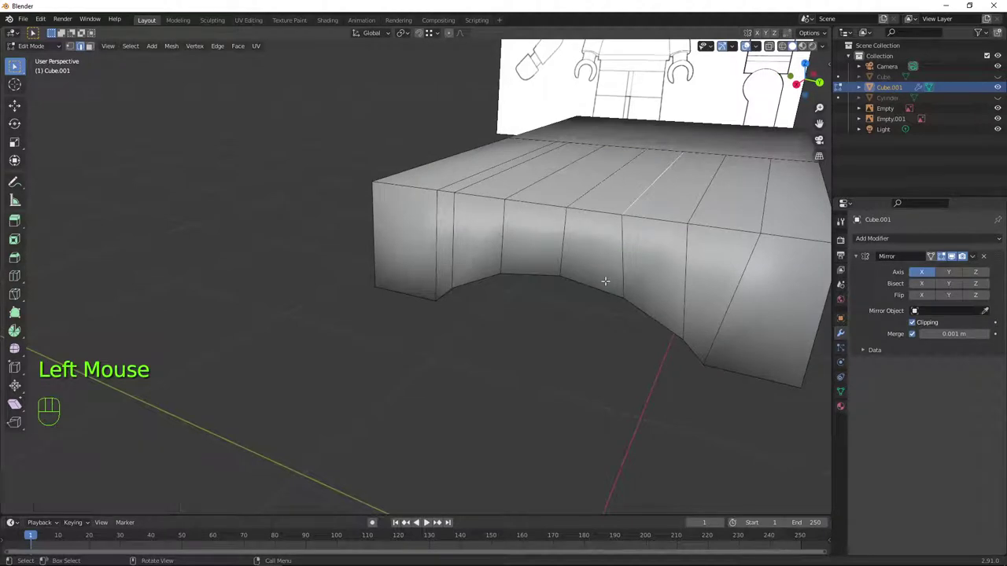
key(g)
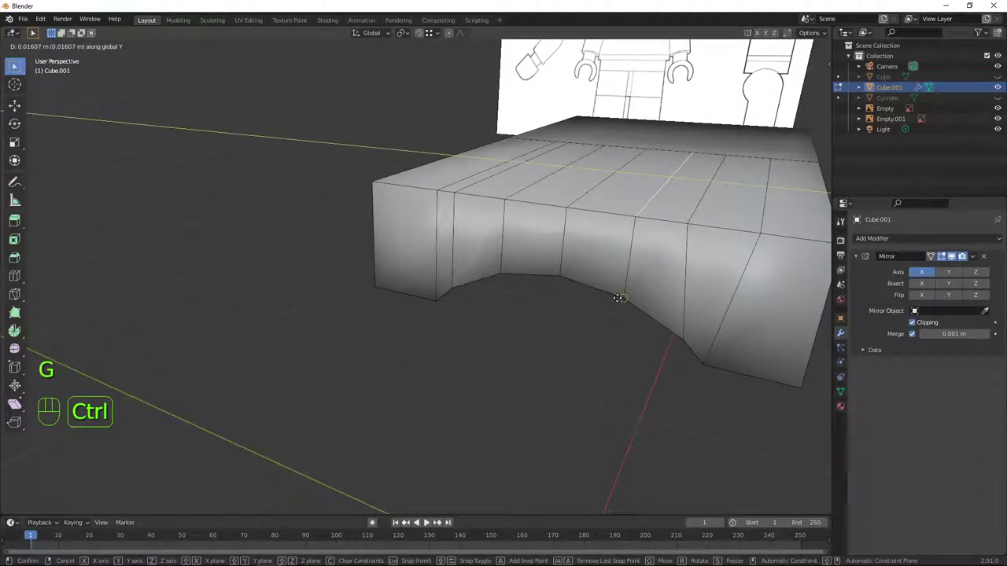
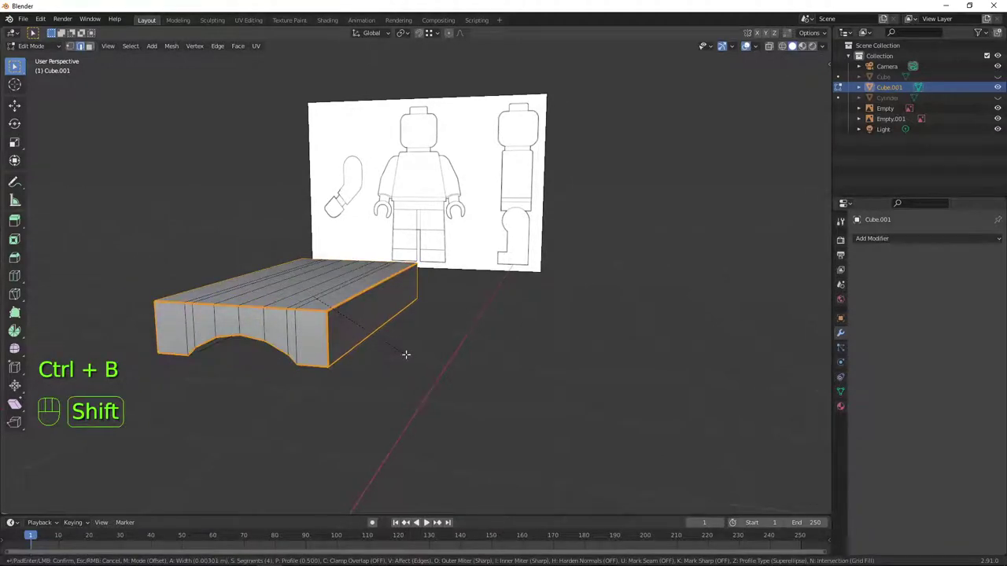
Unhide all objects in object mode and add a second cylinder to the scene
key(Tab)
drag(391, 357, 466, 345)
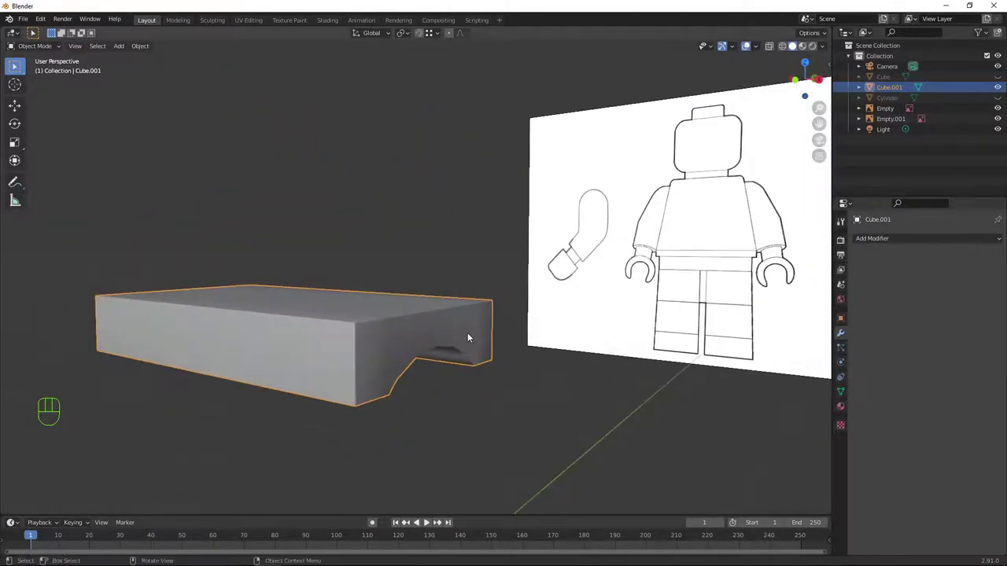
key(alt+h)
scroll(down, 3)
key(a)
key(a)
drag(427, 334, 454, 259)
click(421, 251)
Move the new Cylinder.001 out along X beside the body, then reselect the original cylinder
key(shift+d)
scroll(down, 3)
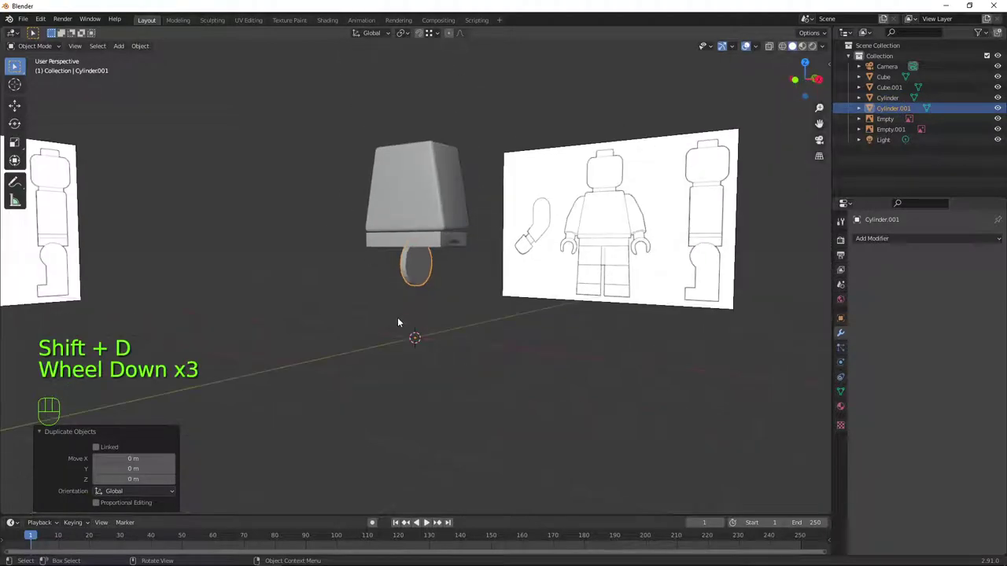
key(g)
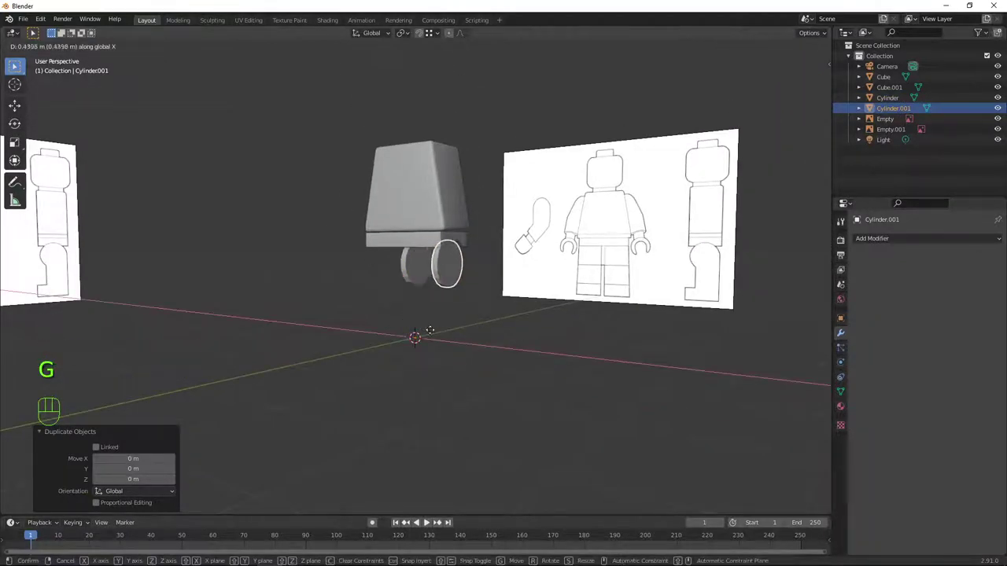
scroll(up, 3)
click(423, 245)
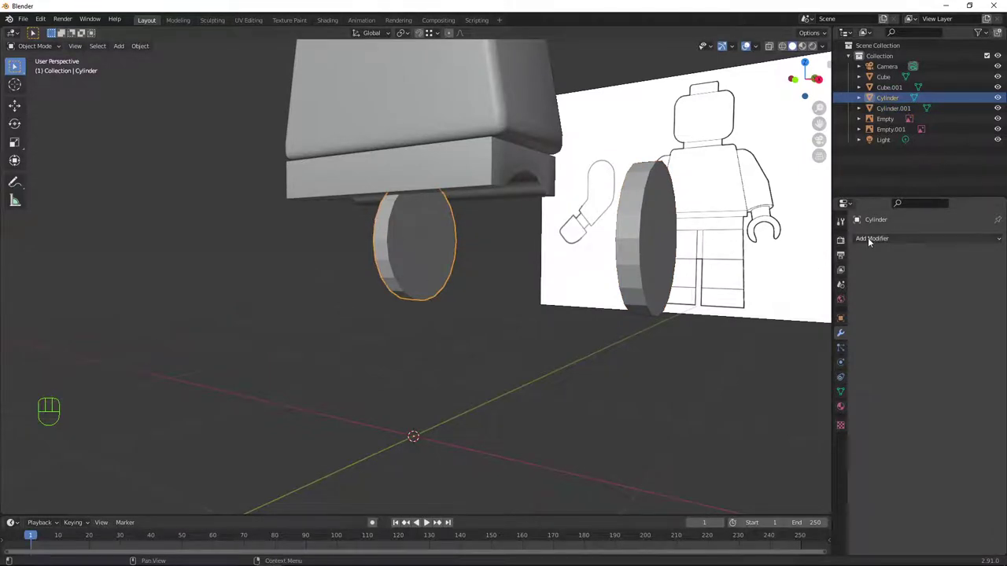
Bevel the Cylinder disc with a 0.002 m, two-segment Bevel modifier limited by angle, and inspect it
drag(870, 240, 798, 284)
scroll(up, 3)
drag(473, 268, 494, 275)
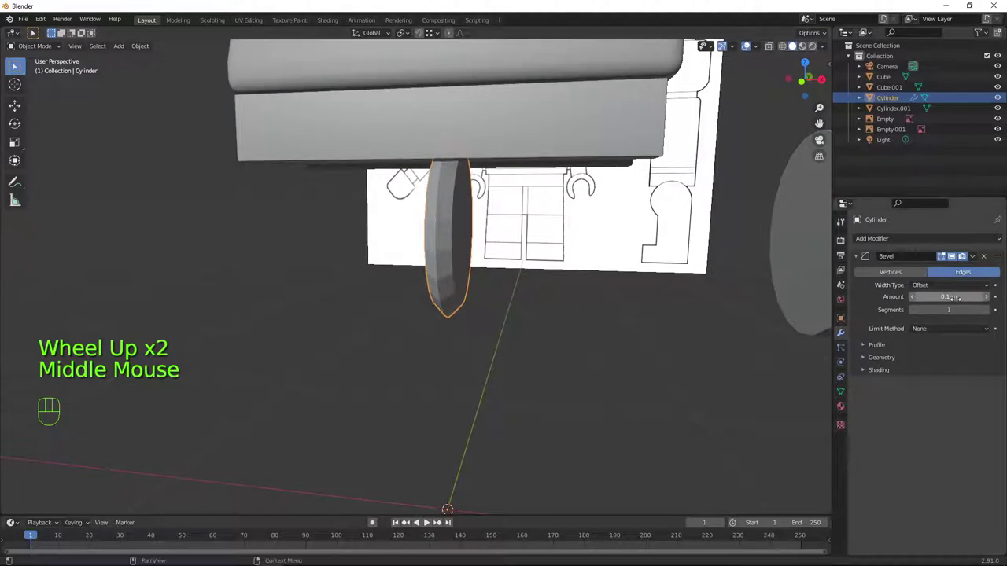
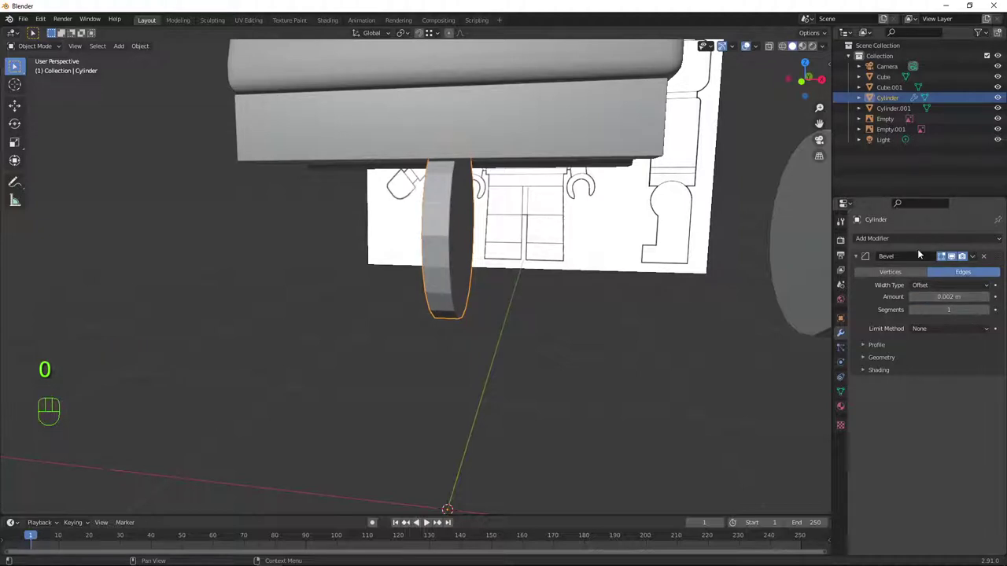
click(992, 314)
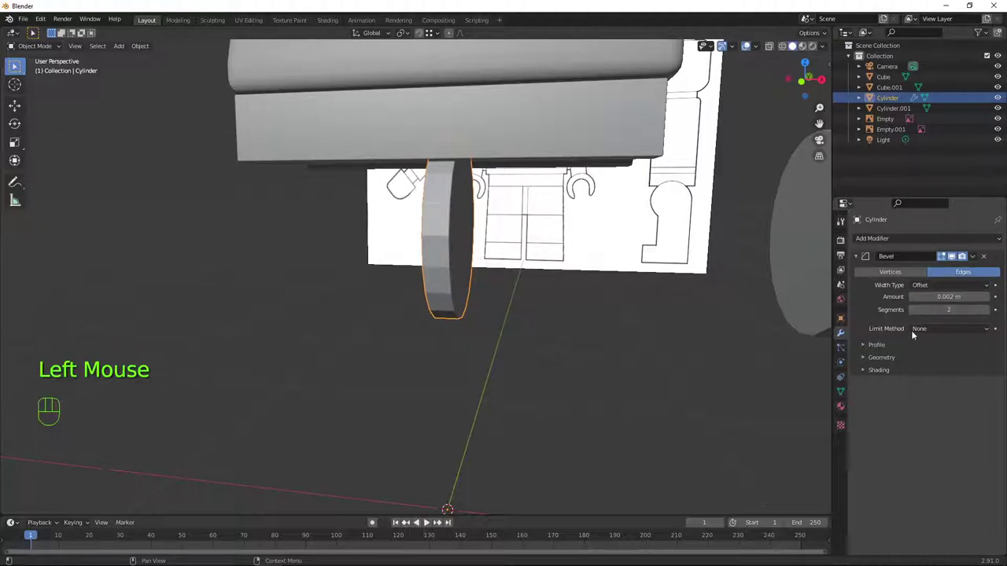
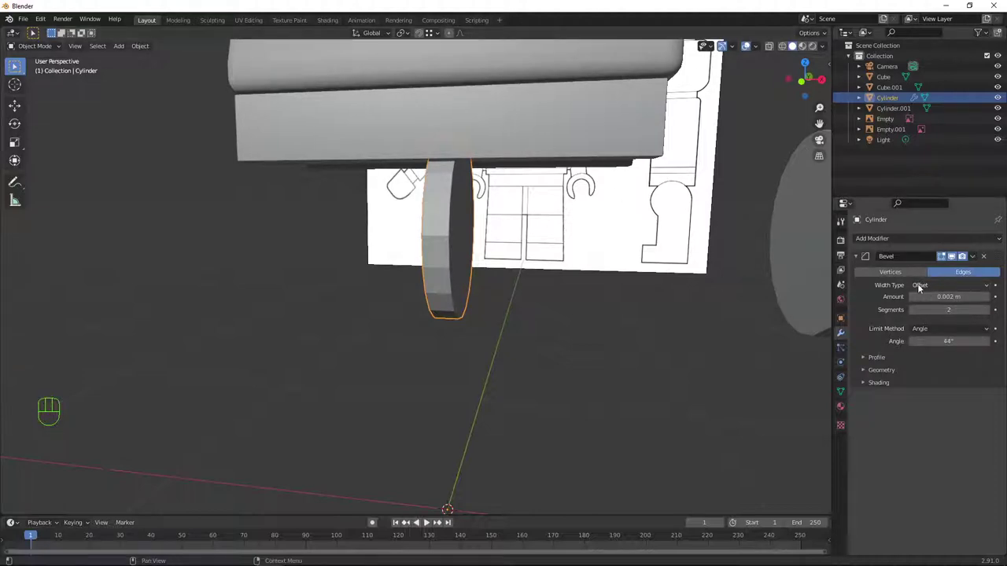
drag(481, 288, 452, 277)
scroll(down, 3)
scroll(up, 3)
drag(469, 253, 589, 307)
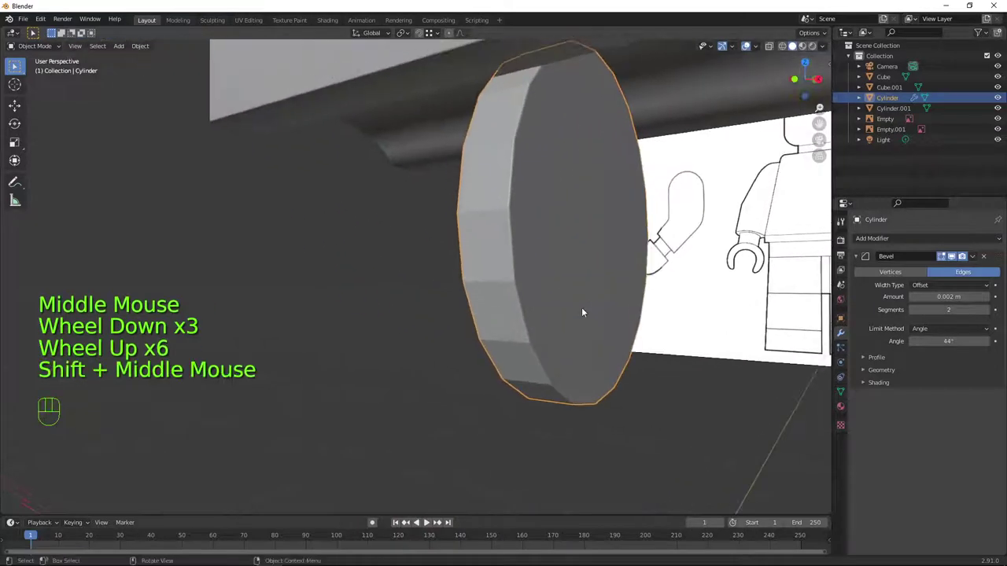
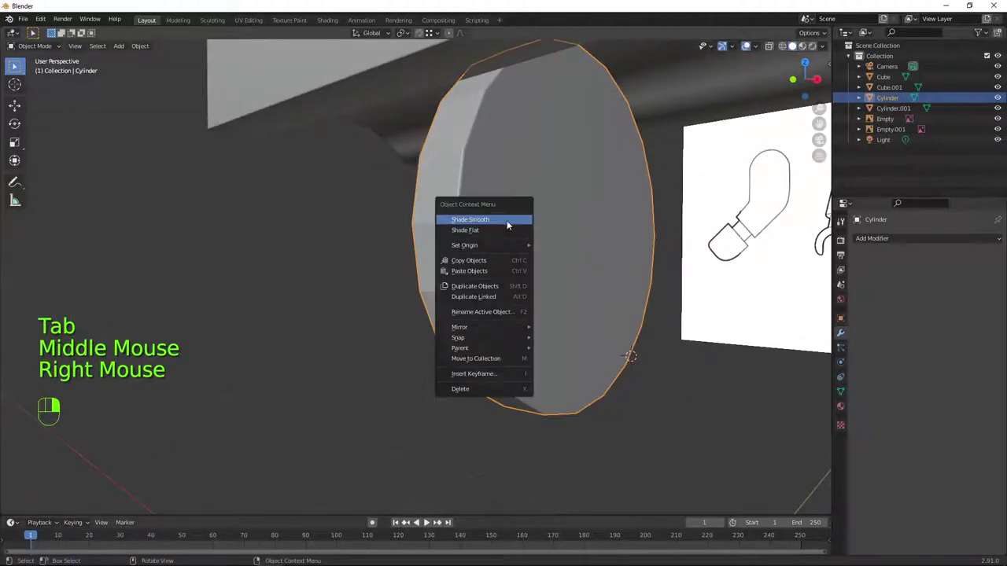
Shade the bevelled Cylinder disc smooth
scroll(down, 3)
drag(533, 262, 570, 276)
key(Tab)
key(Tab)
key(a)
Turn the view toward the second disc and select Cylinder.001
scroll(down, 3)
drag(590, 305, 556, 297)
key(a)
key(a)
drag(533, 285, 532, 297)
click(576, 279)
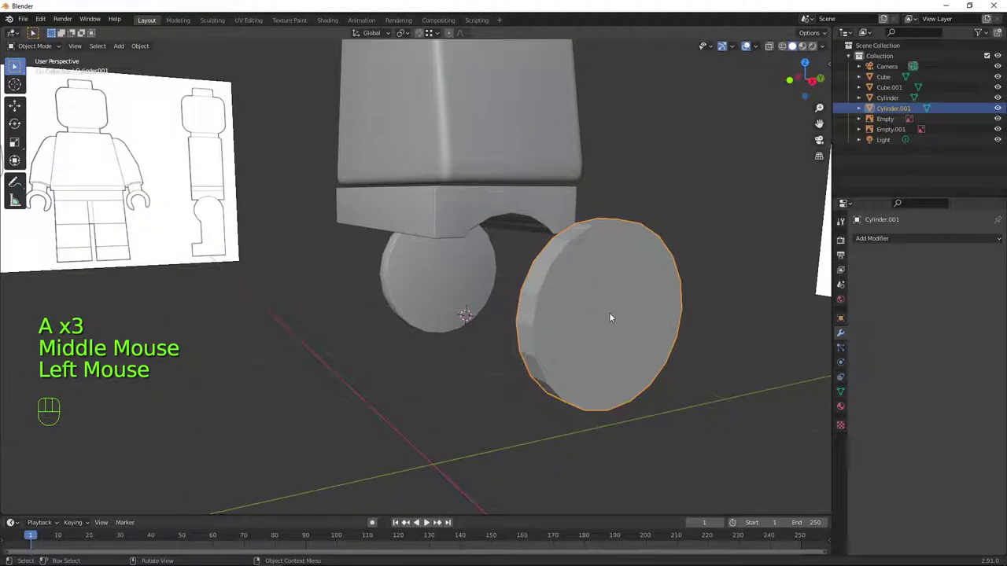
In front orthographic view, move Cylinder.001 under the torso over the reference
key(KP_1)
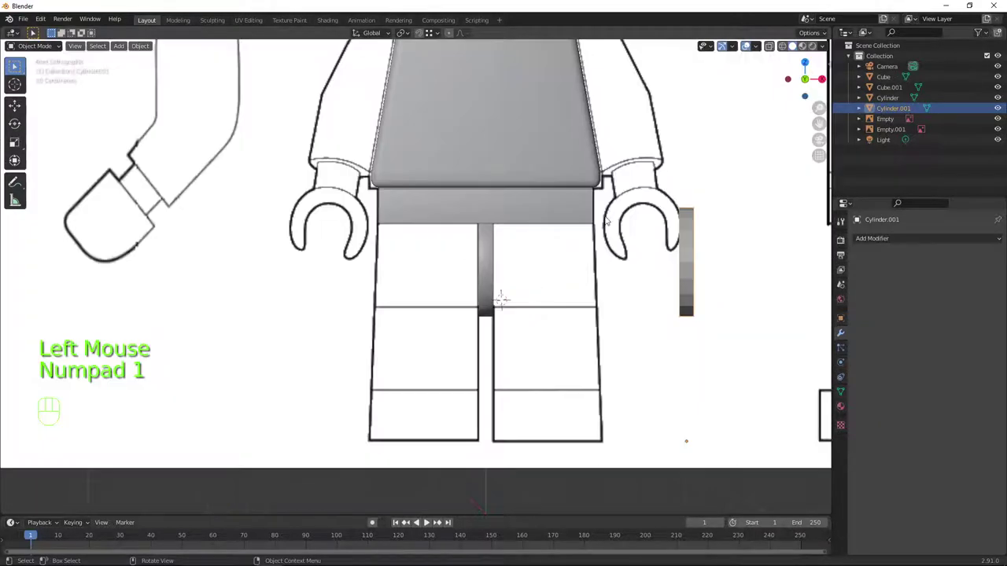
key(g)
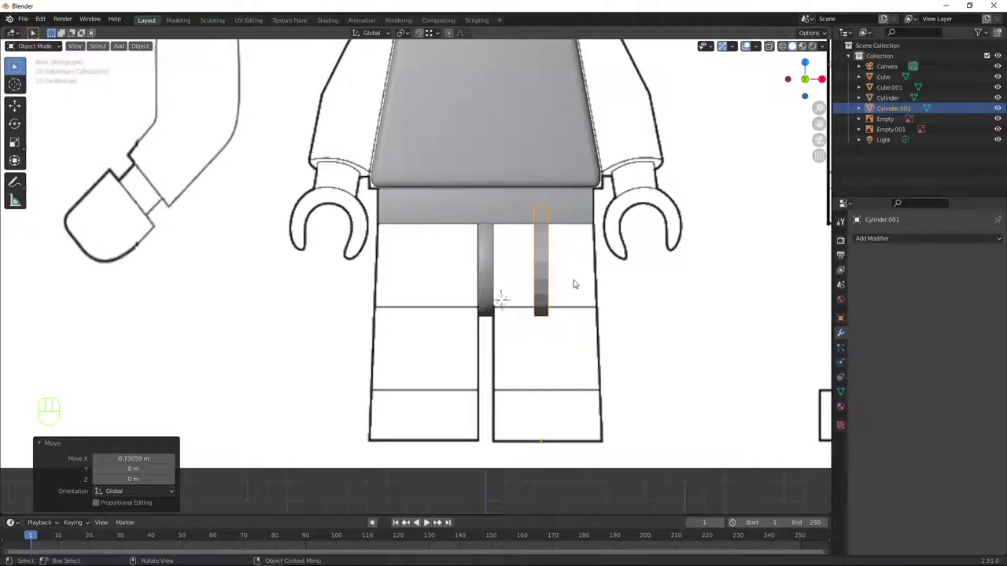
scroll(up, 3)
scroll(down, 3)
drag(620, 356, 581, 349)
scroll(up, 3)
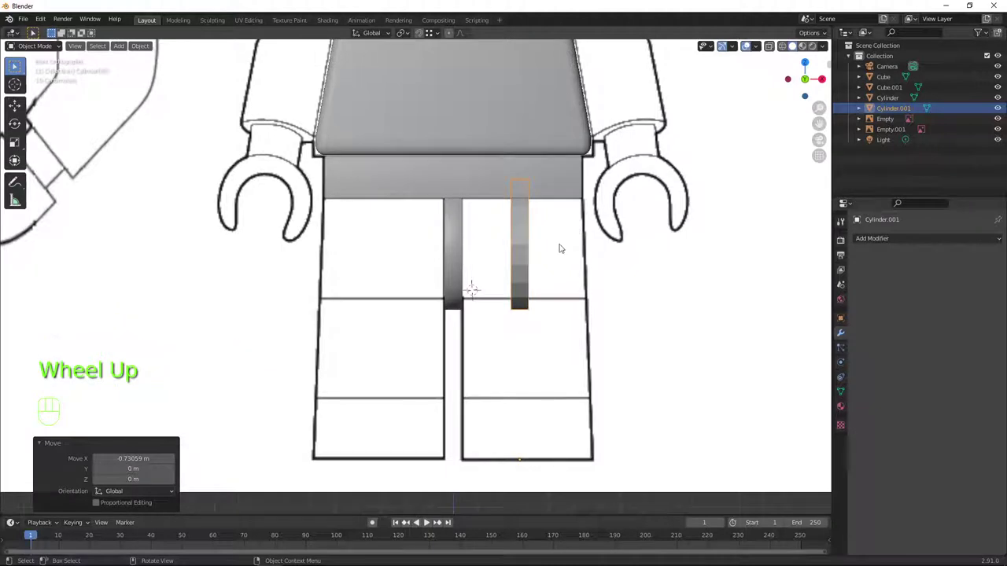
Rescale Cylinder.001's geometry in edit mode to fit the front outline
key(Tab)
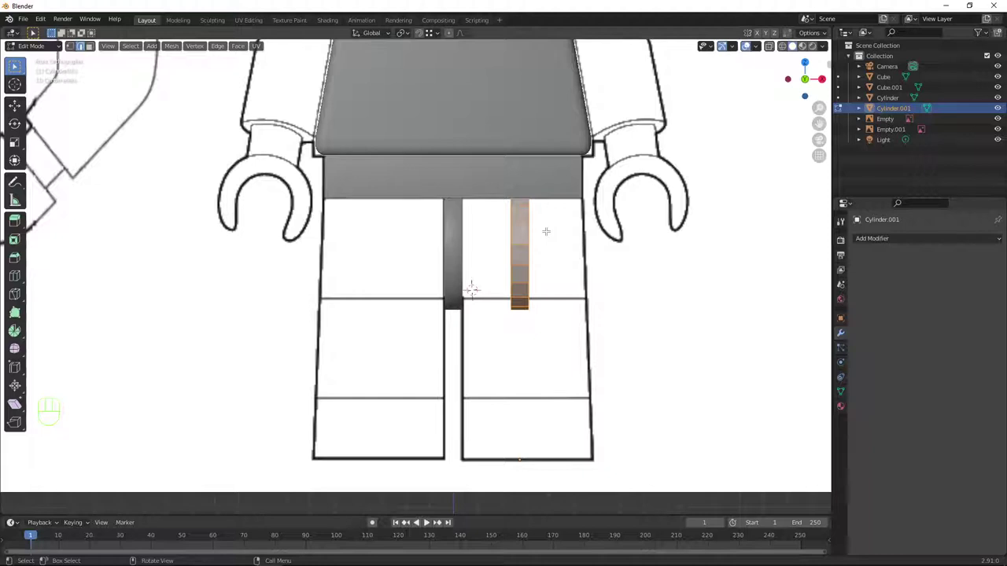
key(x)
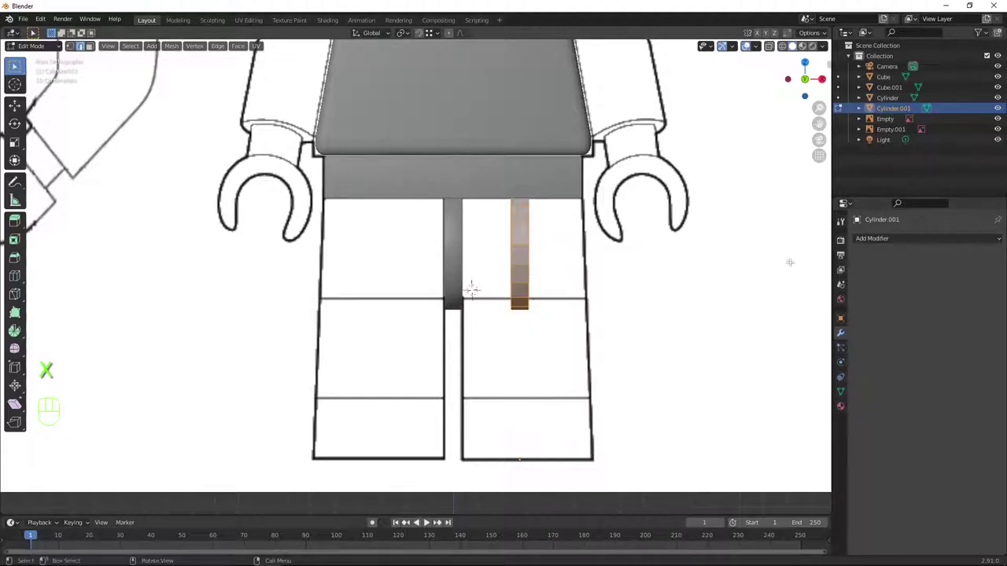
key(s)
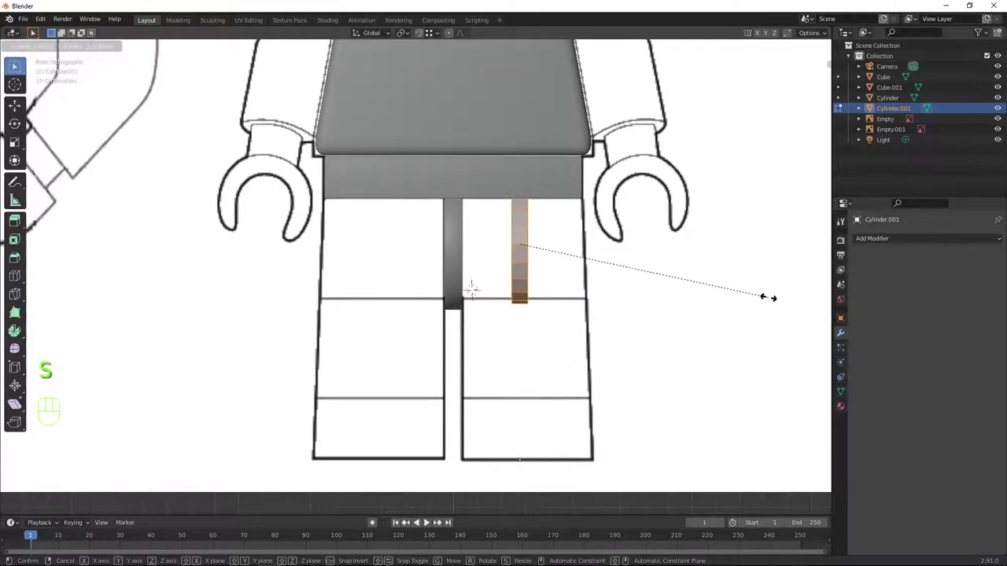
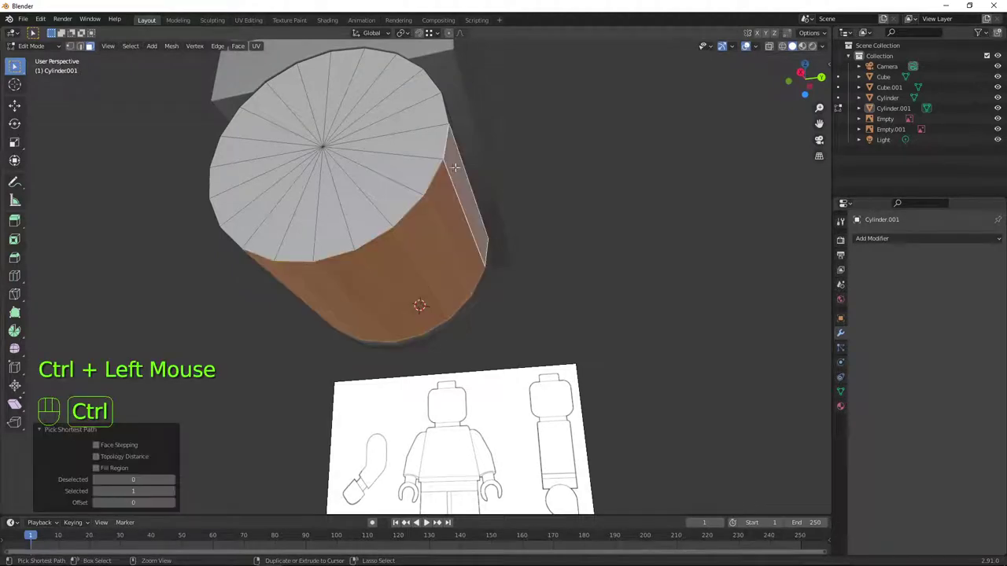
In side view, scale Cylinder.001's selected geometry to the arm outline
key(KP_1)
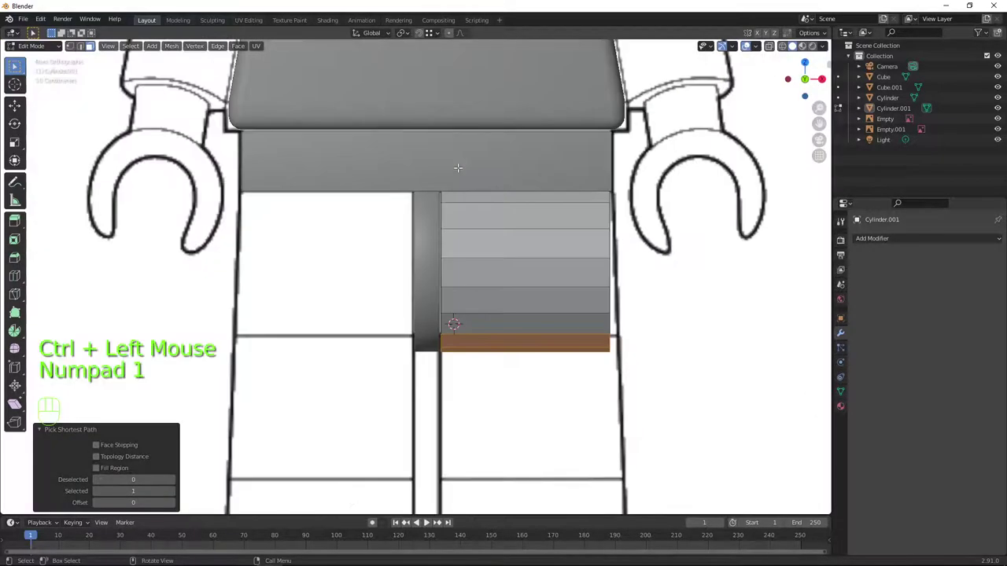
key(KP_3)
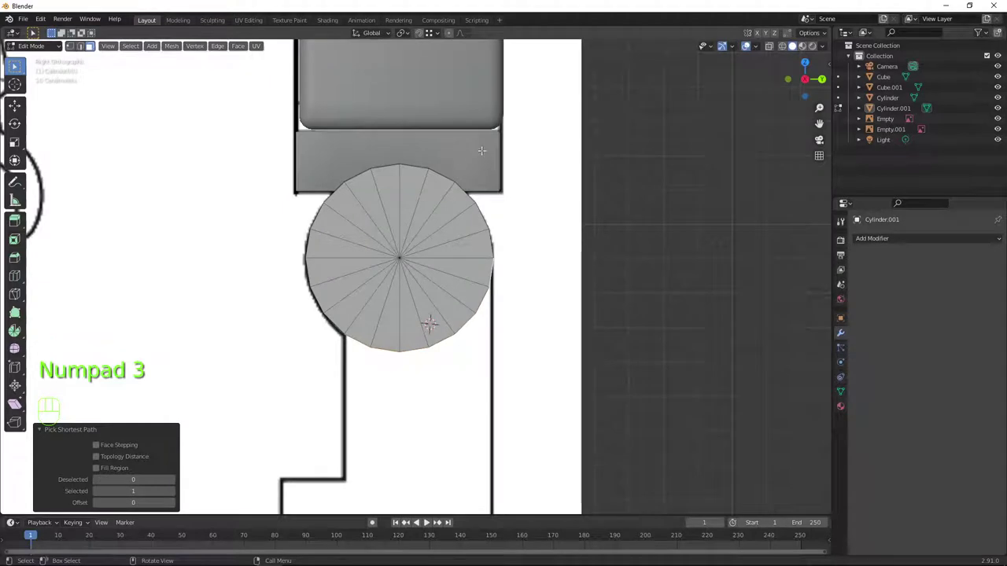
scroll(down, 3)
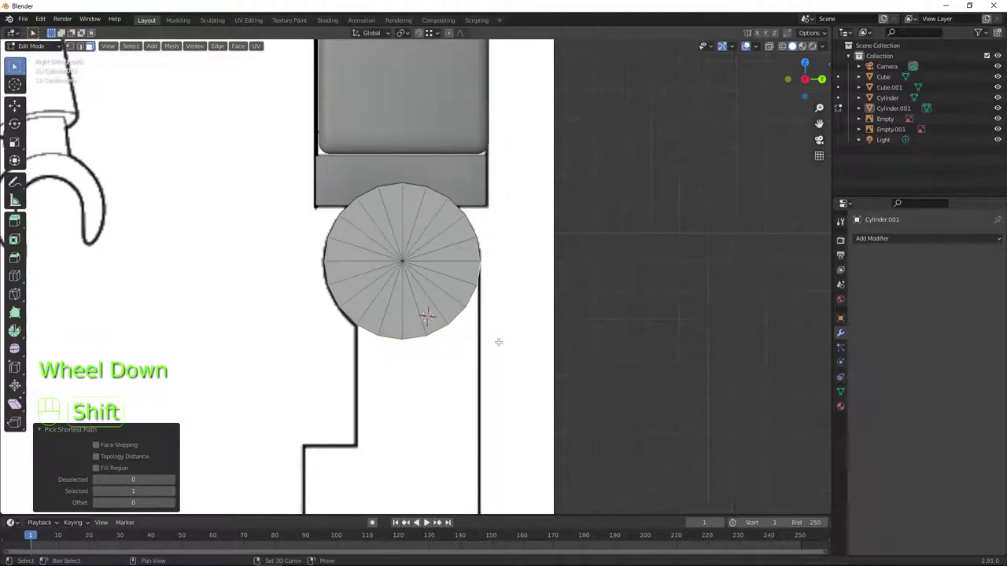
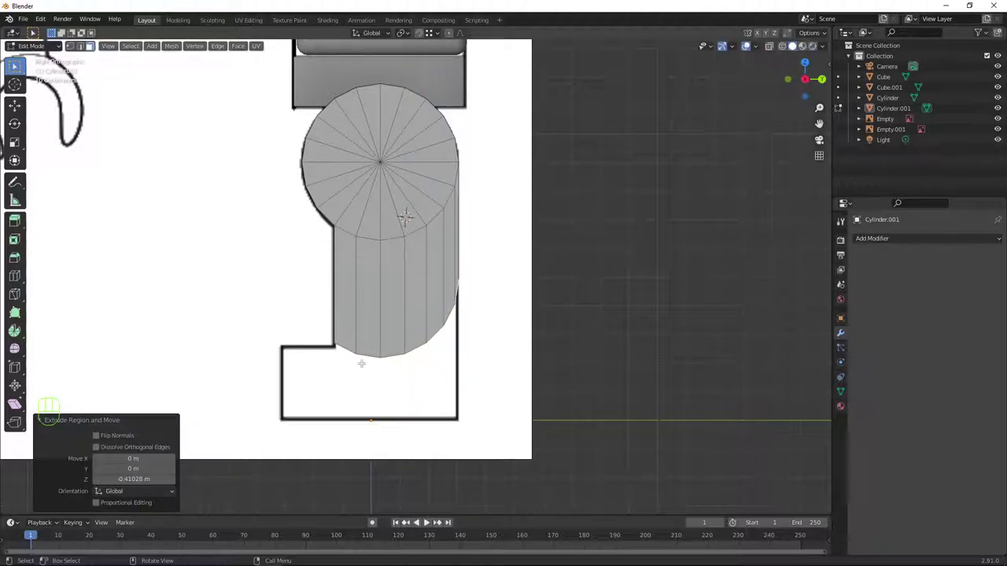
key(s)
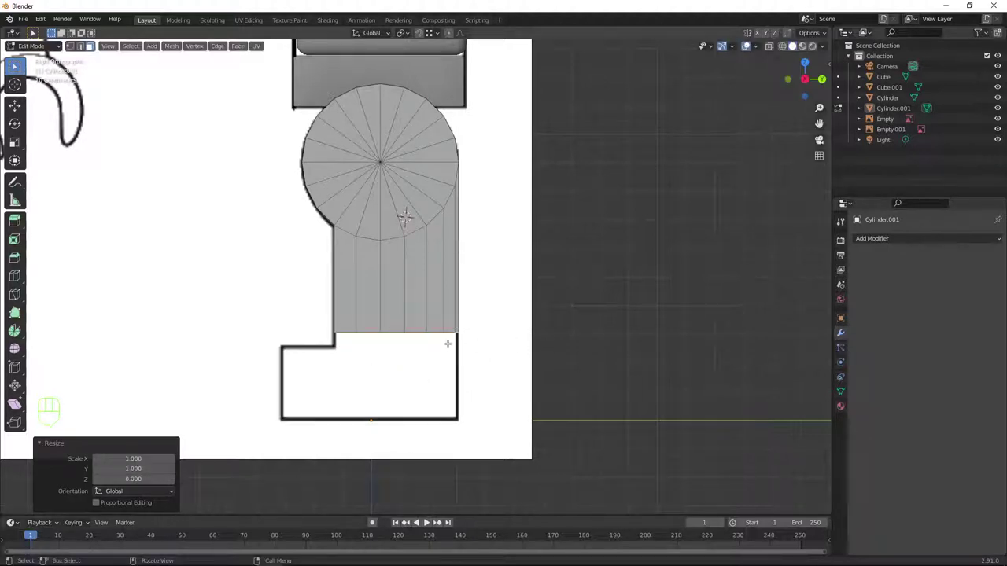
scroll(up, 3)
scroll(down, 3)
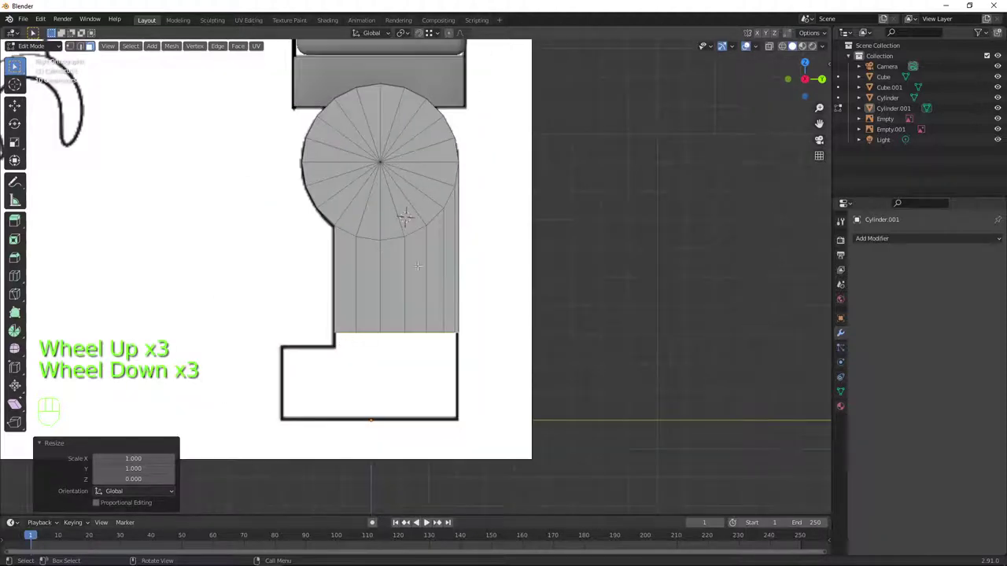
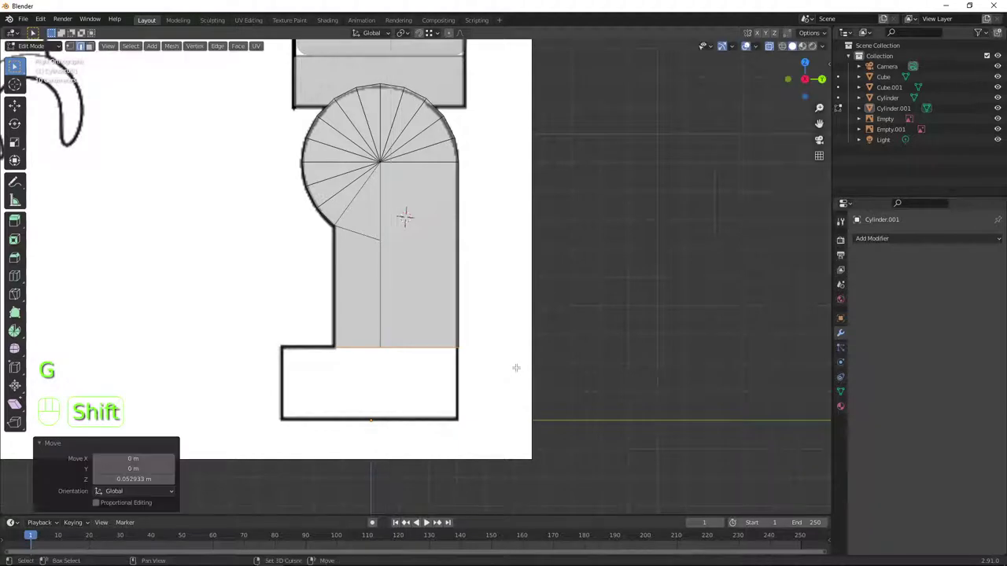
Extrude a selected face of Cylinder.001 to extend the arm
key(3)
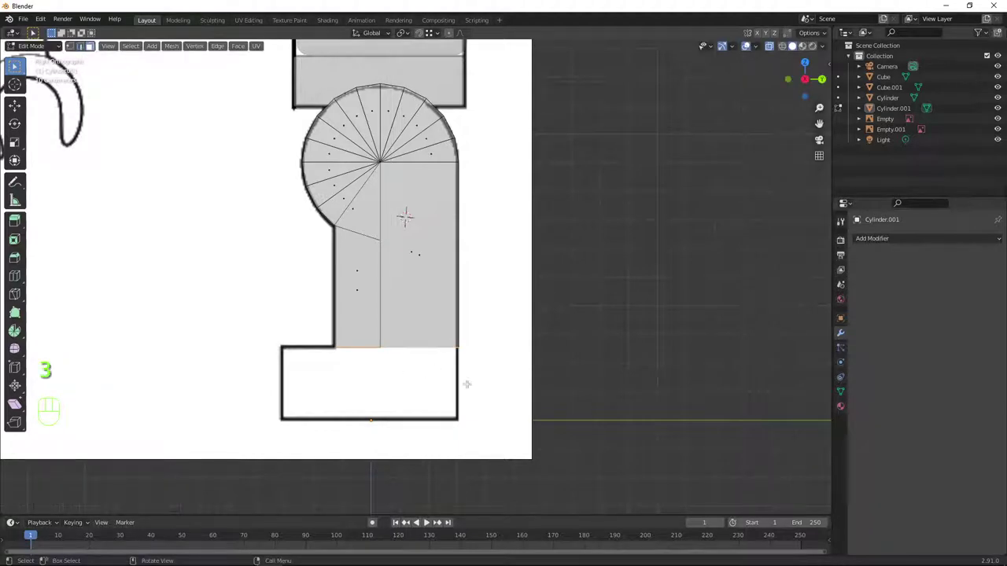
key(e)
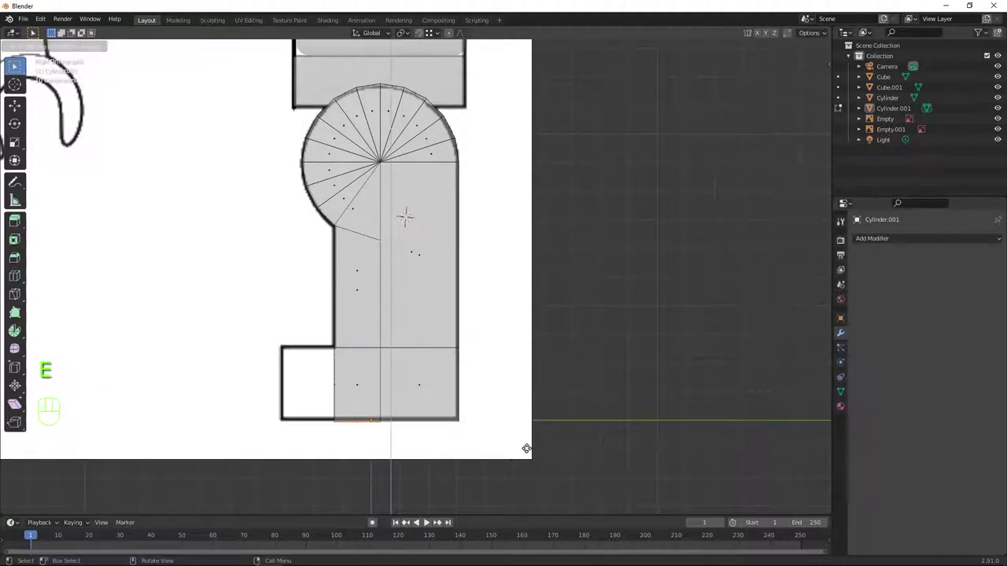
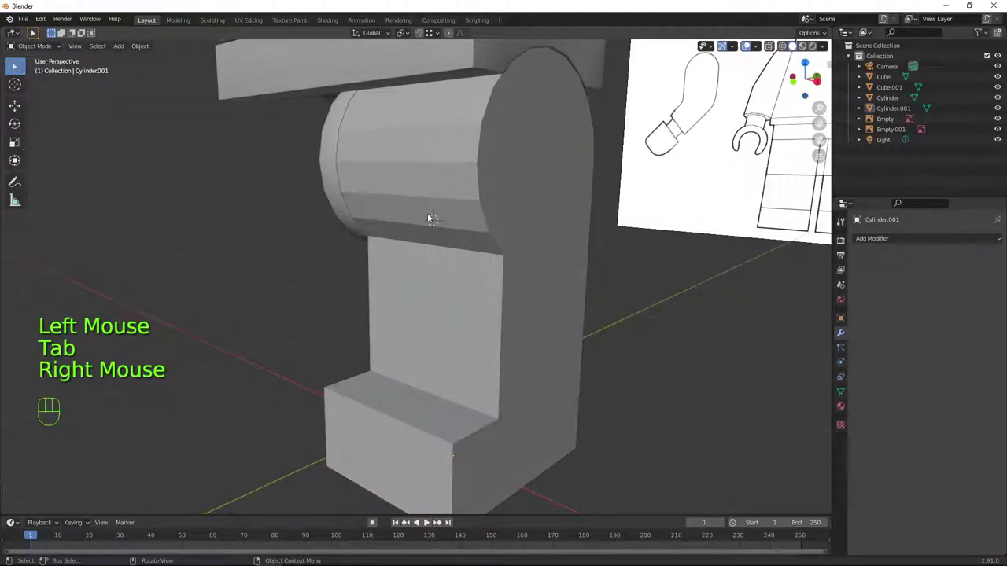
Shade the Cylinder.001 arm piece smooth
click(432, 168)
right_click(431, 167)
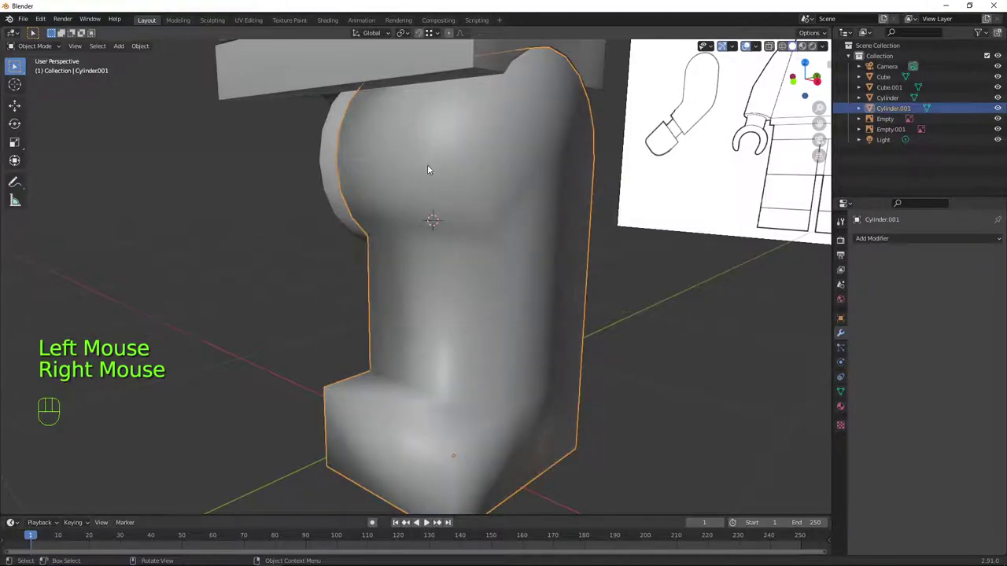
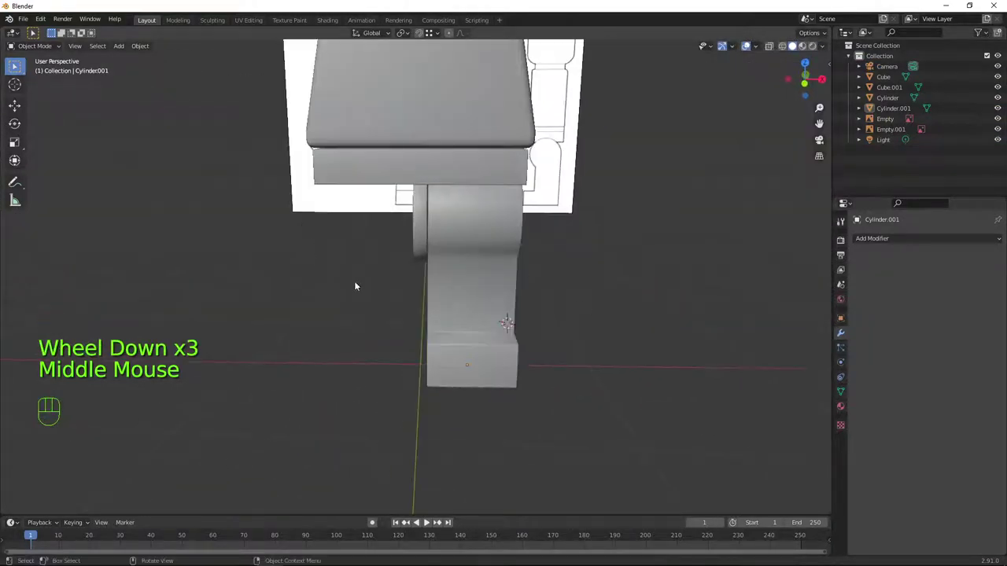
Give the Cylinder.001 arm a Mirror modifier across X with the Cylinder disc as mirror object
click(510, 232)
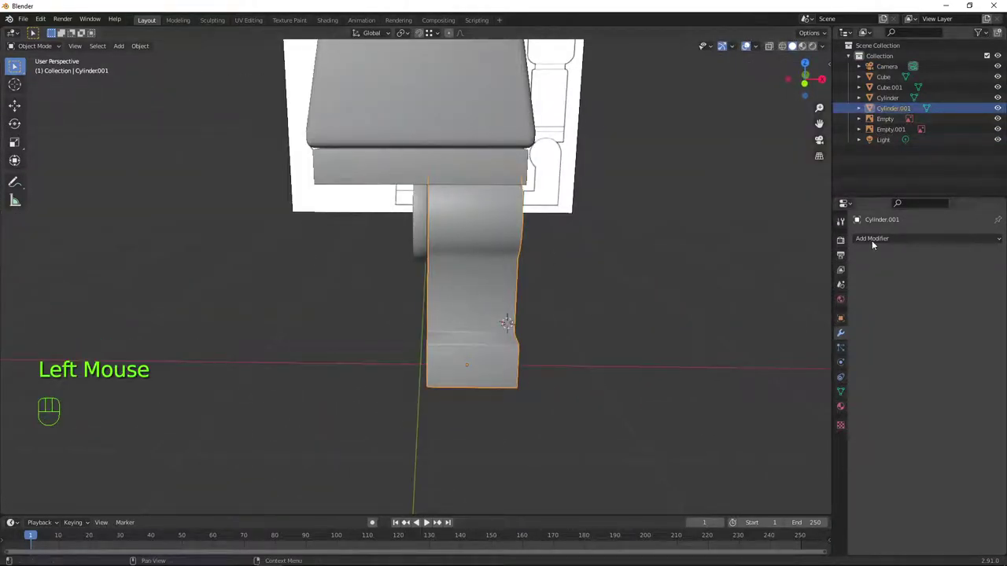
drag(878, 245, 708, 218)
drag(874, 243, 789, 353)
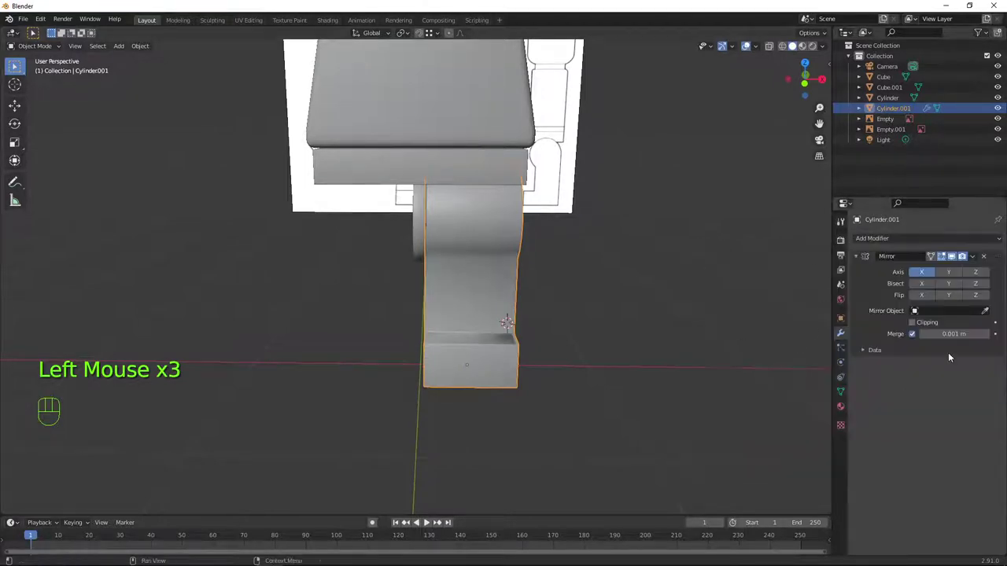
click(922, 274)
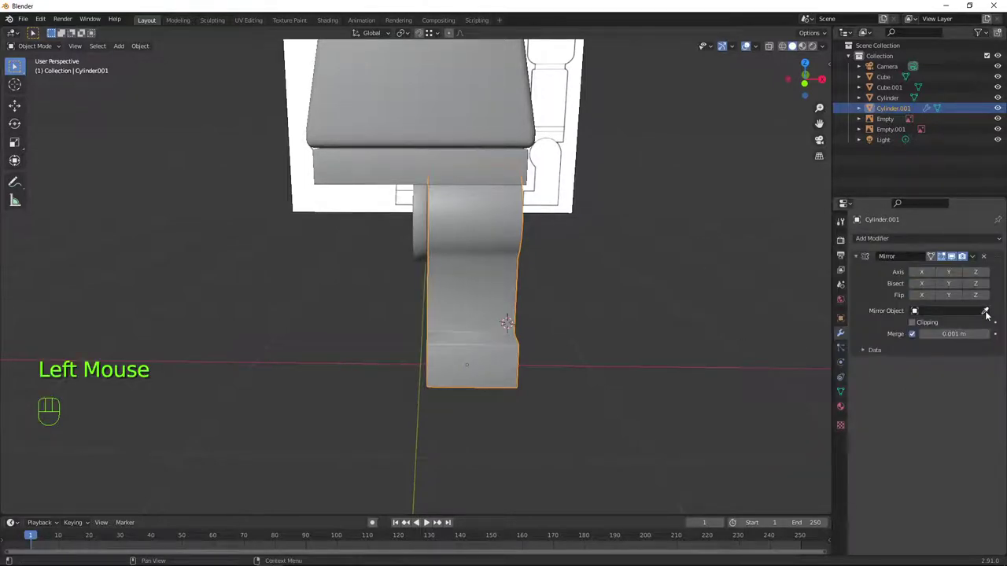
click(989, 315)
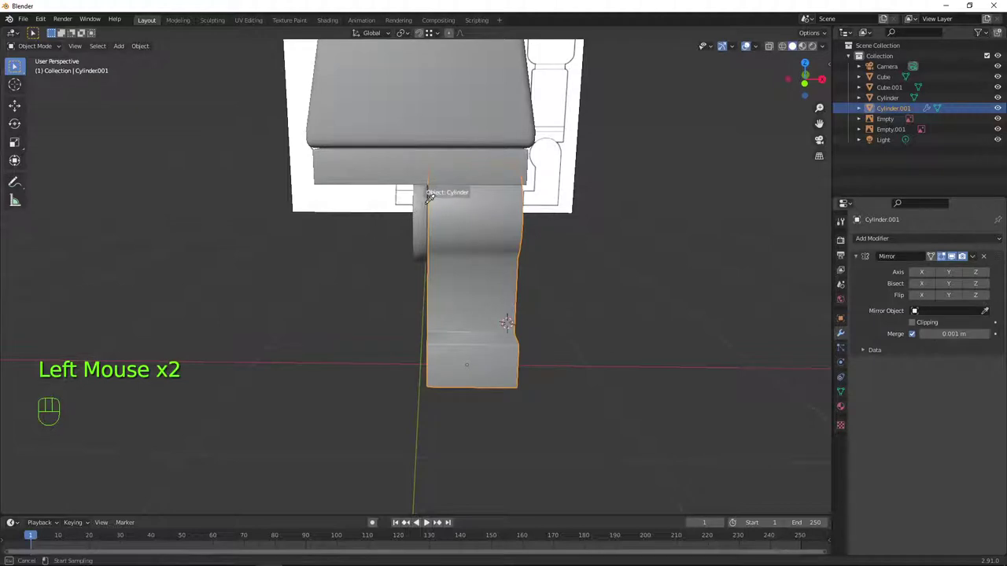
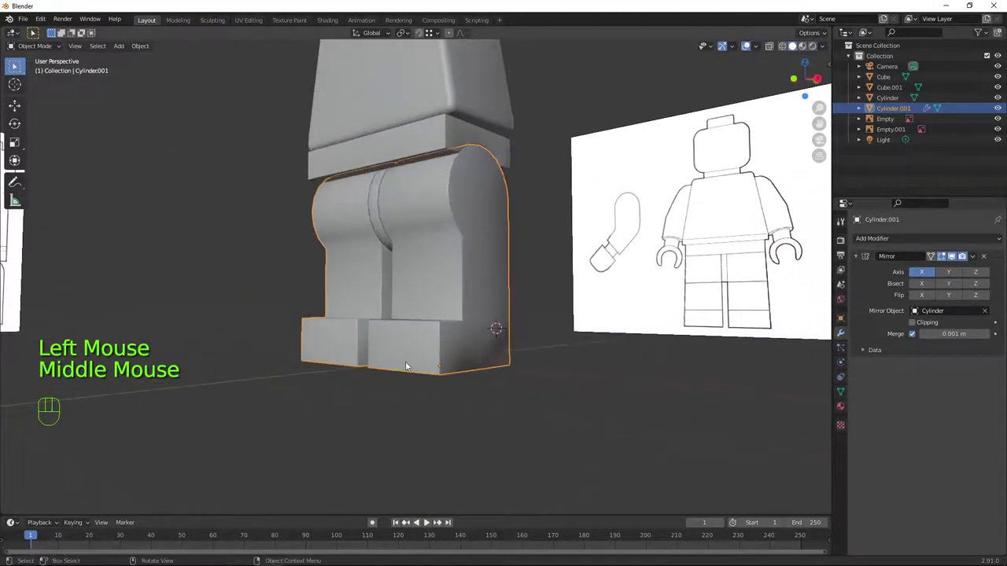
Orbit around the mirrored arm and hand to inspect them from several angles
scroll(down, 3)
drag(452, 292, 538, 313)
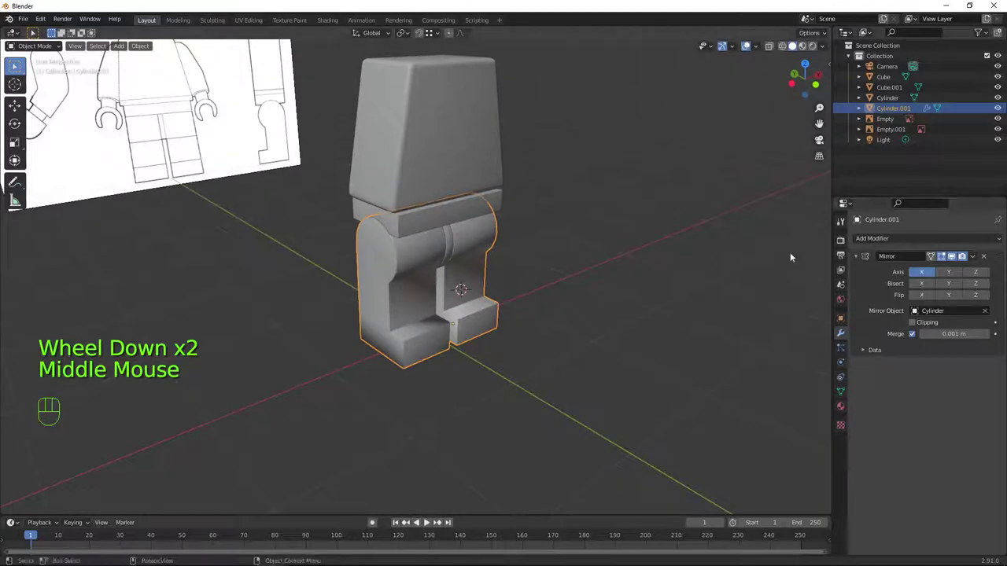
drag(528, 310, 518, 286)
drag(523, 260, 456, 287)
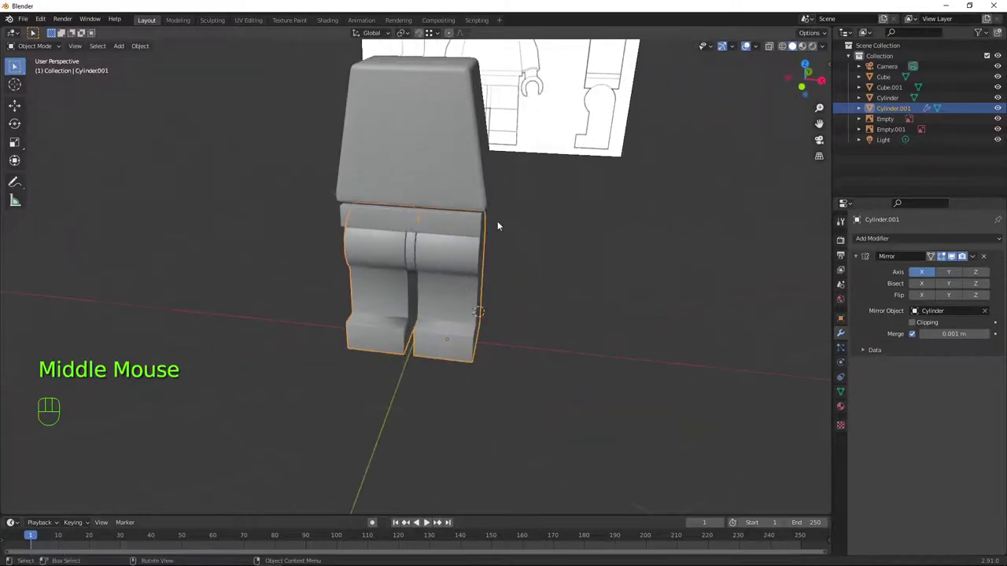
drag(533, 301, 389, 280)
drag(477, 339, 635, 360)
scroll(down, 3)
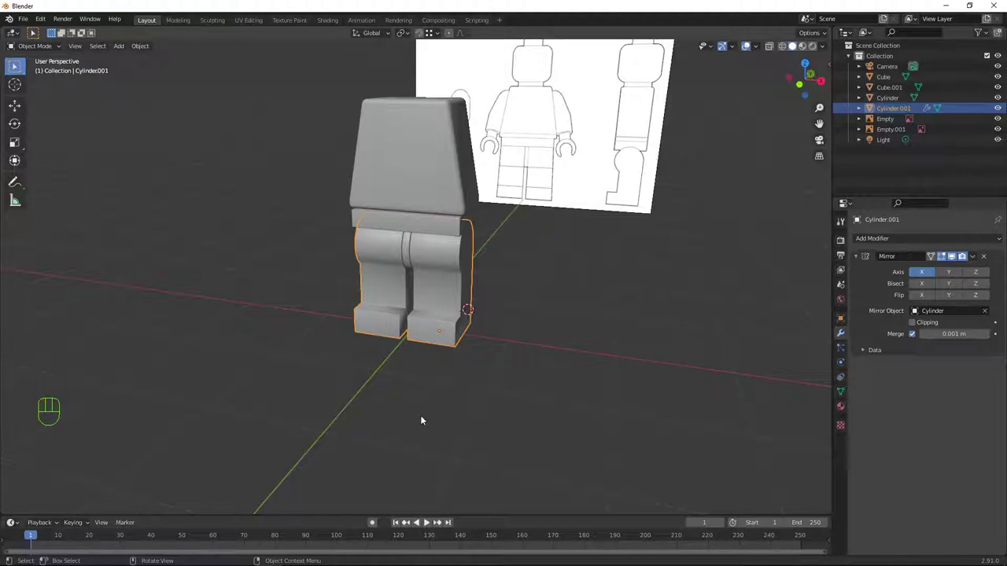
scroll(up, 3)
drag(461, 265, 501, 261)
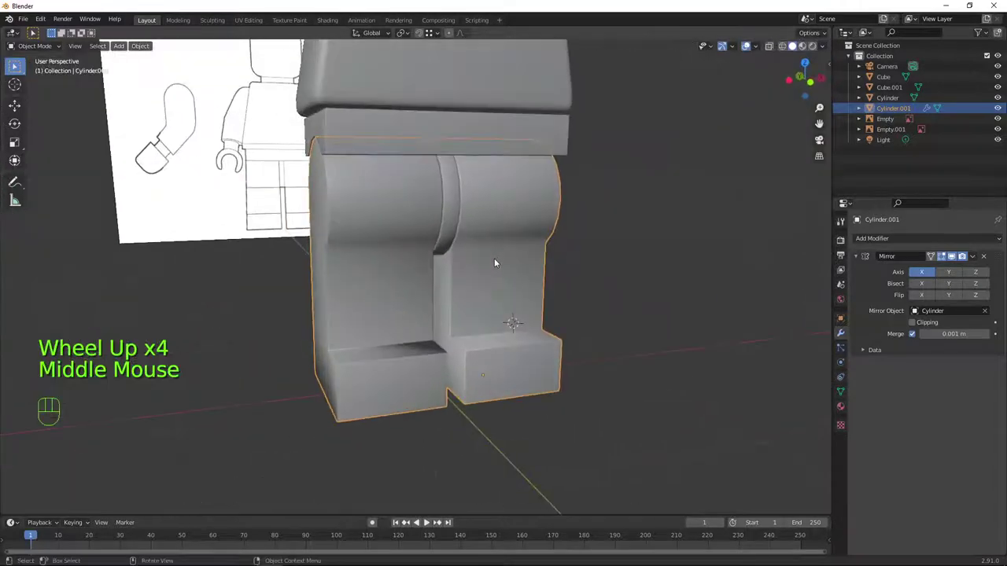
key(a)
key(a)
scroll(down, 3)
drag(584, 253, 625, 387)
drag(636, 386, 620, 373)
Frame the figure's head in front orthographic view and add a new cylinder (Cylinder.002)
key(KP_1)
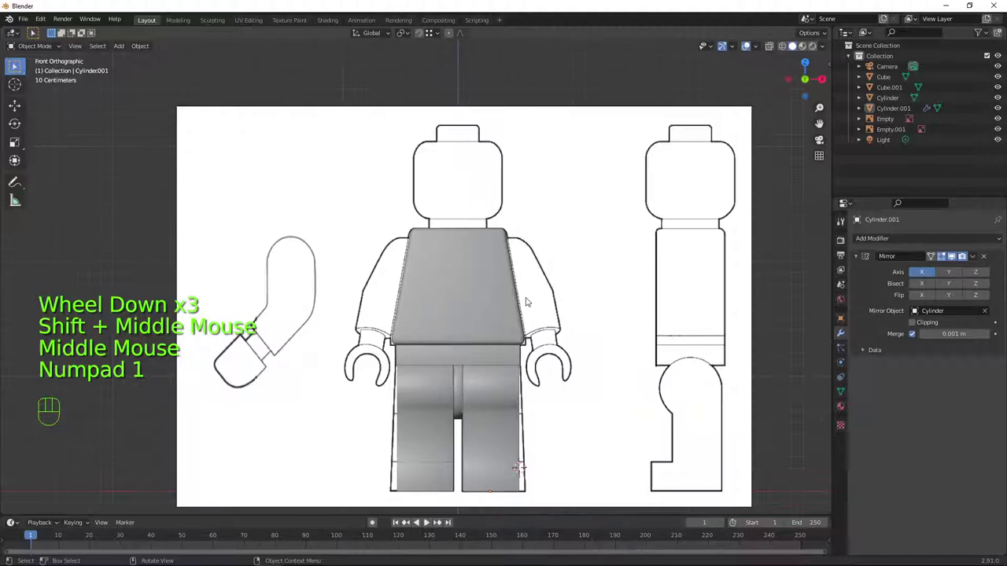
scroll(down, 3)
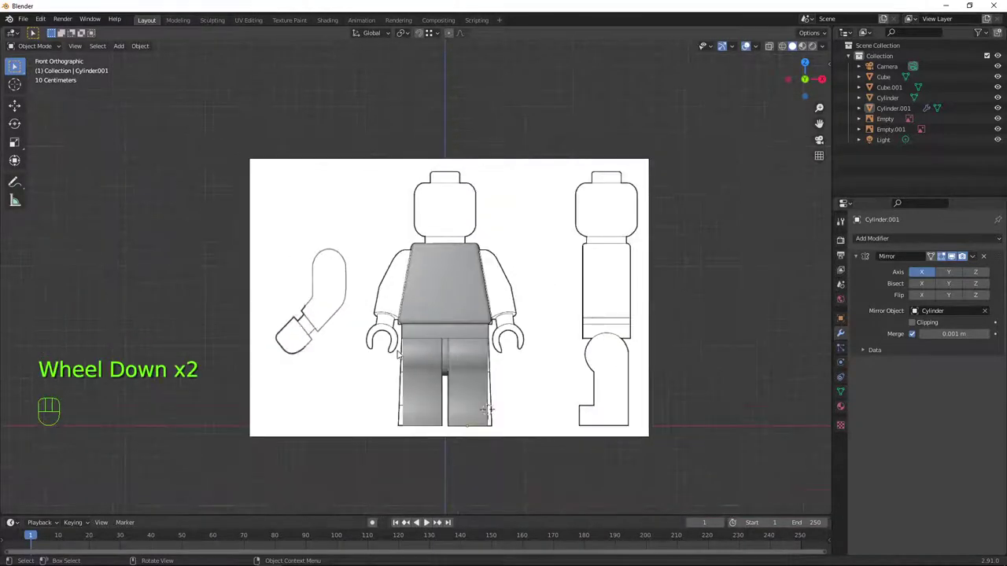
drag(507, 414, 527, 346)
scroll(up, 3)
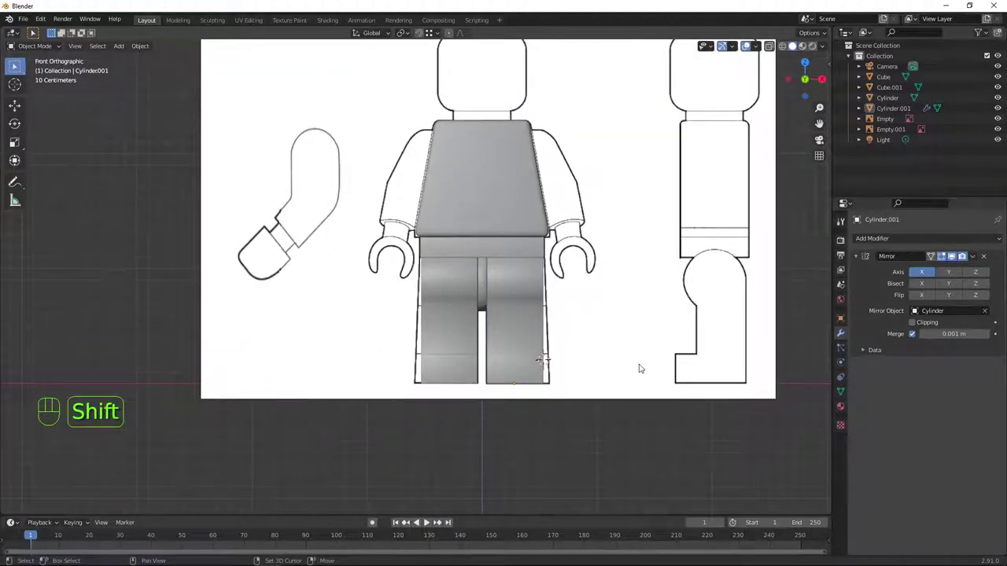
key(shift+c)
scroll(up, 3)
drag(686, 345, 527, 350)
key(shift+a)
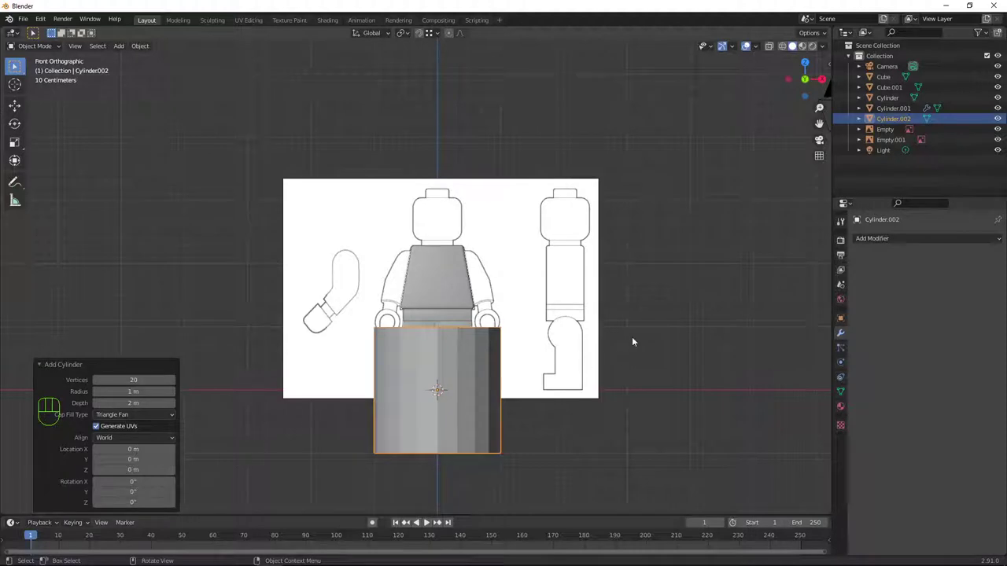
In Edit Mode, raise the cylinder over the head outline, lift its bottom ring to the chin and scale it to head width
key(Tab)
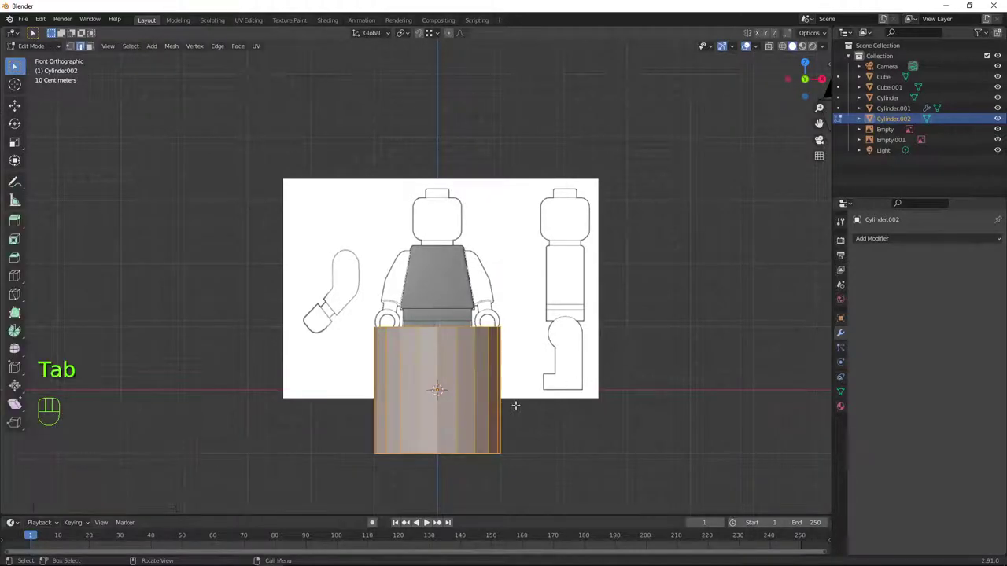
scroll(up, 3)
key(g)
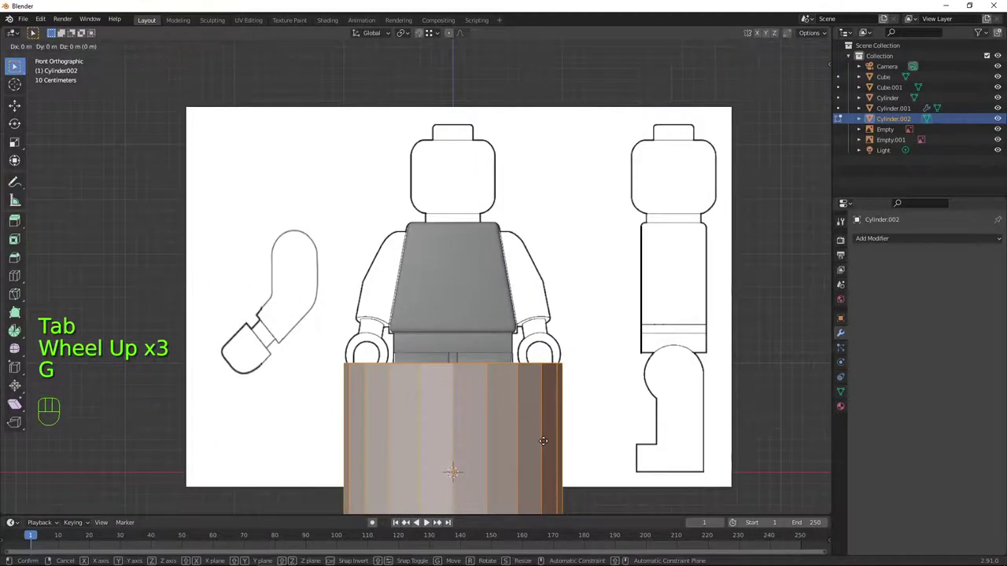
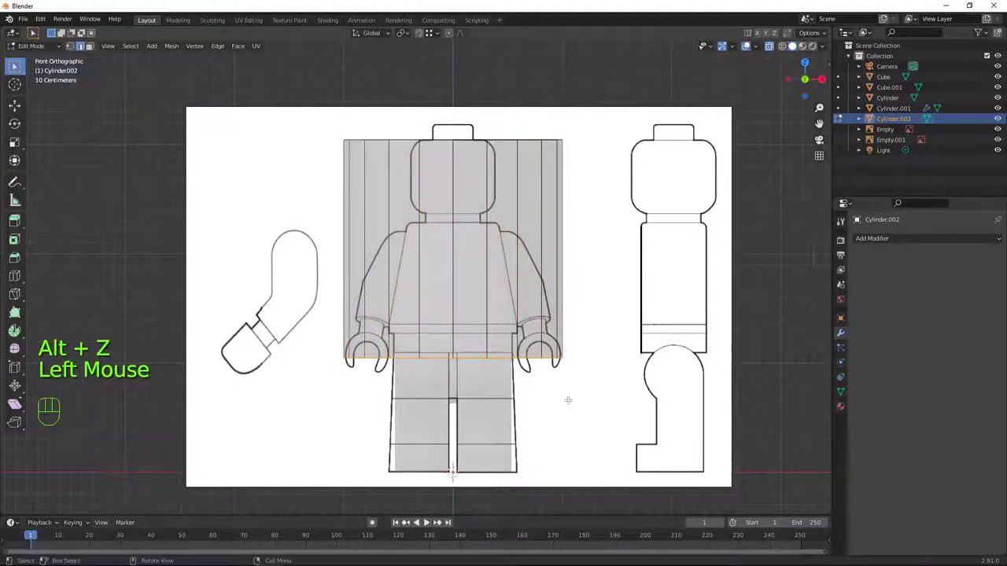
key(g)
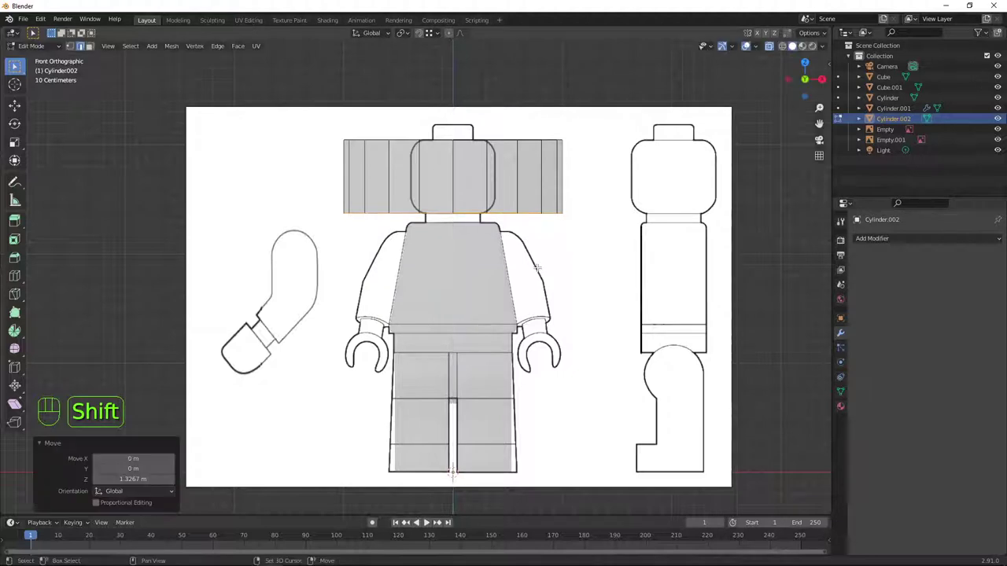
key(a)
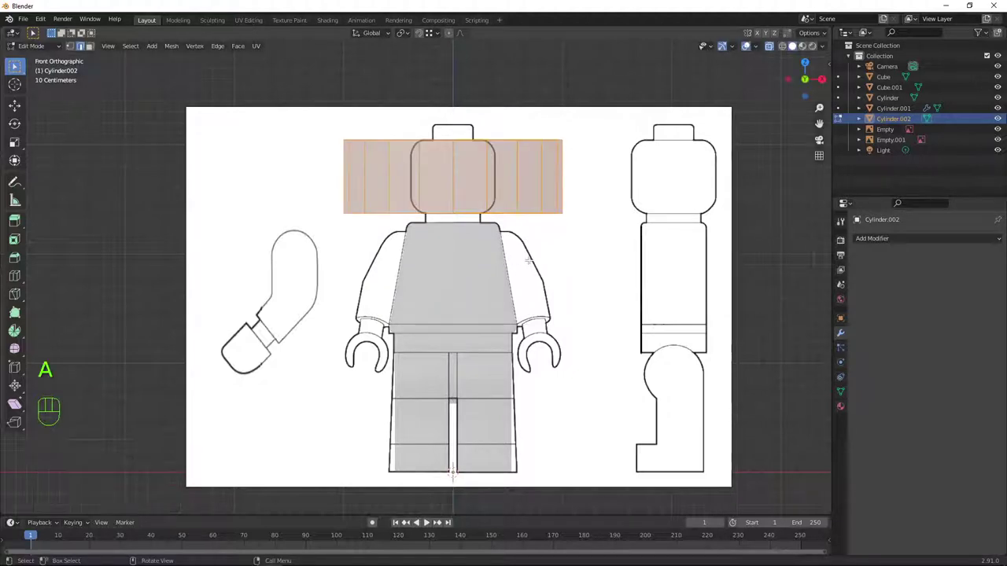
key(s)
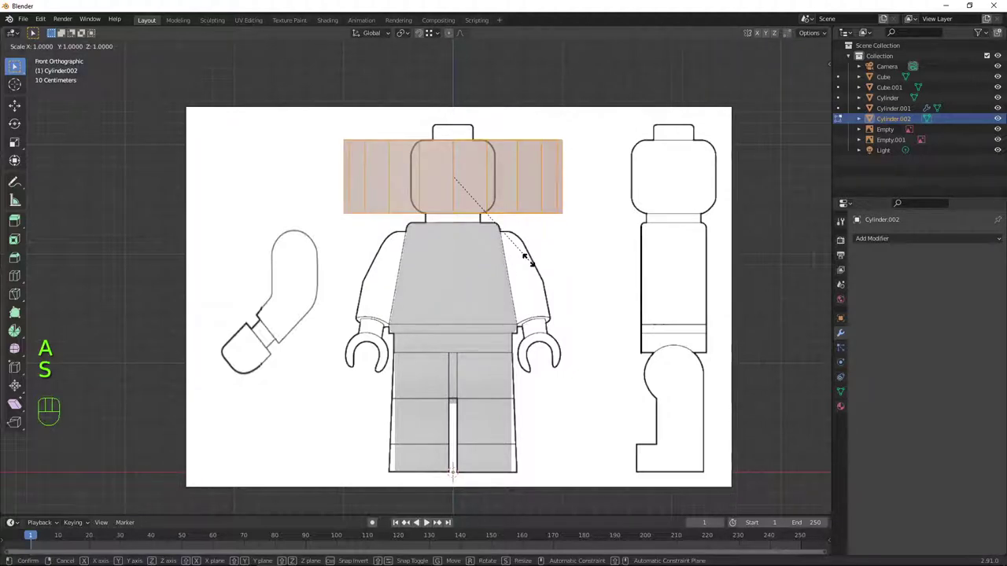
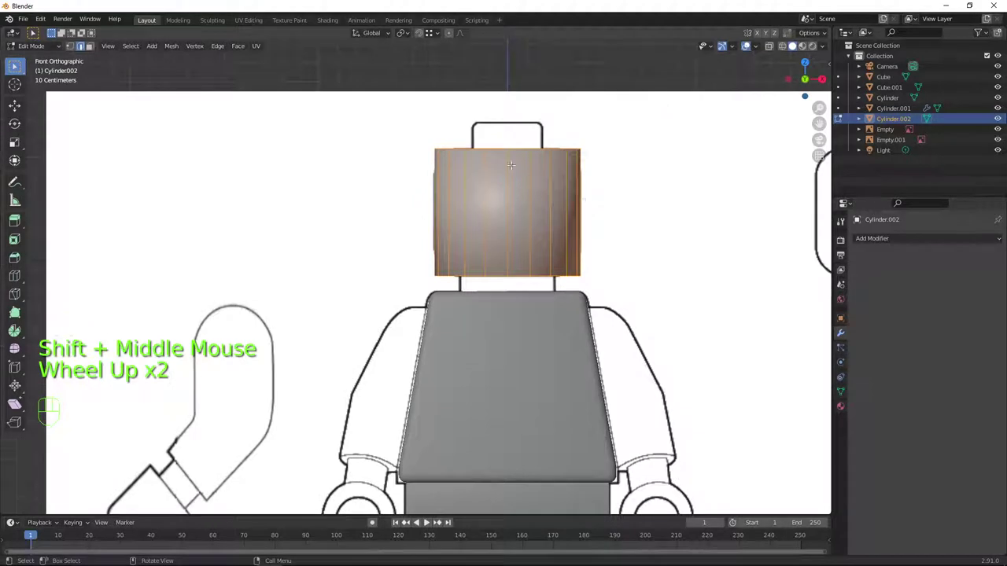
Bevel the head cylinder's top and bottom rims into rounded edges with several segments
key(2)
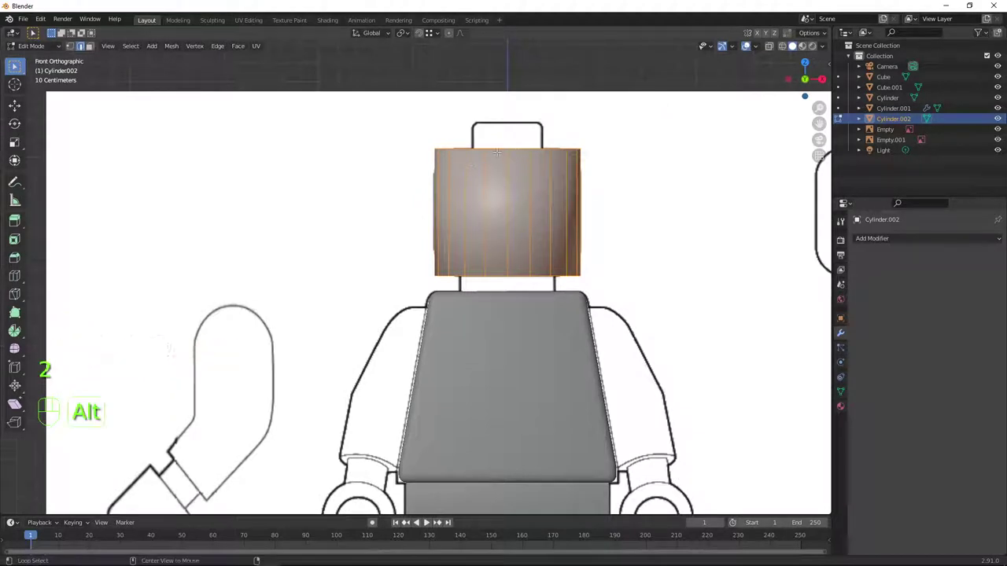
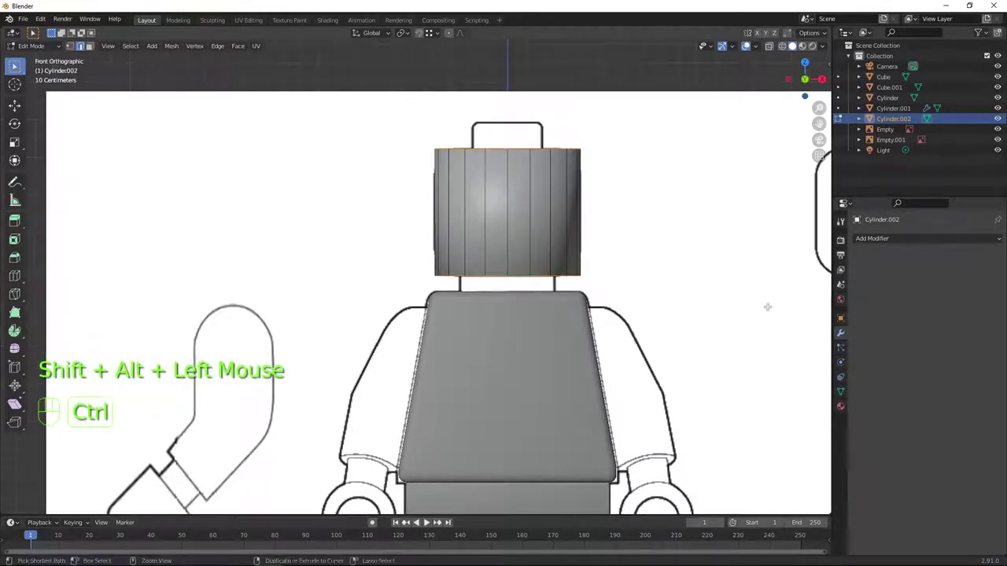
key(ctrl+b)
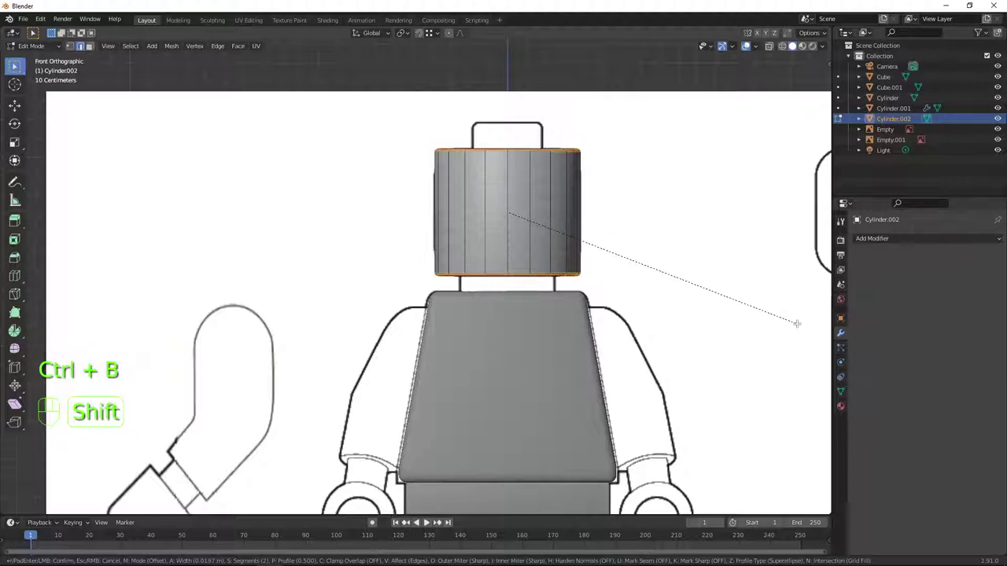
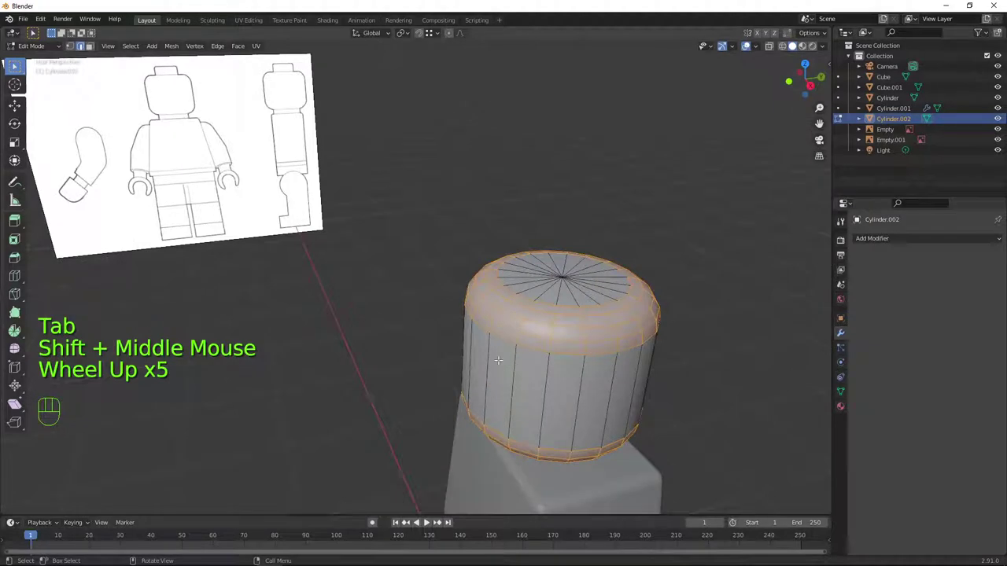
key(a)
key(a)
key(alt+a)
key(a)
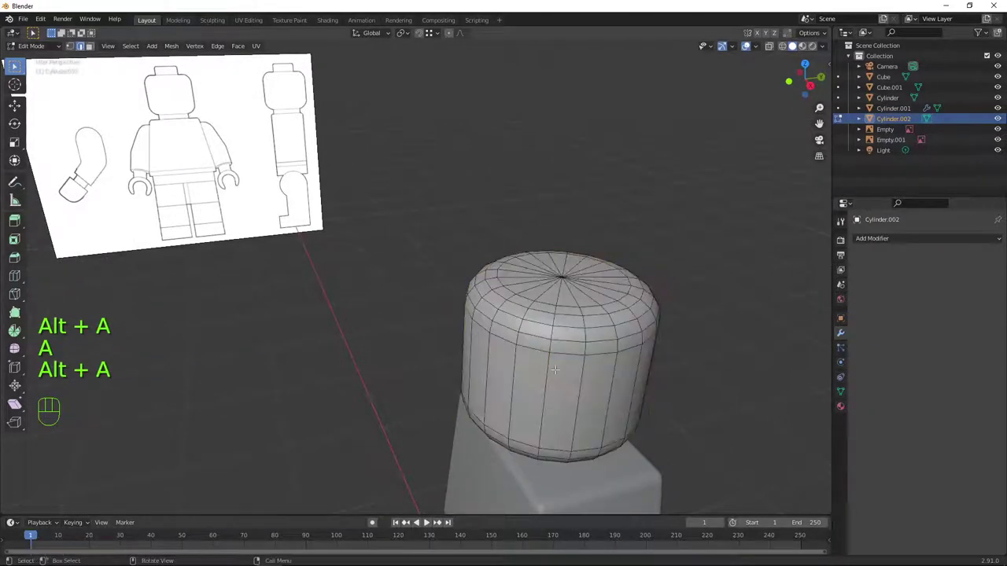
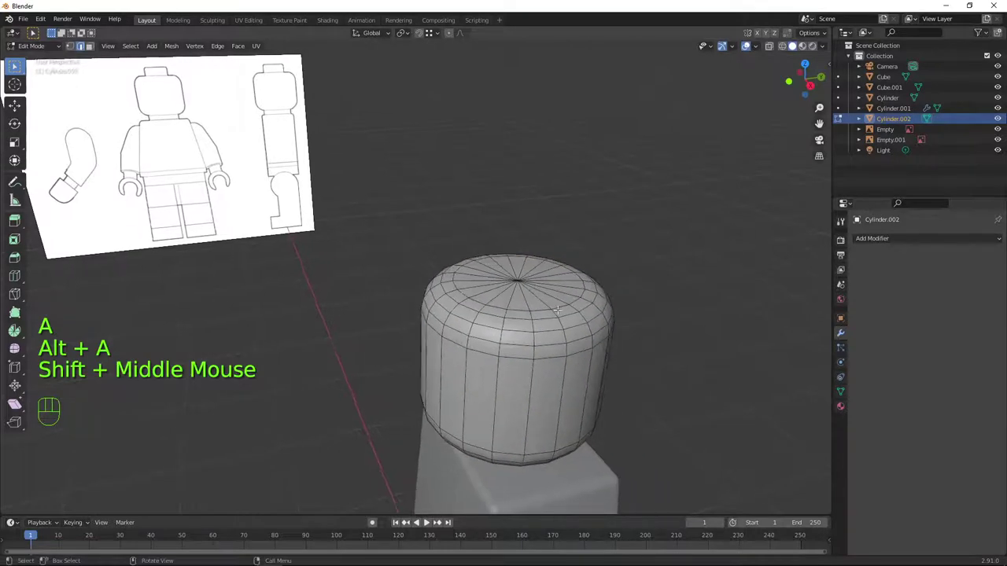
Switch to face selection and view the head straight from the front
key(c)
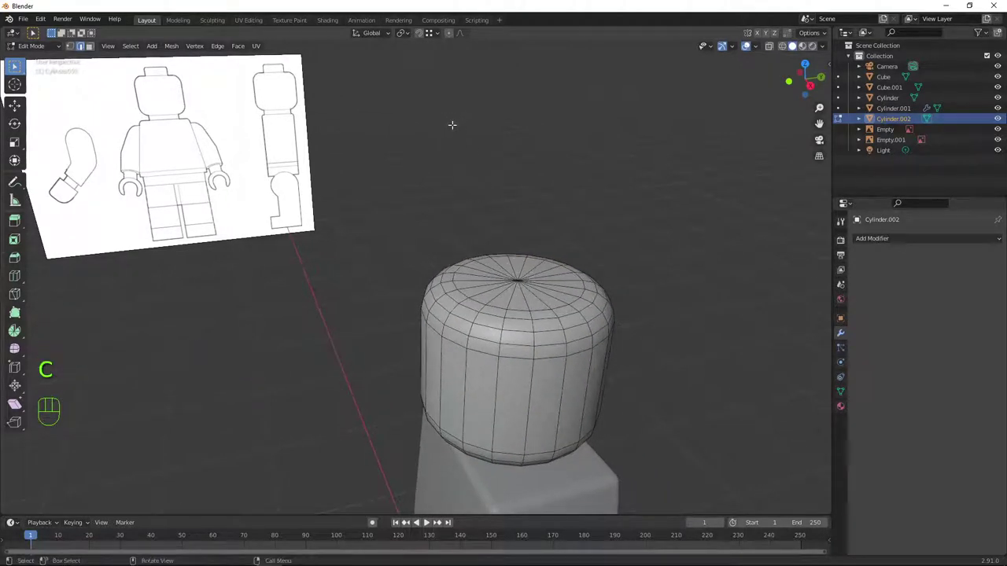
key(3)
key(c)
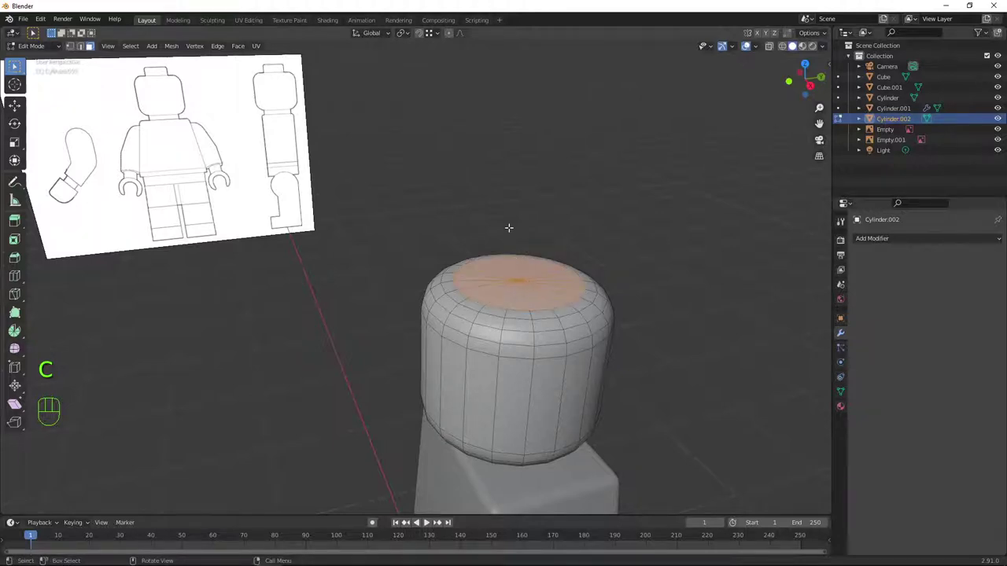
key(KP_1)
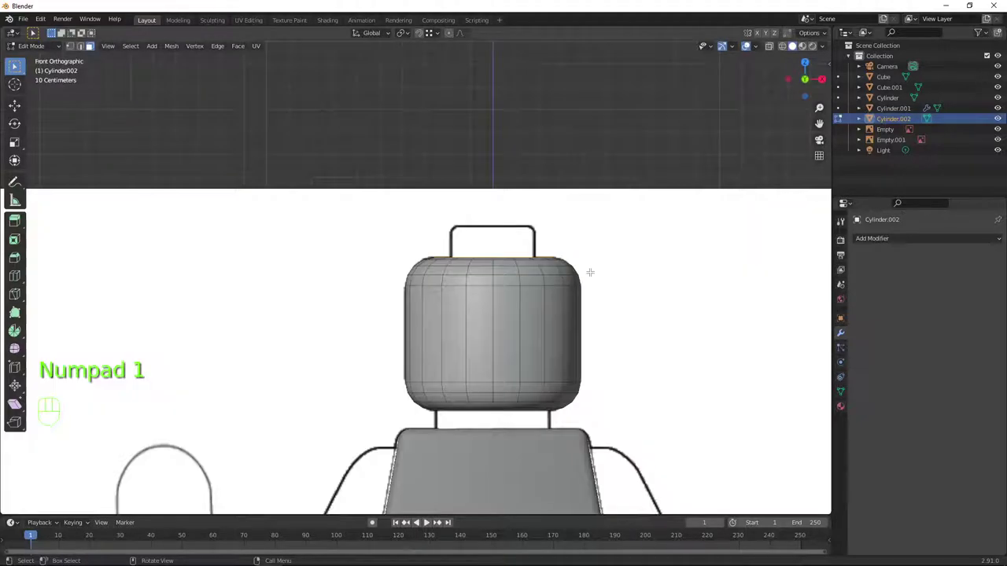
Extrude and scale the head's end faces to form a narrow neck ring reaching down to the torso
scroll(up, 3)
key(e)
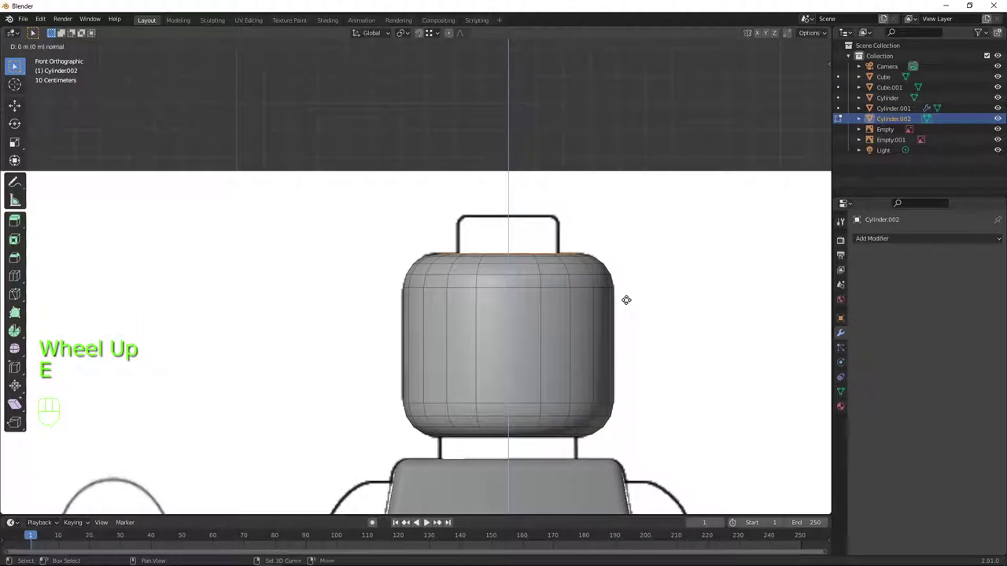
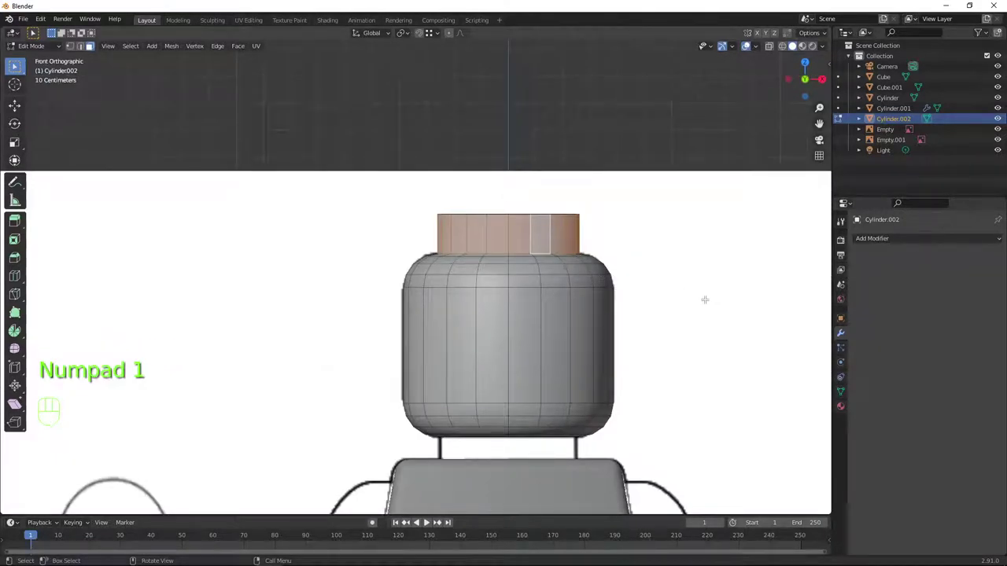
key(s)
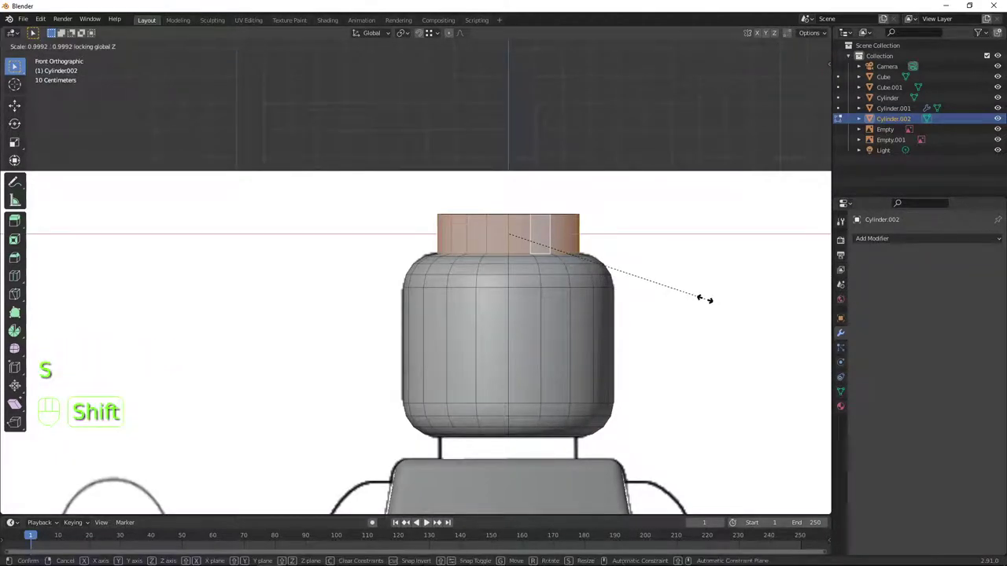
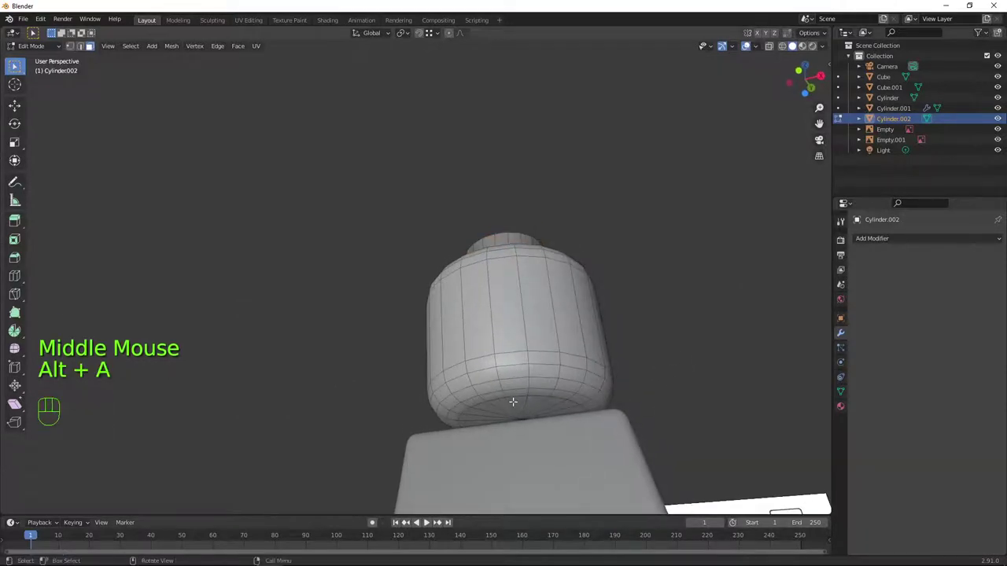
key(c)
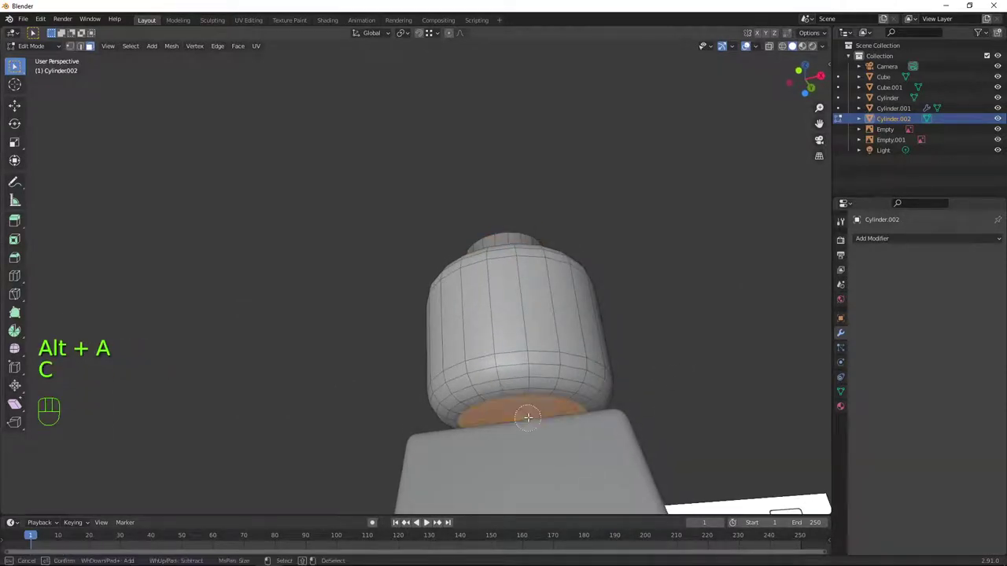
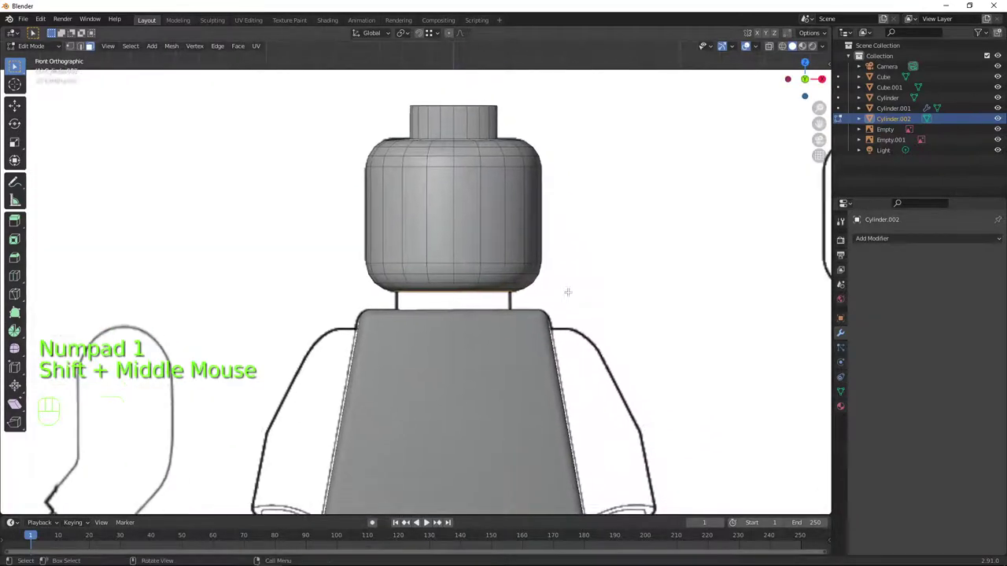
scroll(up, 3)
key(e)
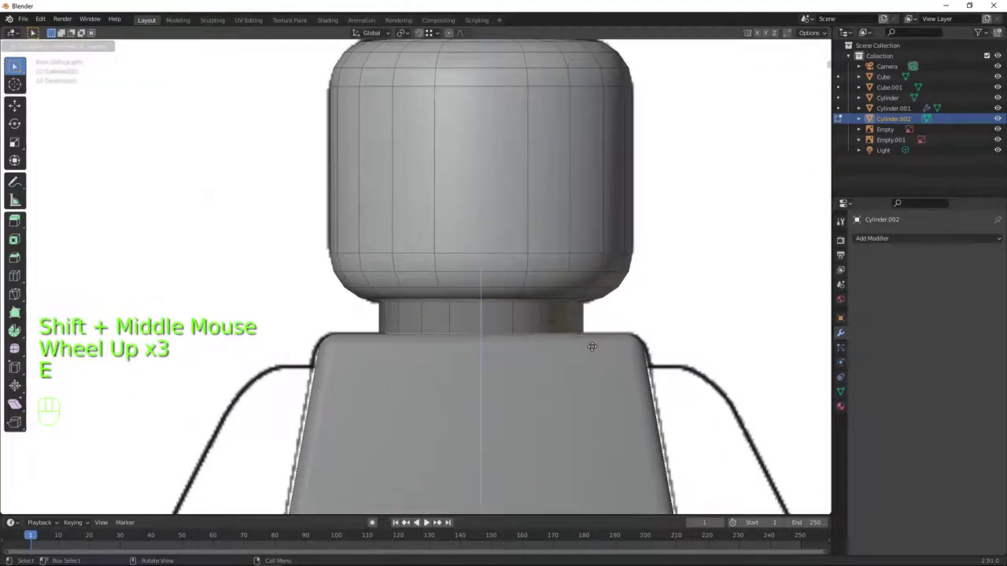
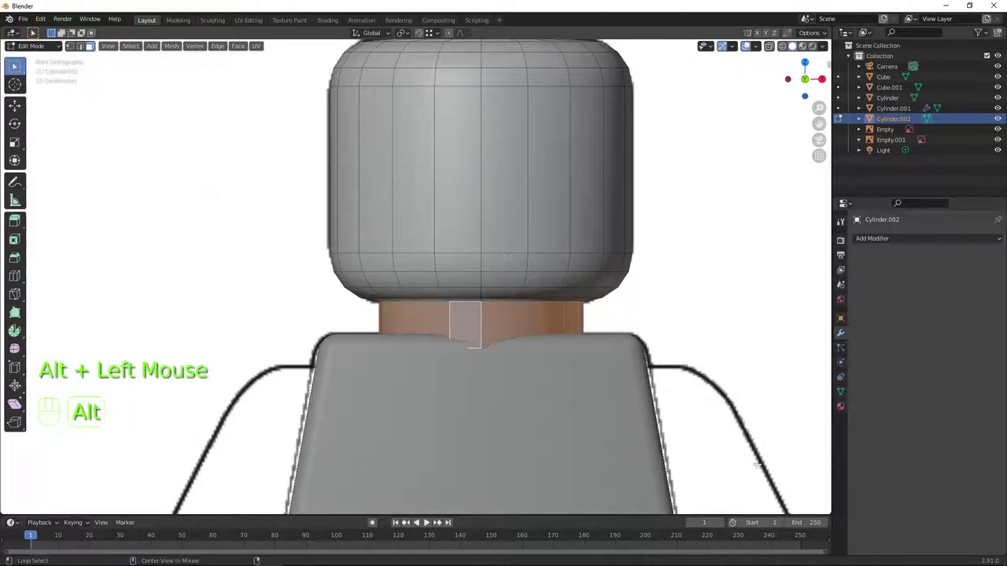
key(s)
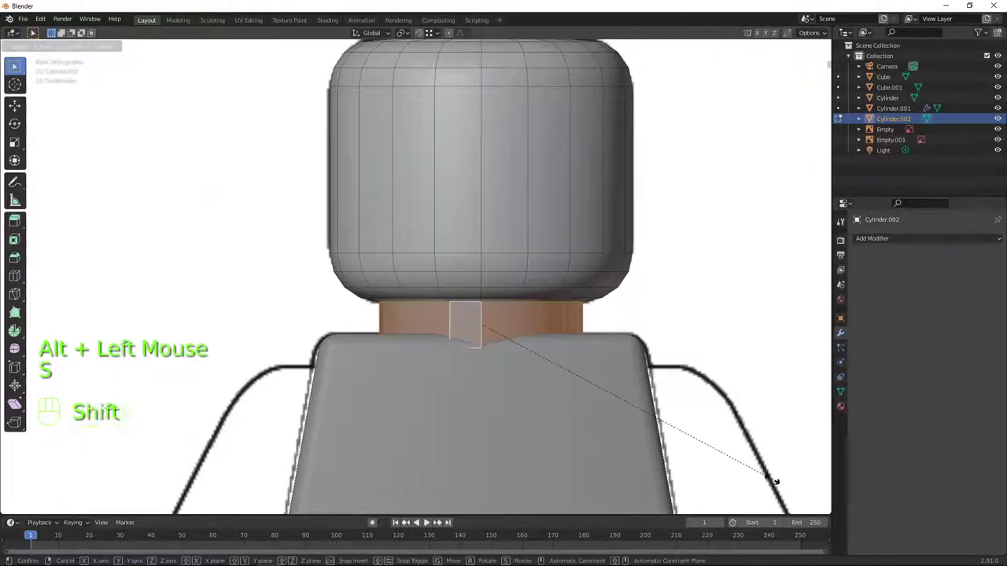
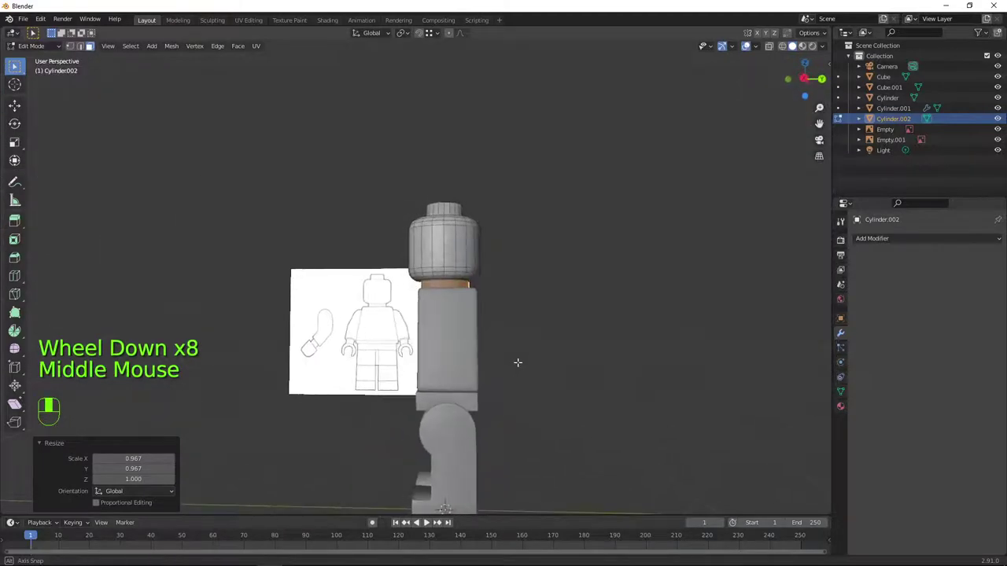
Leave Edit Mode, view the figure from the side and try a sideways move of all pieces, then undo it
key(KP_3)
scroll(up, 3)
scroll(up, 3)
key(Tab)
scroll(down, 3)
scroll(down, 3)
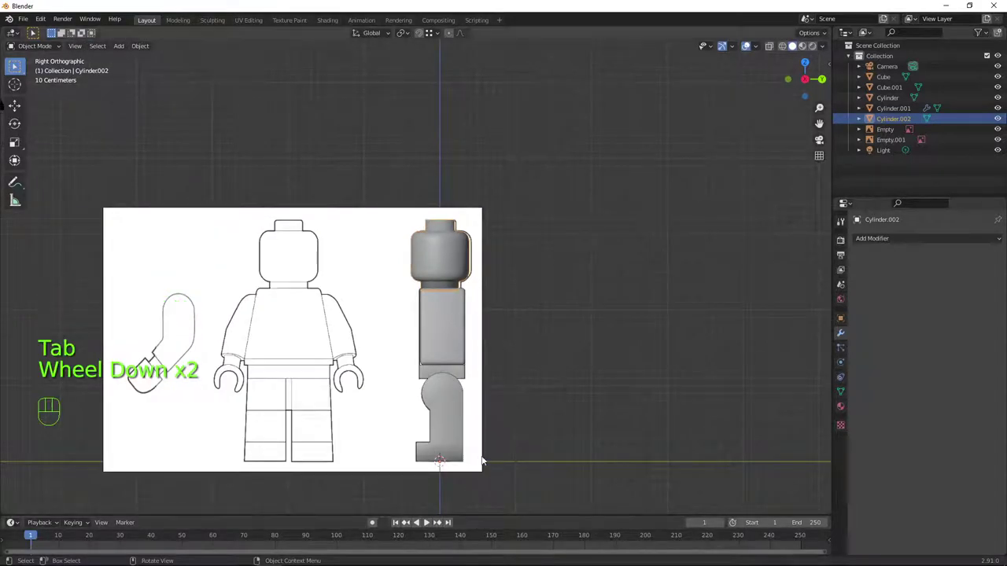
drag(500, 474, 400, 306)
scroll(up, 3)
key(g)
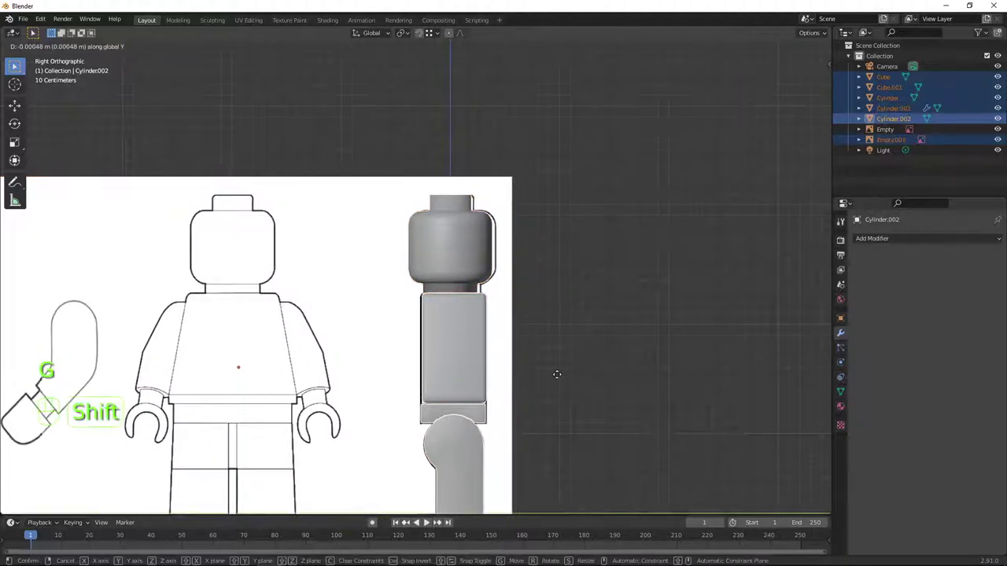
key(ctrl+z)
Select the body pieces one by one and move them along Y to match the side drawing
click(455, 343)
drag(466, 377, 487, 384)
click(453, 433)
click(434, 443)
click(433, 445)
key(KP_3)
scroll(up, 3)
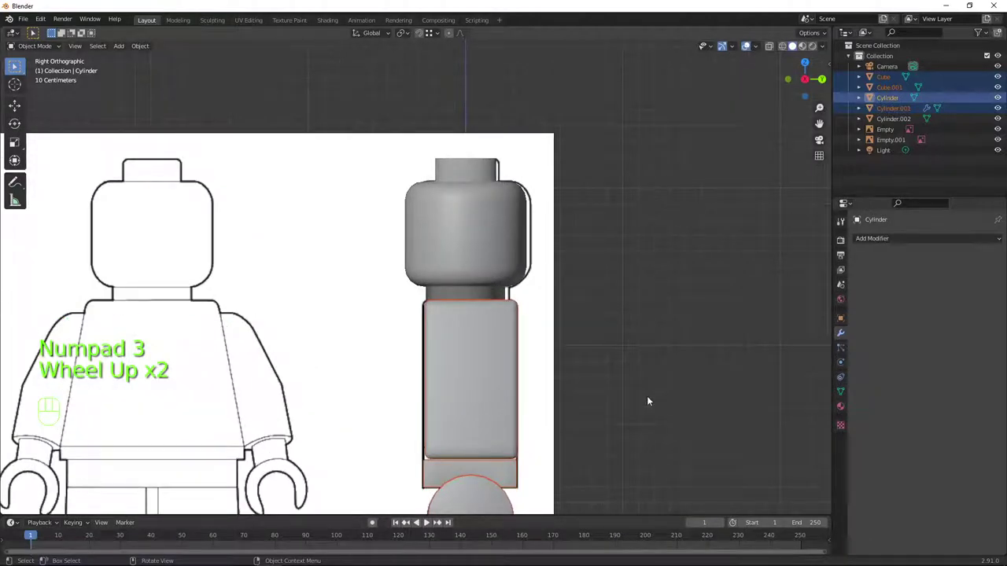
scroll(down, 3)
key(g)
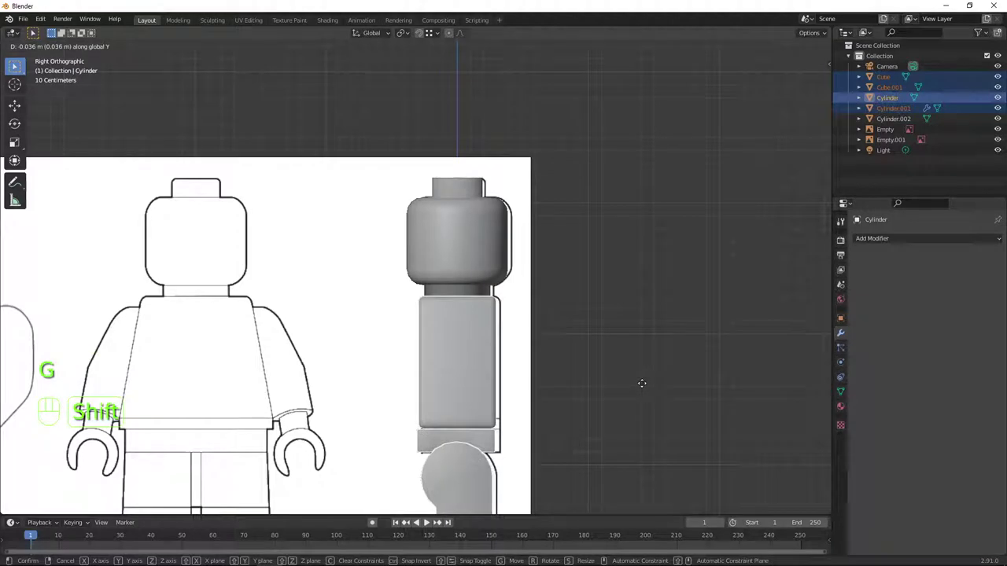
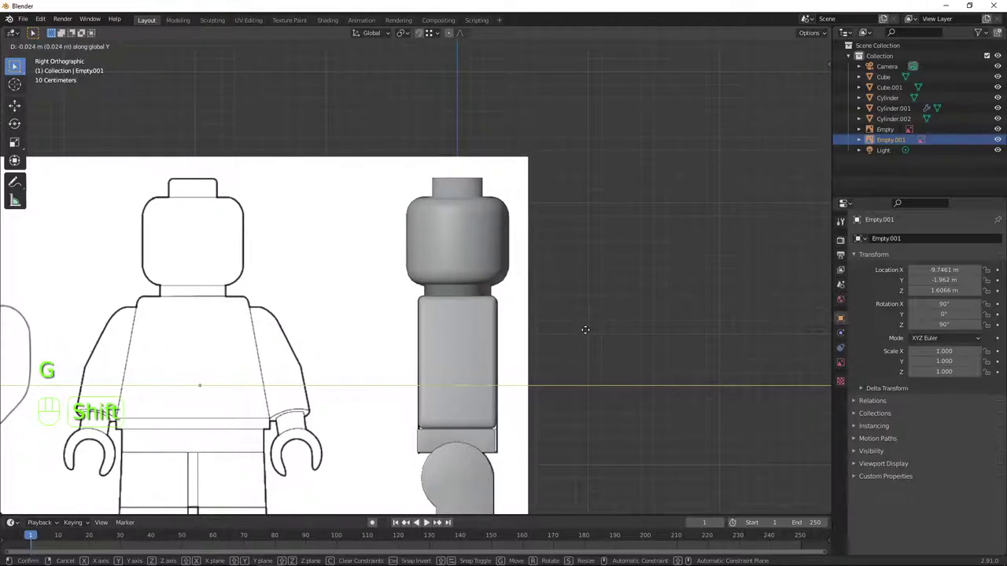
Orbit and return to front view to check the figure against the reference image
scroll(down, 3)
drag(541, 349, 561, 363)
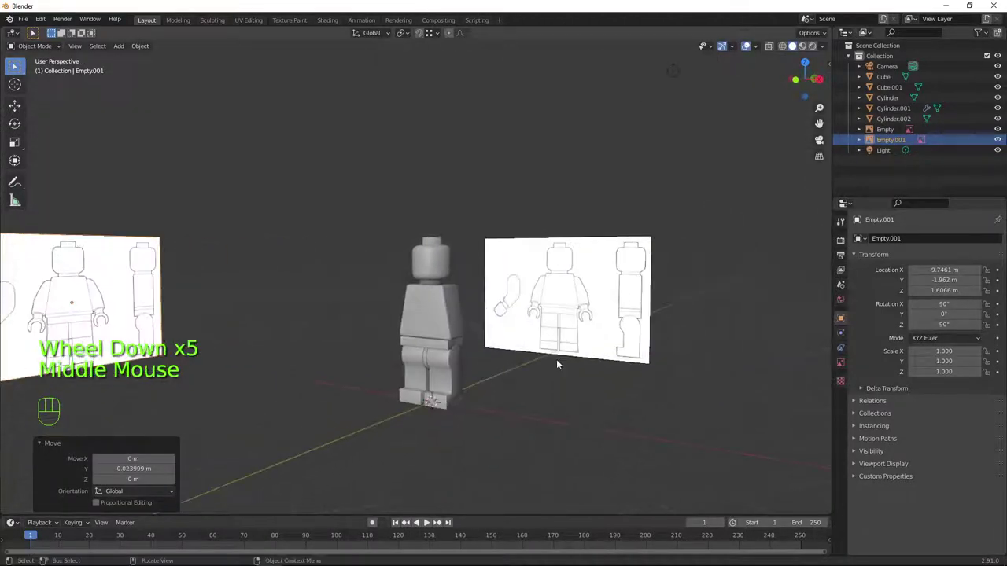
key(KP_1)
scroll(up, 3)
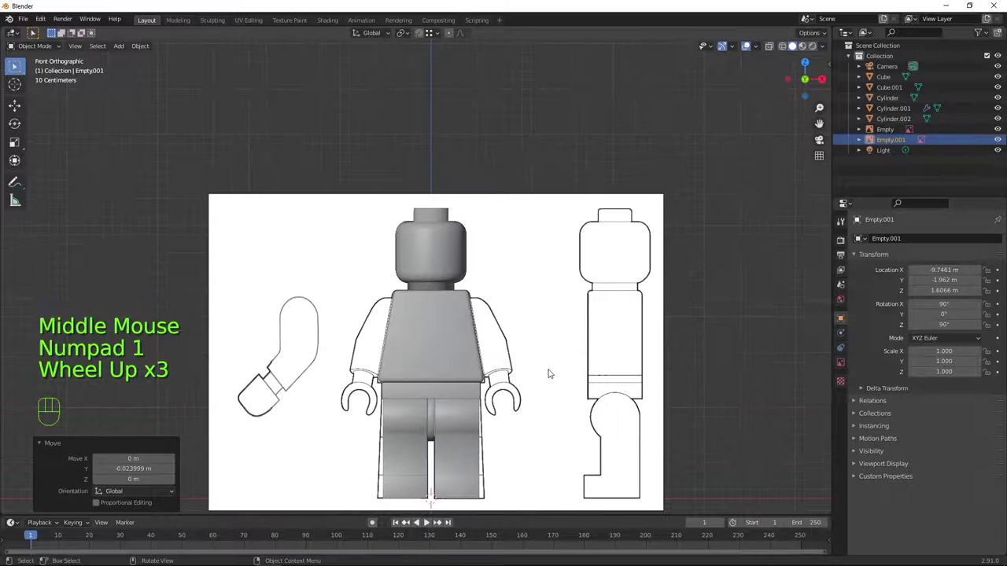
scroll(up, 3)
drag(599, 316, 596, 303)
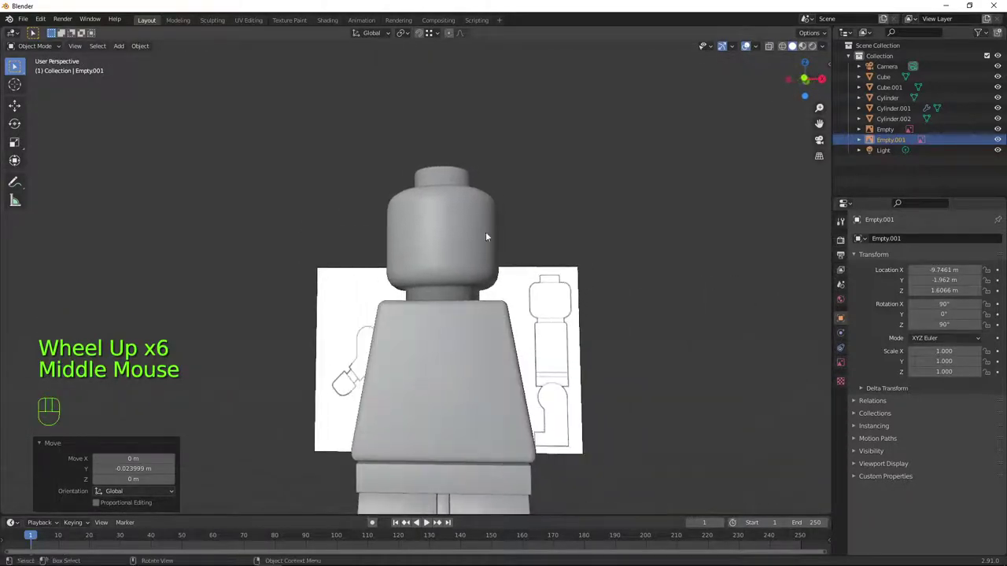
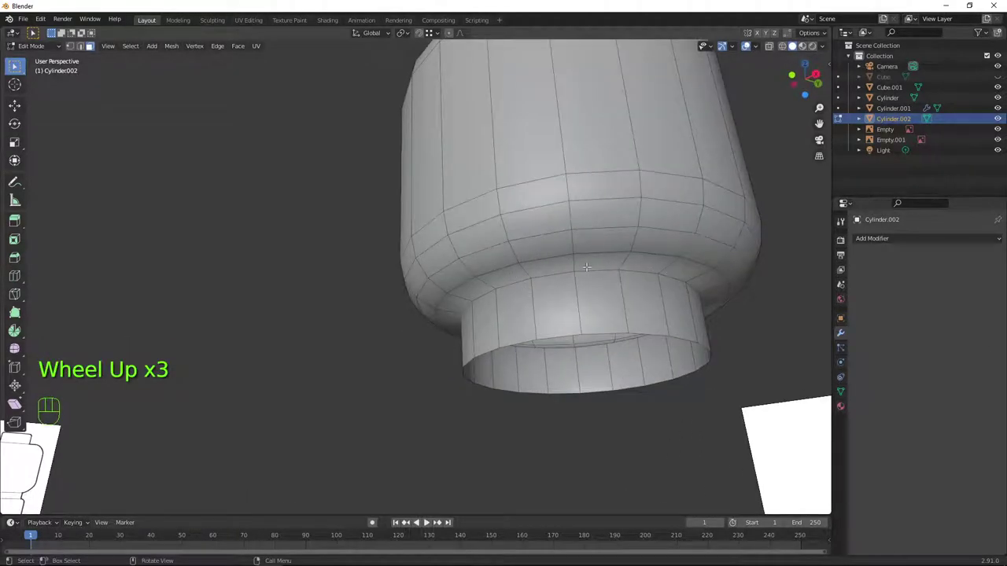
In edge select, bevel the loop where the head meets the neck and the loop at the stud's base
key(2)
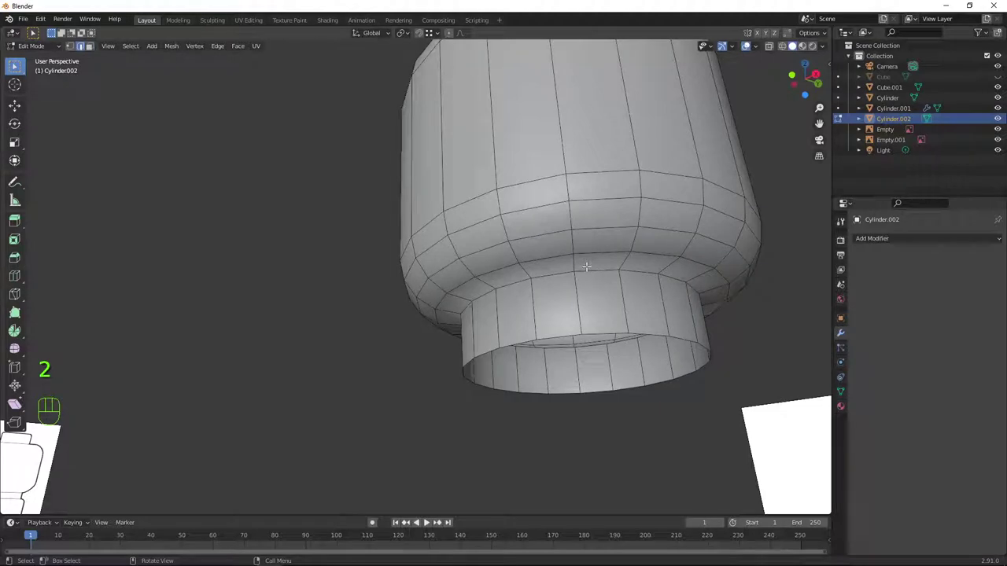
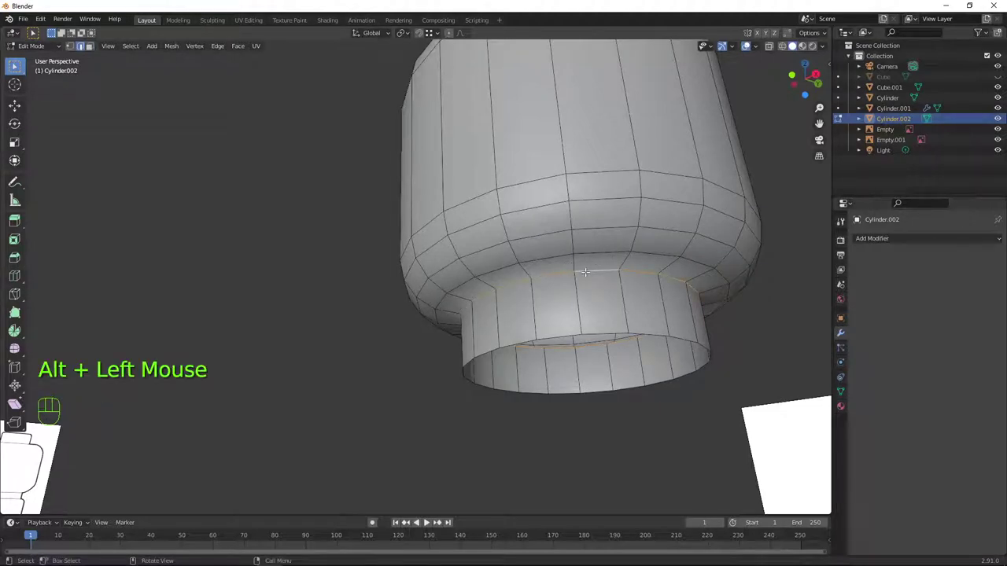
key(ctrl+b)
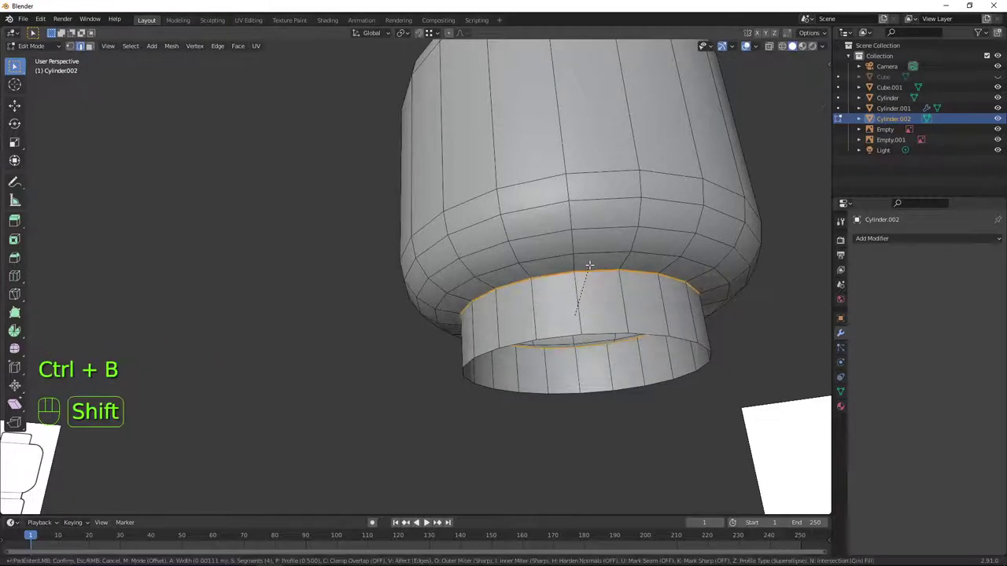
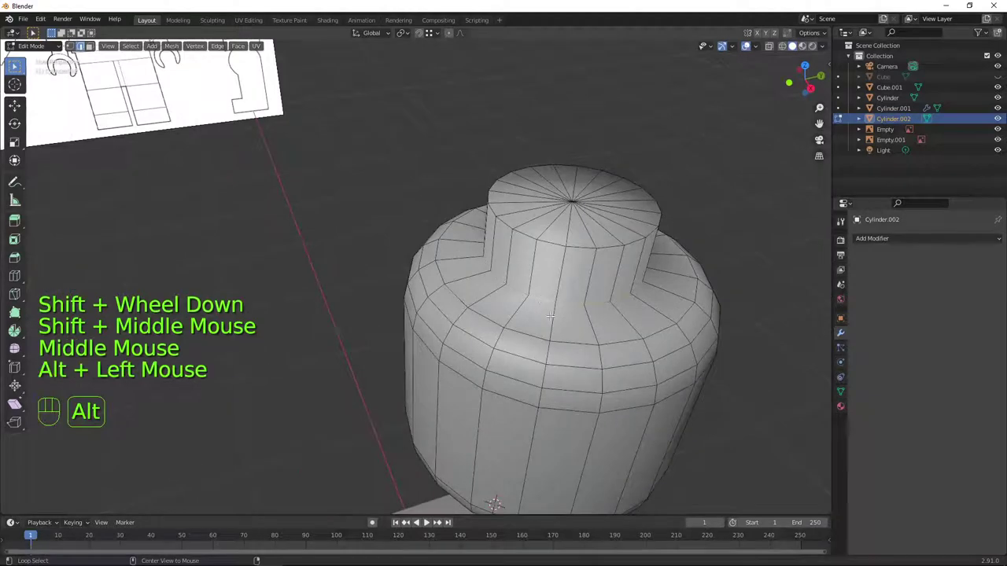
key(ctrl+b)
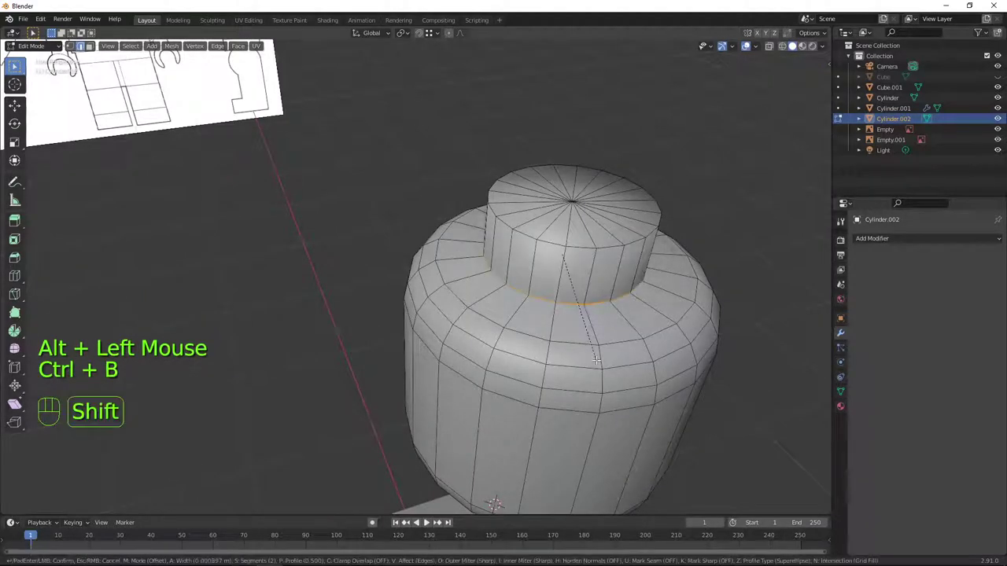
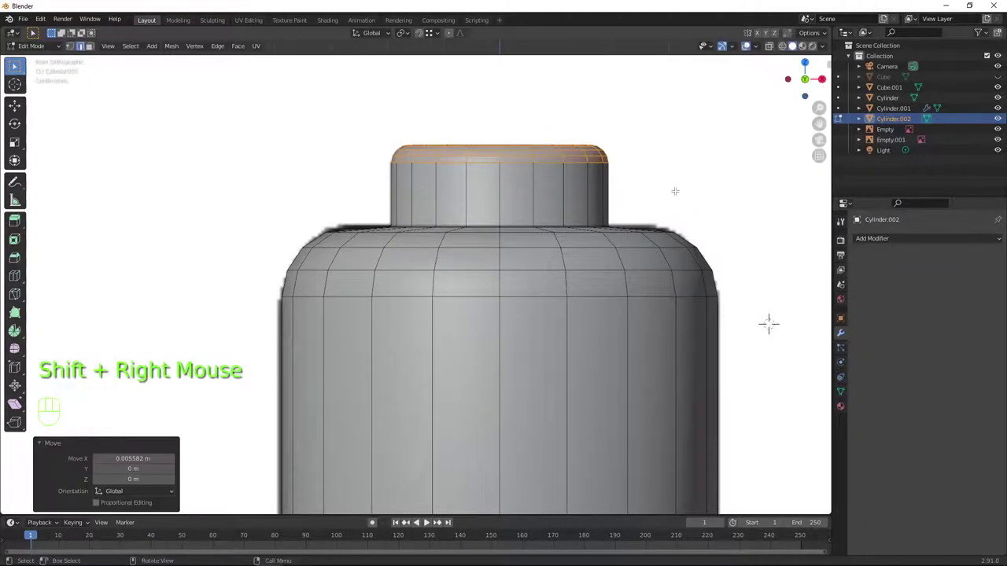
Leave mesh editing, unhide everything and orbit around the finished head piece
key(Tab)
scroll(down, 3)
key(a)
scroll(down, 3)
drag(638, 277, 584, 285)
key(alt+h)
key(a)
key(a)
scroll(down, 3)
drag(519, 369, 577, 358)
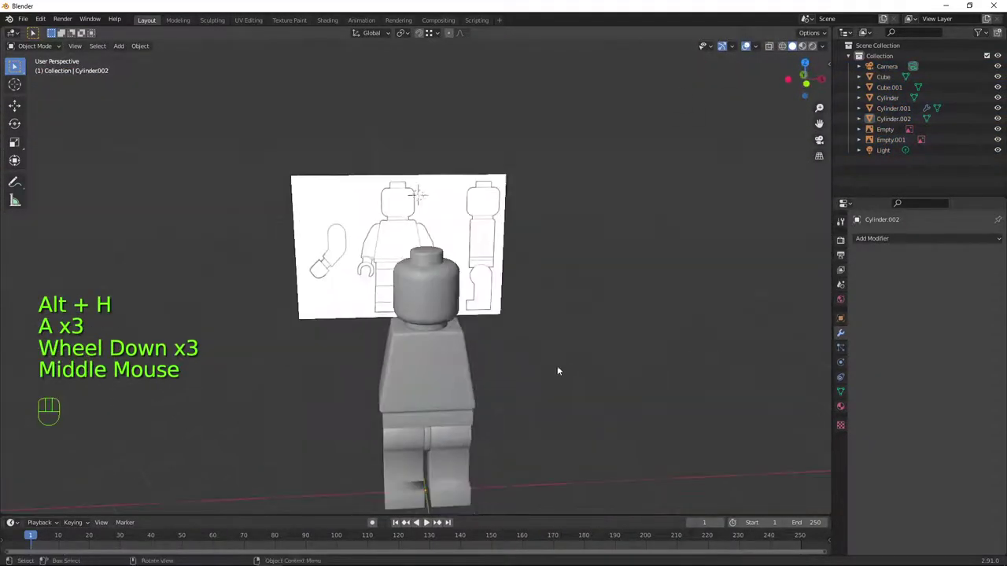
Orbit around the minifigure and reference images to review the model after saving
drag(562, 410, 563, 300)
drag(578, 308, 553, 321)
drag(28, 25, 187, 184)
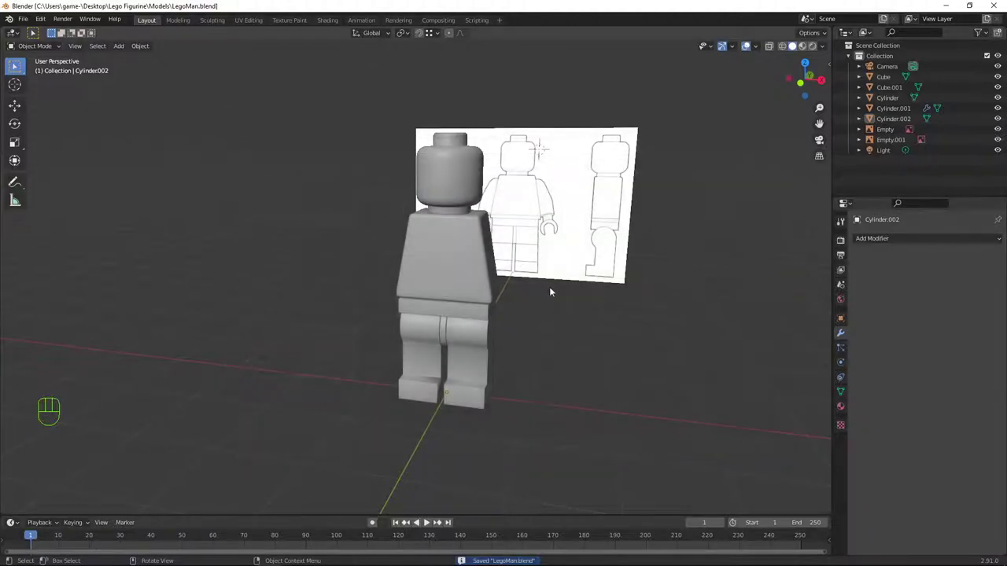
drag(548, 327, 576, 316)
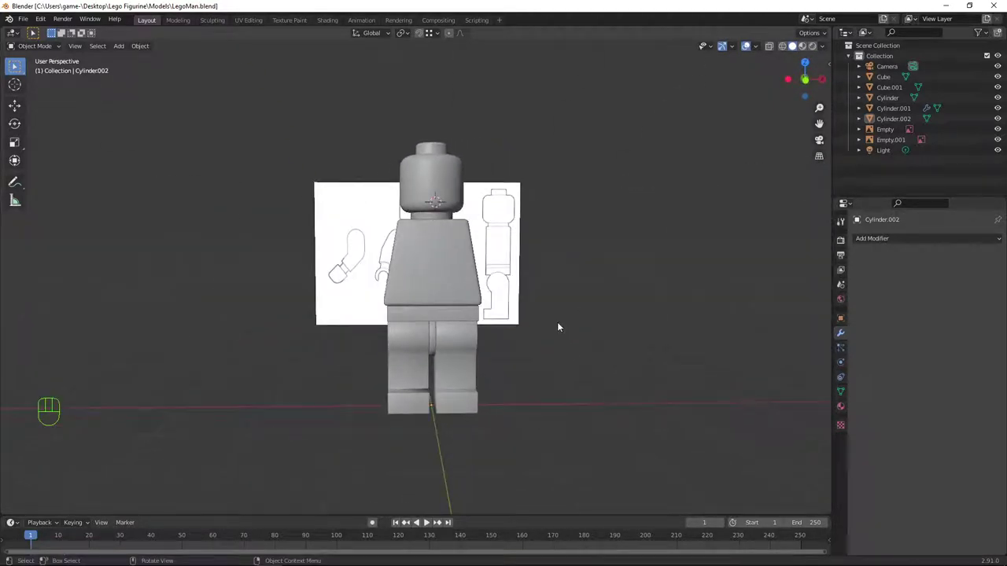
key(KP_1)
scroll(up, 3)
scroll(down, 3)
drag(515, 309, 376, 309)
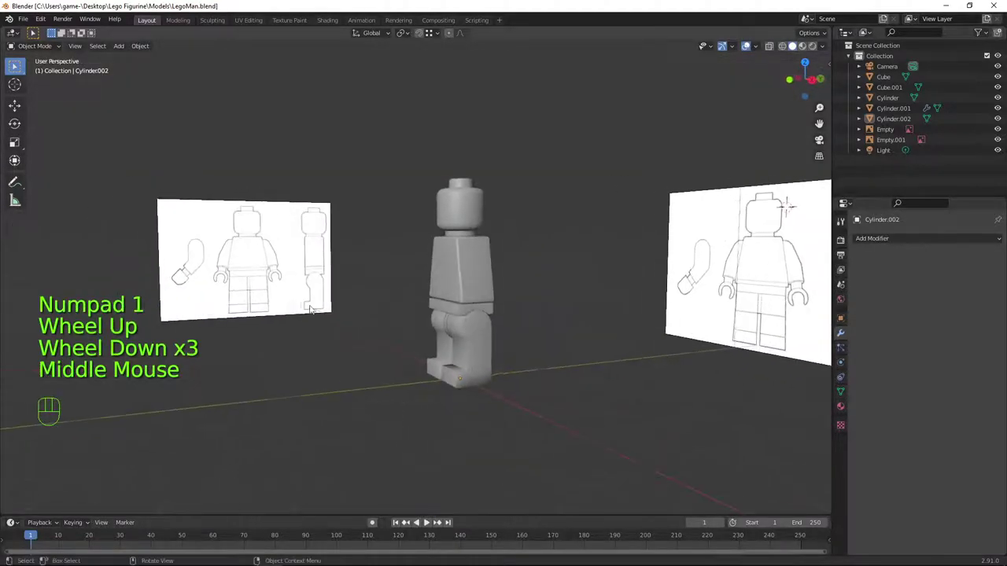
drag(483, 315, 443, 326)
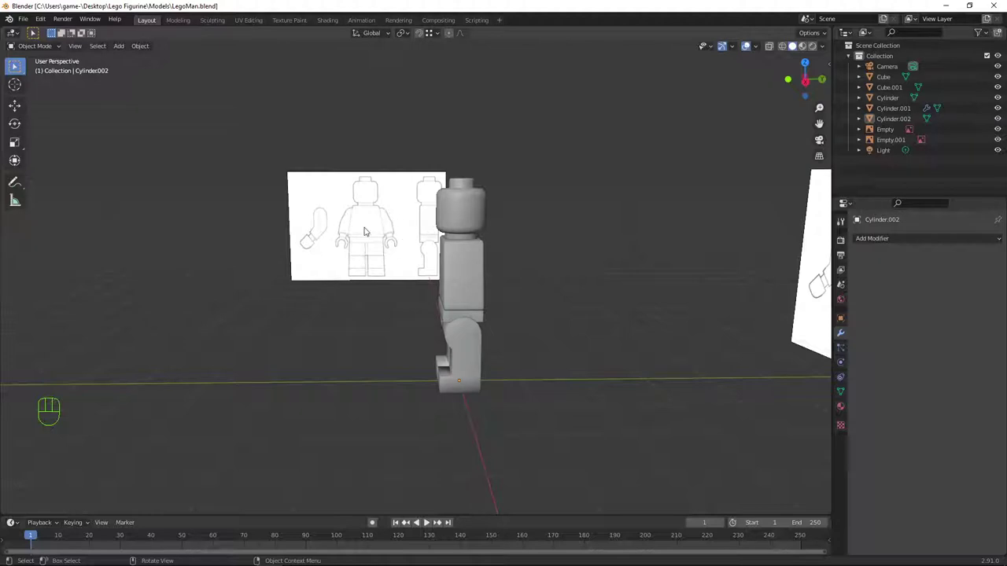
drag(395, 328, 381, 310)
Switch to Right view and select the Empty.001 side reference image for scaling
key(KP_3)
click(311, 294)
Scale Empty.001 down to 0.93 and, in wireframe, slide it along Y toward the figure
key(s)
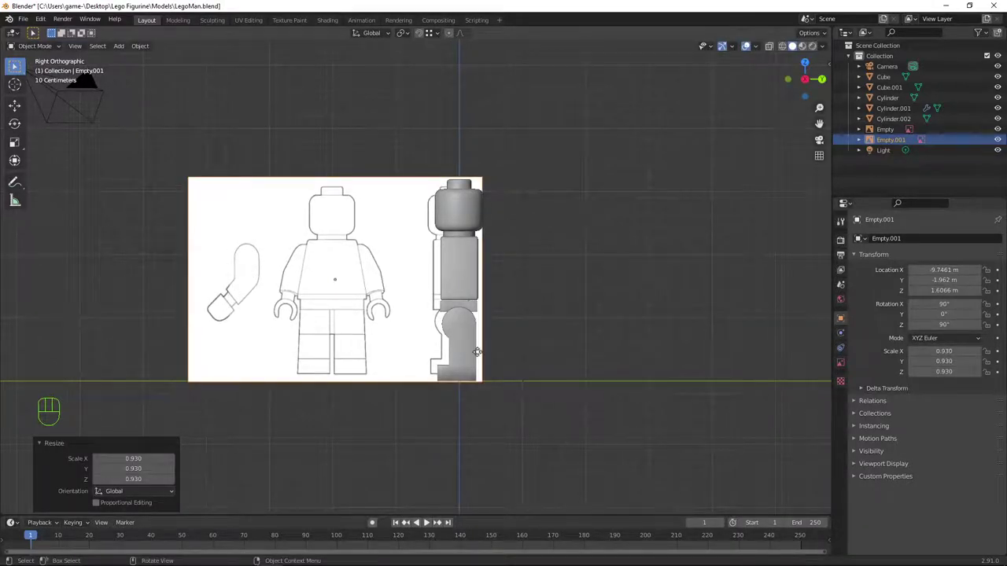
scroll(down, 3)
key(KP_1)
key(KP_3)
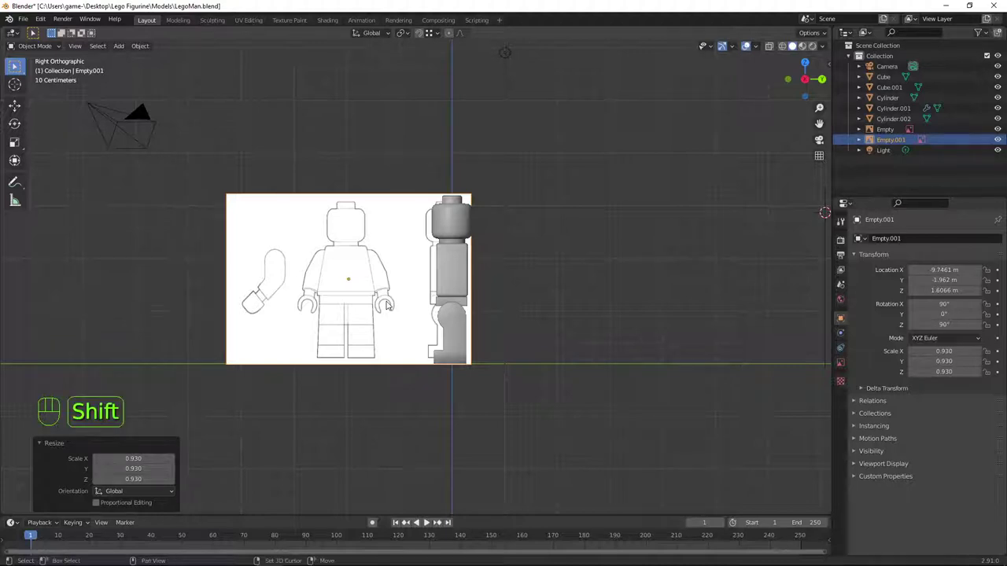
key(shift+z)
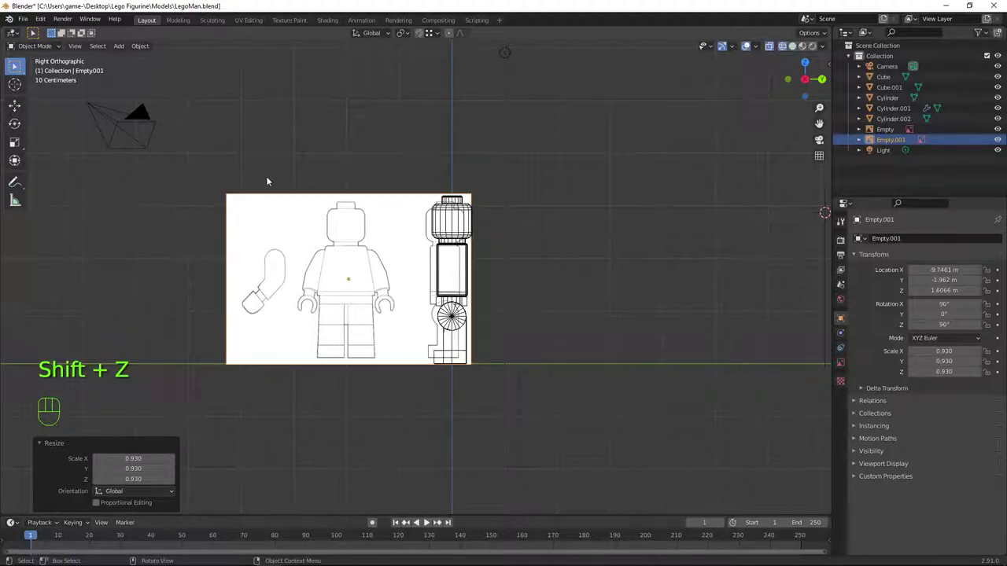
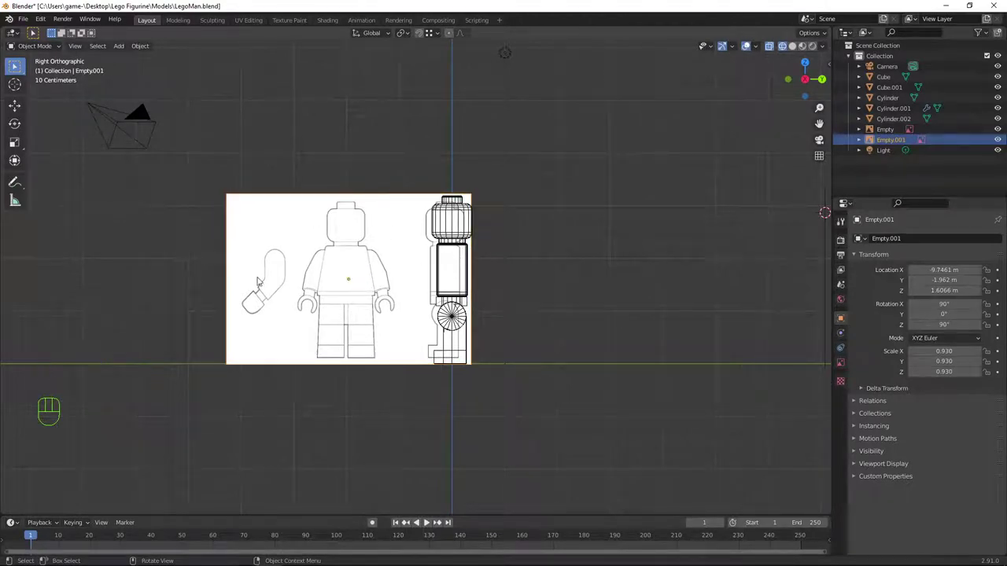
key(g)
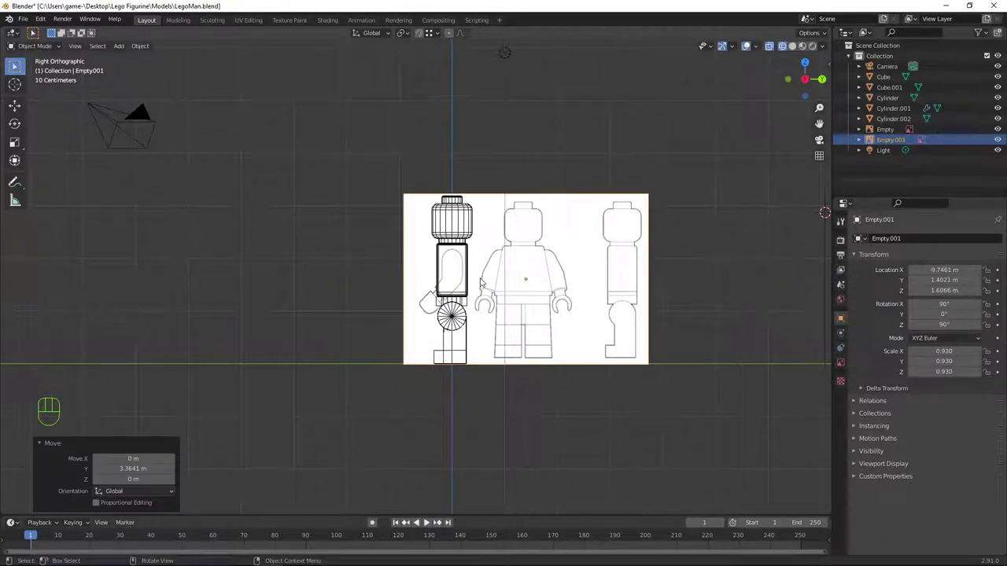
Move the reference image up about 0.041 m along Z to 1.6474 m and check it in Front view
key(KP_1)
key(KP_3)
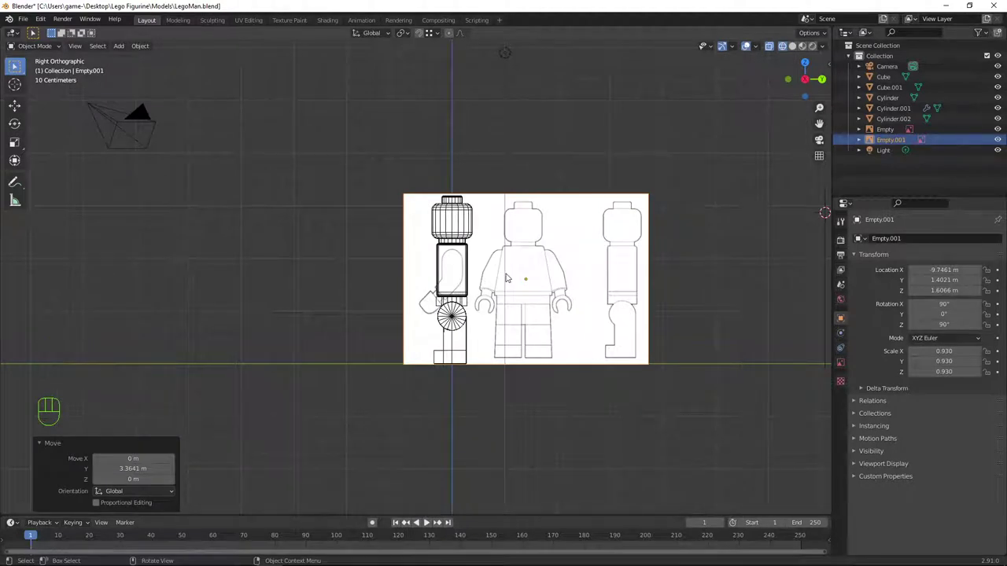
key(h)
key(y)
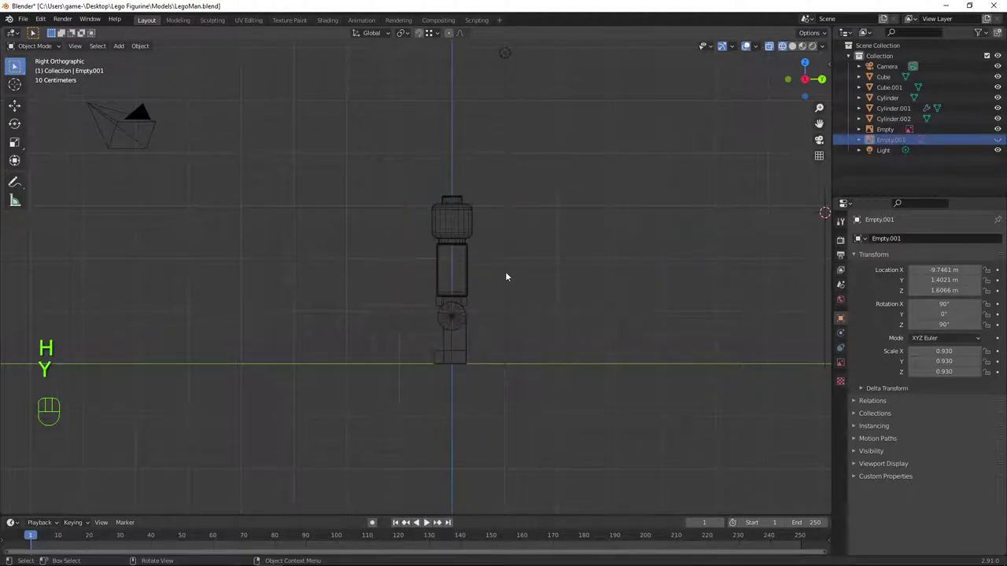
key(ctrl+z)
key(g)
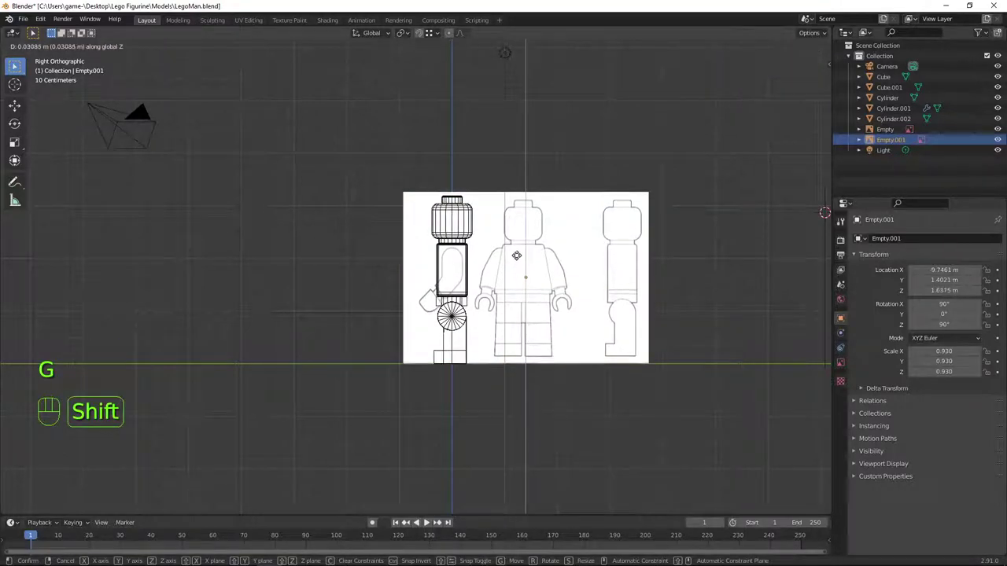
key(KP_1)
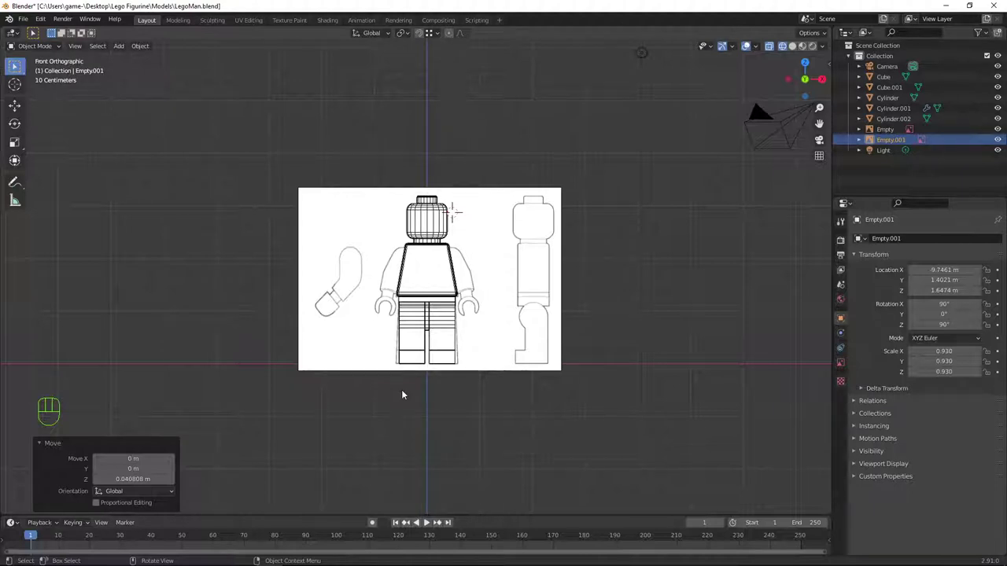
Set the 3D cursor's Y location to 0.8937 m in the sidebar and return to solid shading
scroll(up, 3)
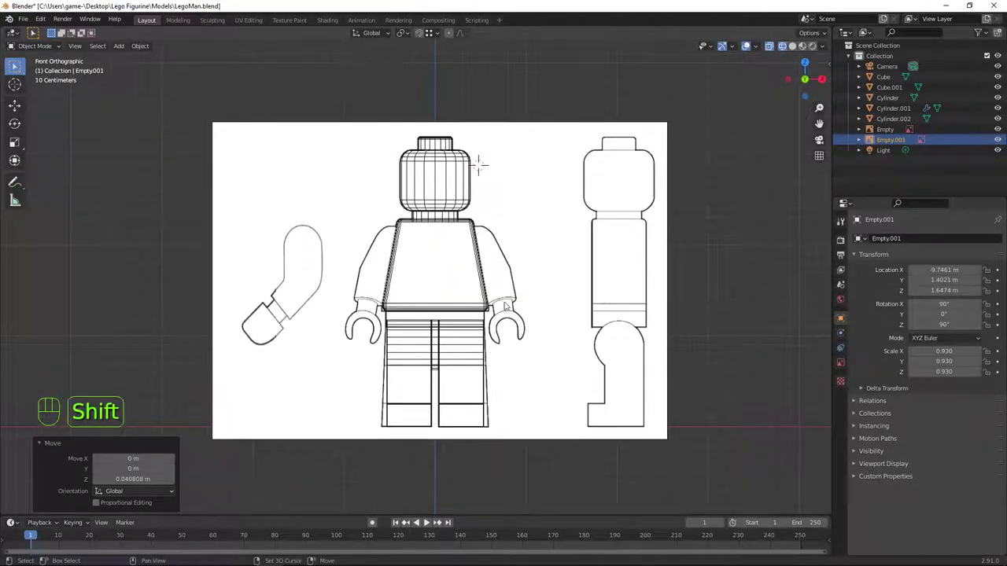
right_click(504, 302)
scroll(down, 3)
drag(556, 284, 485, 296)
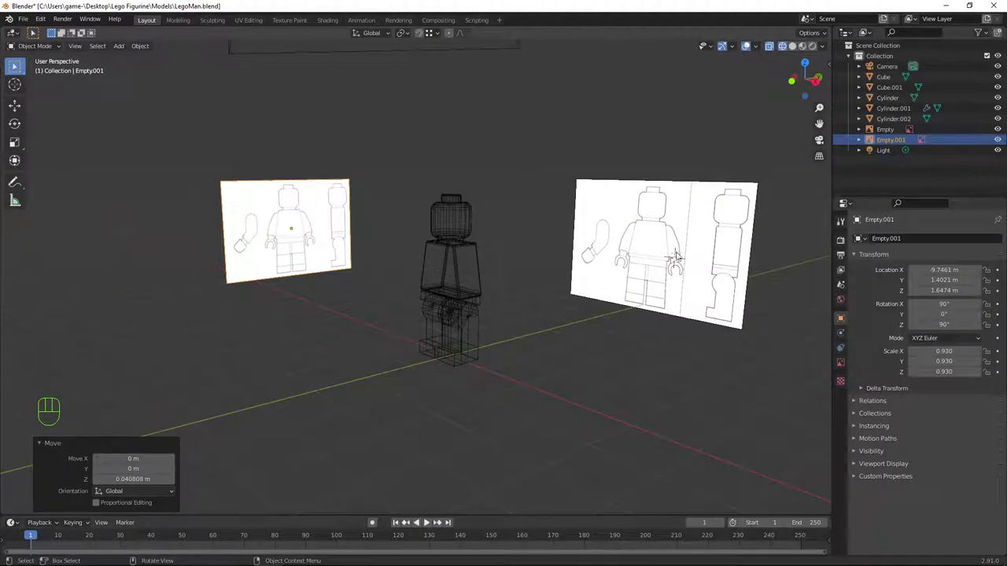
key(n)
click(827, 114)
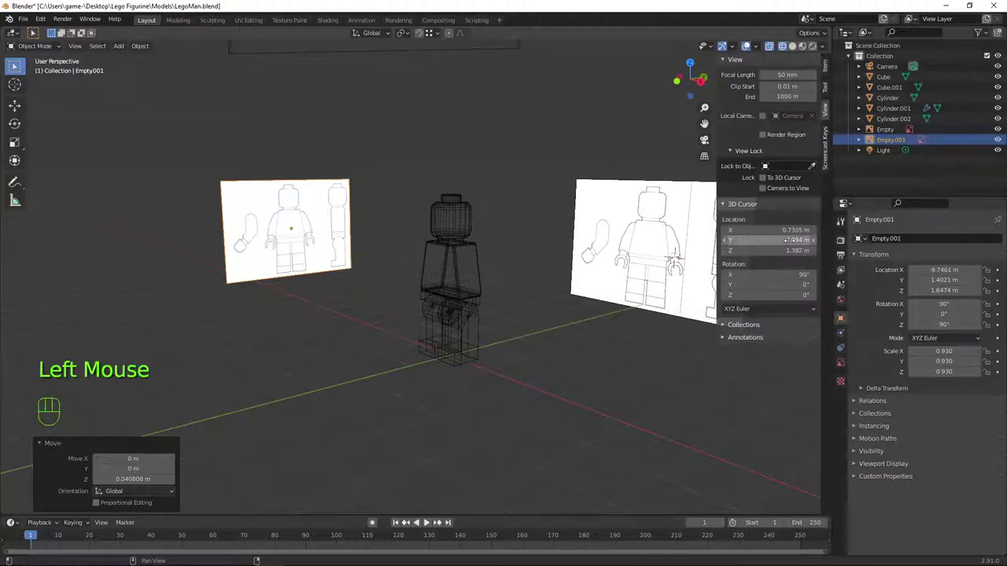
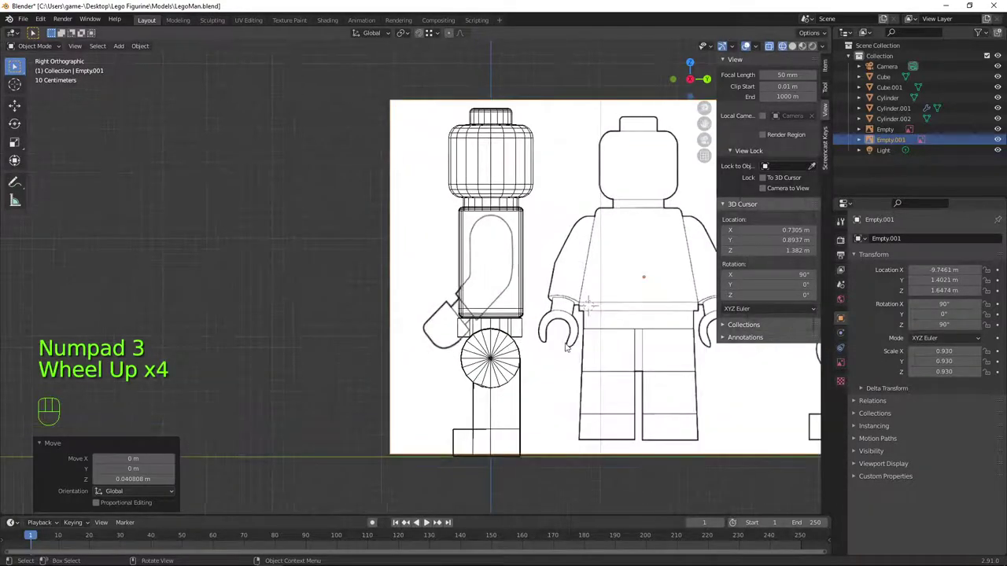
key(shift+z)
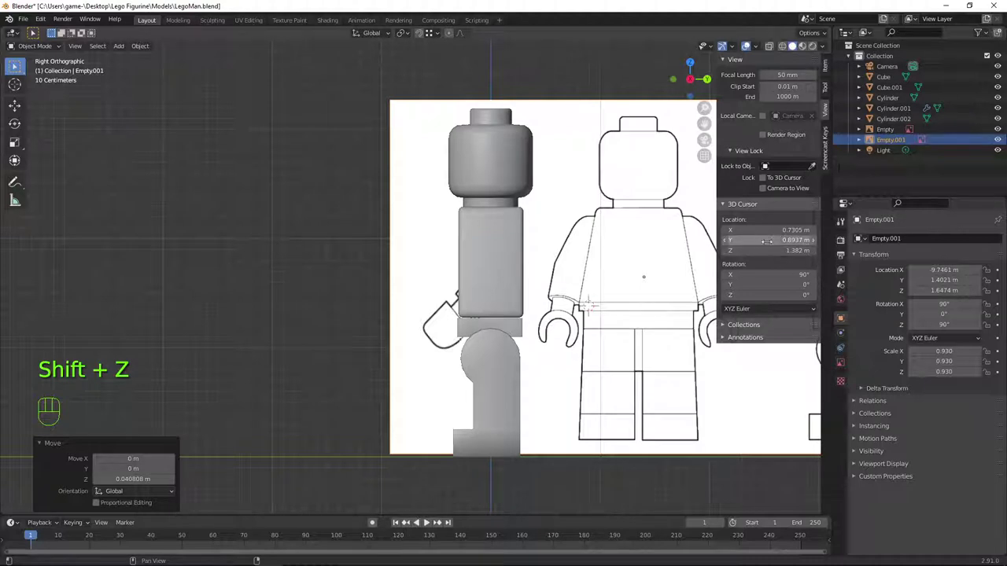
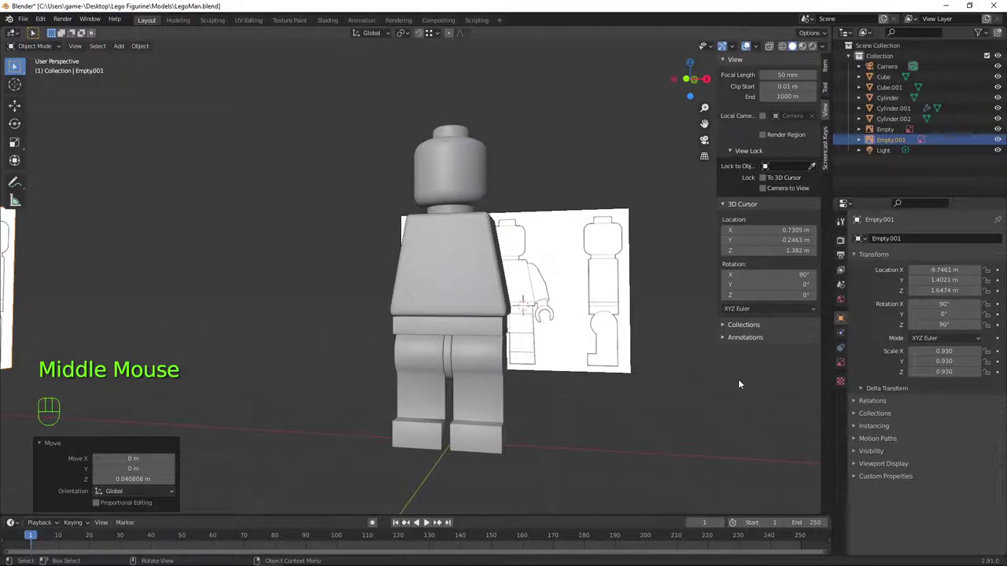
Add a mesh circle at the 3D cursor and scale it to about 0.155 in side view
key(shift+a)
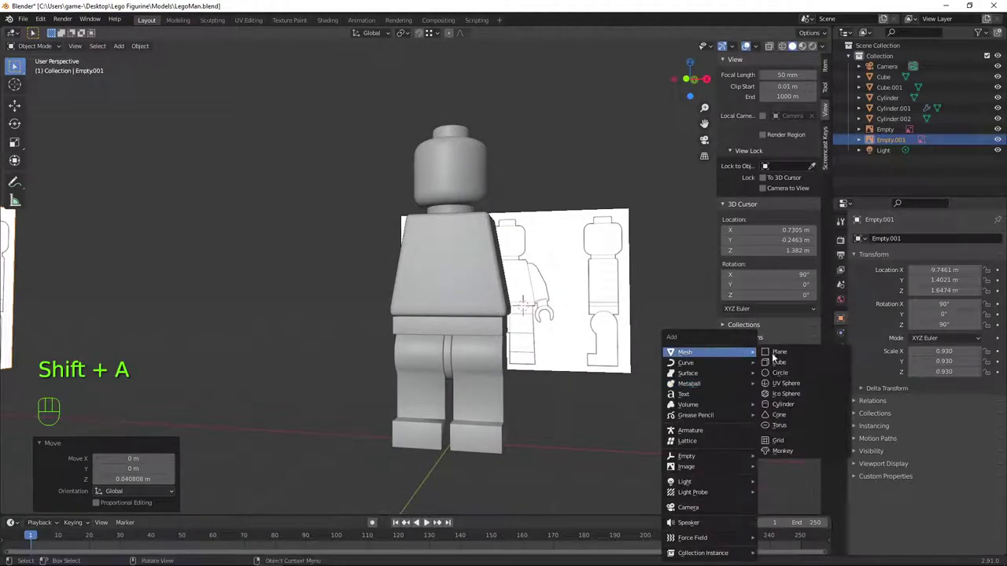
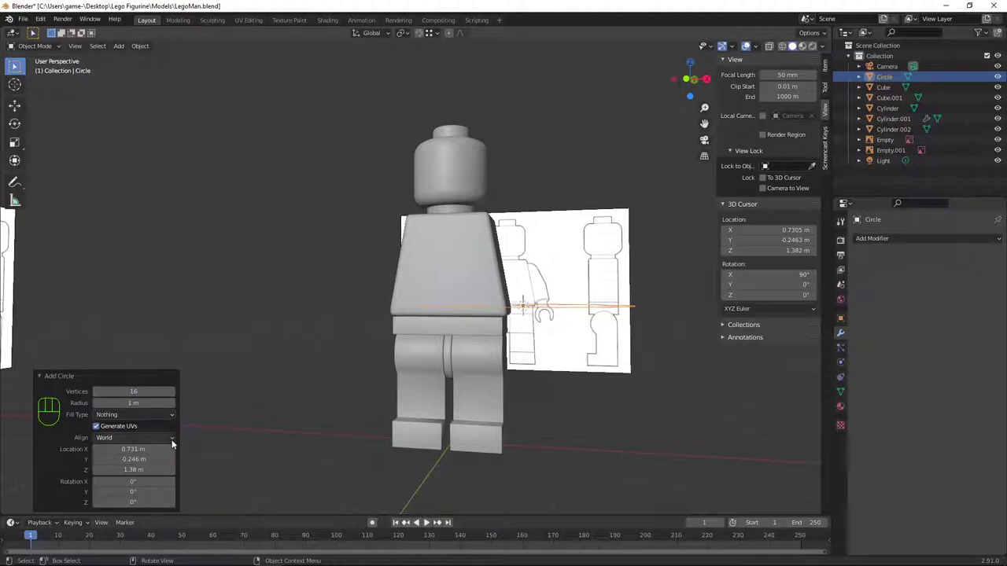
scroll(down, 3)
key(KP_1)
scroll(up, 3)
drag(647, 389, 509, 382)
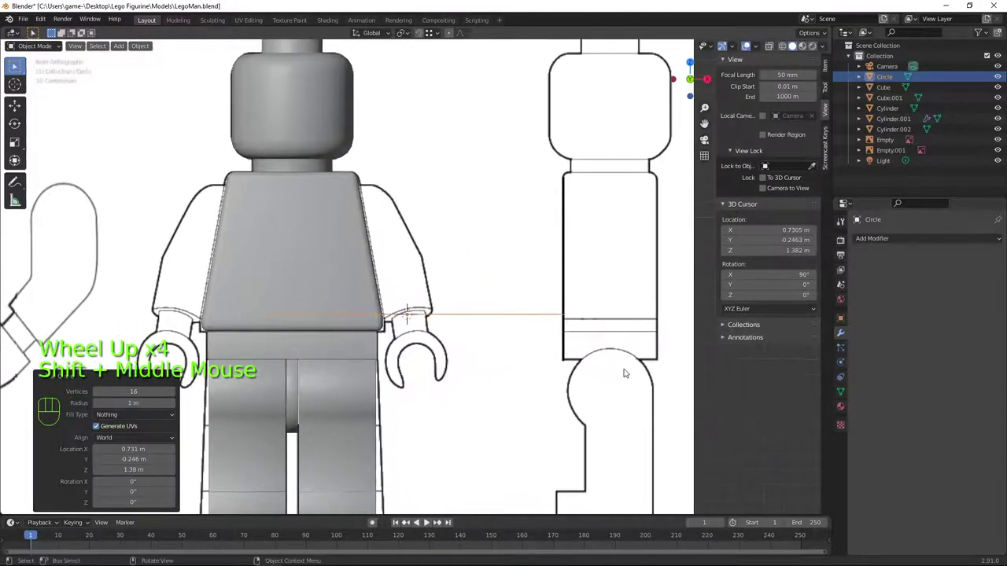
key(Tab)
key(s)
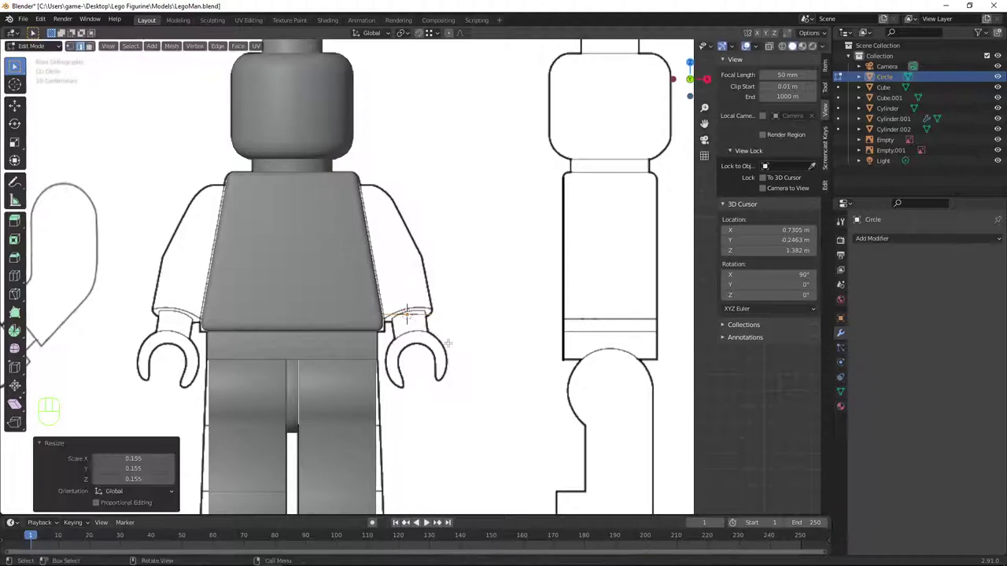
Rotate the circle in X-ray side view to match the wrist angle of the reference
key(KP_3)
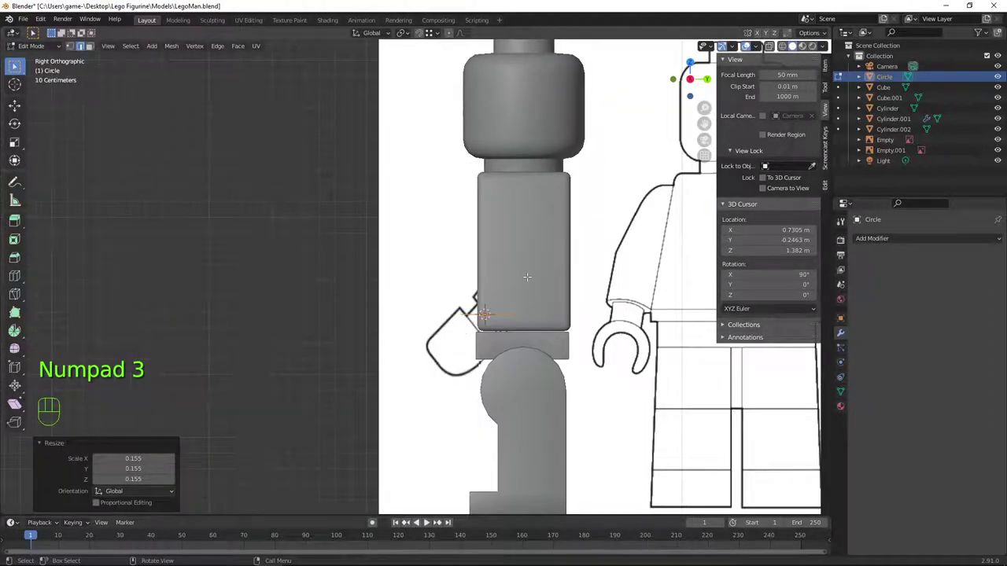
key(alt+z)
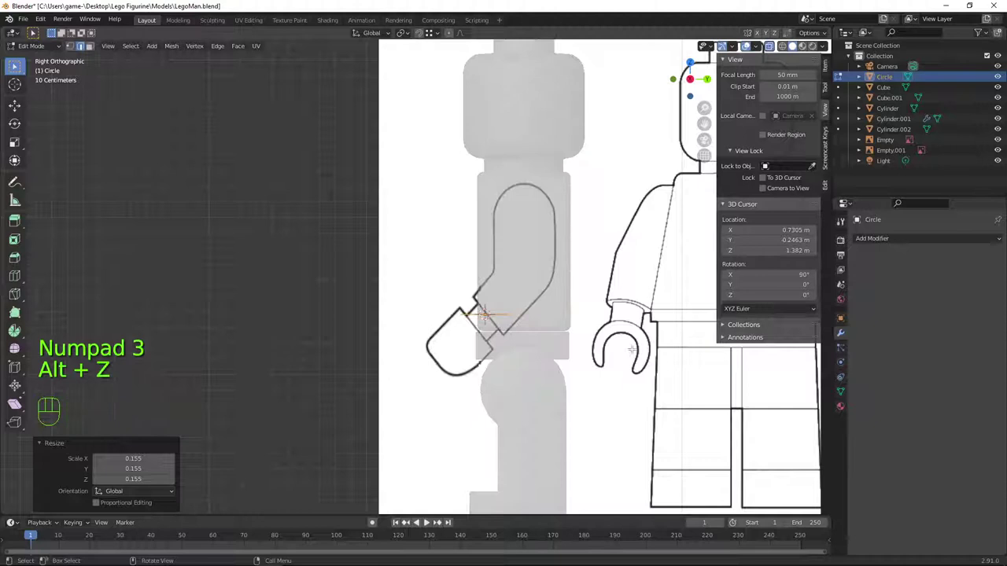
key(r)
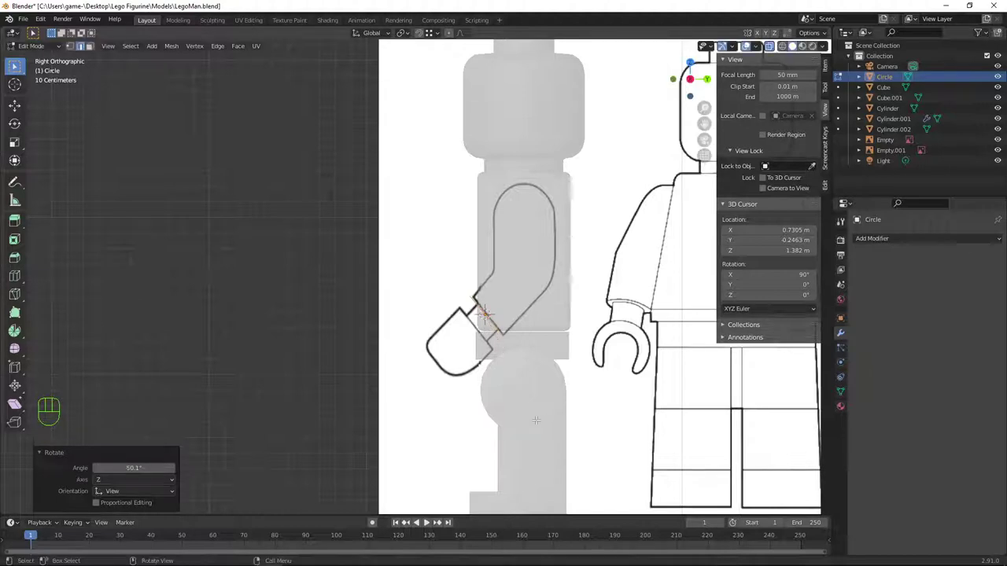
scroll(up, 3)
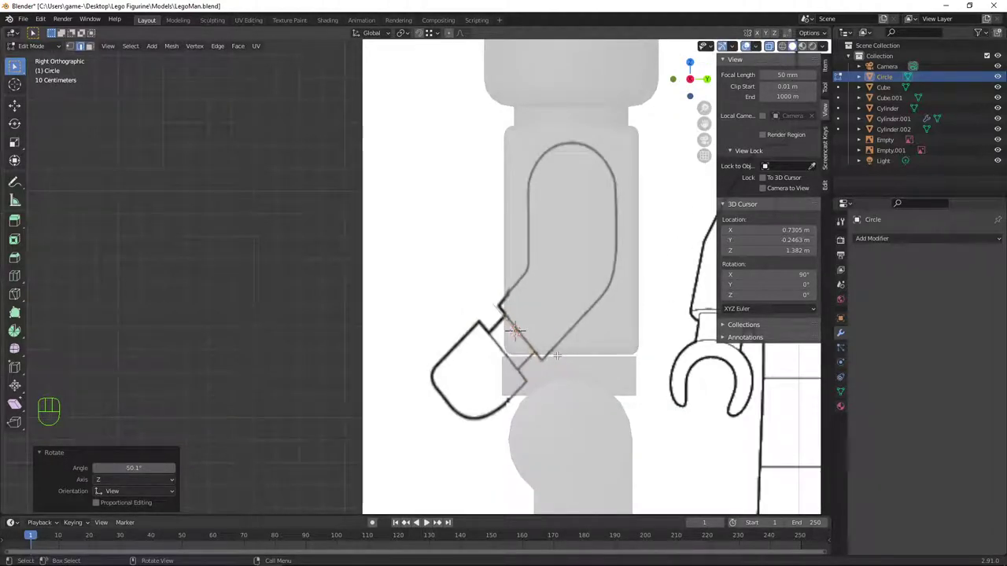
Move the reference image Empty.001 to Z 1.6565 m, then reposition the circle's vertices
key(Tab)
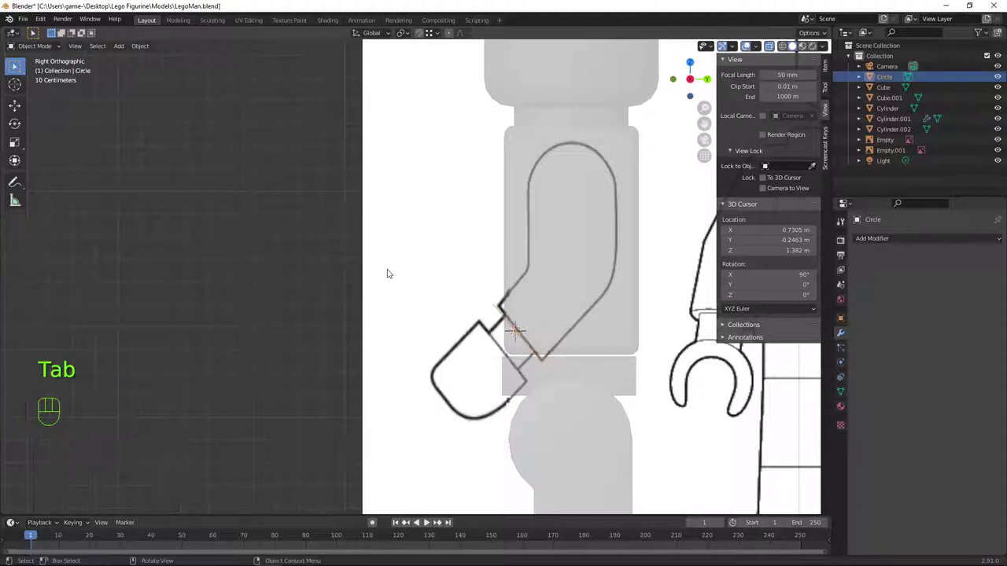
click(409, 234)
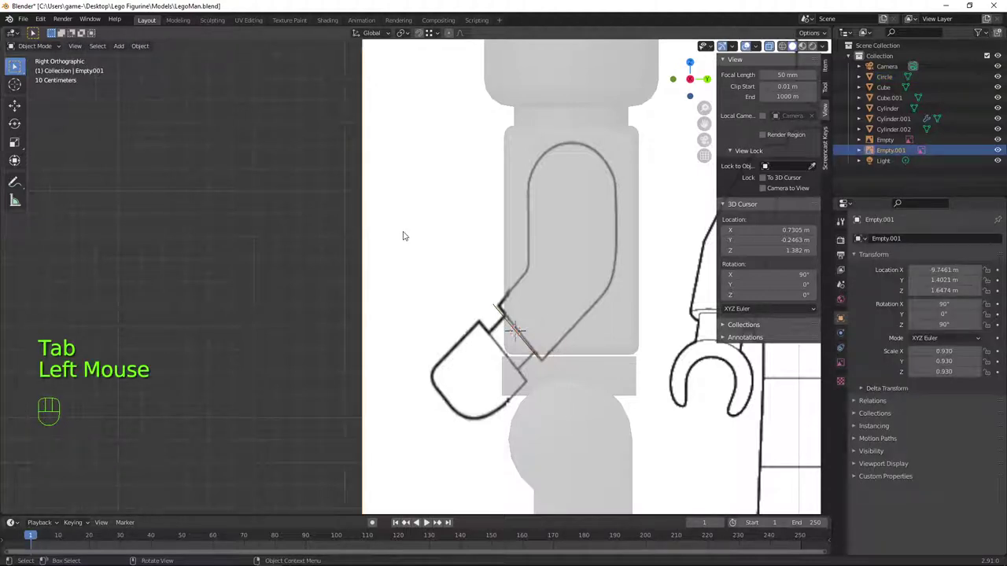
key(g)
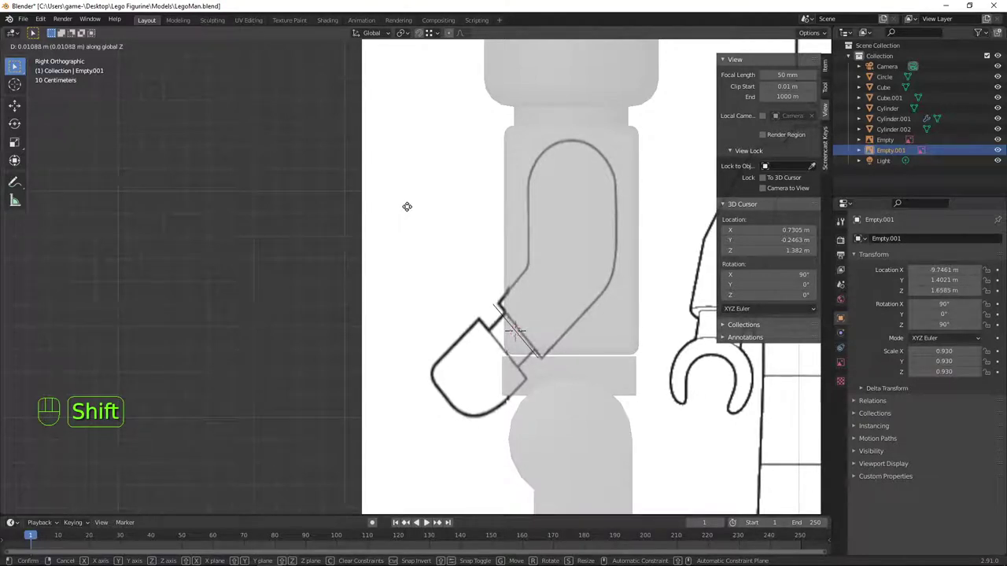
click(500, 316)
key(Tab)
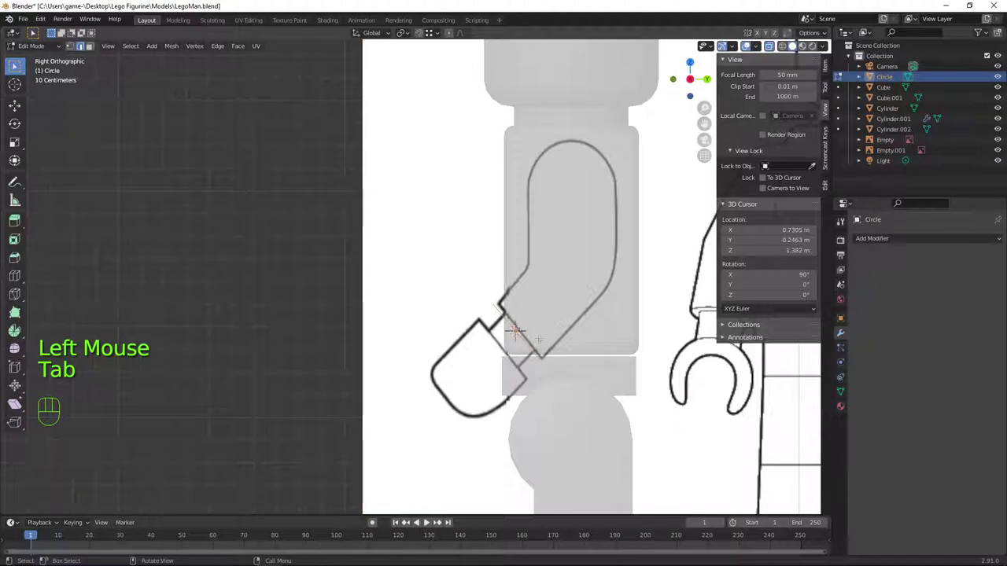
key(a)
key(g)
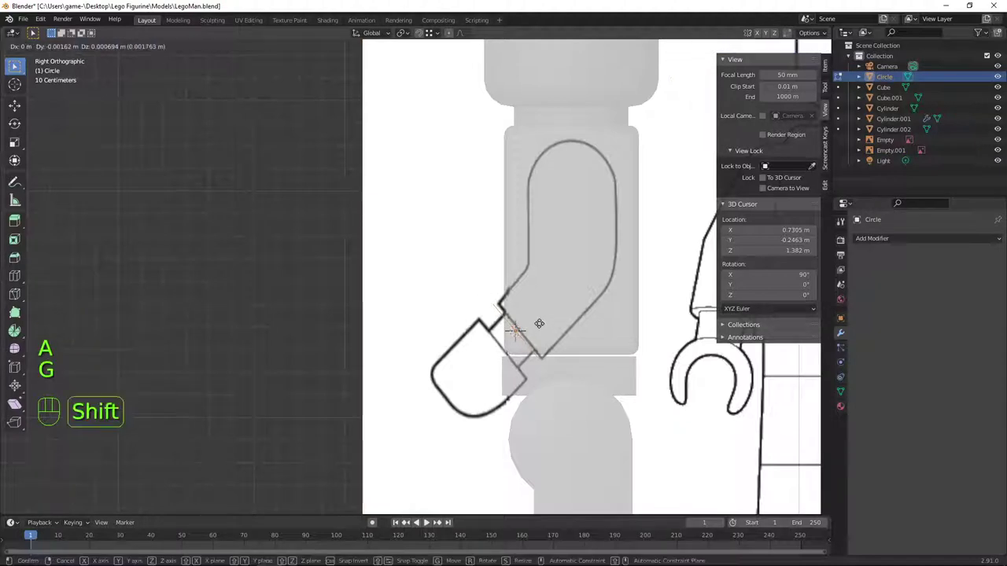
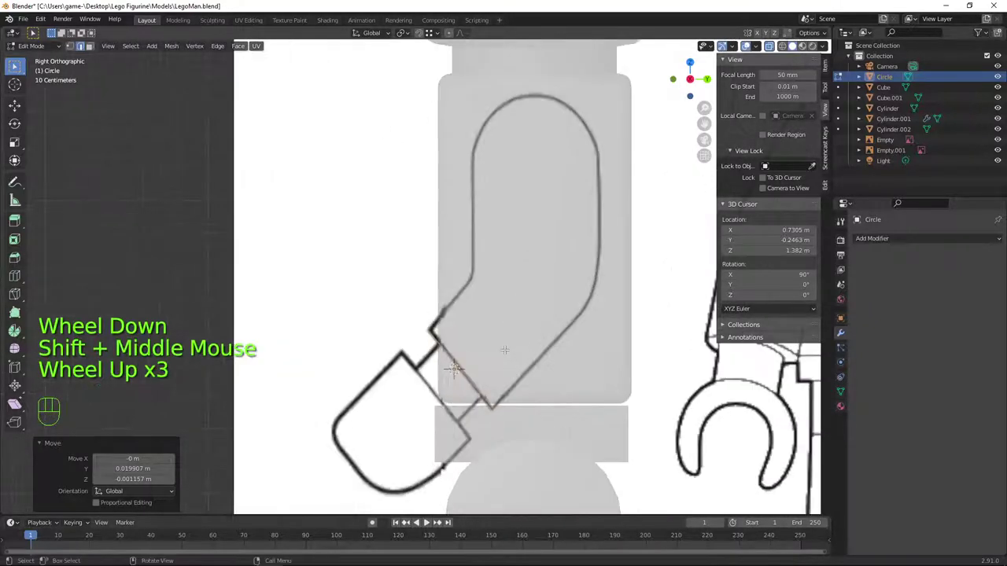
Duplicate the vertex ring upward twice along the side-reference arm outline, snapping the cursor
key(shift+d)
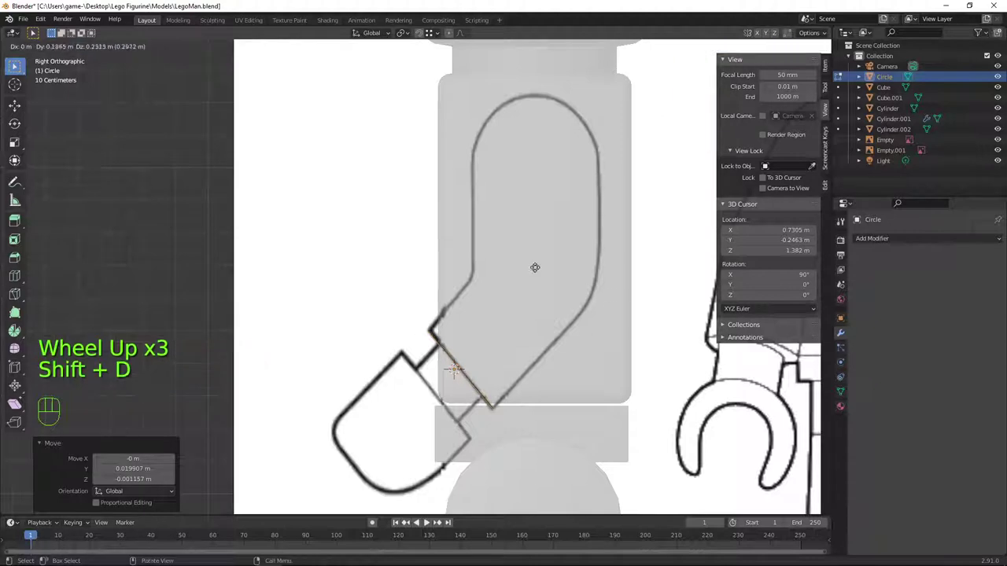
key(g)
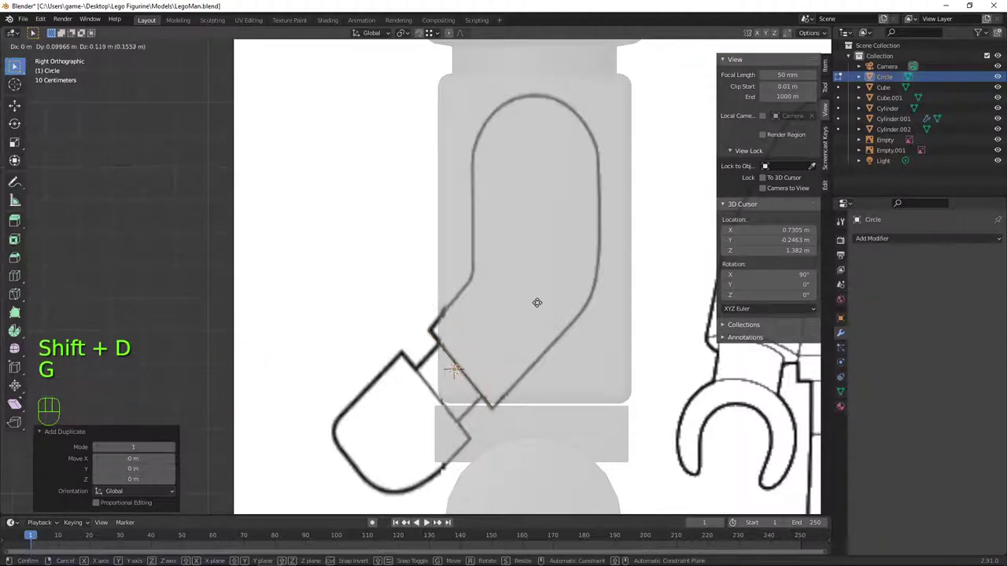
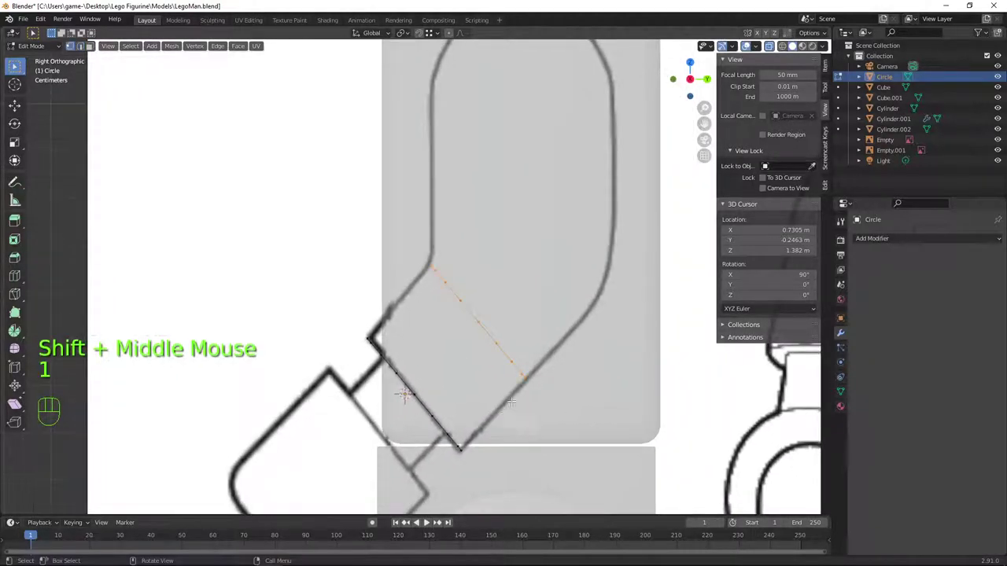
scroll(up, 3)
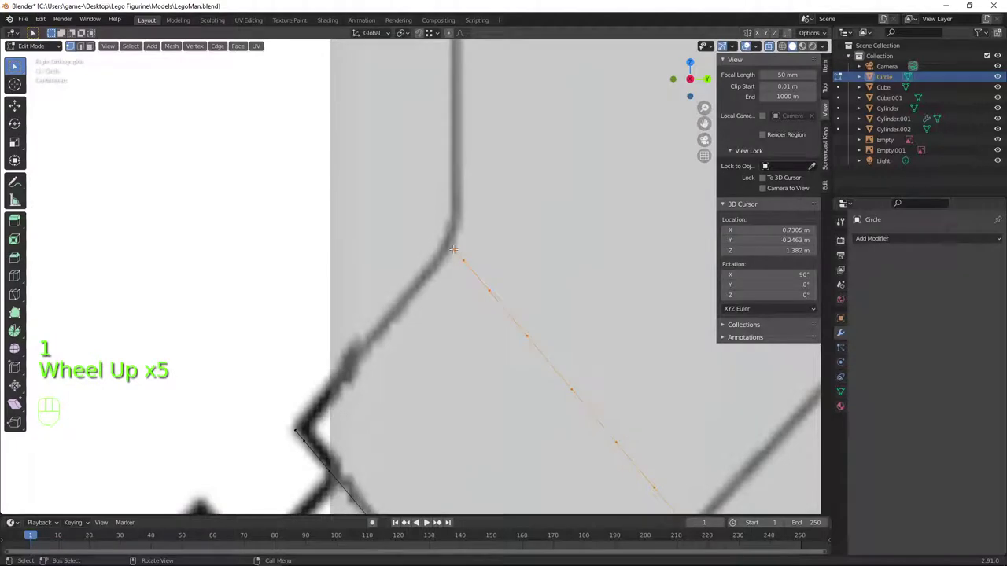
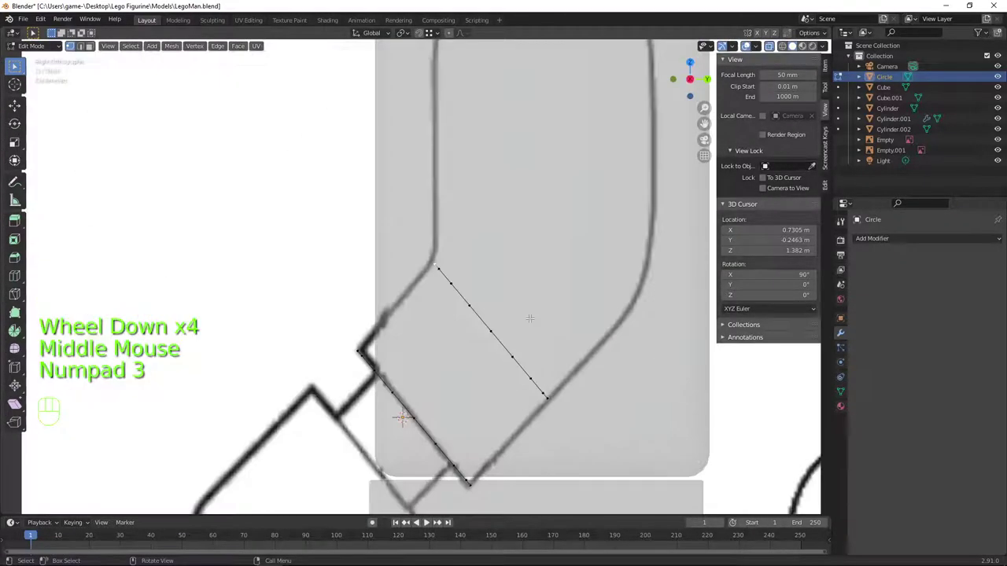
key(shift+s)
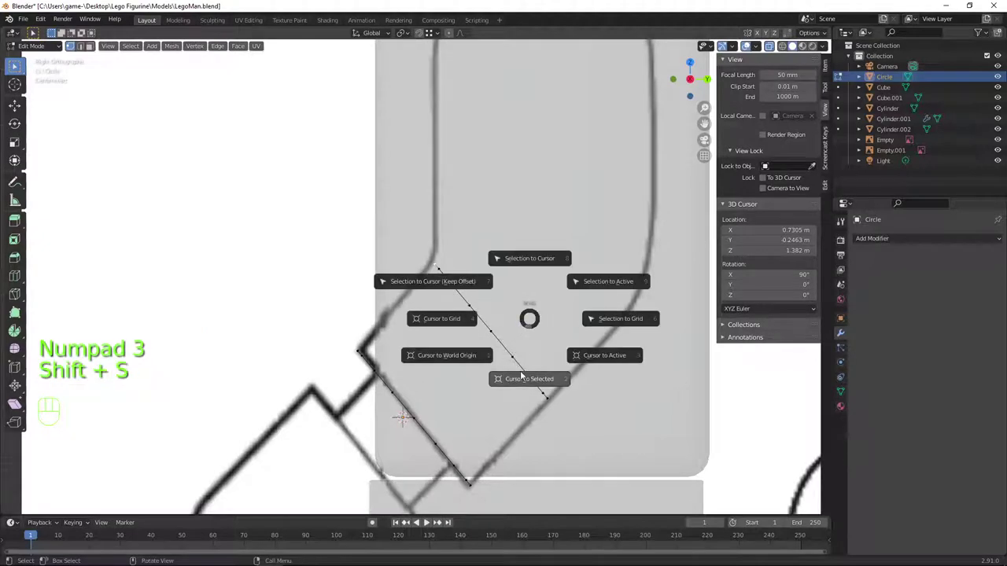
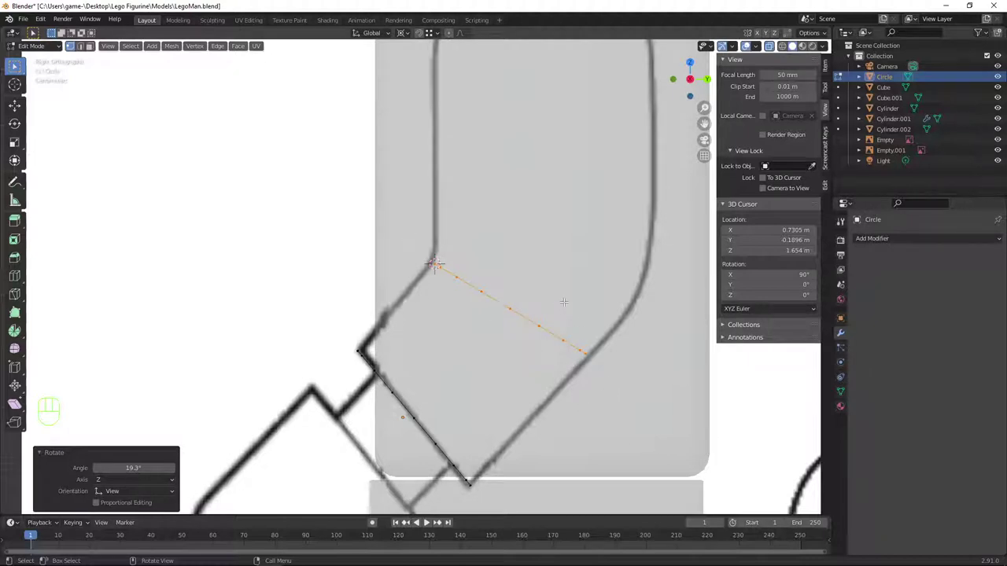
key(shift+d)
key(g)
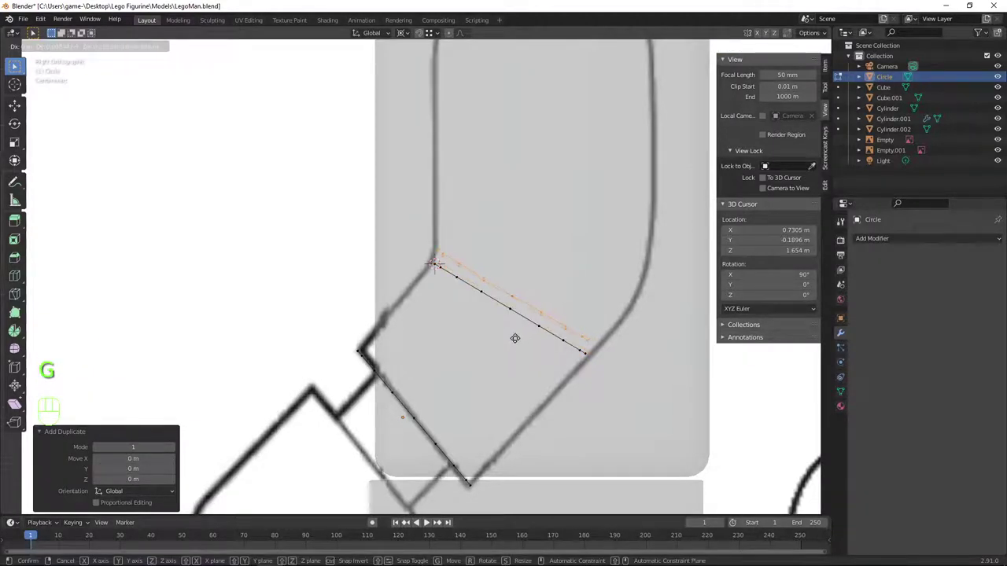
scroll(up, 3)
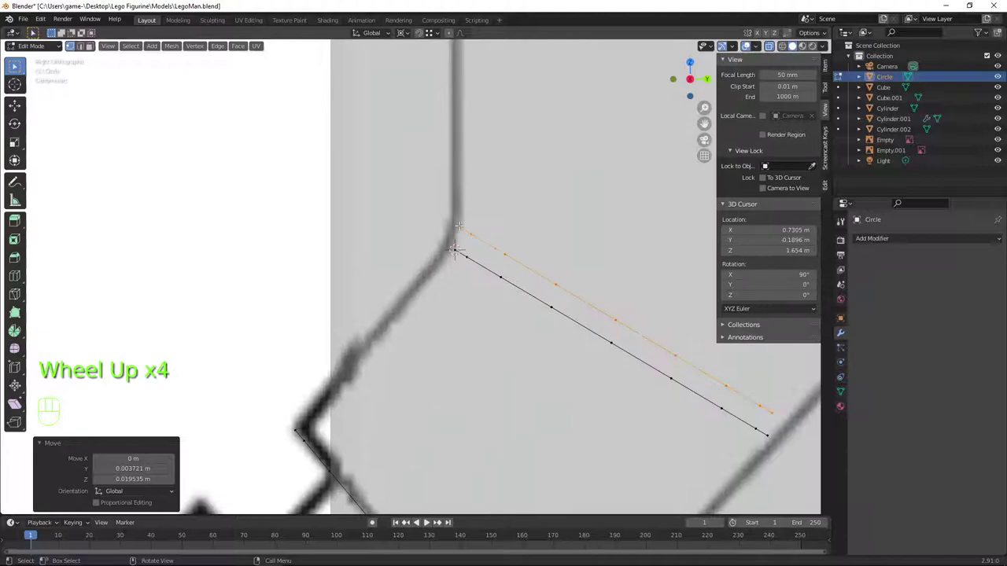
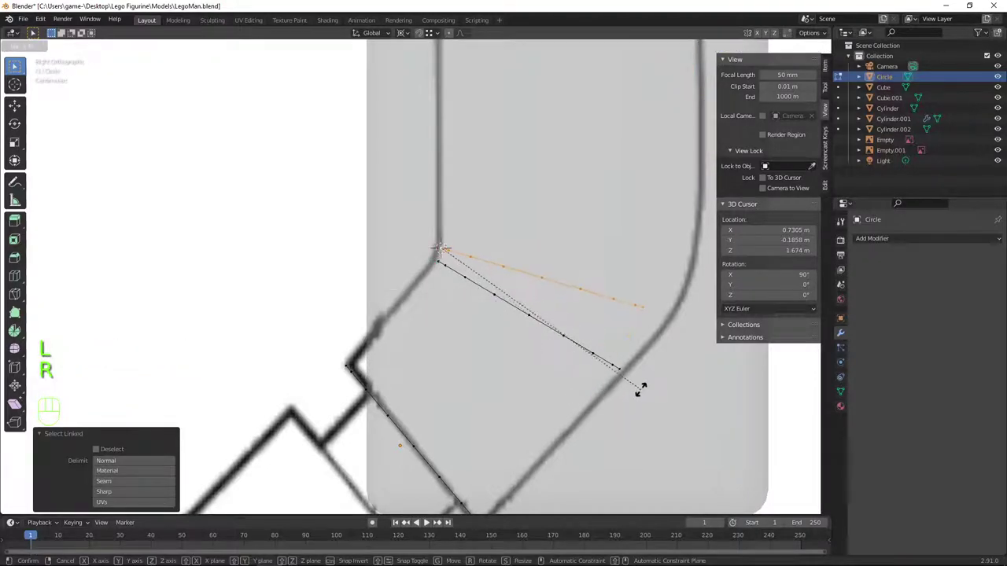
scroll(down, 3)
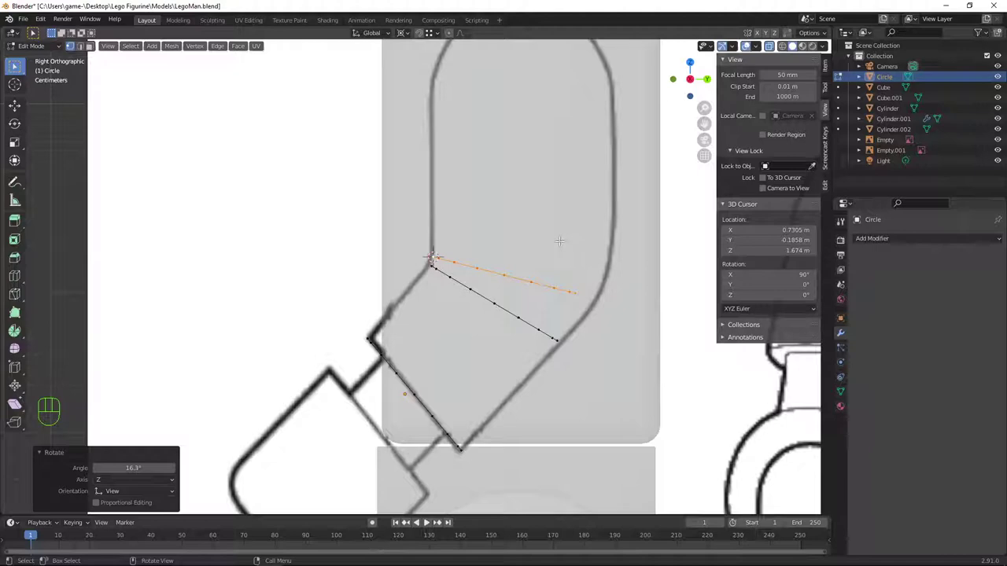
scroll(down, 3)
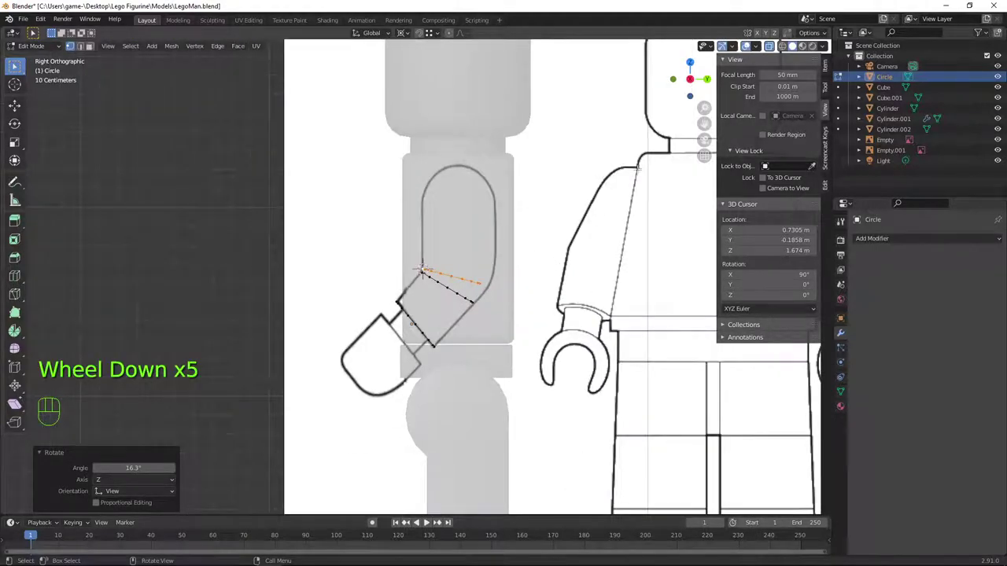
scroll(up, 3)
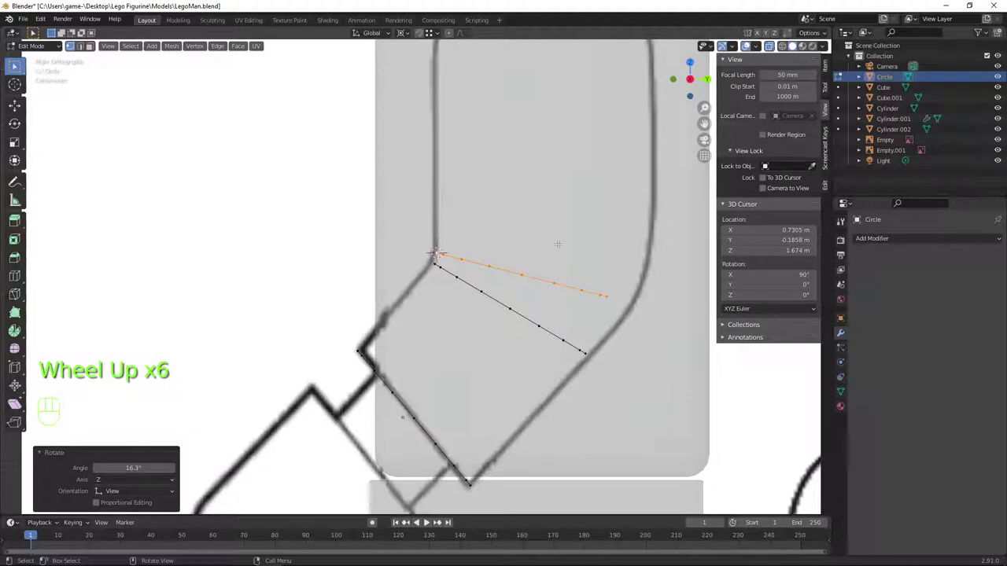
Add further rings up the outline, rotate them to fit, and scale the top ring level (Z to 0)
key(shift+d)
key(g)
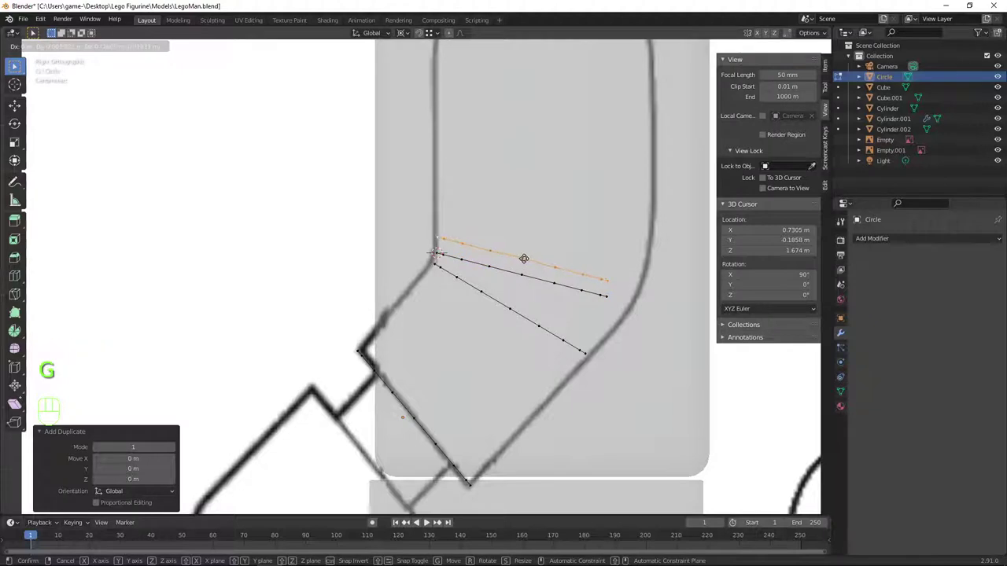
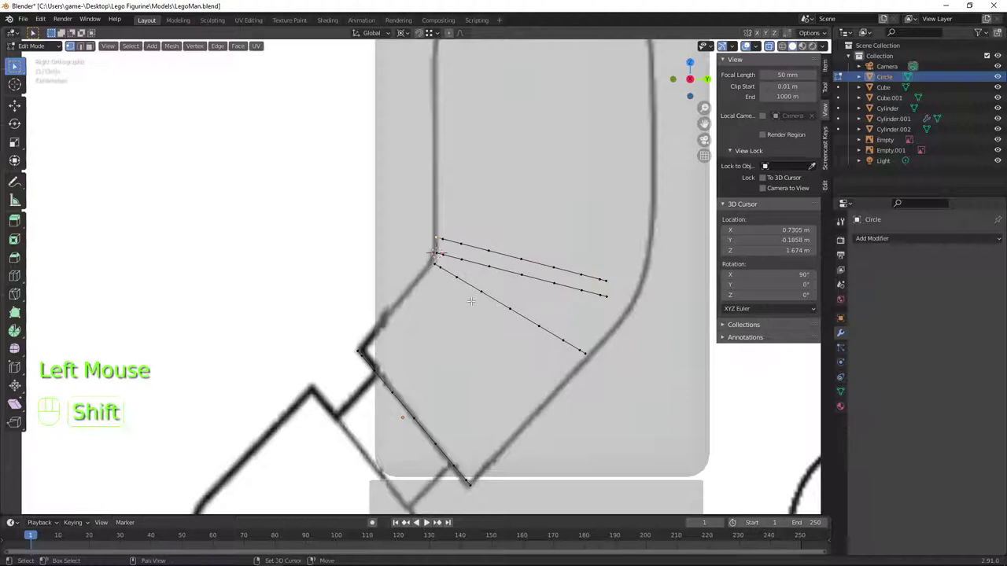
key(shift+s)
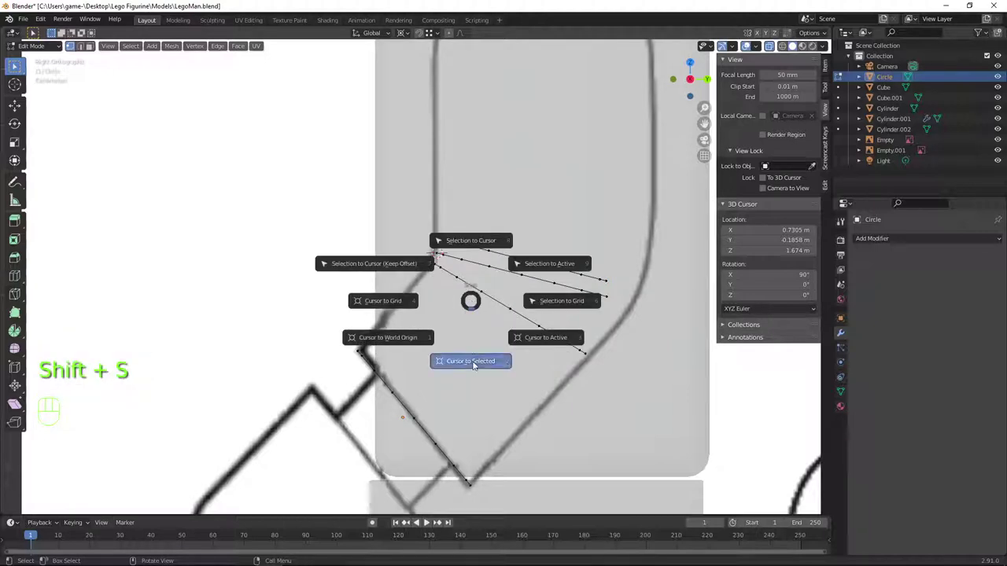
key(l)
key(r)
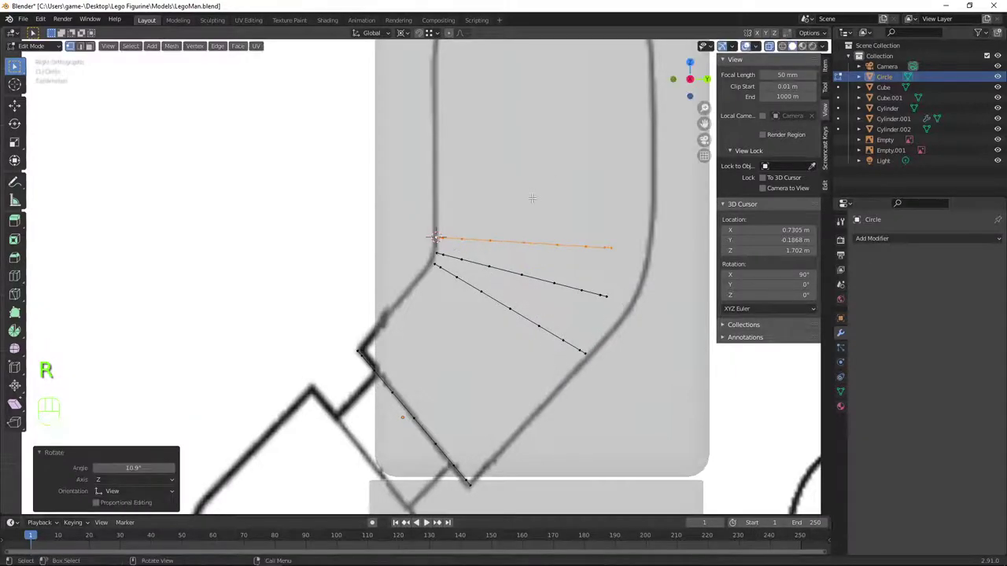
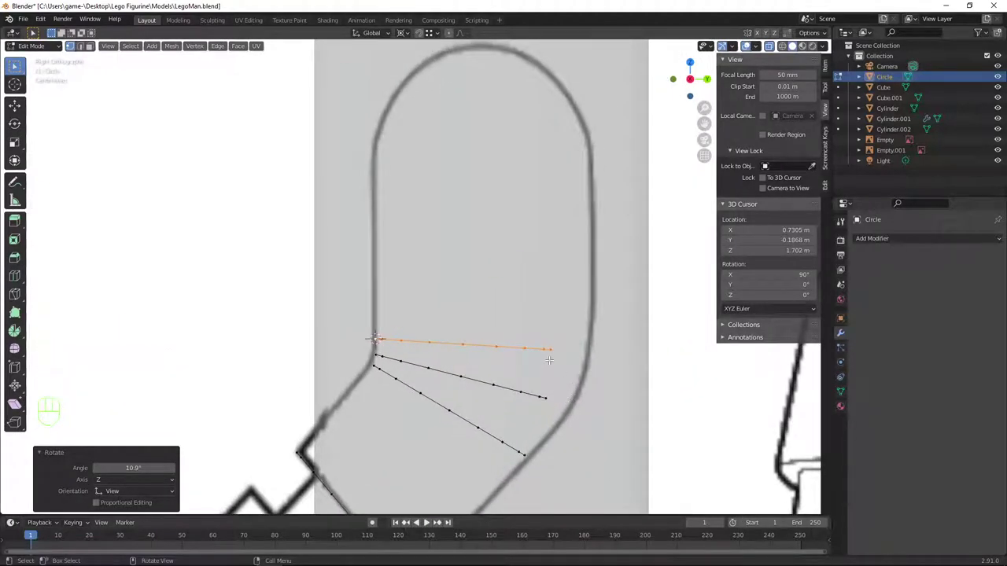
key(shift+d)
key(g)
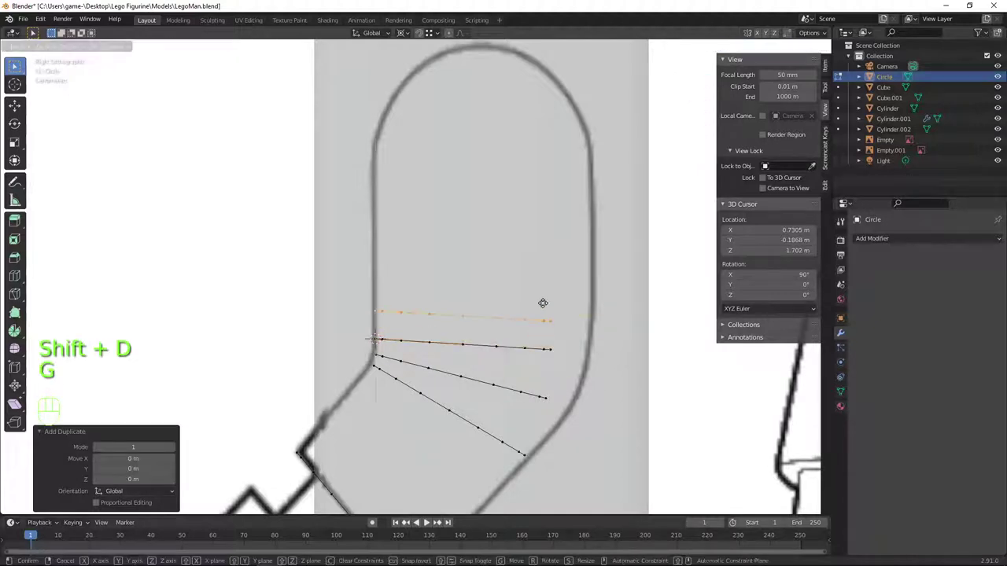
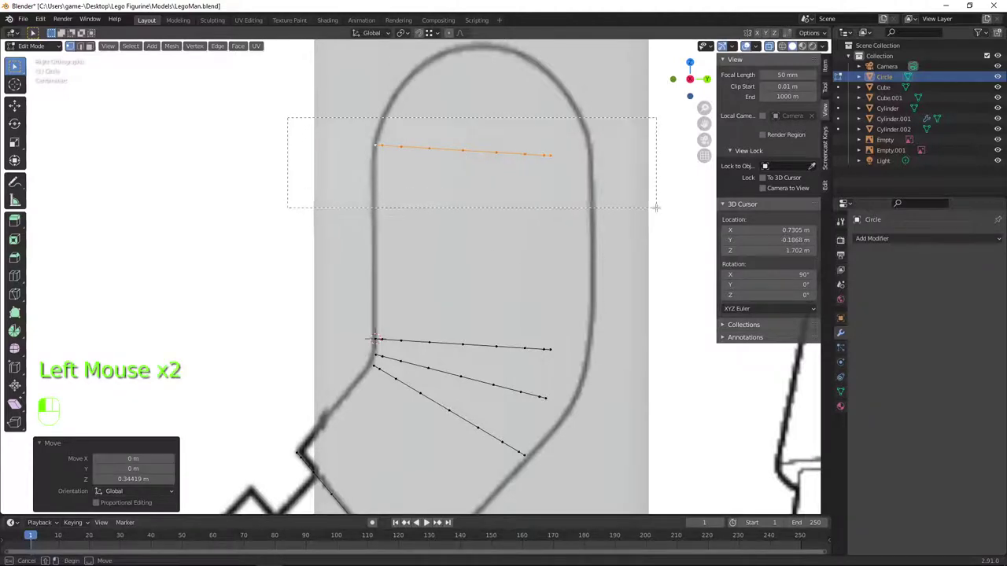
key(s)
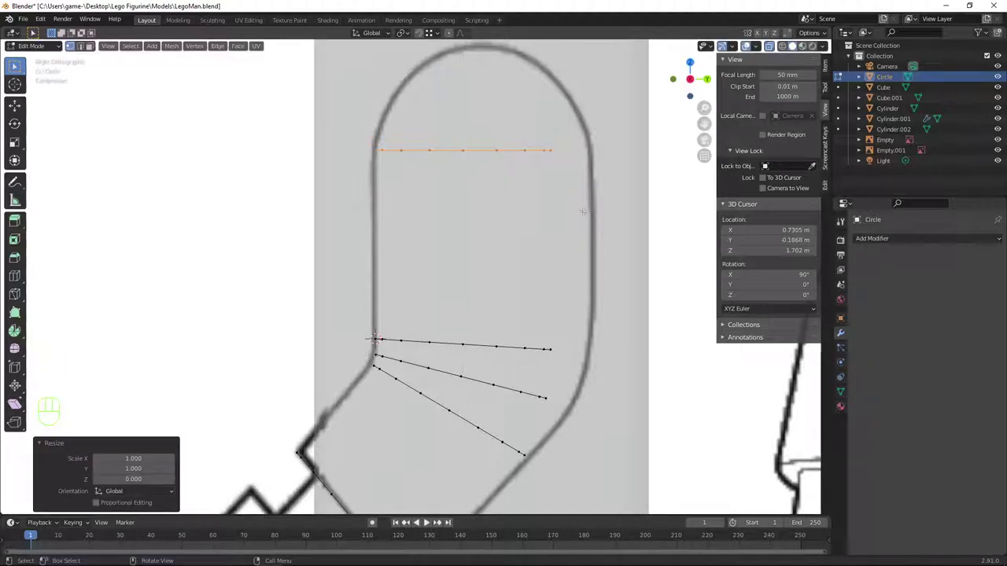
scroll(down, 3)
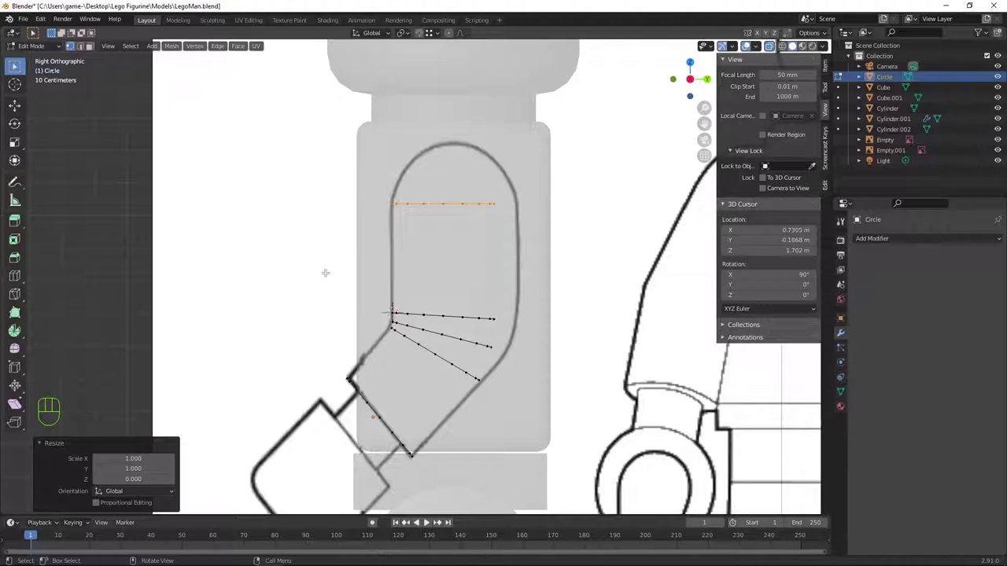
From front view, move and tilt the top and middle rings onto the hand outline
key(KP_1)
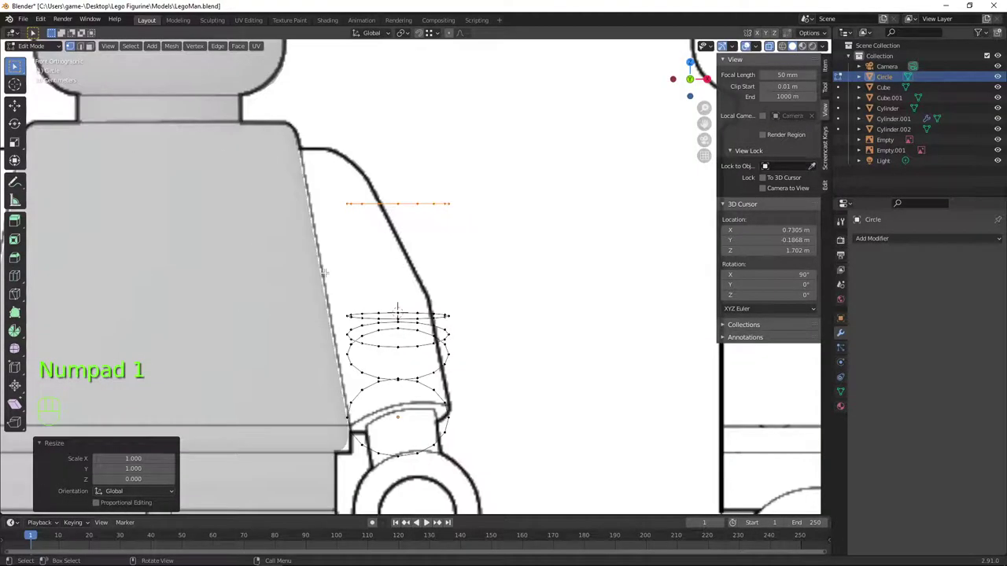
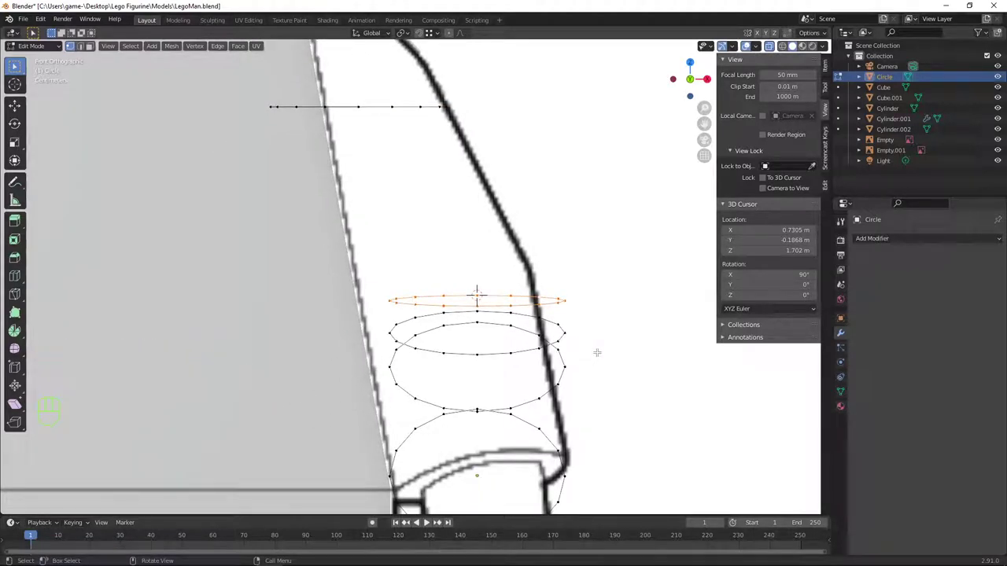
key(g)
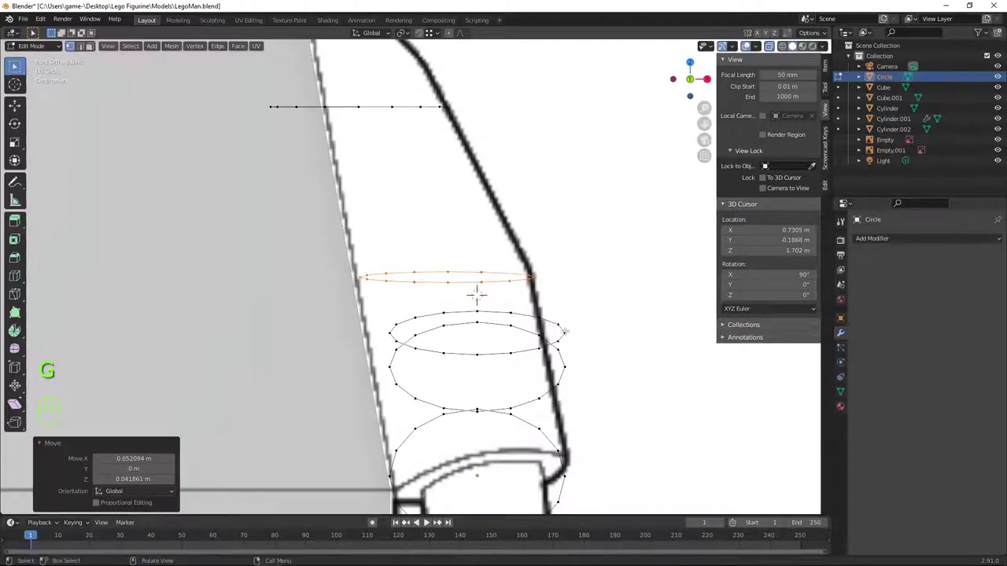
key(r)
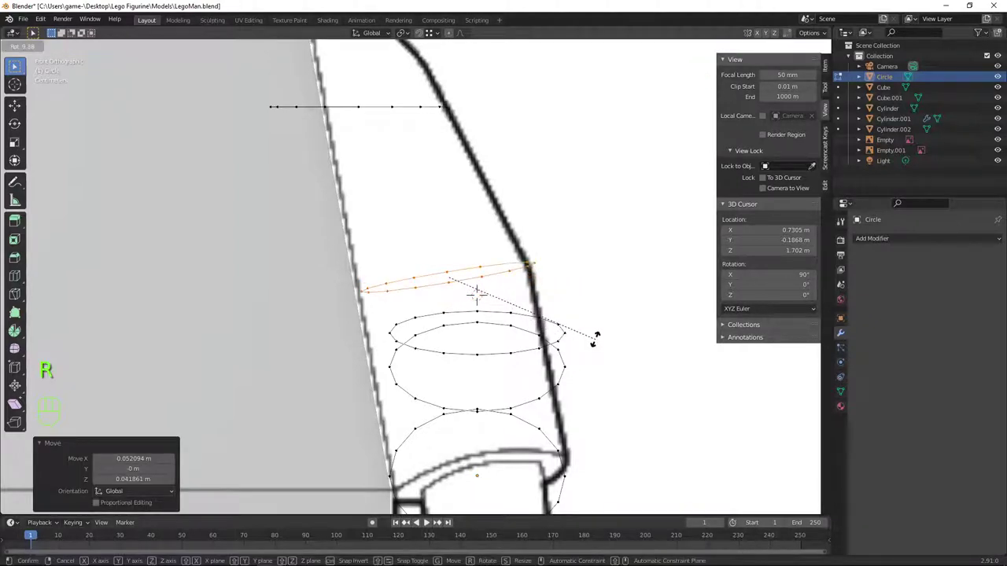
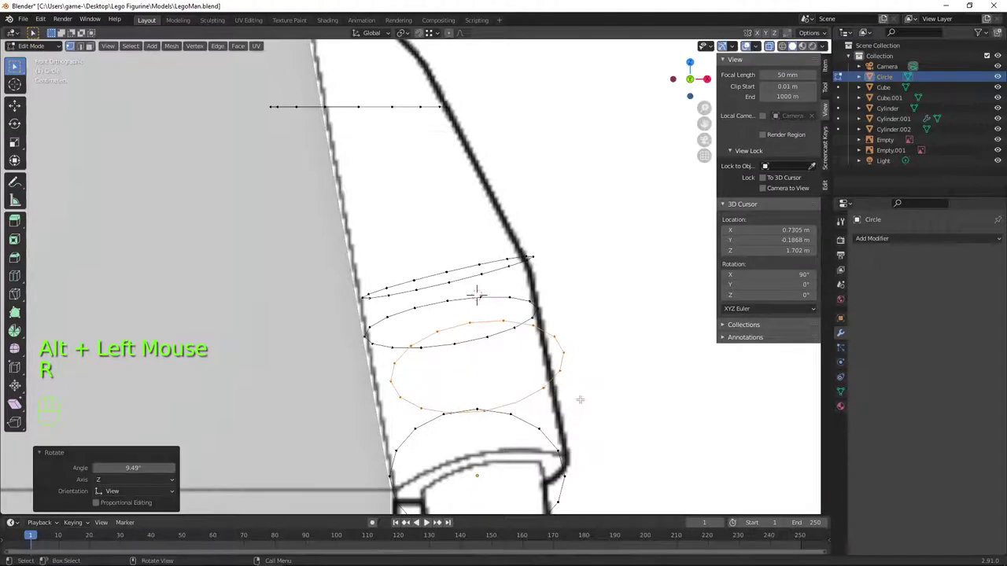
key(g)
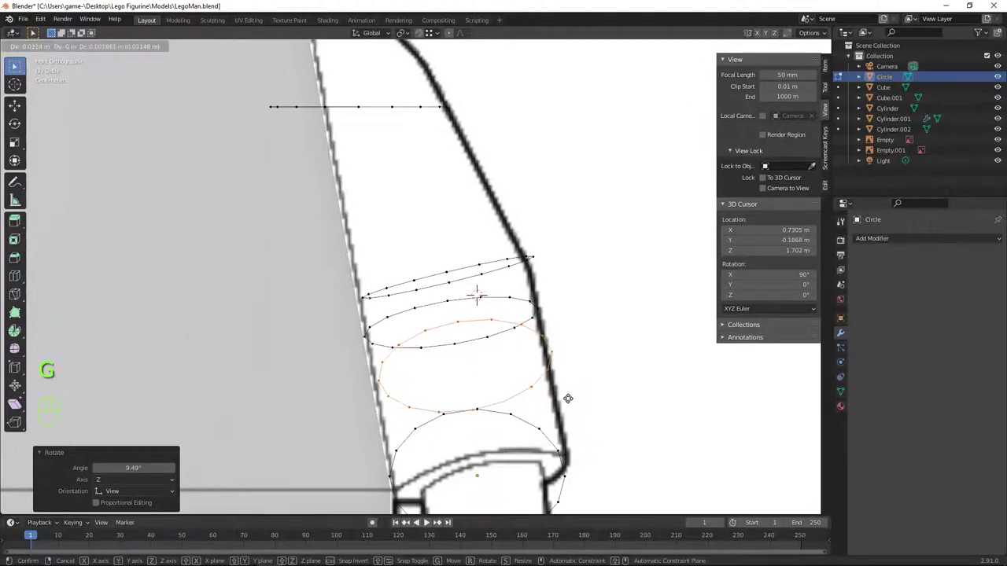
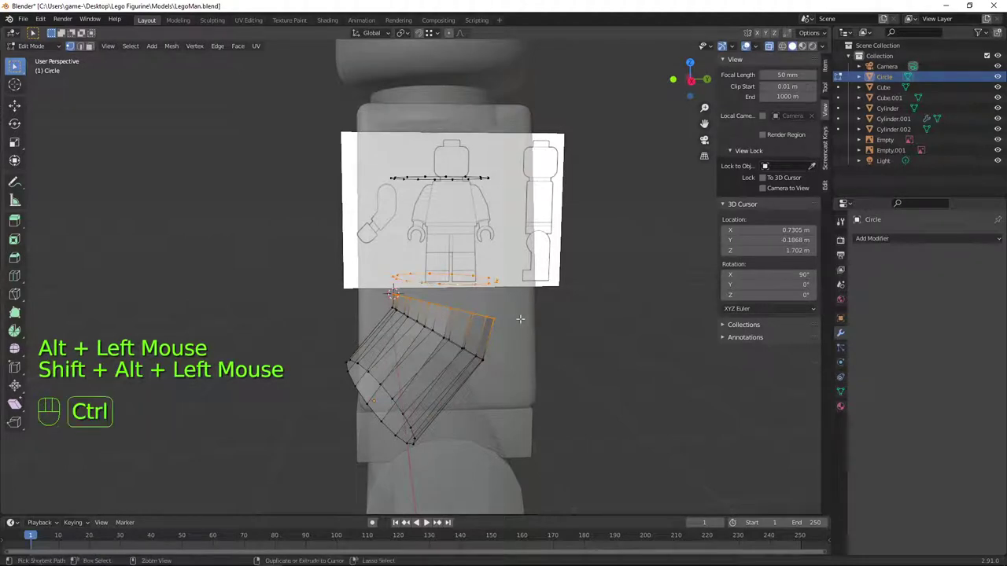
Bridge the rings into a tube with Bridge Edge Loops and Grid Fill the open rim
key(ctrl+e)
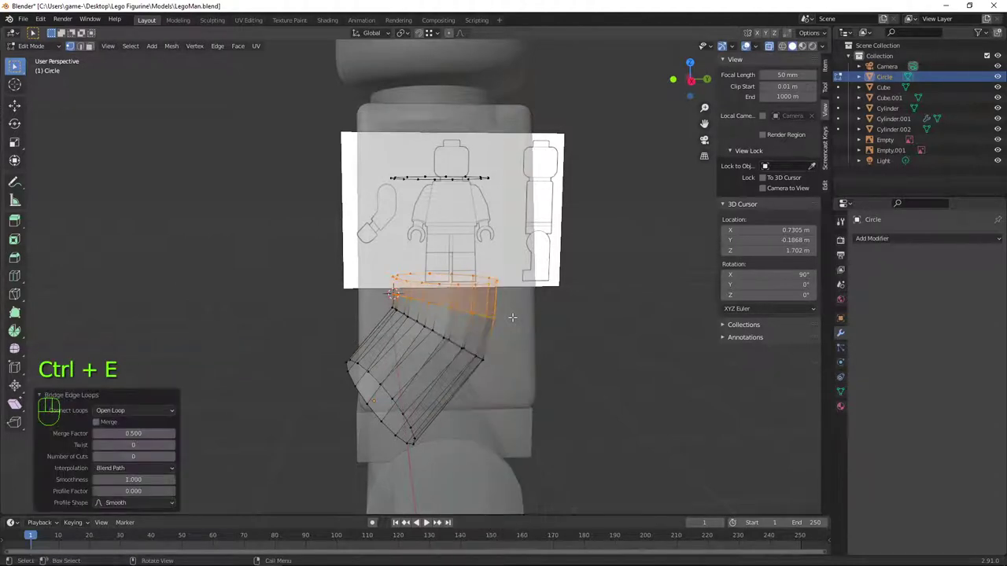
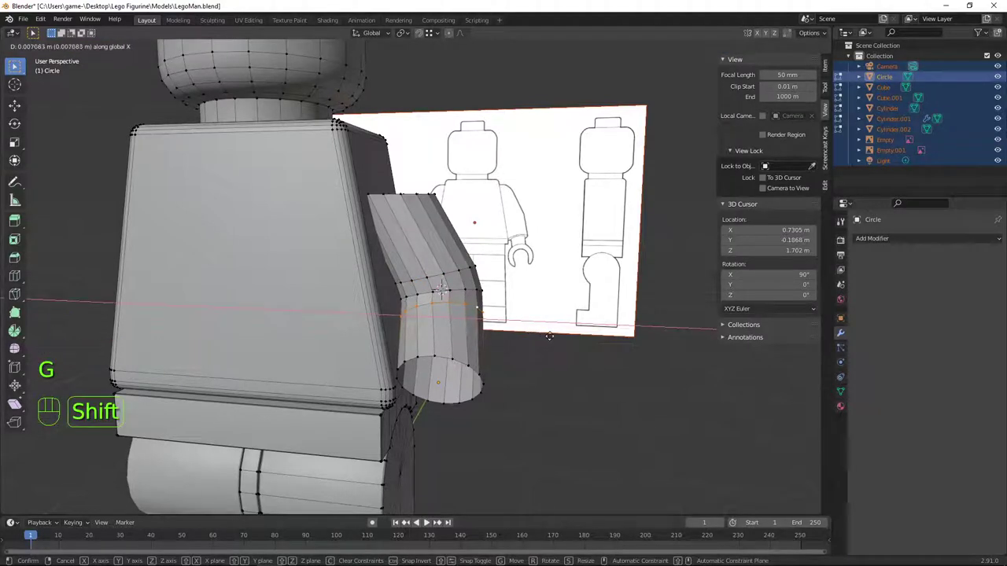
key(Tab)
drag(558, 349, 527, 344)
key(Tab)
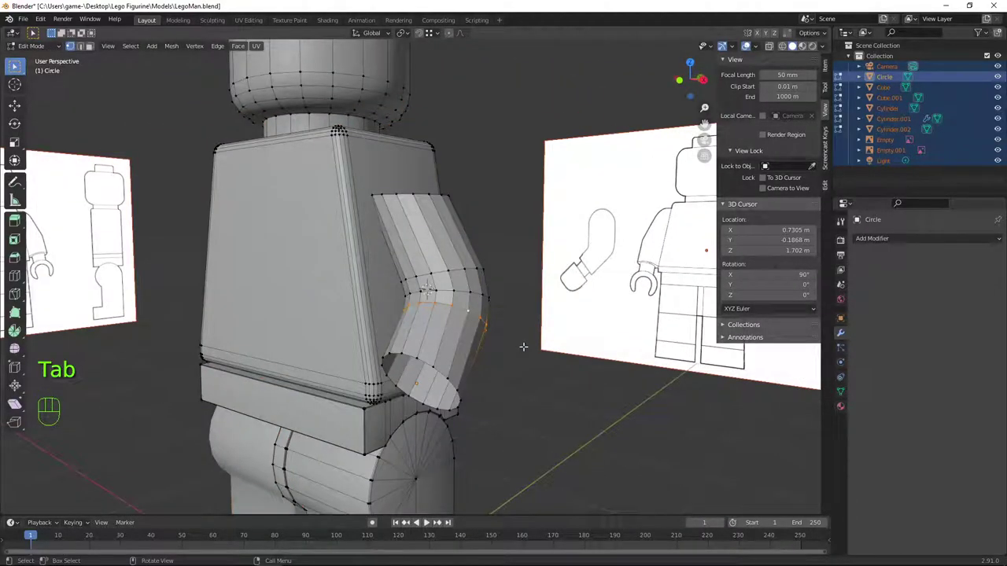
key(g)
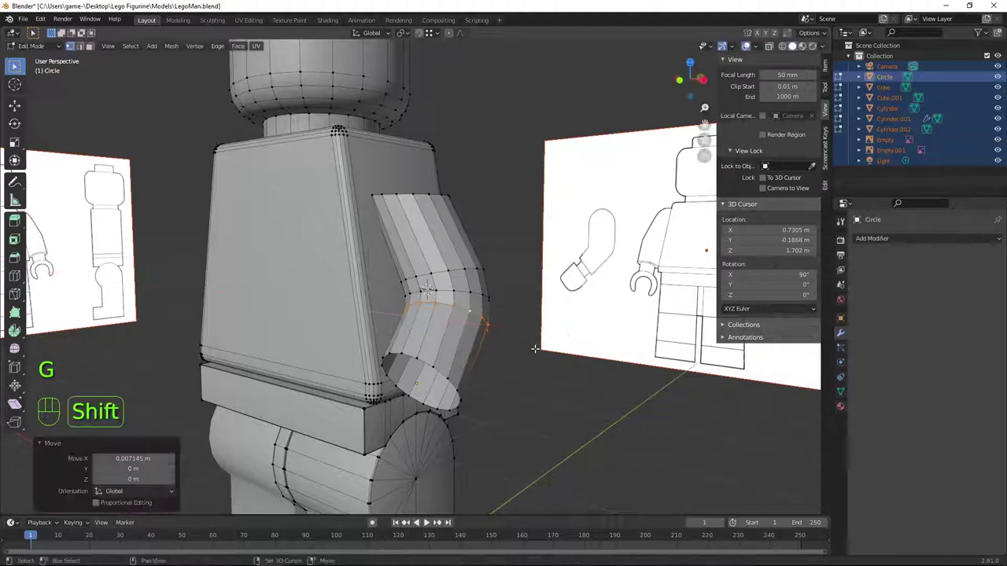
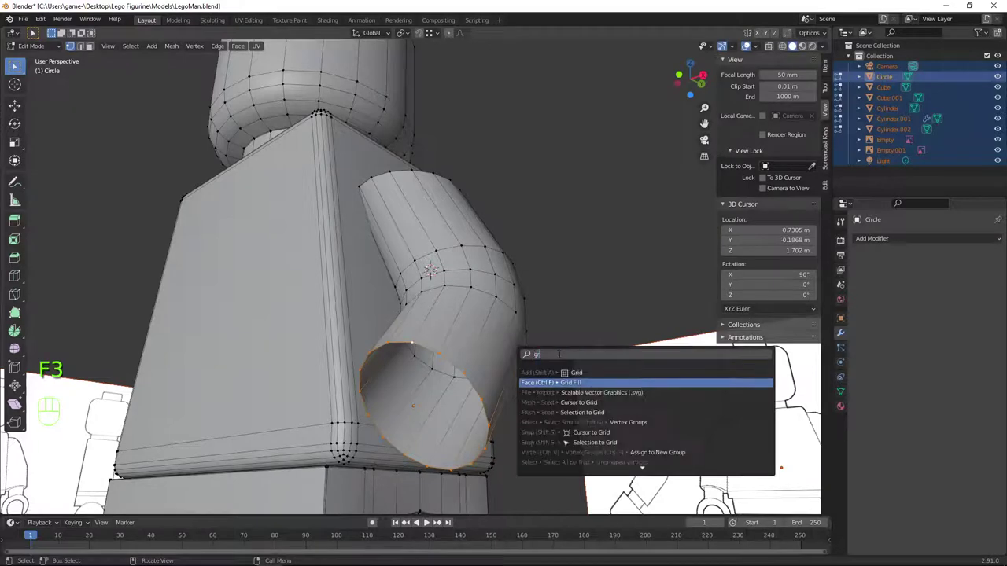
key(l)
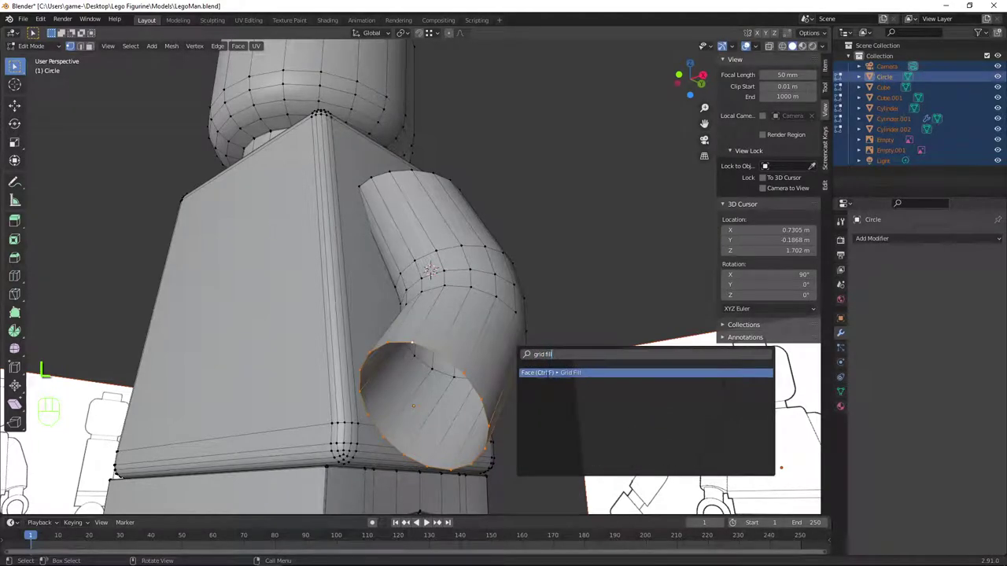
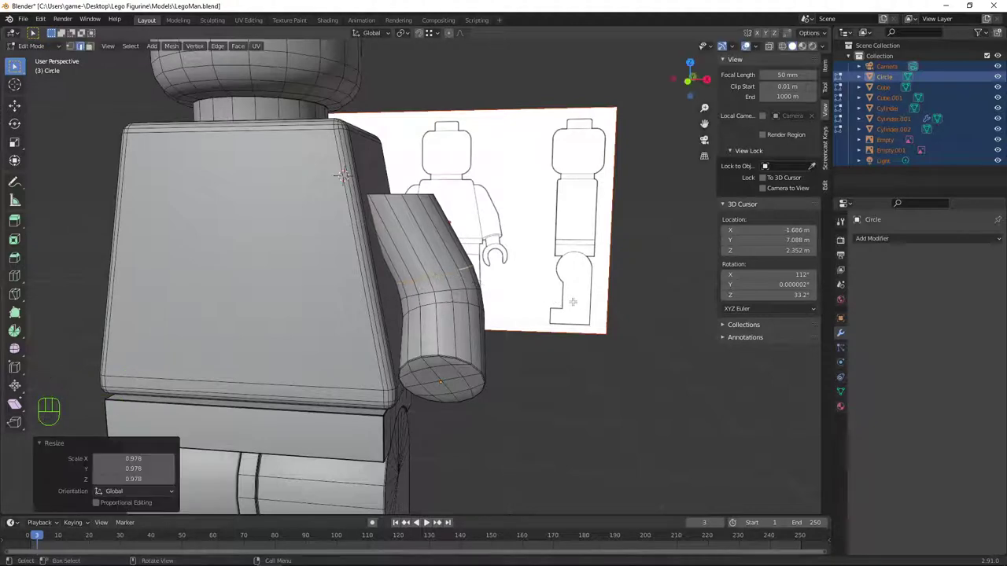
Inspect the hand piece, then snap the 3D cursor to its selected top loop (X 0.52, Y 0.03, Z 2.04 m)
key(g)
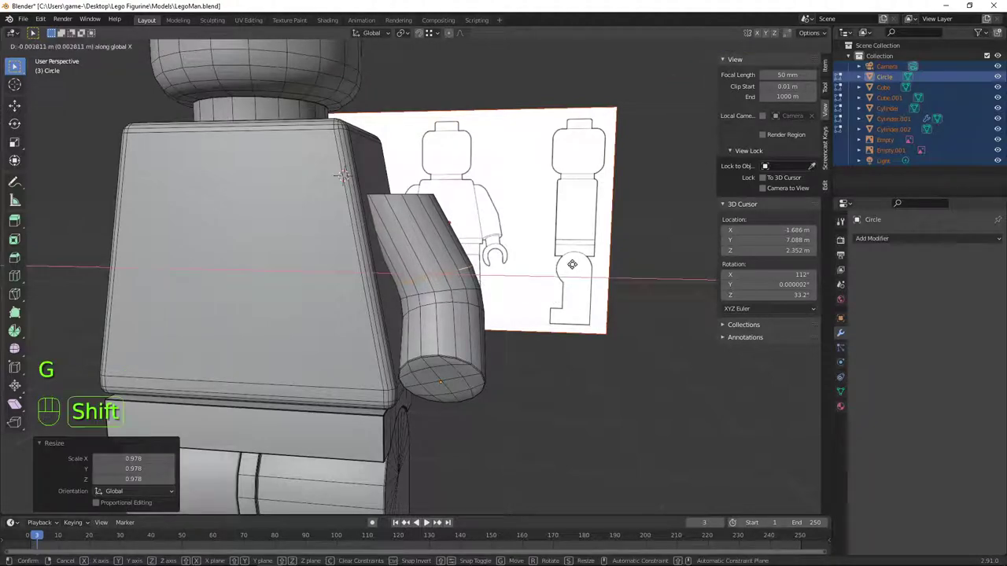
key(Tab)
scroll(down, 3)
drag(558, 265, 506, 278)
drag(525, 243, 534, 324)
scroll(up, 3)
drag(421, 366, 479, 335)
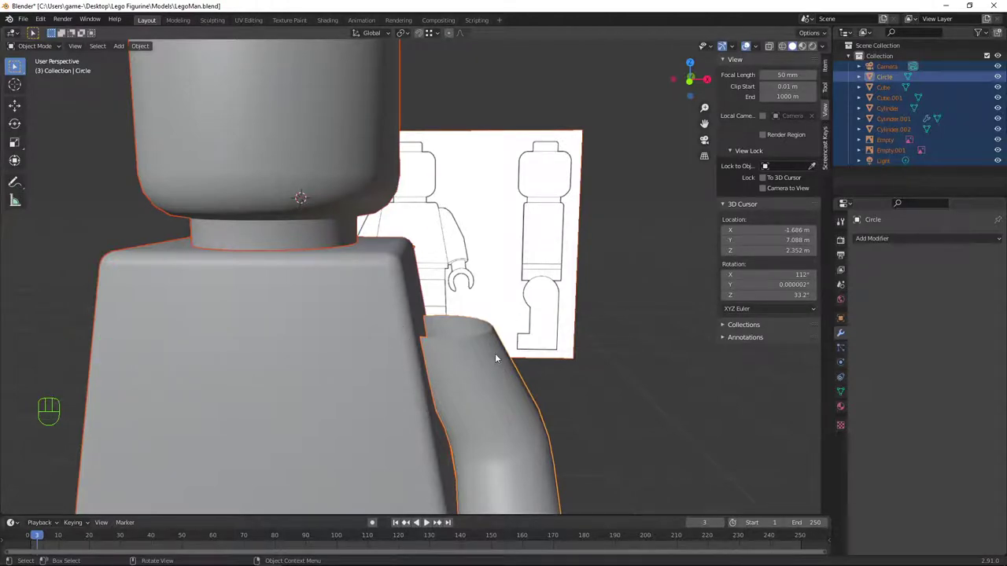
drag(508, 330, 505, 317)
key(KP_1)
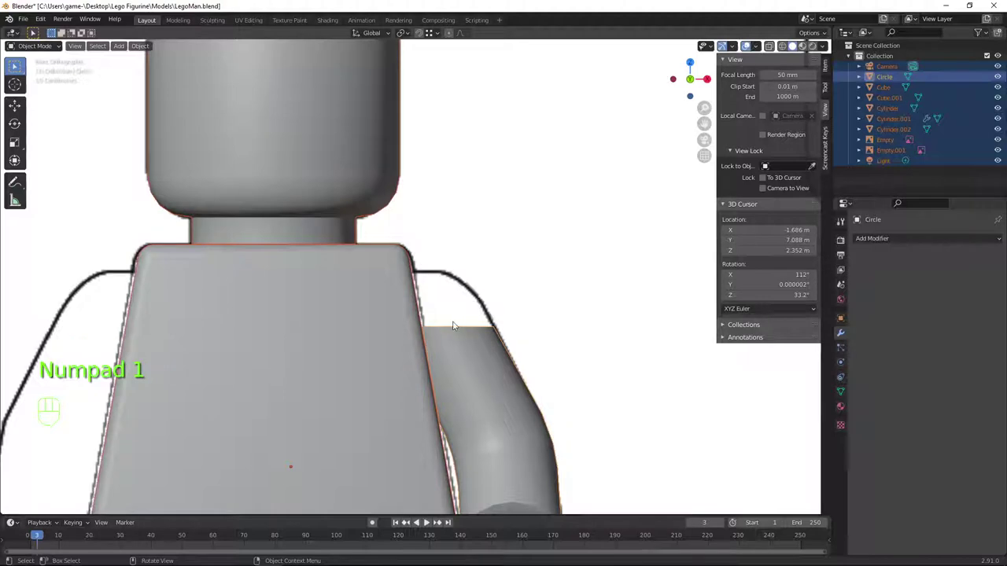
drag(518, 329, 470, 346)
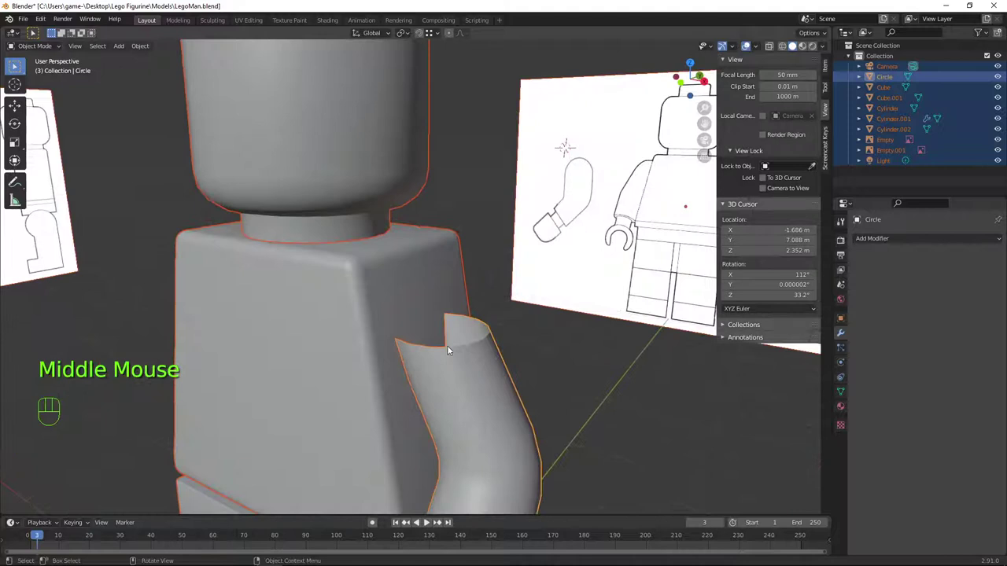
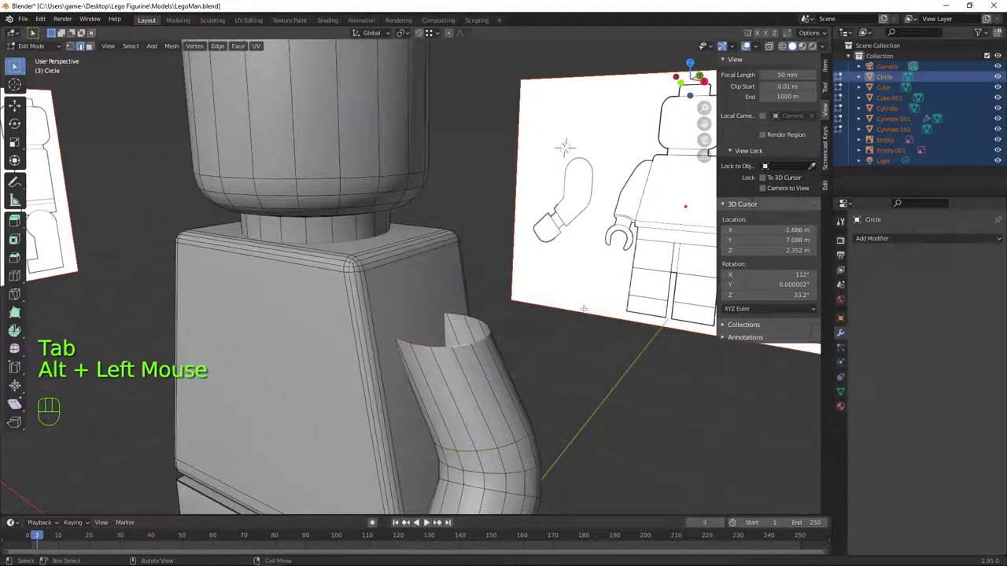
key(shift+s)
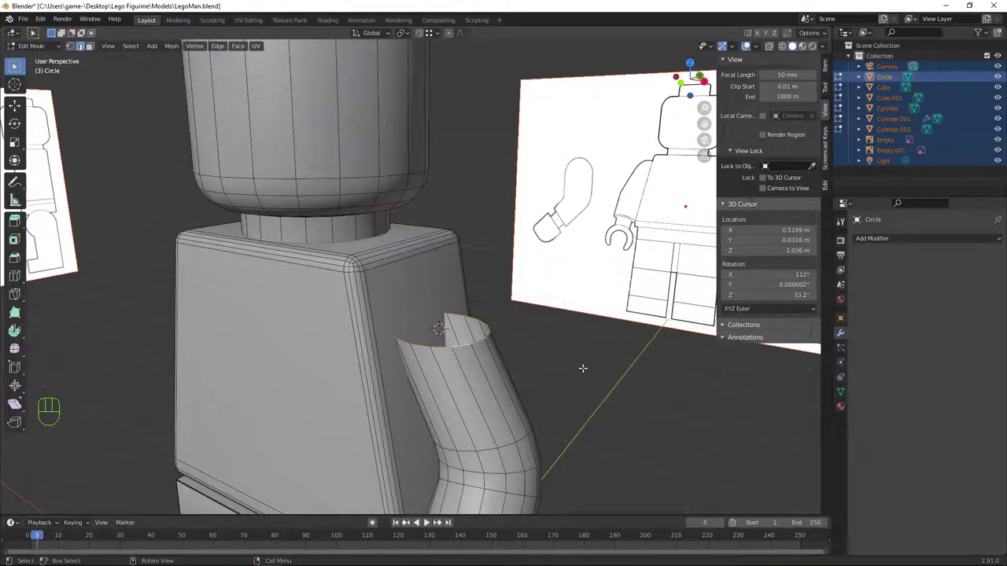
key(KP_1)
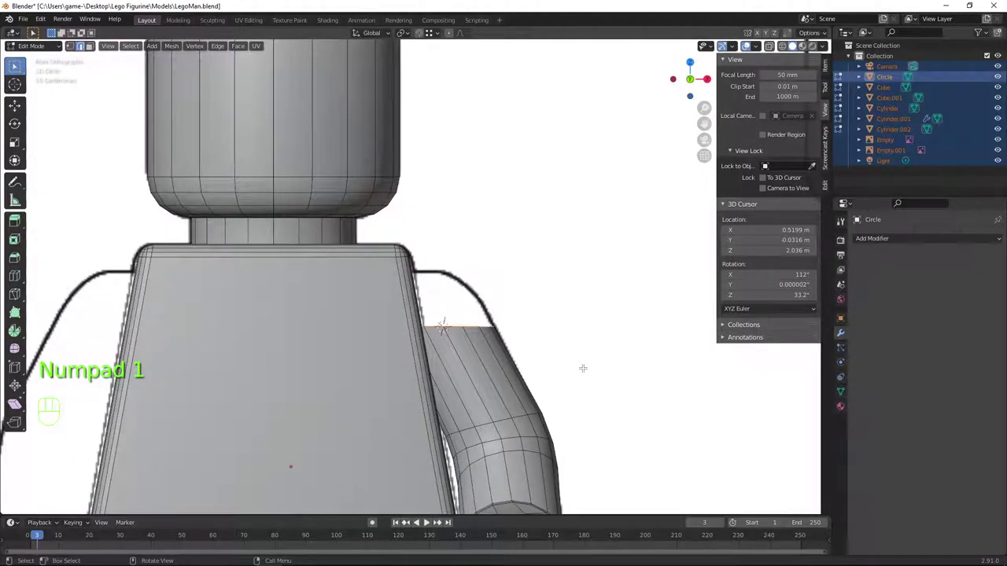
Add a UV sphere at the 3D cursor atop the arm
key(shift+a)
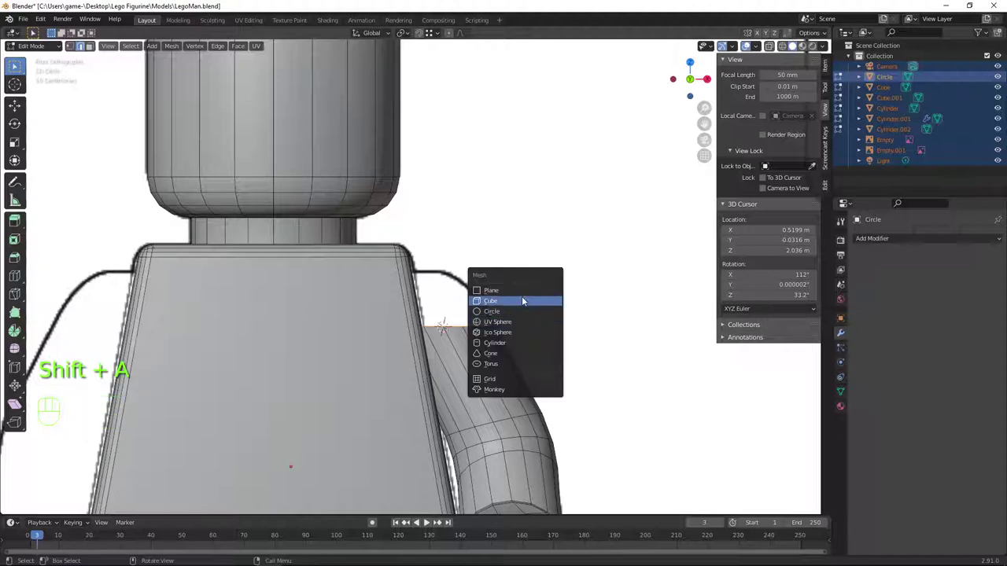
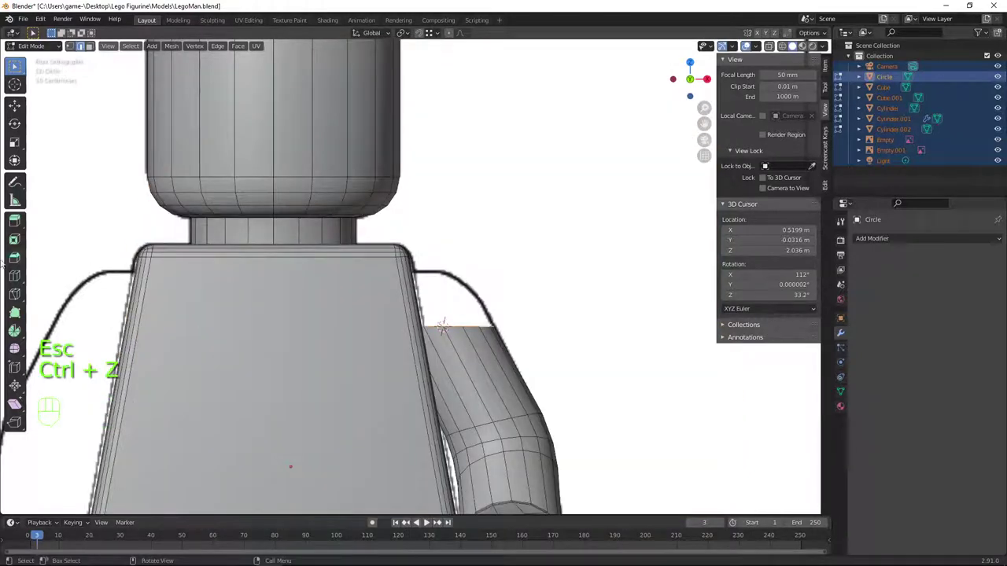
key(shift+a)
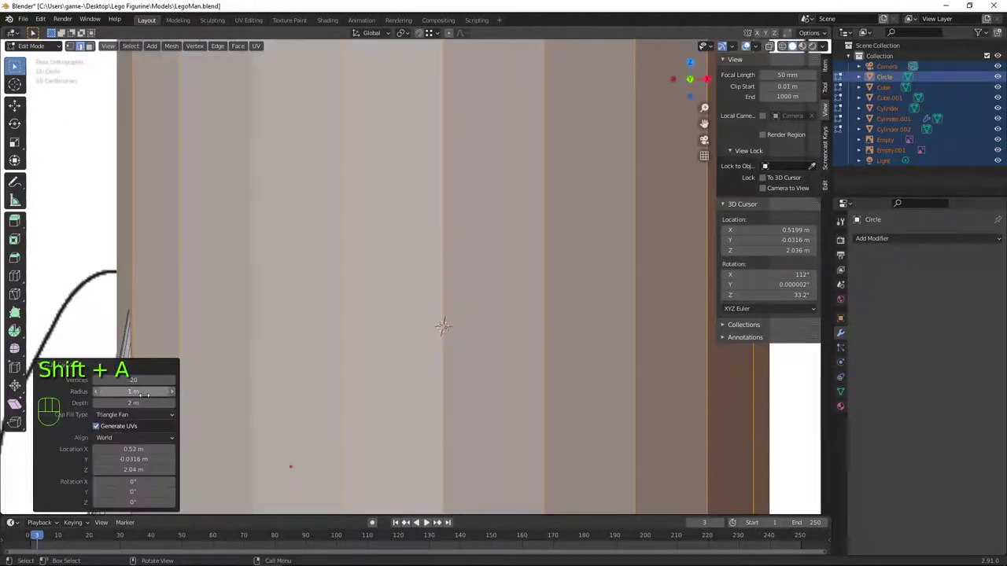
key(ctrl+z)
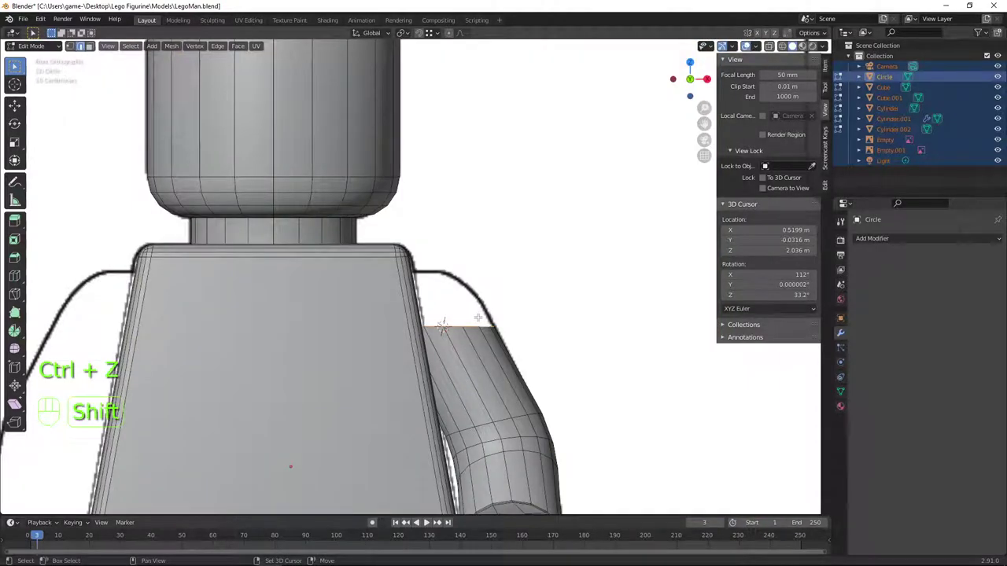
key(shift+a)
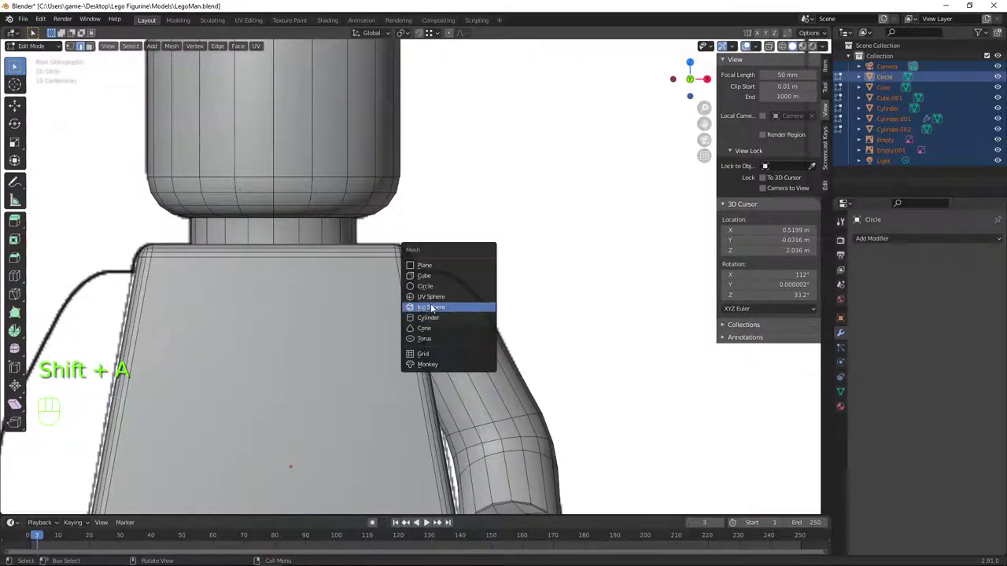
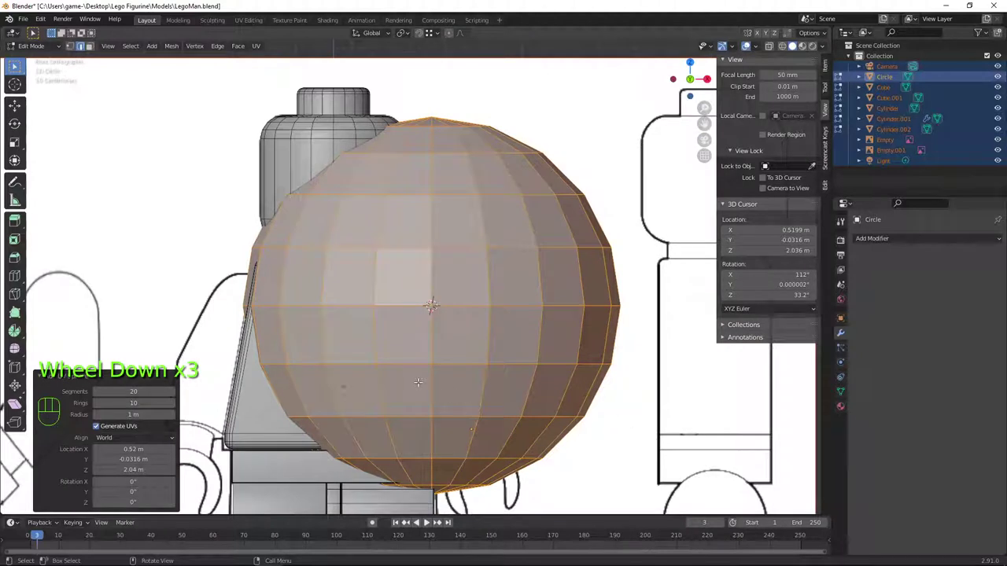
key(3)
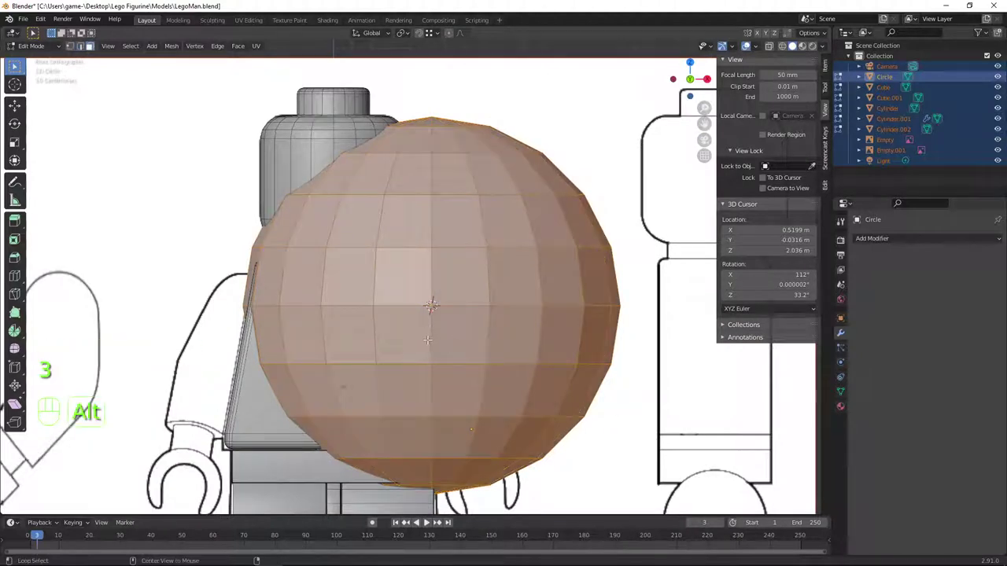
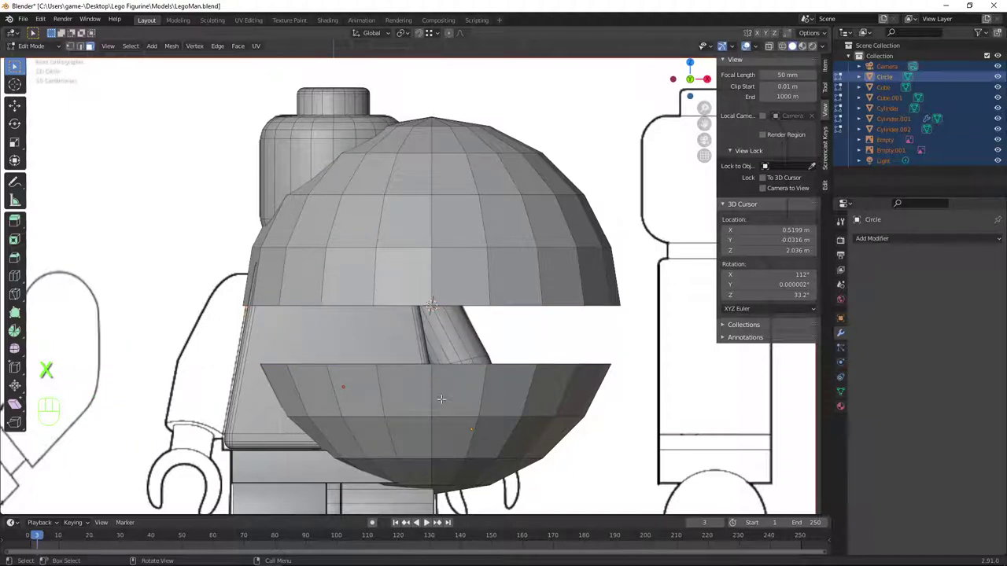
Delete the sphere's lower half into a dome, scale it, and delete the arm's old top cap
key(l)
key(x)
key(l)
key(.)
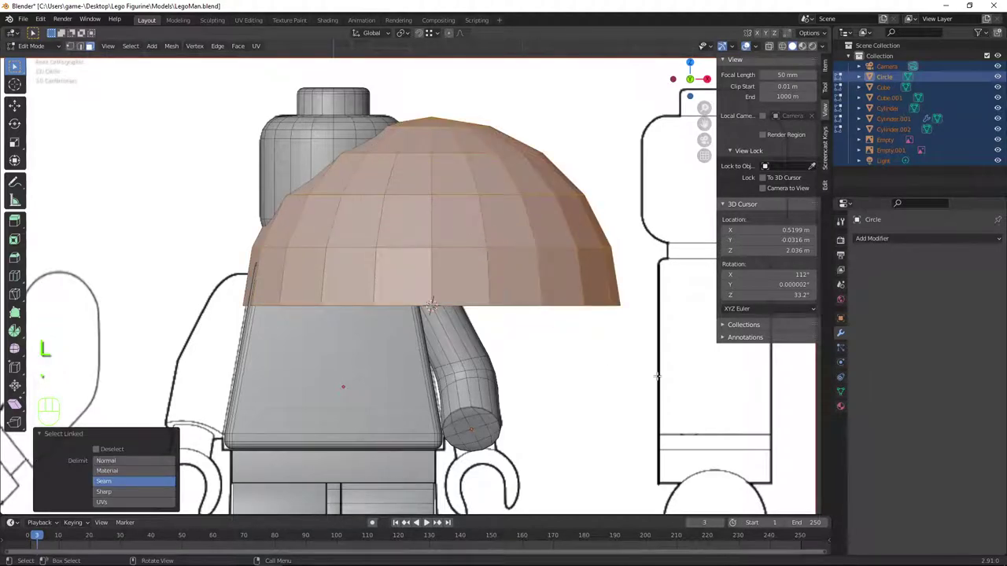
key(s)
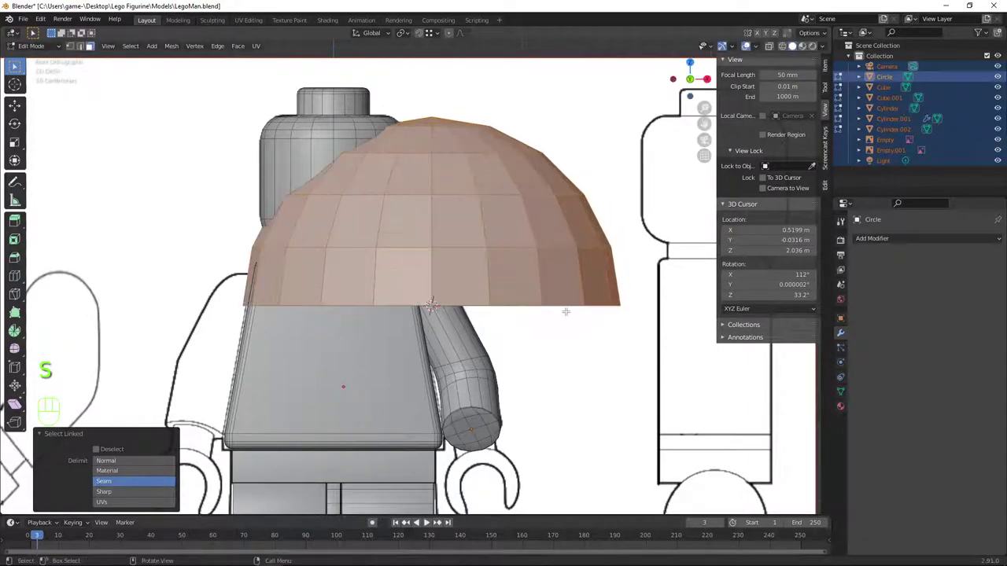
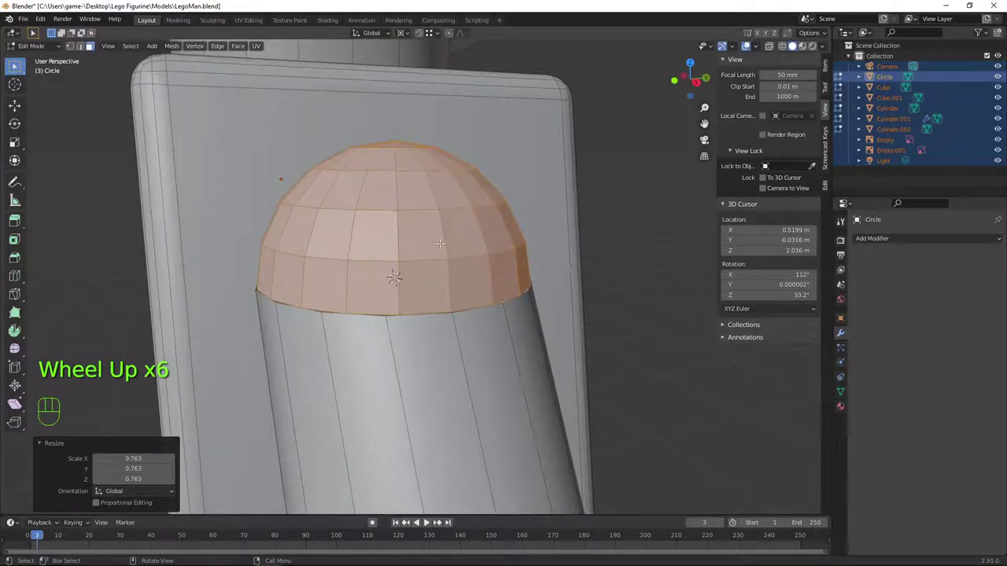
key(x)
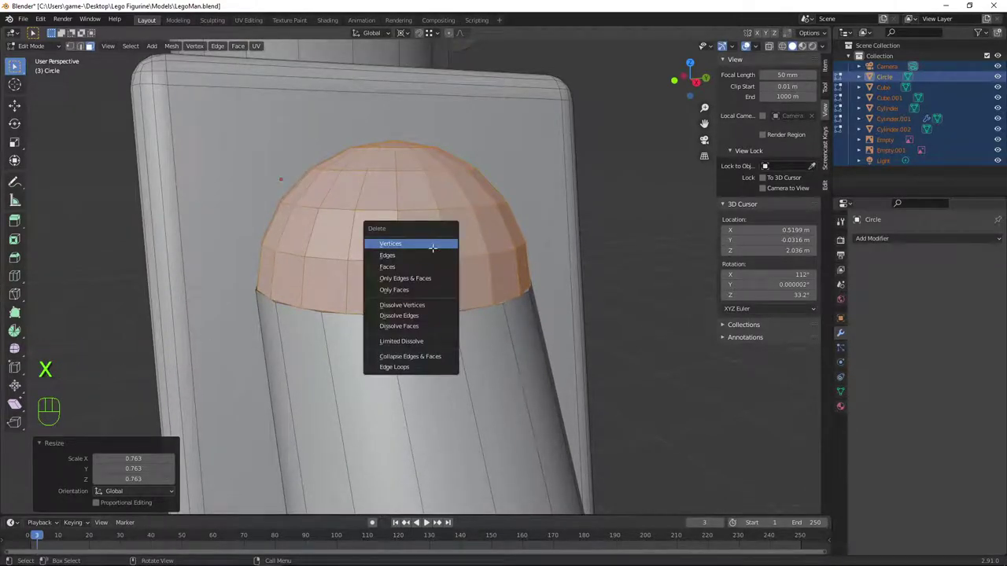
key(shift+a)
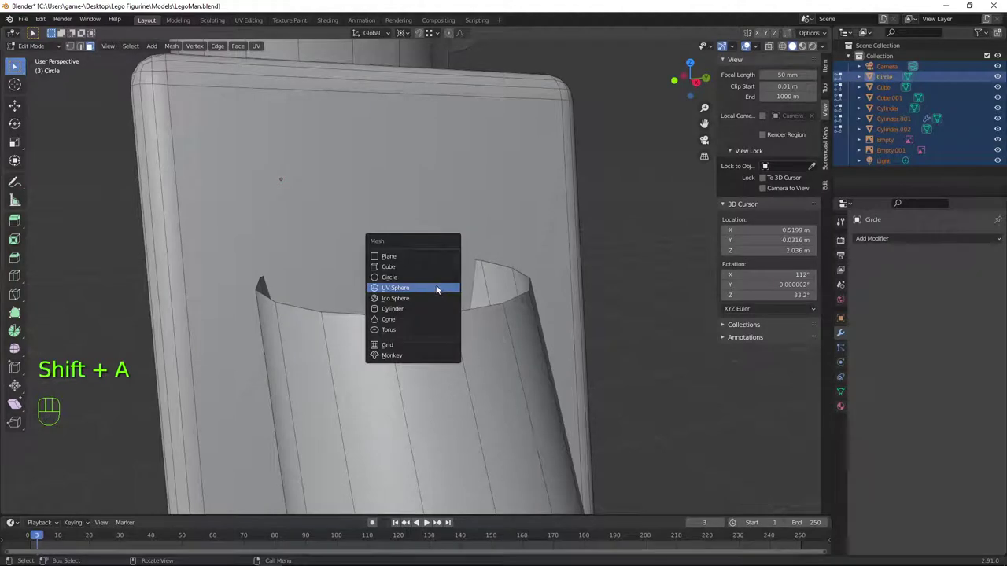
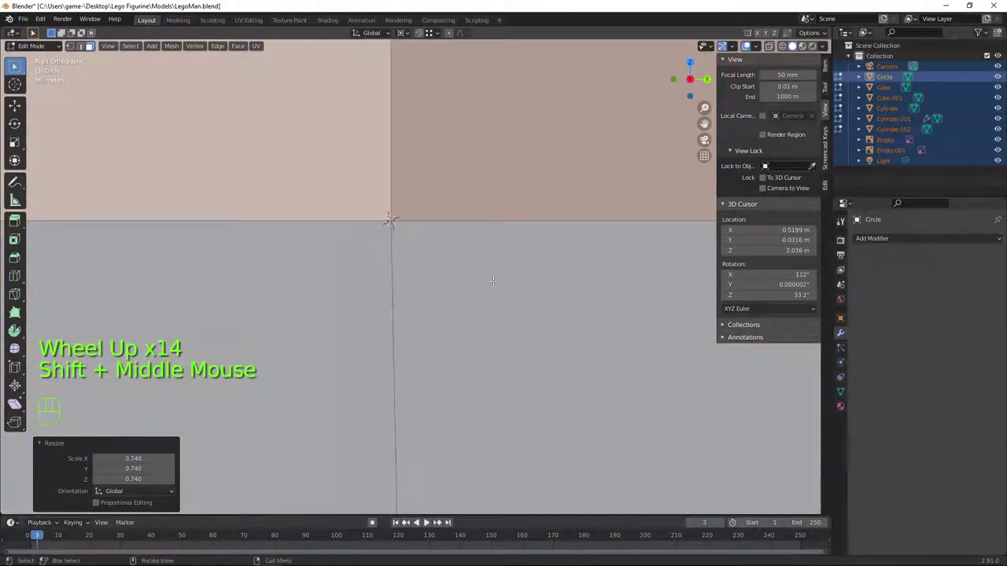
Select the whole arm mesh and bring up the Merge menu for the dome seam
key(a)
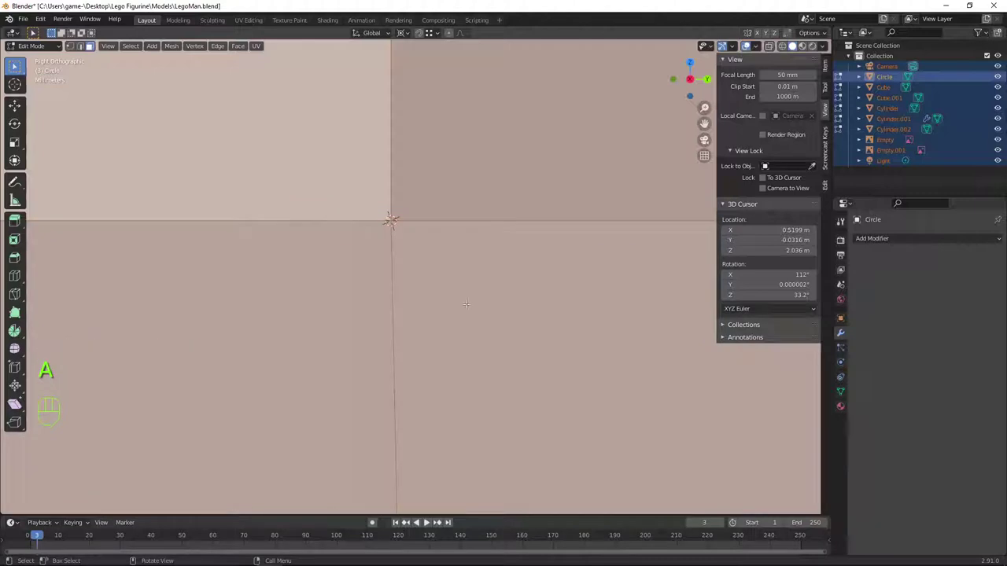
key(m)
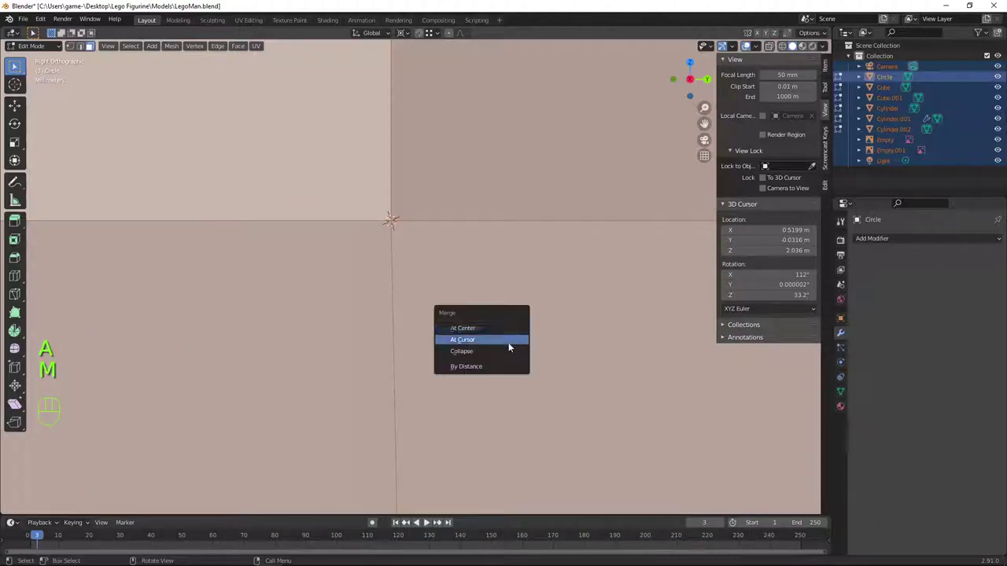
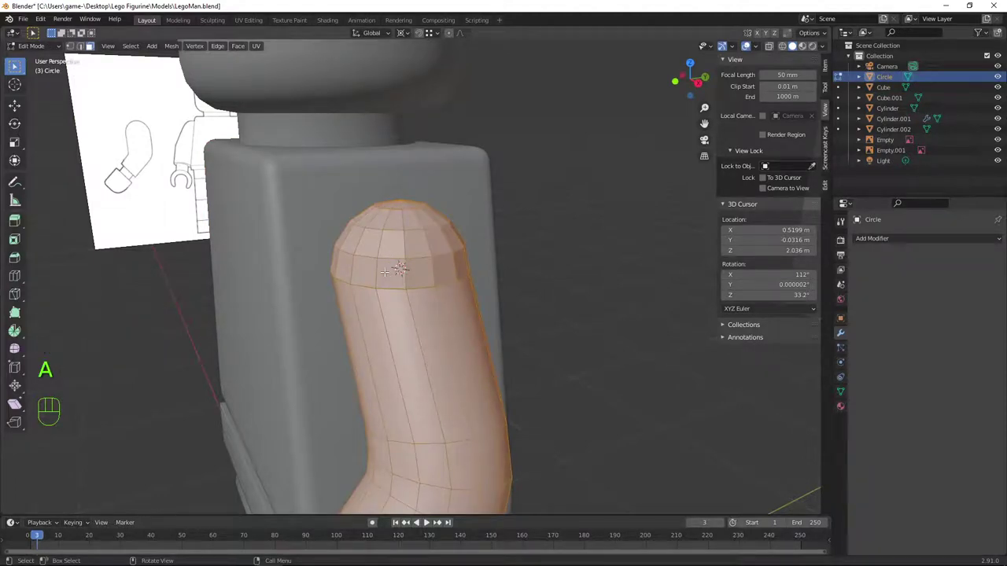
Undo the bad merge, reposition the dome, and Merge By Distance at 0.0101 m
key(ctrl+z)
key(ctrl+z)
key(ctrl+z)
key(ctrl+z)
key(ctrl+z)
key(ctrl+z)
key(ctrl+z)
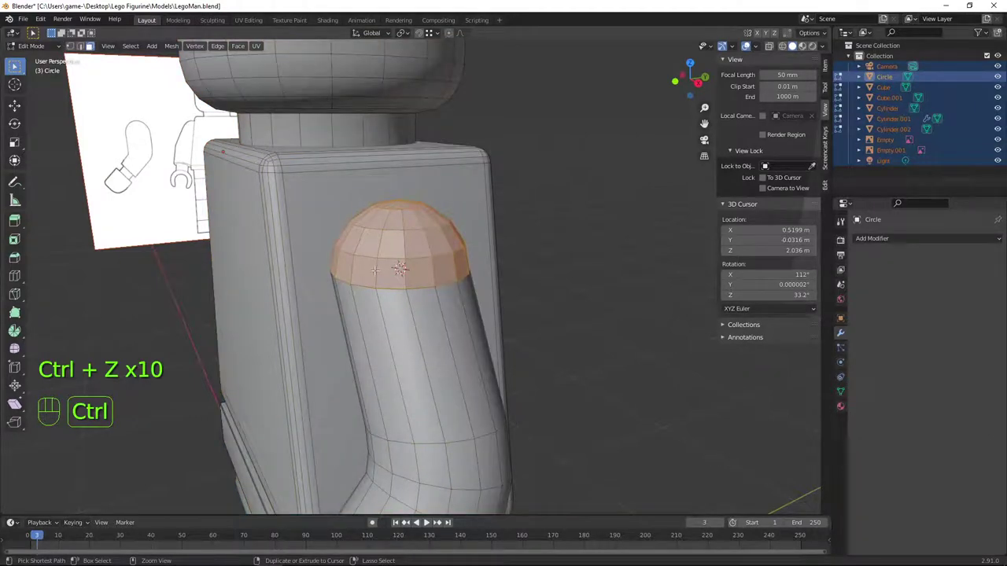
key(g)
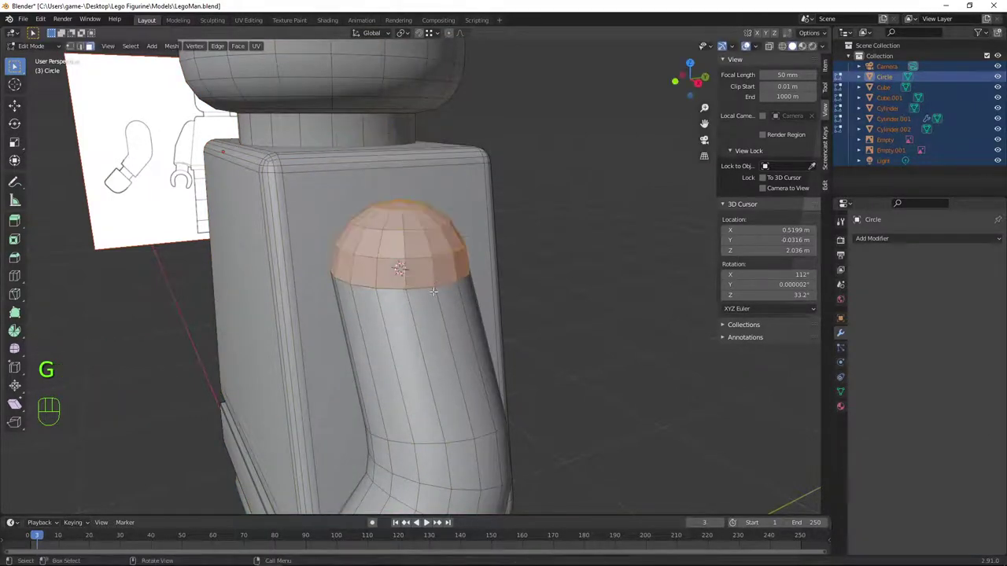
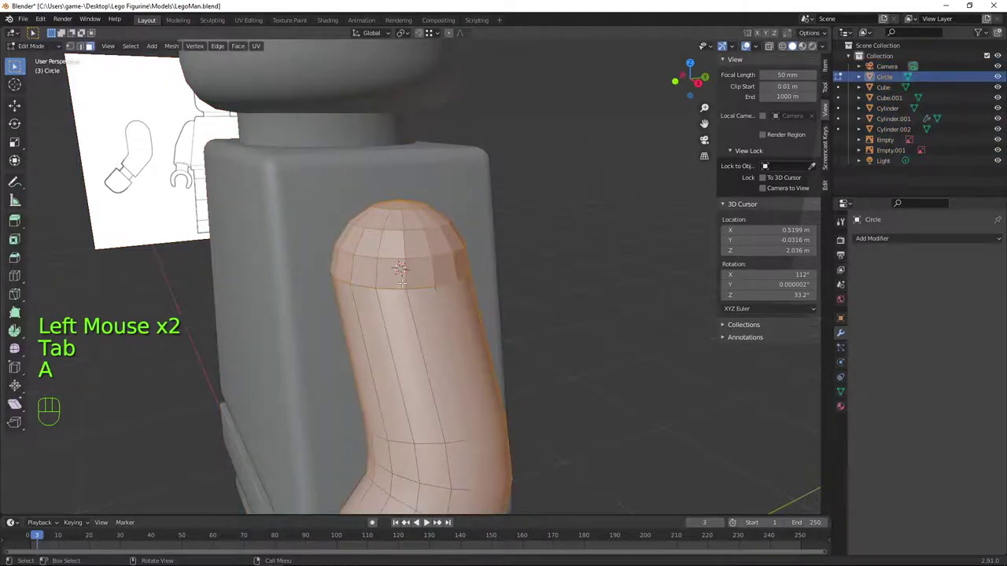
key(m)
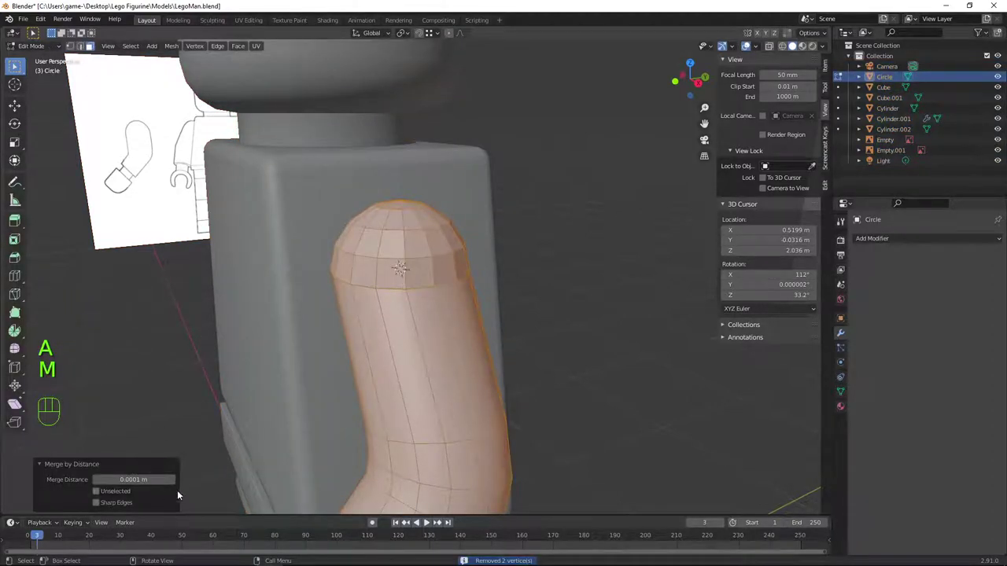
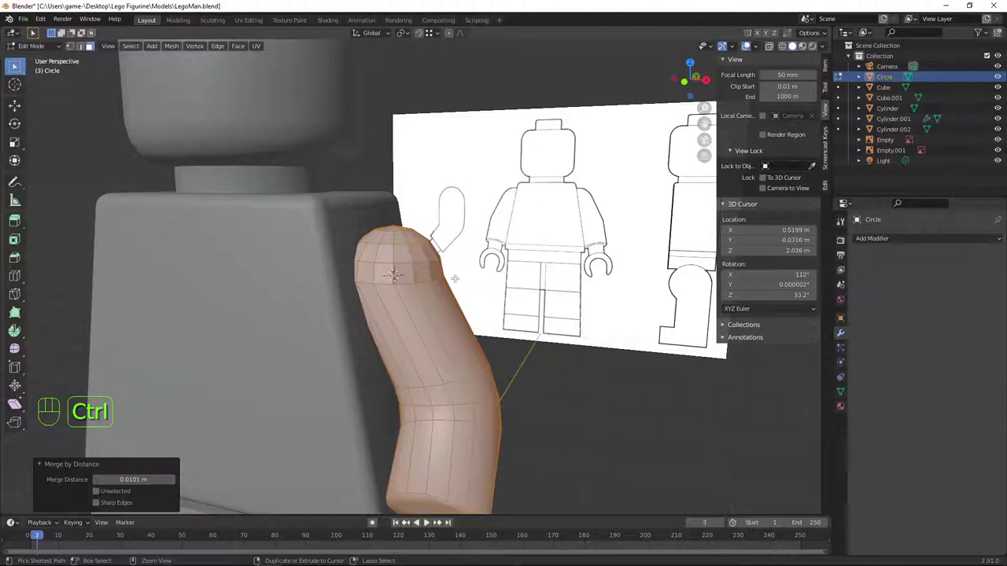
Check the joined arm from the front in X-ray view
scroll(down, 3)
key(KP_1)
scroll(up, 3)
scroll(down, 3)
scroll(down, 3)
key(alt+z)
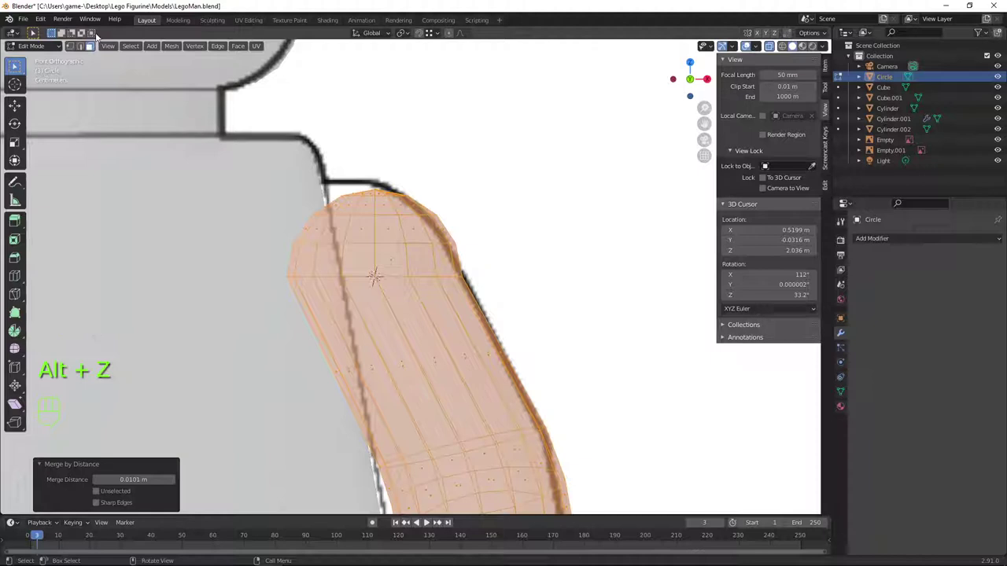
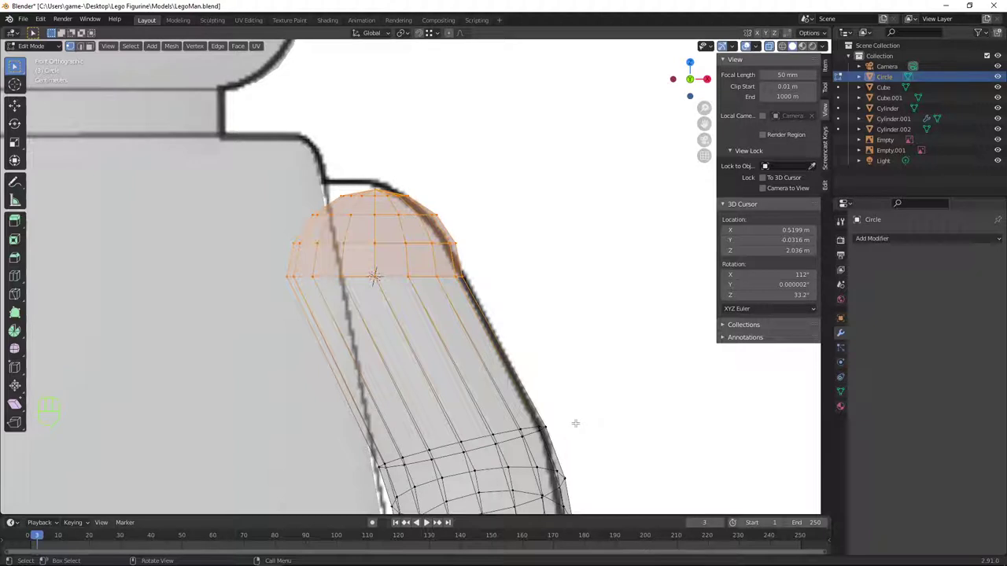
Tilt the shoulder top about 15° around Y, scale it to 0.95 and move it onto the outline
key(r)
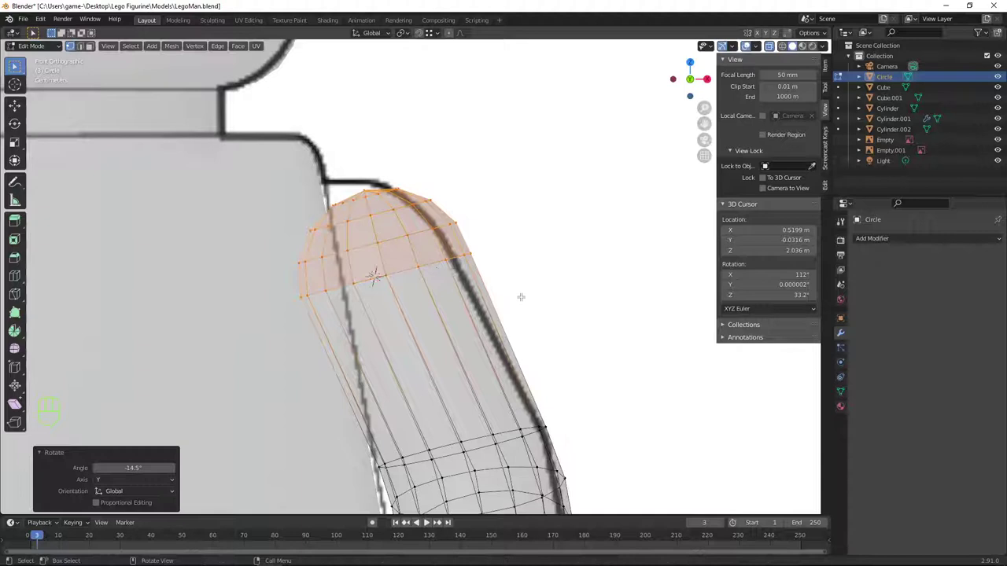
key(s)
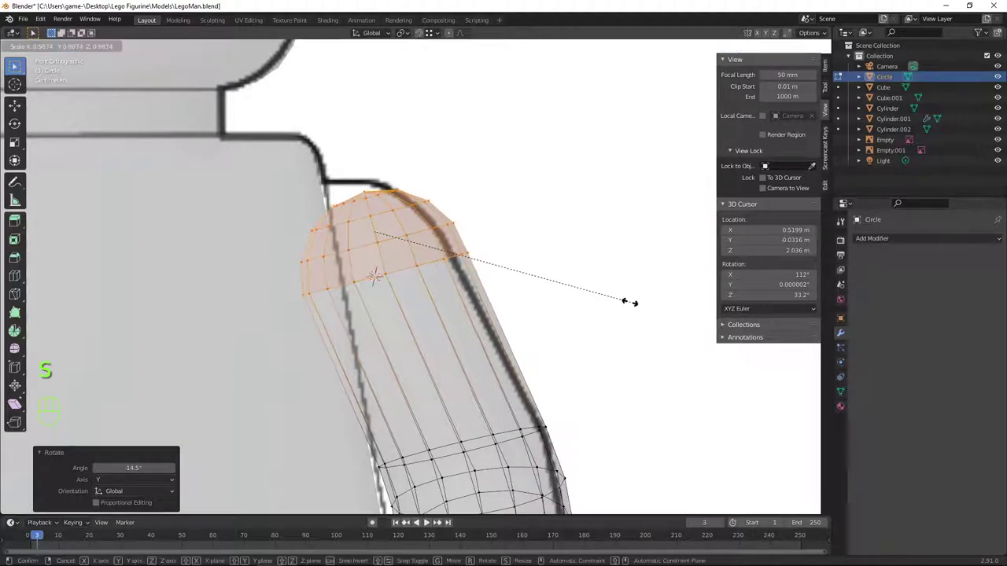
key(g)
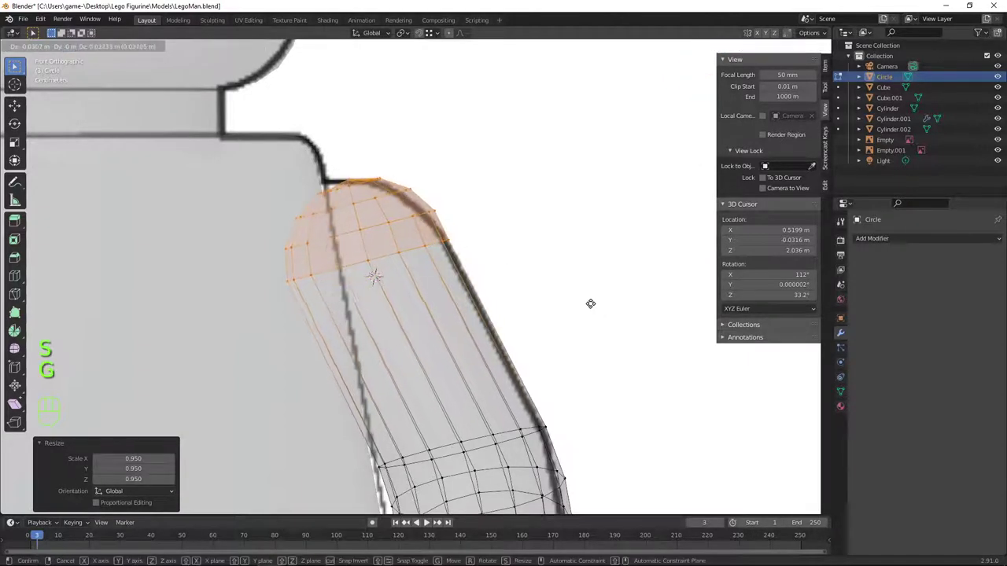
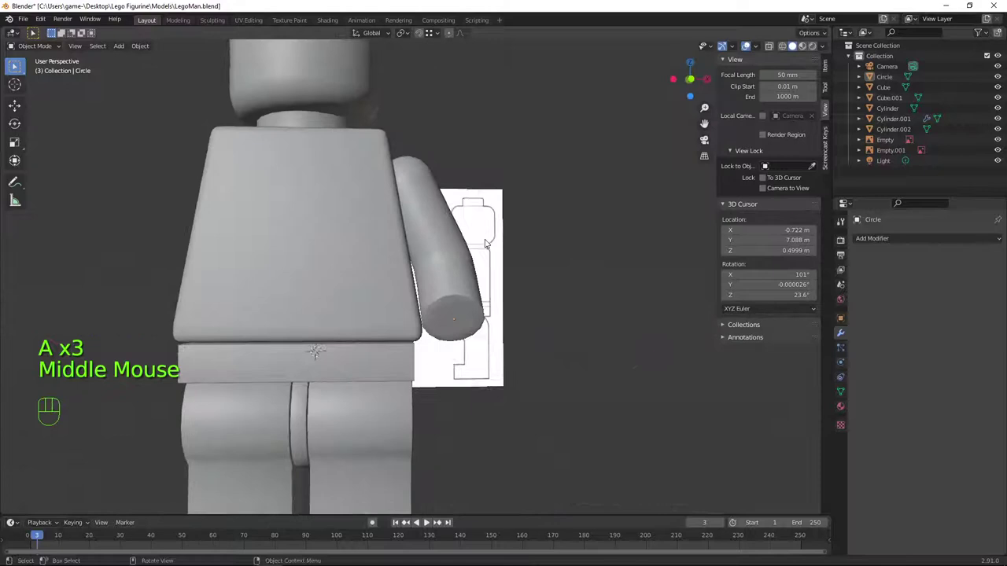
Set the arm's Mirror modifier to mirror across the Cube body object
click(448, 225)
drag(901, 244, 798, 352)
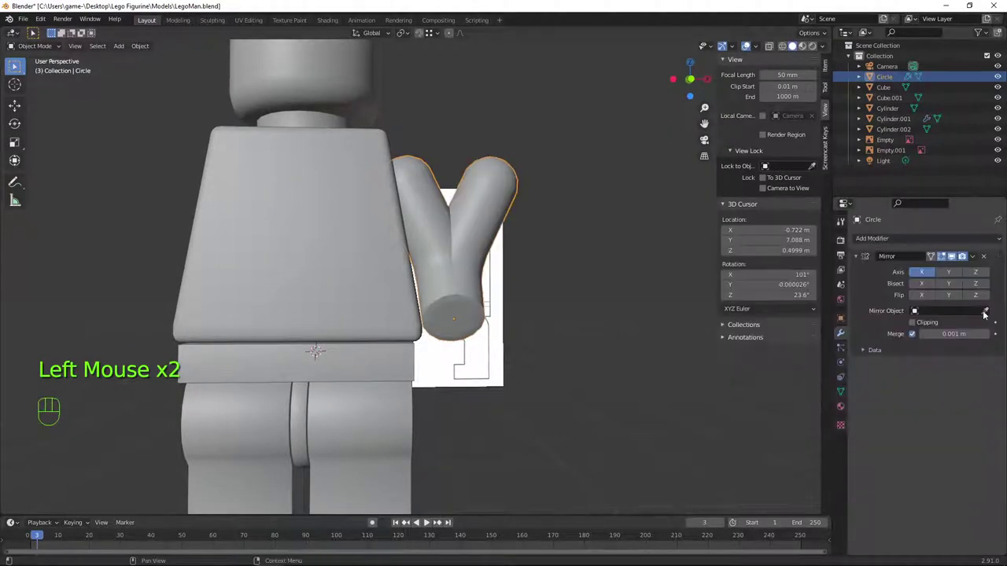
click(987, 317)
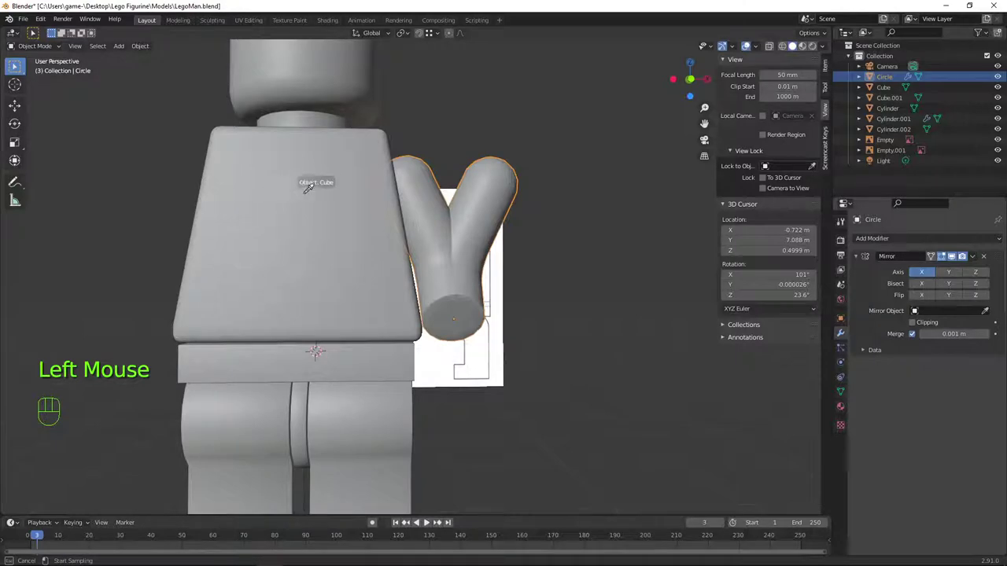
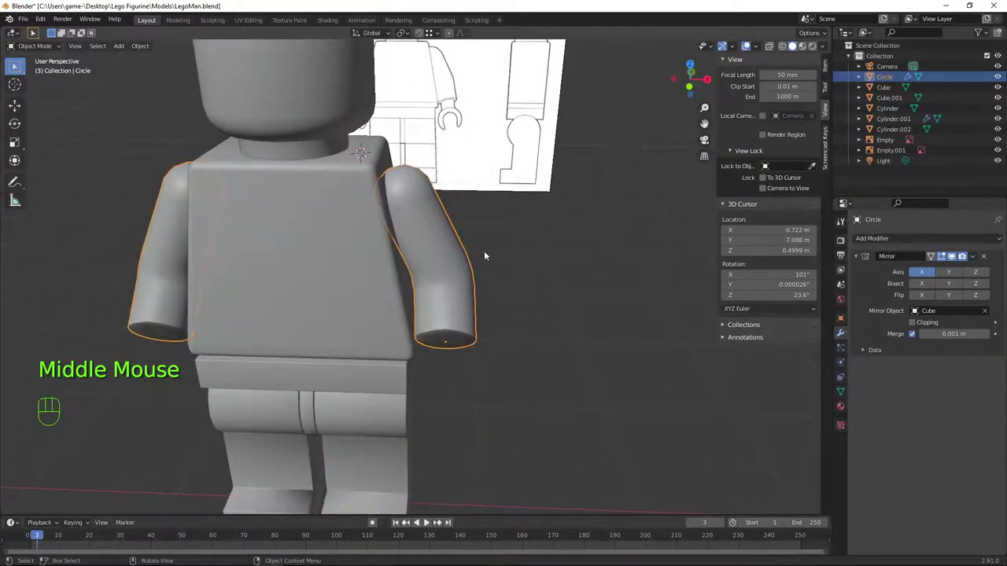
scroll(down, 3)
drag(456, 289, 507, 283)
click(535, 318)
Orbit around the figure to inspect the mirrored arm from several angles
middle_click(618, 374)
drag(501, 329, 530, 329)
drag(516, 324, 446, 329)
drag(468, 334, 500, 329)
scroll(up, 3)
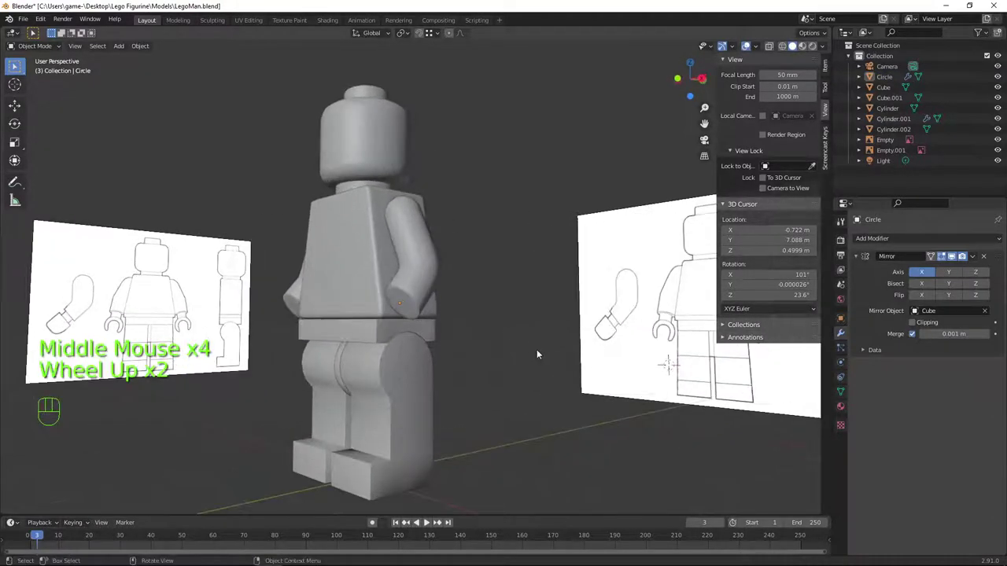
scroll(up, 3)
drag(467, 378, 456, 361)
drag(461, 364, 487, 392)
scroll(down, 3)
drag(472, 368, 461, 360)
scroll(up, 3)
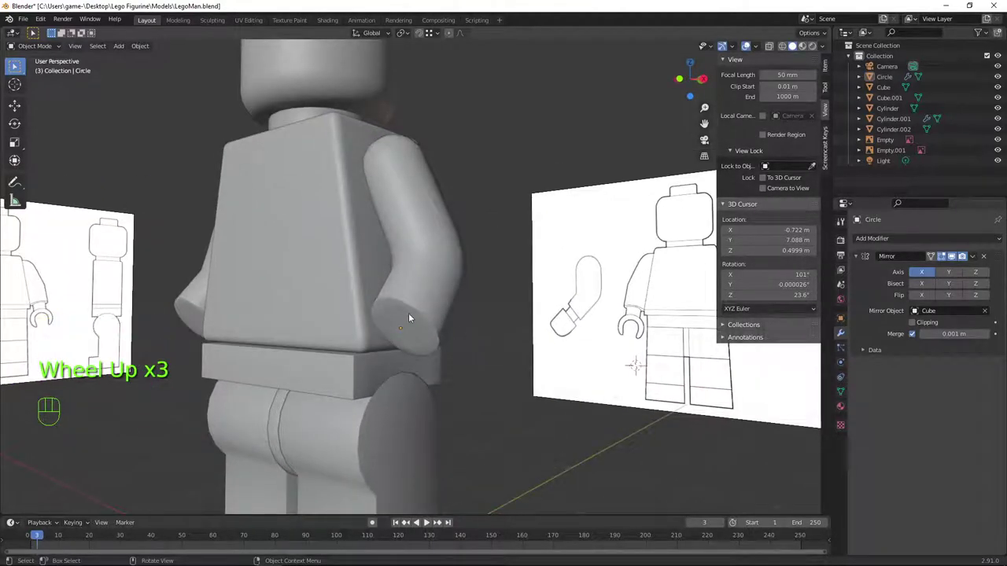
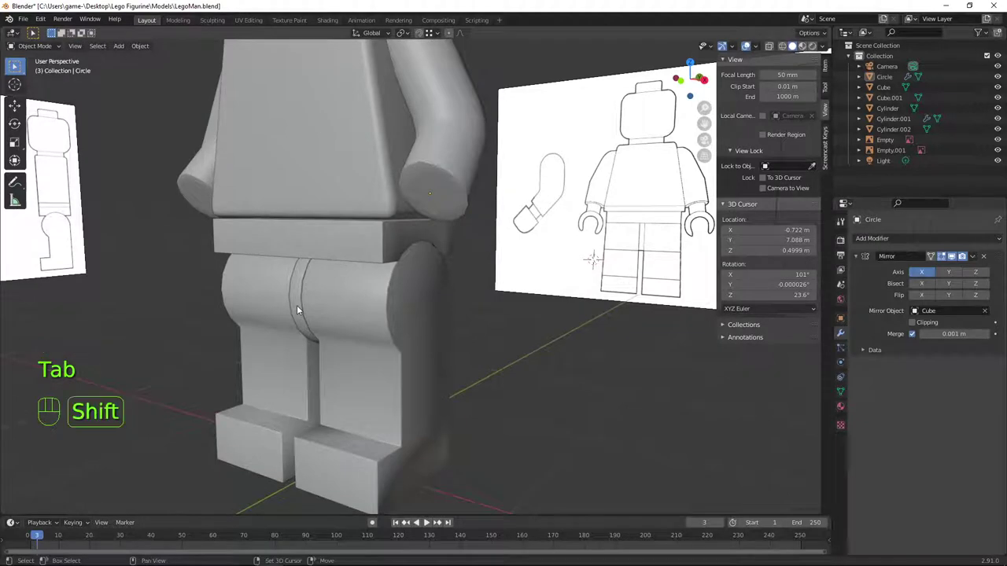
Return the 3D cursor to the world origin and bring up the Add menu
key(shift+a)
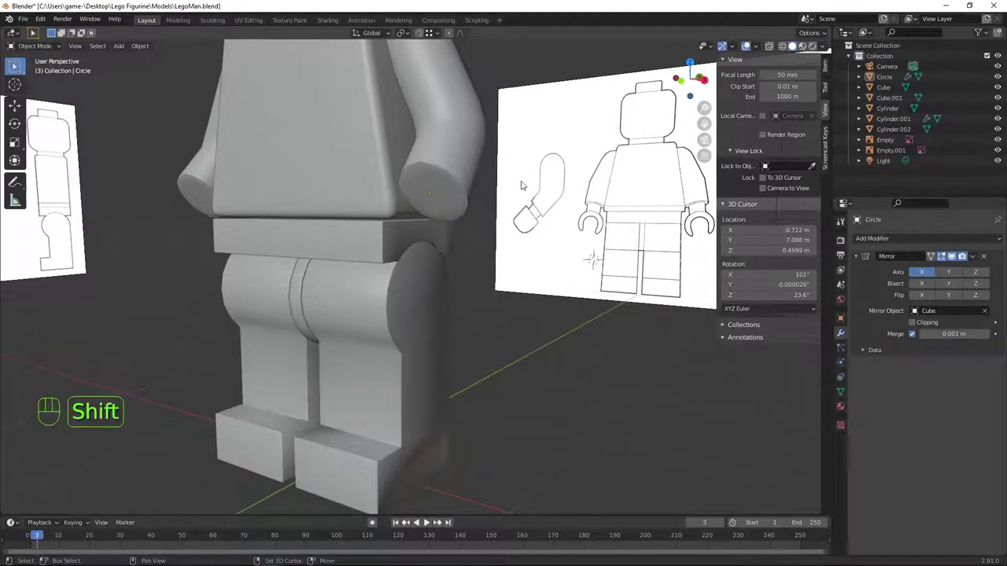
key(shift+c)
scroll(up, 3)
drag(516, 388, 333, 263)
middle_click(350, 277)
drag(336, 327, 385, 271)
key(shift+a)
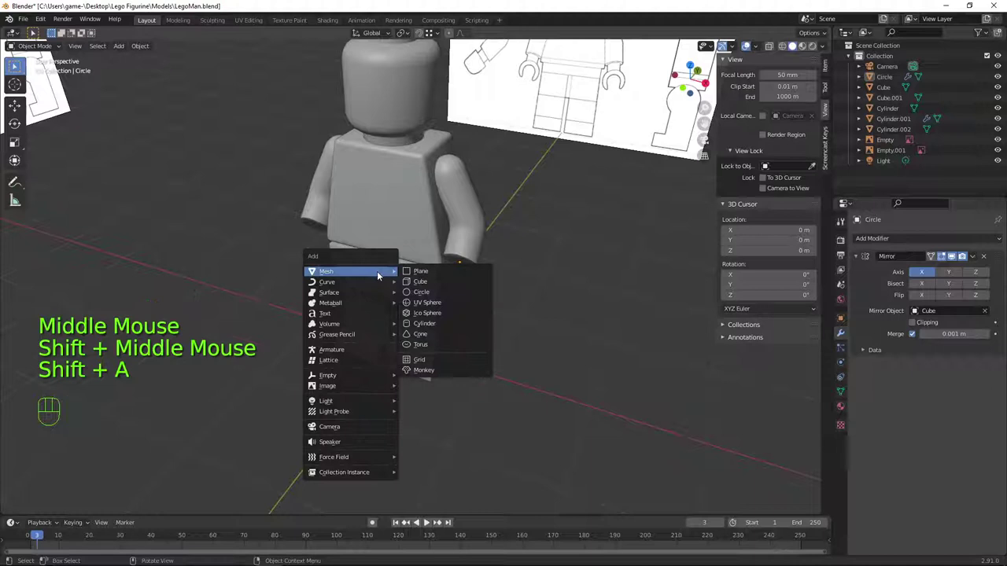
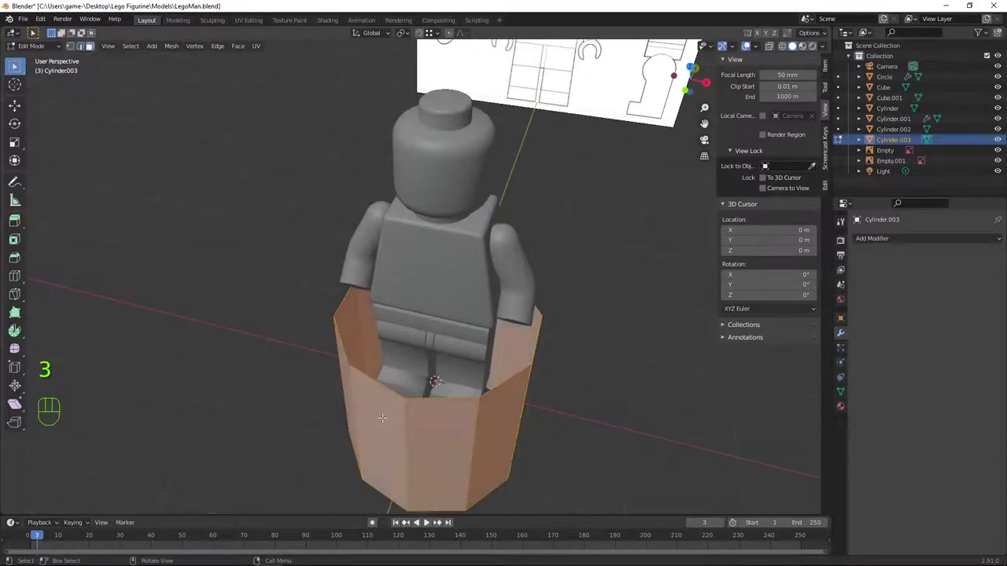
Add a cylinder for the hand at the origin, rotated 90° about X and scaled to about 0.362
key(ctrl+r)
key(ctrl+r)
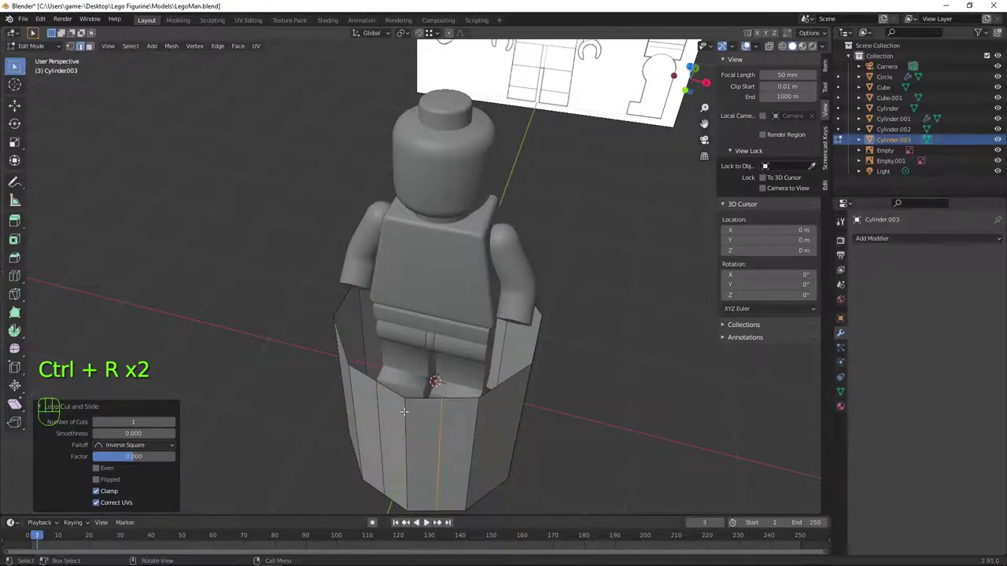
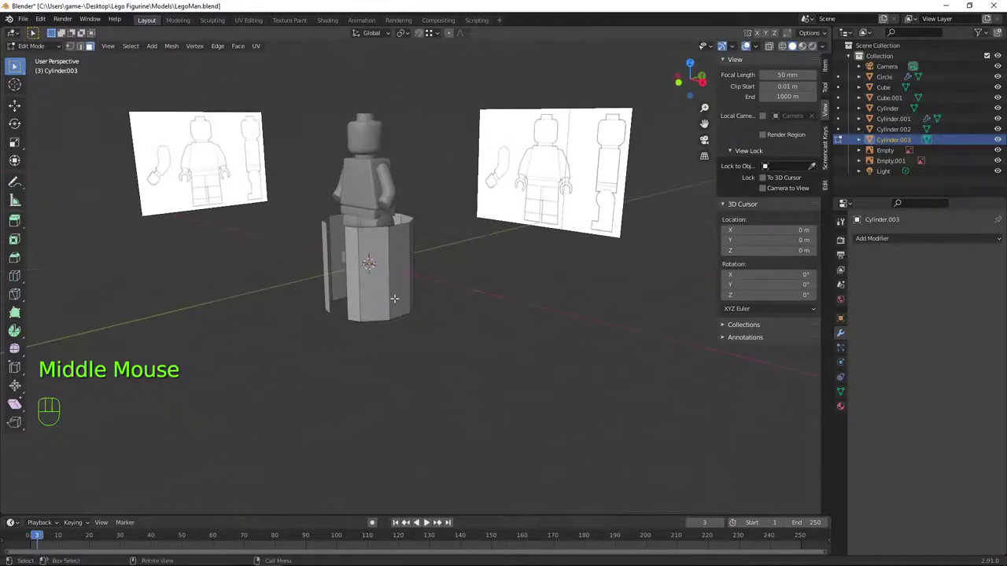
key(KP_3)
scroll(up, 3)
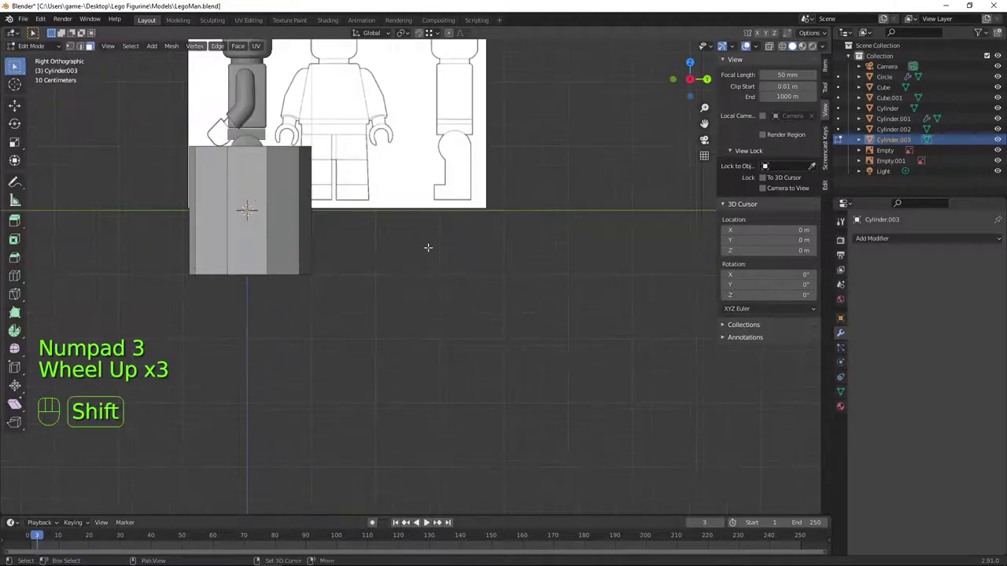
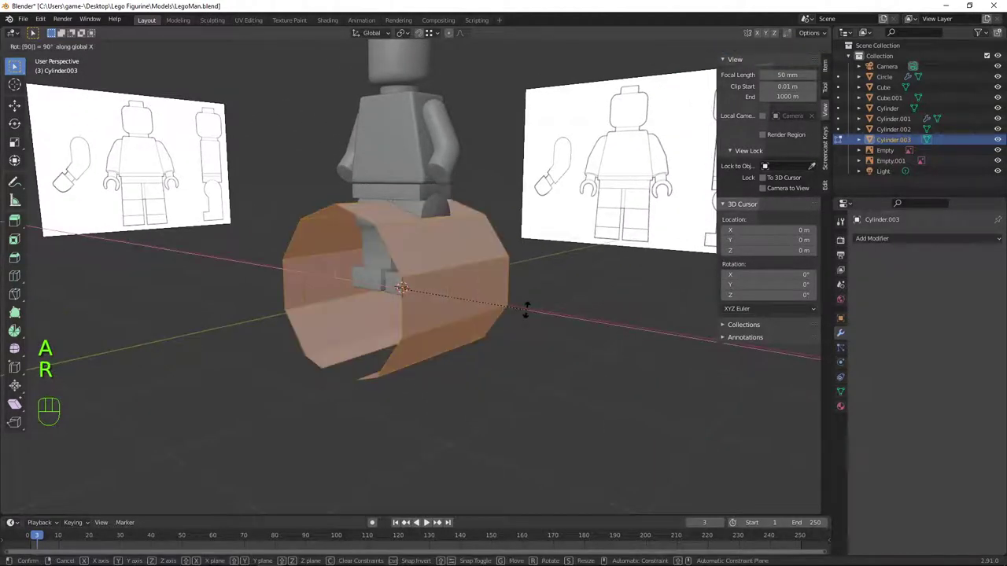
key(KP_1)
scroll(up, 3)
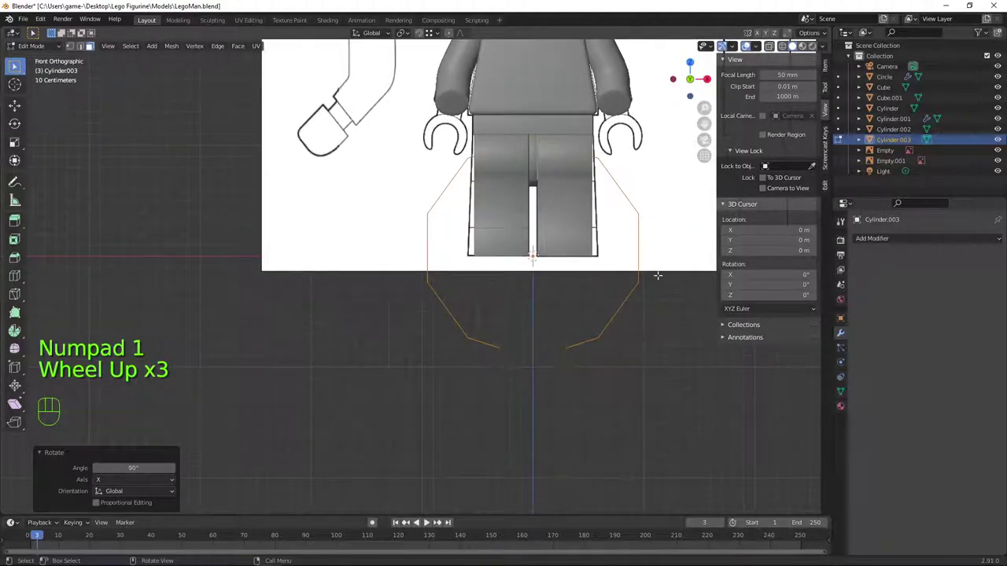
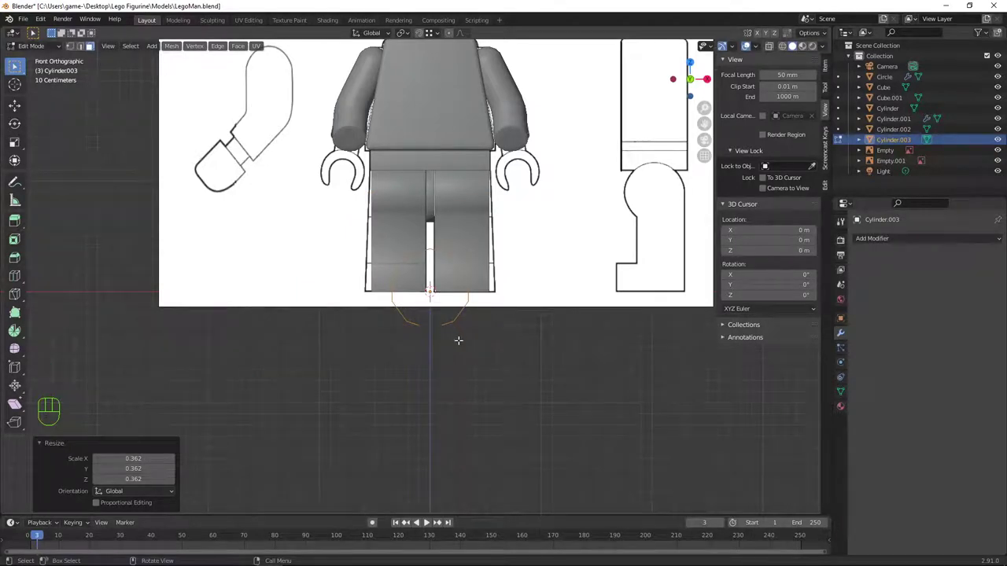
key(ctrl+z)
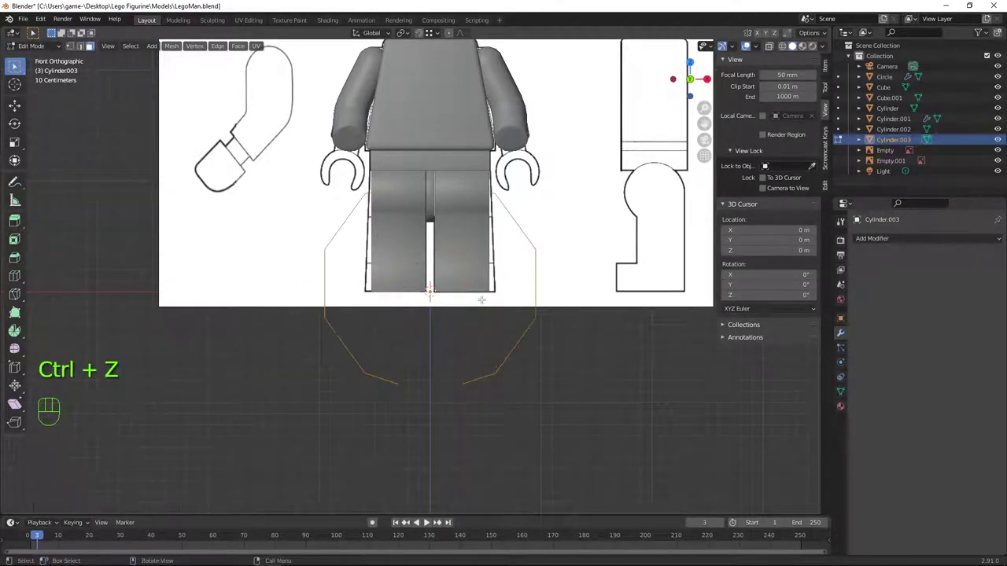
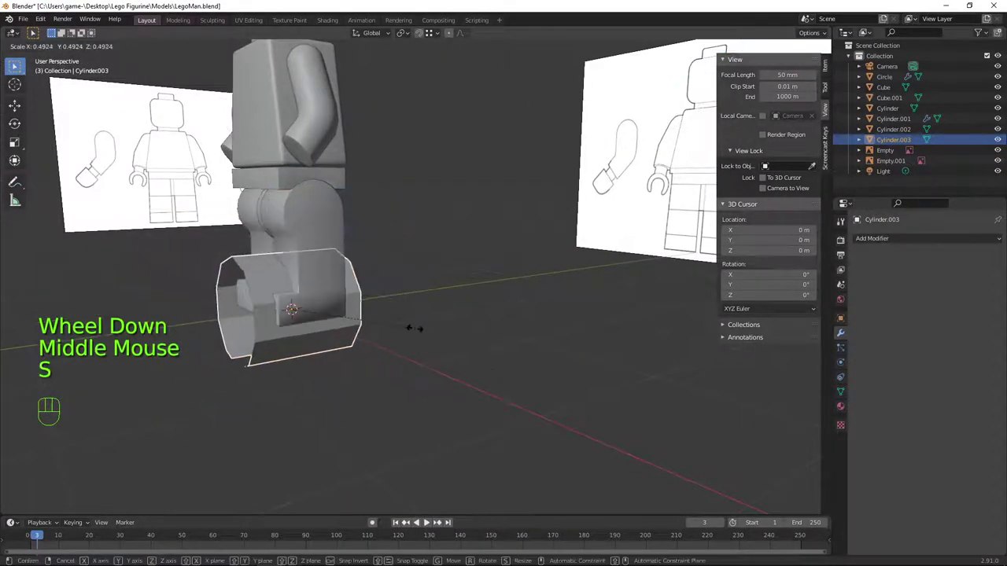
Apply the new cylinder's scale via the apply-transforms options
scroll(down, 3)
drag(335, 323, 365, 324)
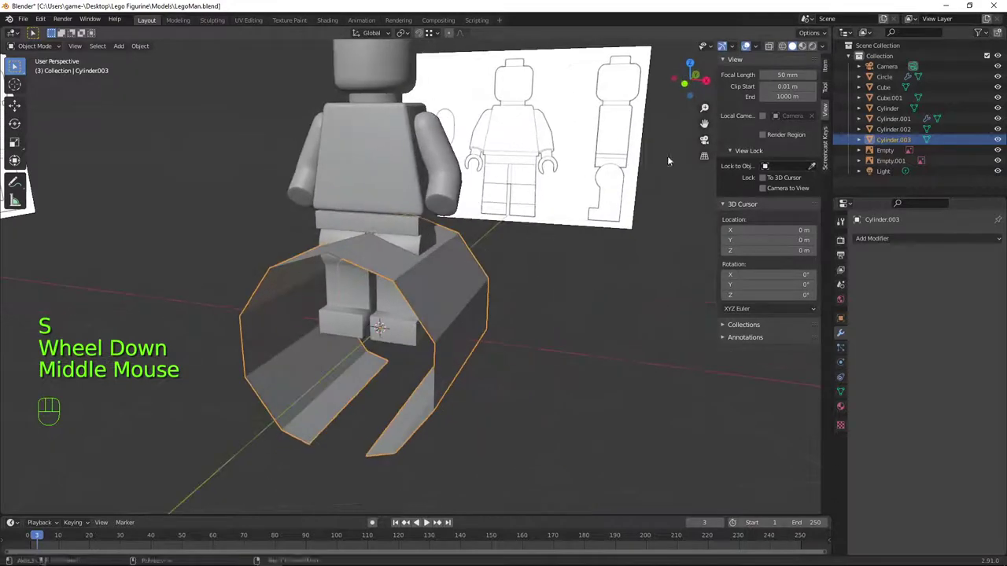
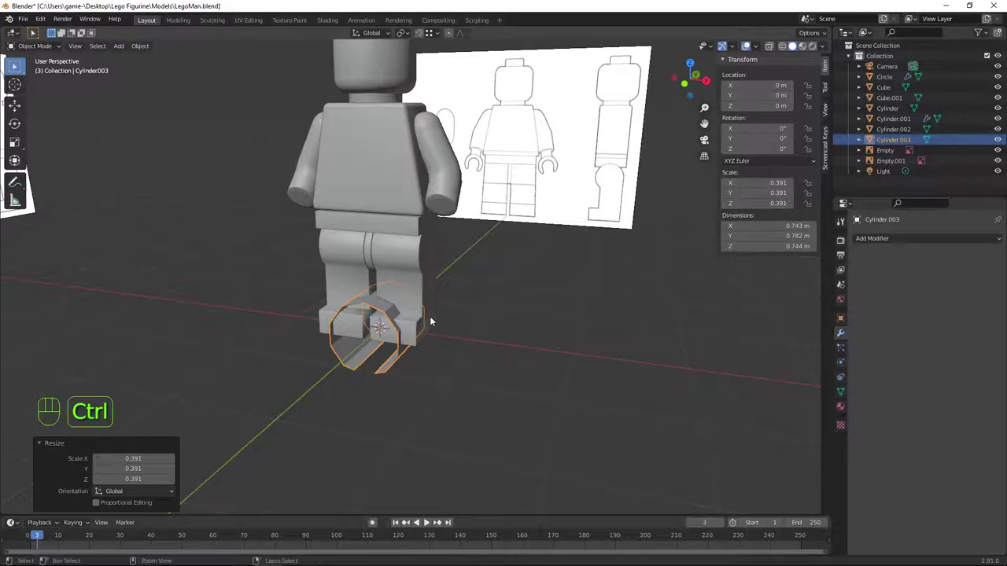
key(ctrl+z)
key(ctrl+a)
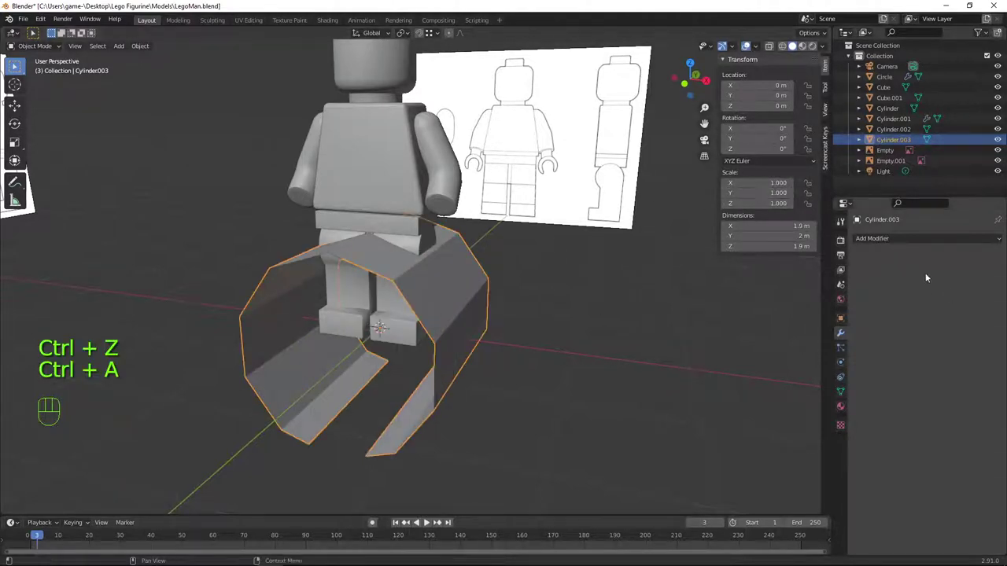
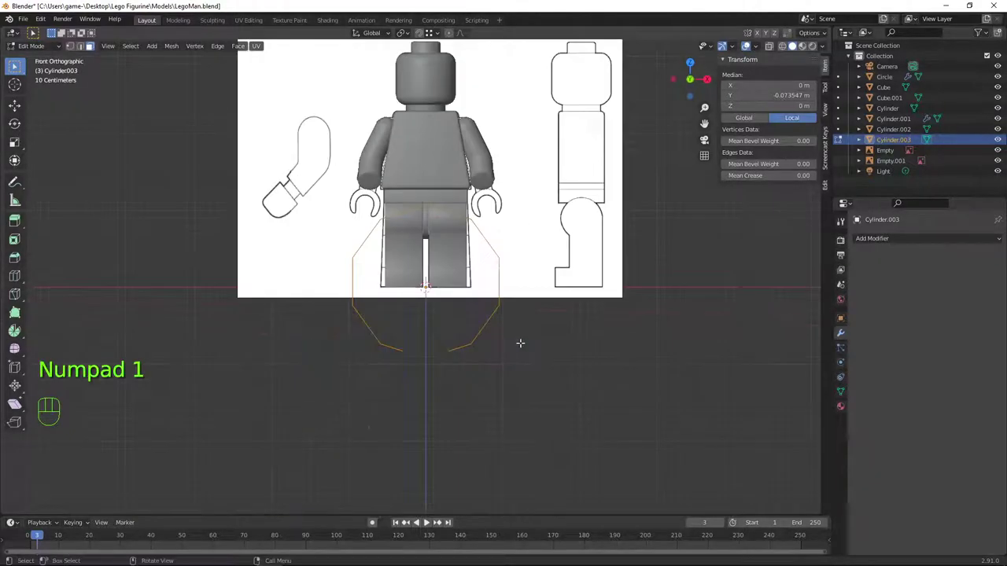
Move and shrink the cylinder in front view until it covers the hand outline
key(g)
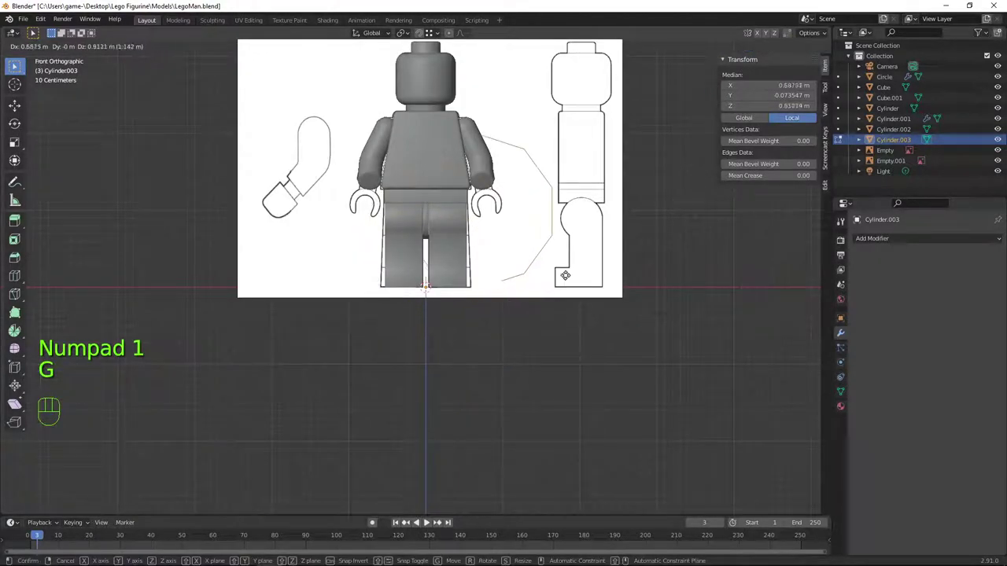
key(s)
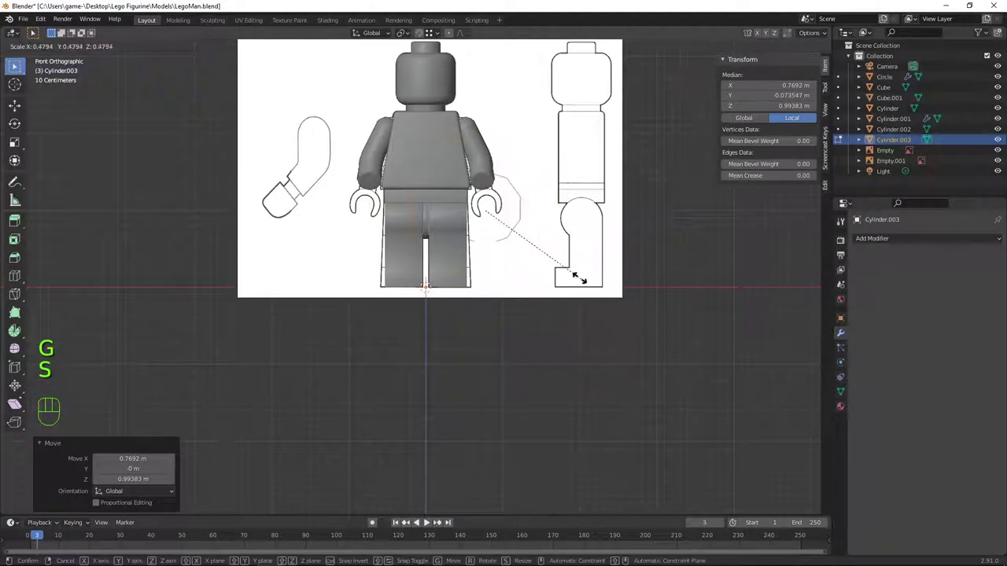
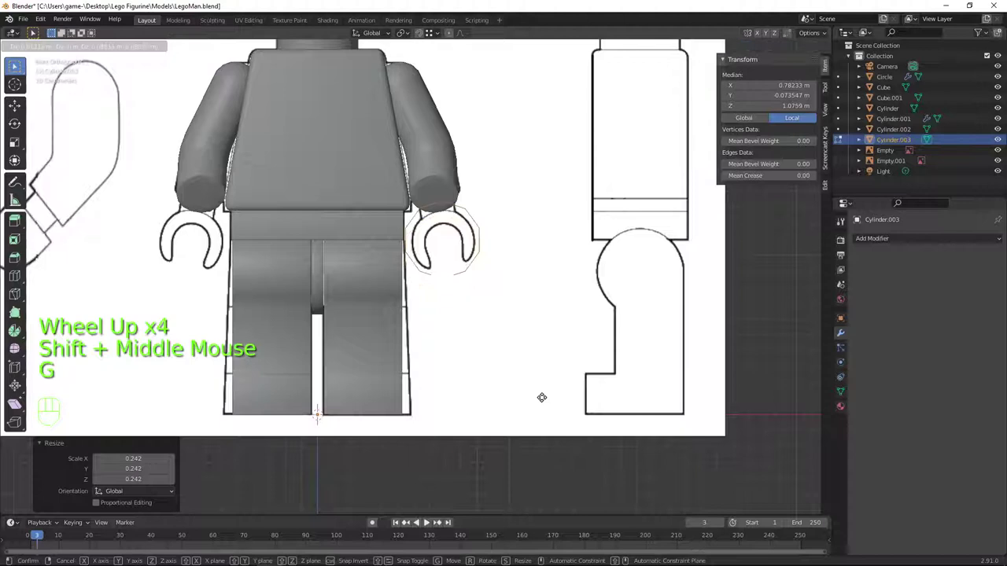
key(s)
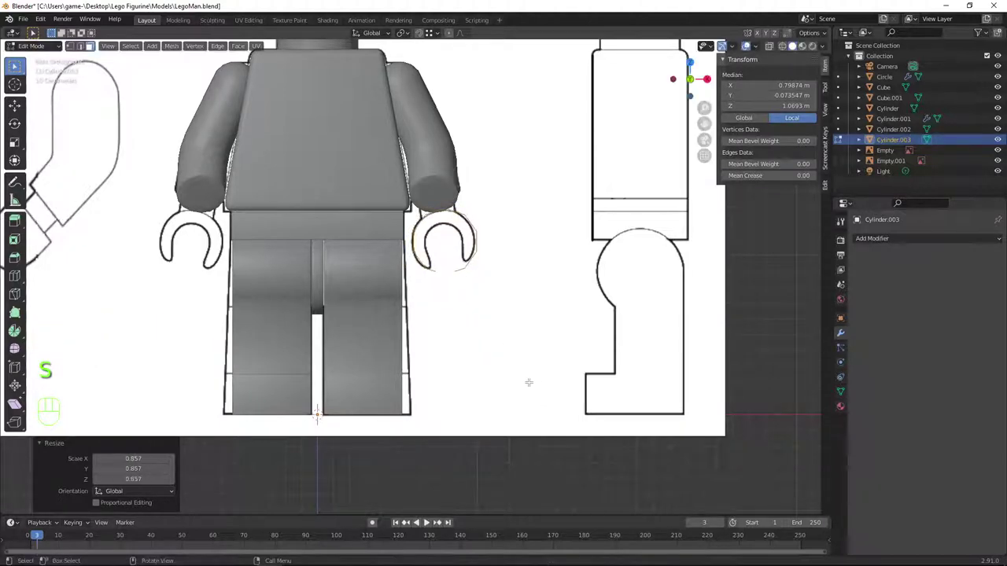
key(g)
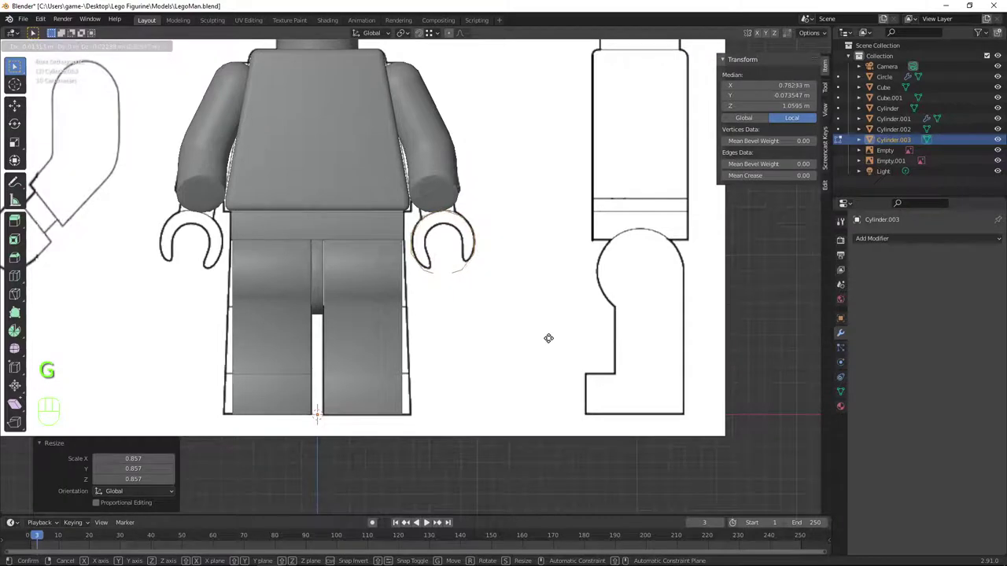
key(s)
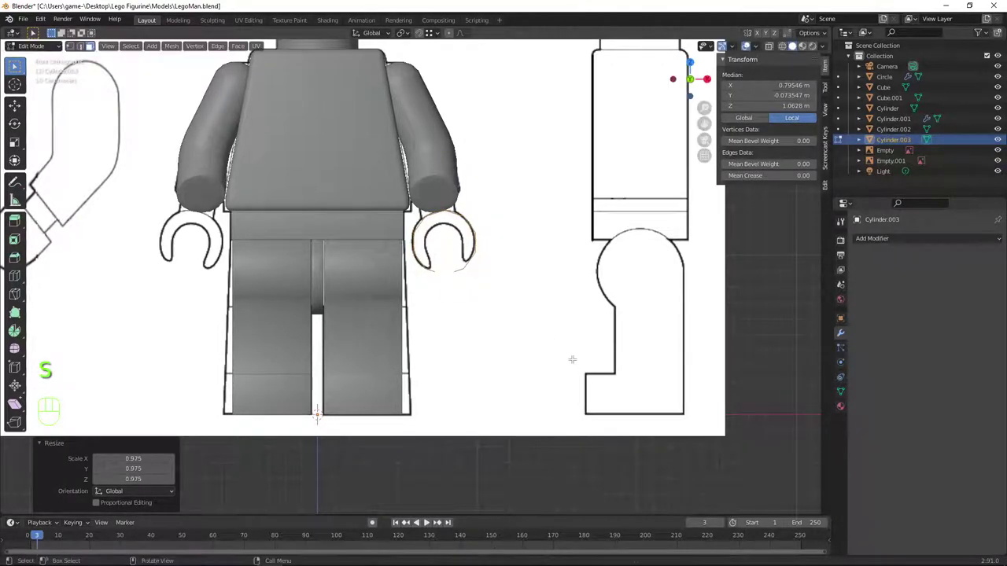
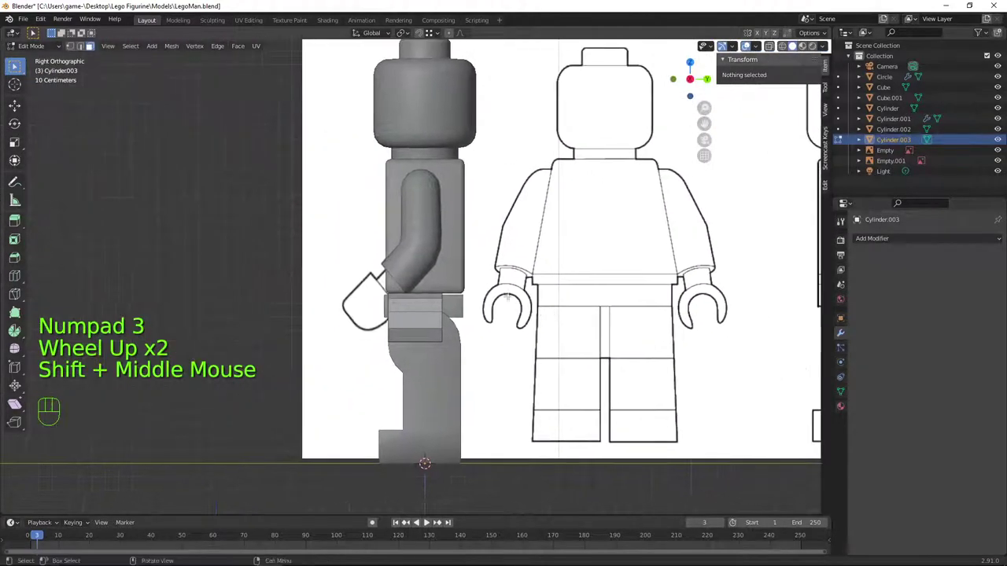
Tilt the whole cylinder about 55° and shift it along the side view near X 0.795 m
key(a)
key(r)
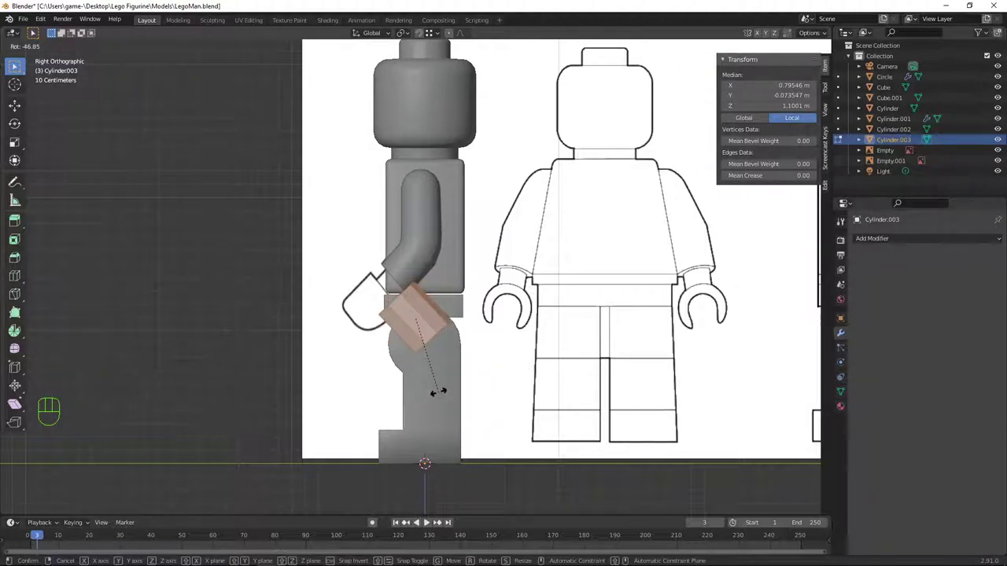
key(g)
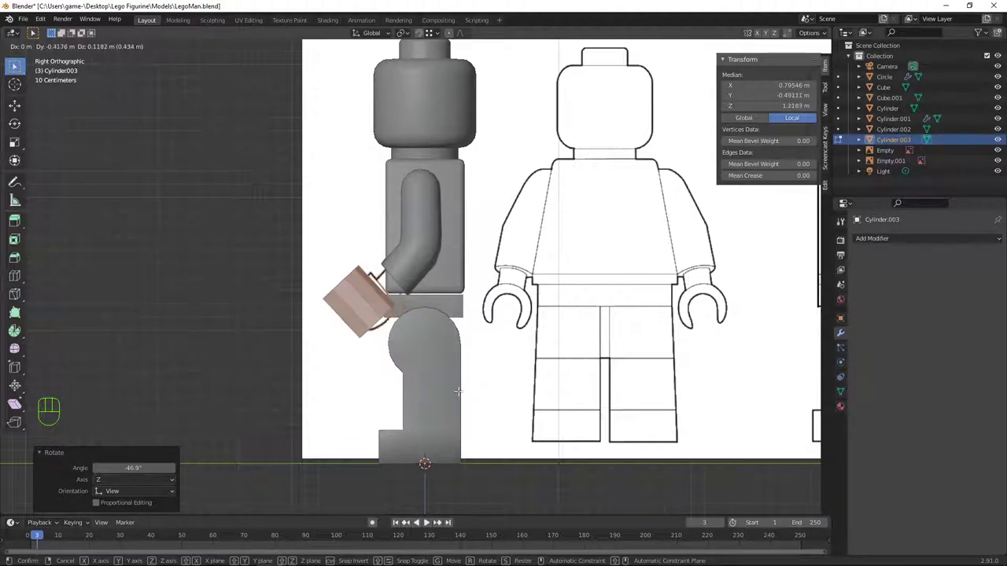
key(ctrl+z)
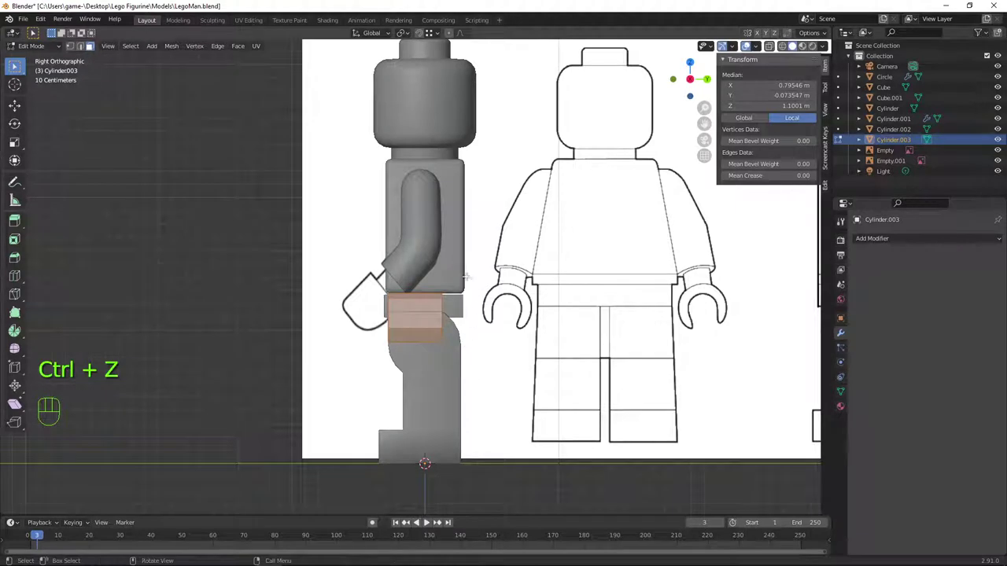
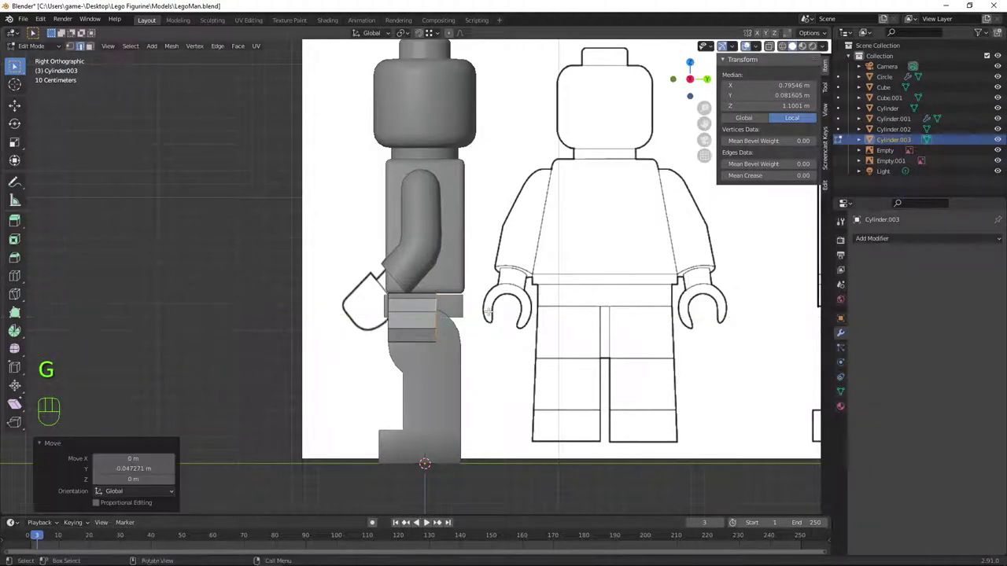
key(a)
key(r)
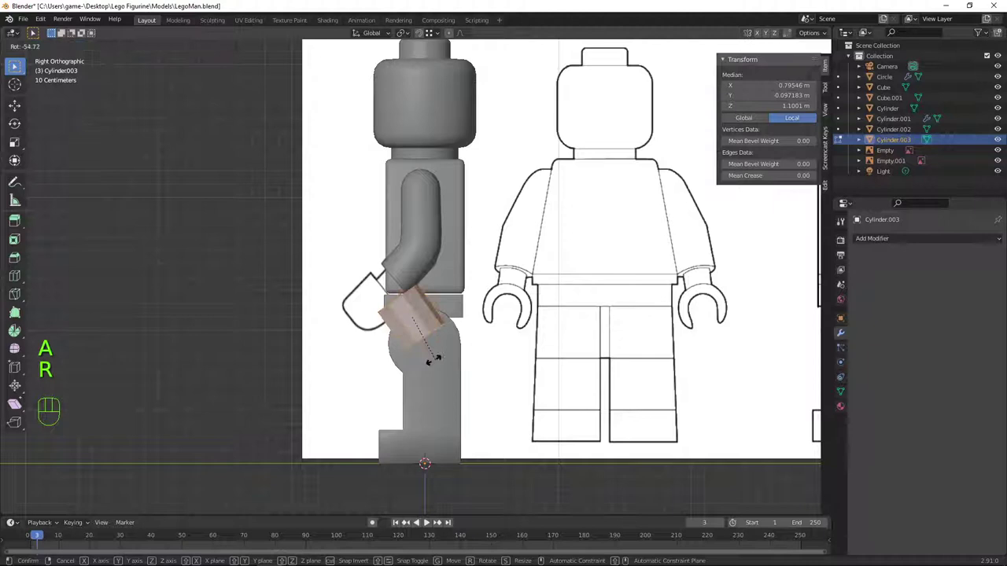
key(g)
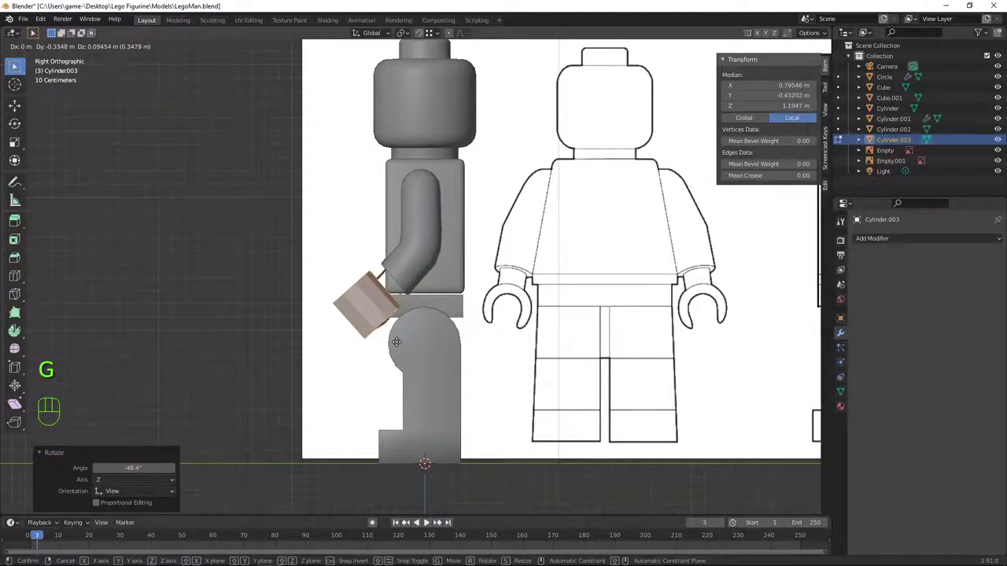
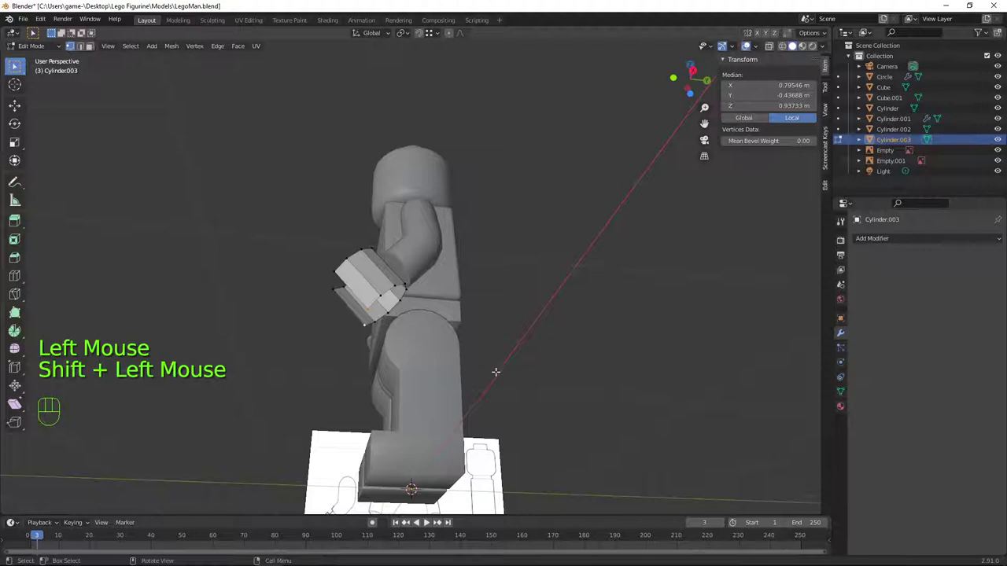
Slide the hand cylinder's vertices along their edges into shape and return to object mode
key(g)
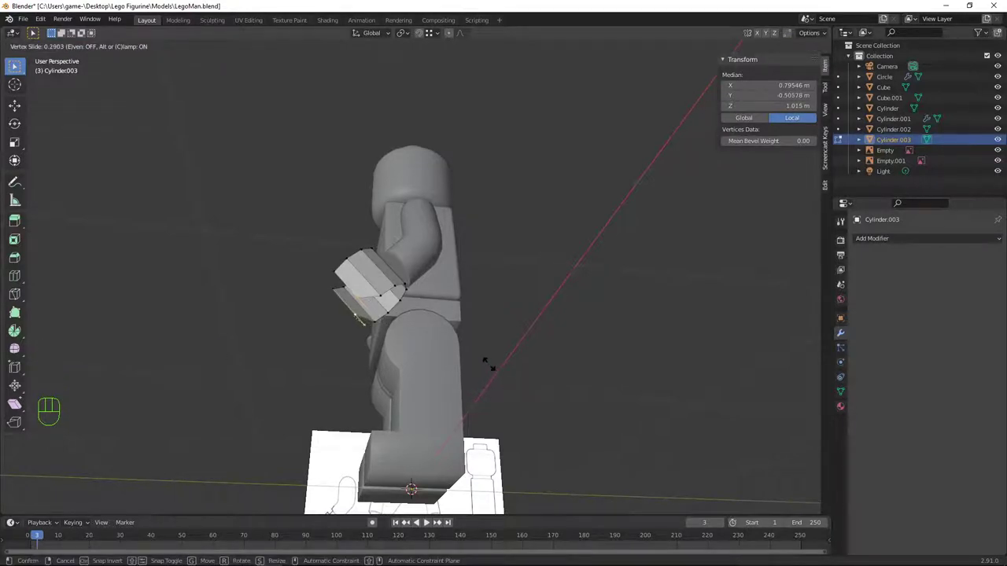
key(g)
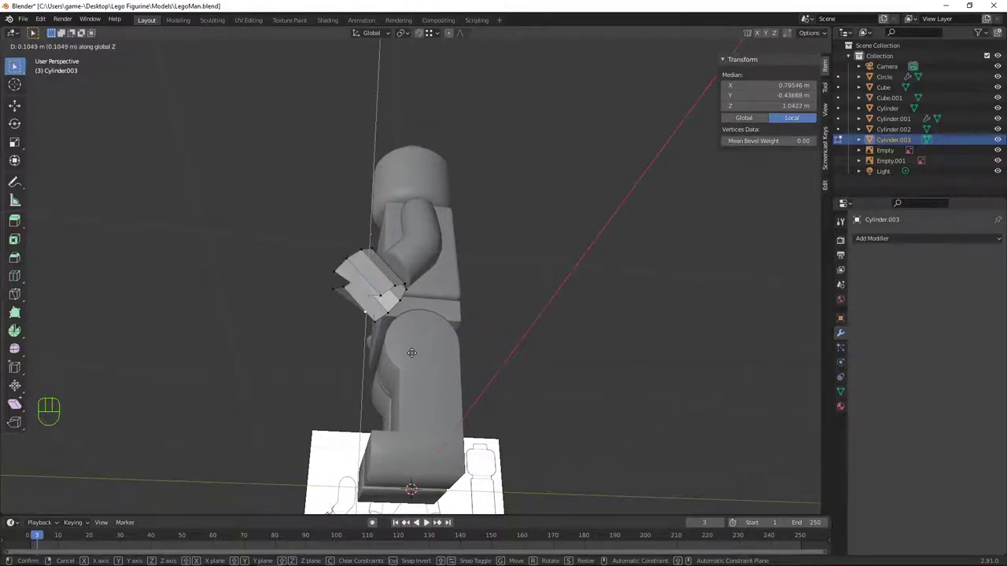
key(g)
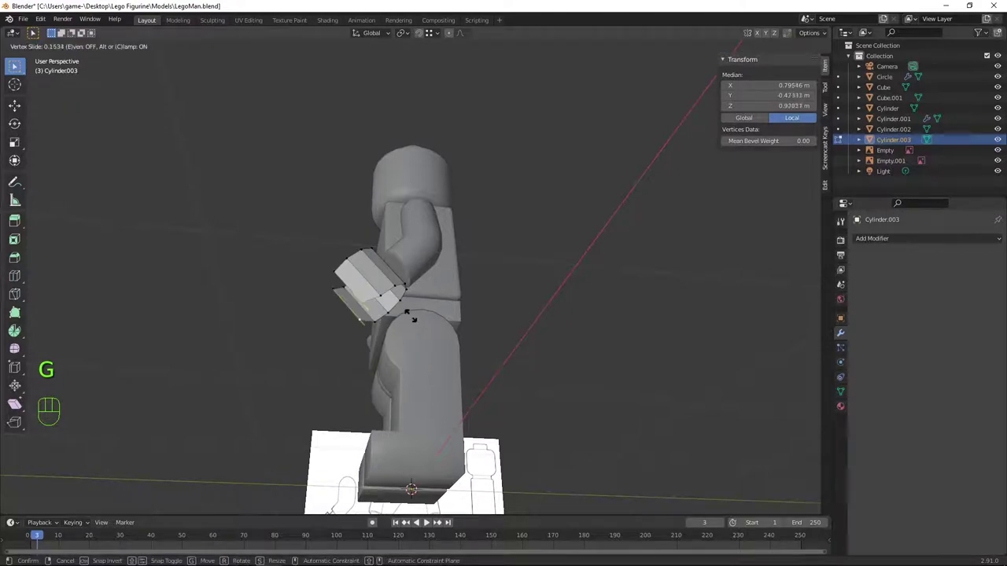
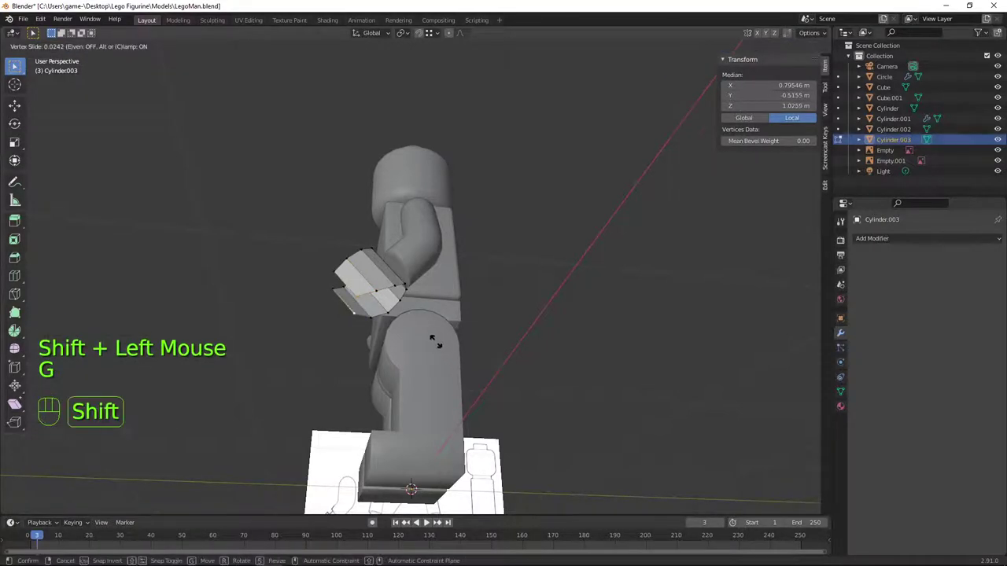
key(Tab)
Add a Solidify modifier to Cylinder.003 with 0.07 m thickness and collapse its panel
drag(464, 295, 453, 342)
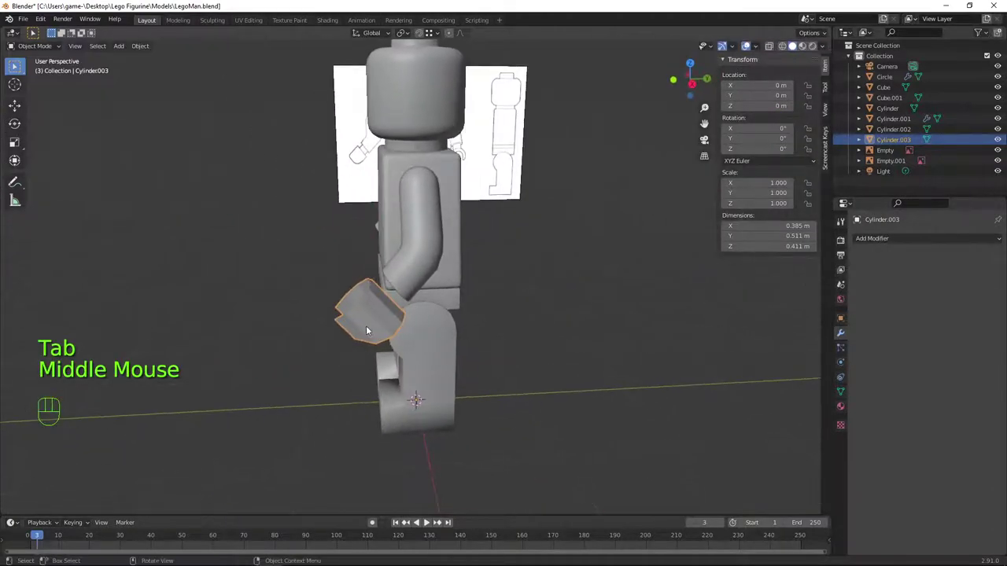
drag(365, 328, 344, 329)
drag(371, 320, 388, 296)
scroll(up, 3)
drag(425, 350, 462, 367)
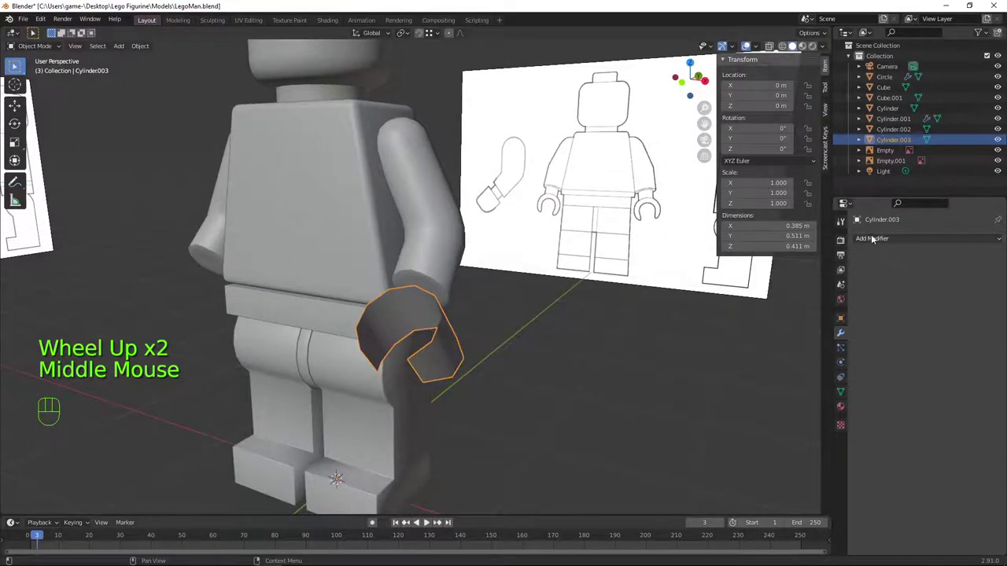
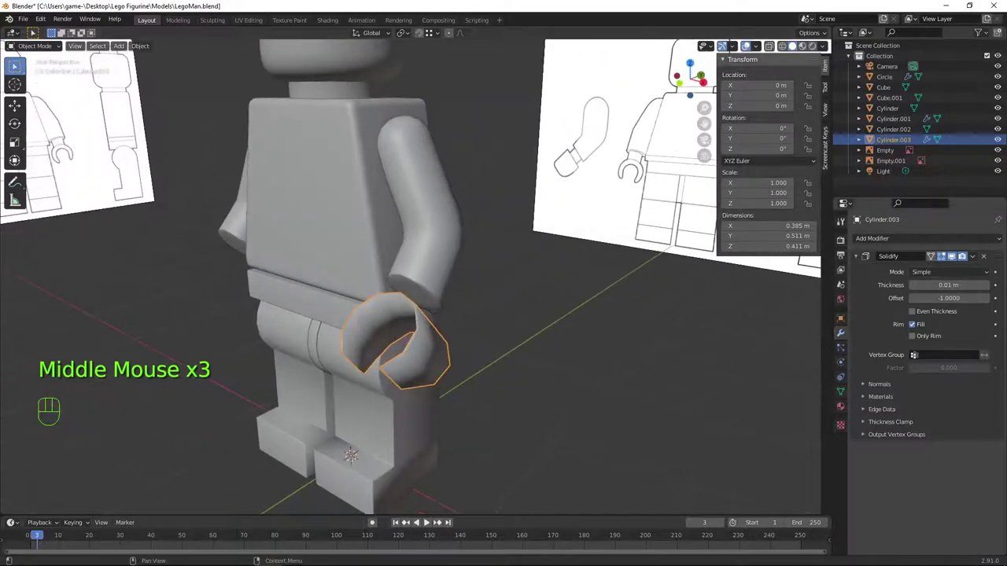
double_click(991, 289)
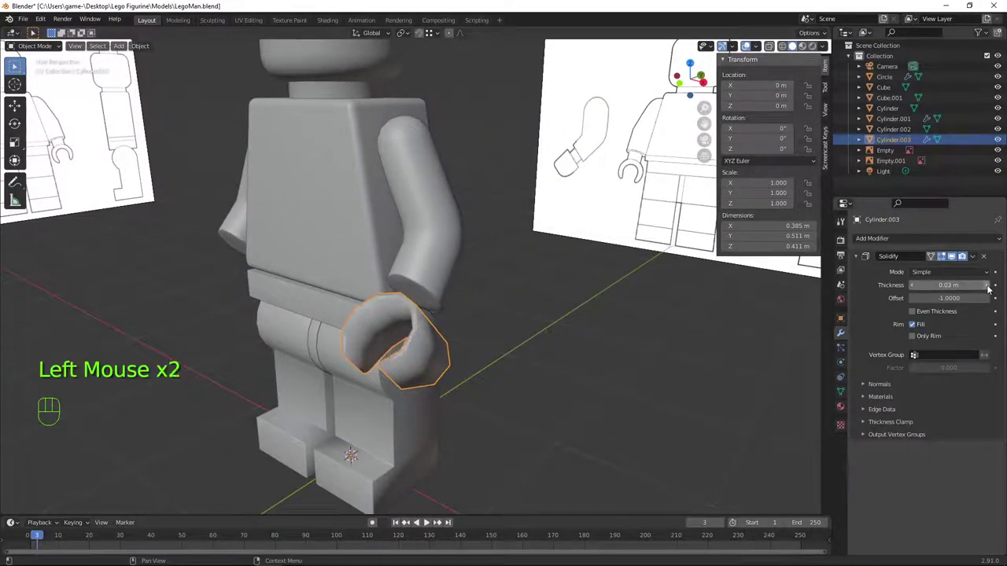
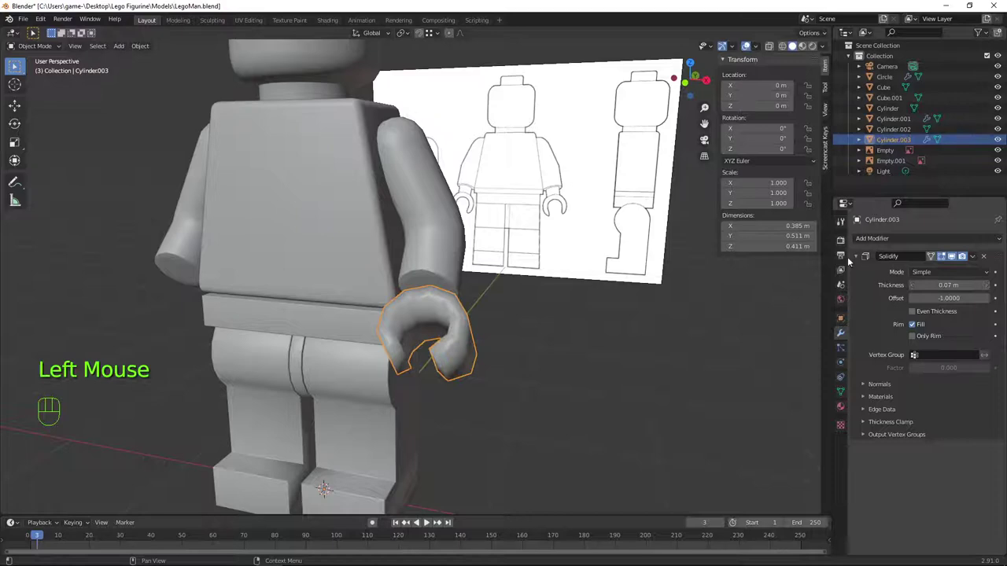
click(862, 260)
drag(578, 370, 619, 346)
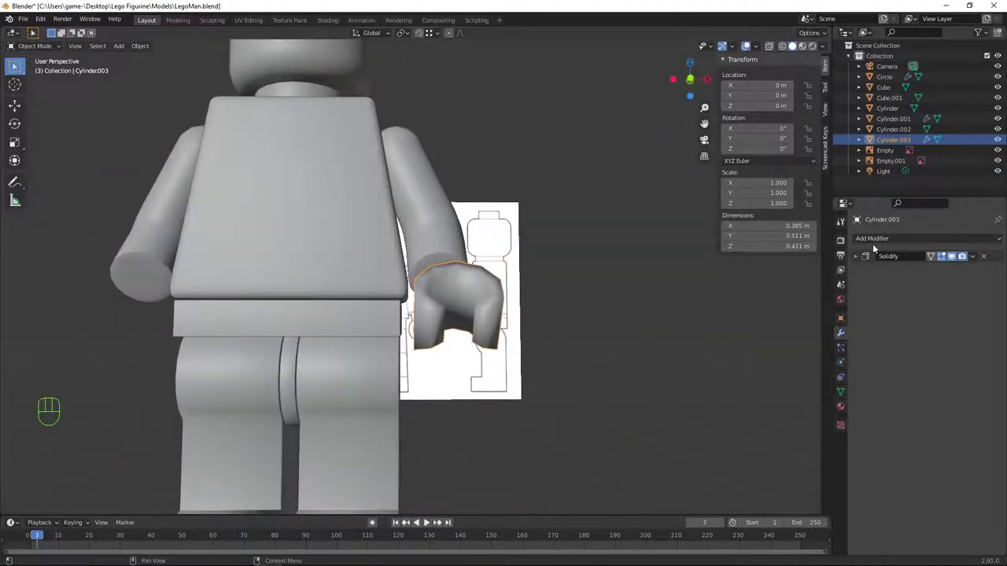
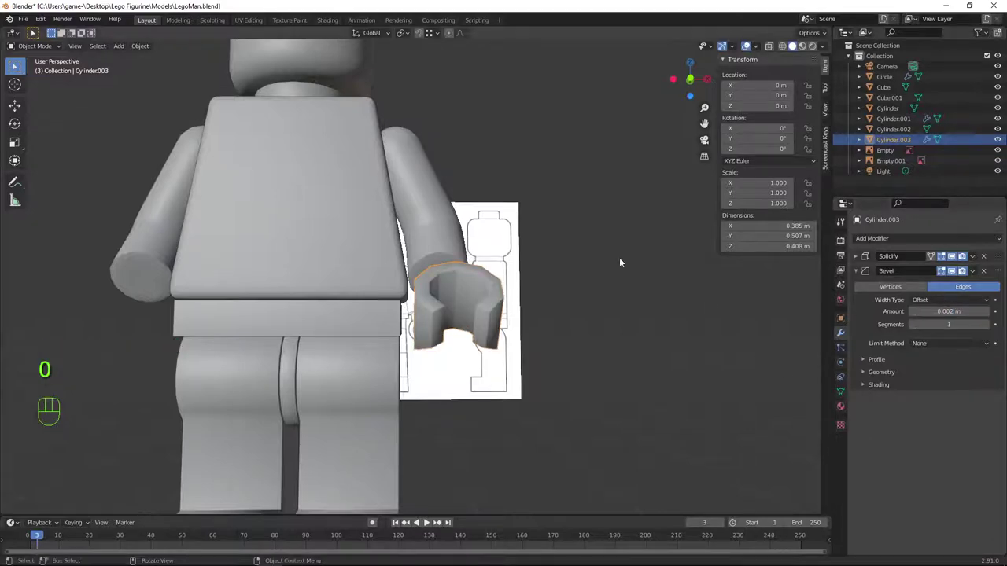
Add a Bevel modifier of 0.002 m, one segment, limited by a 30° angle
scroll(down, 3)
drag(530, 313, 452, 324)
scroll(up, 3)
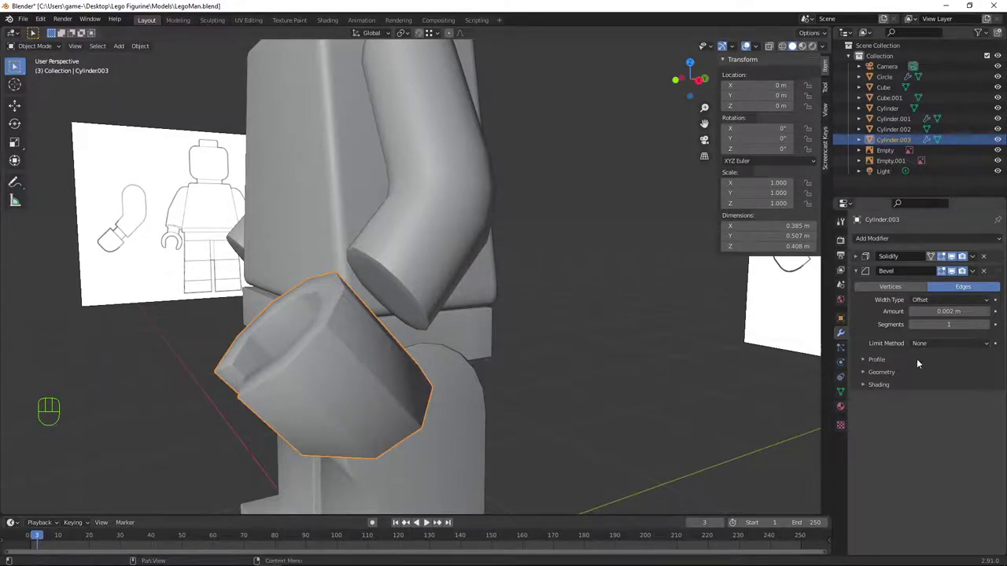
drag(930, 347, 931, 371)
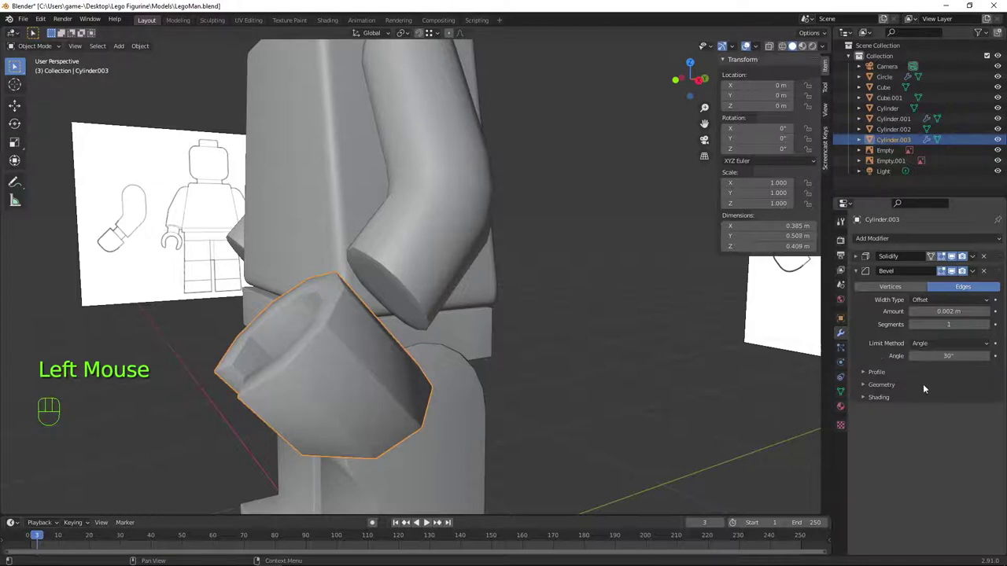
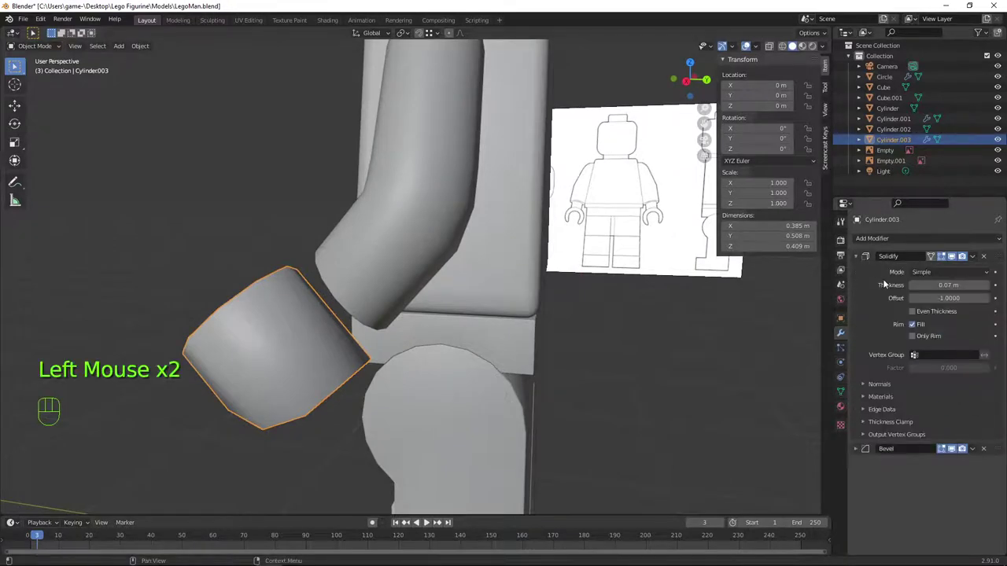
Apply the Solidify modifier so only Bevel remains in the hand's stack
key(ctrl+a)
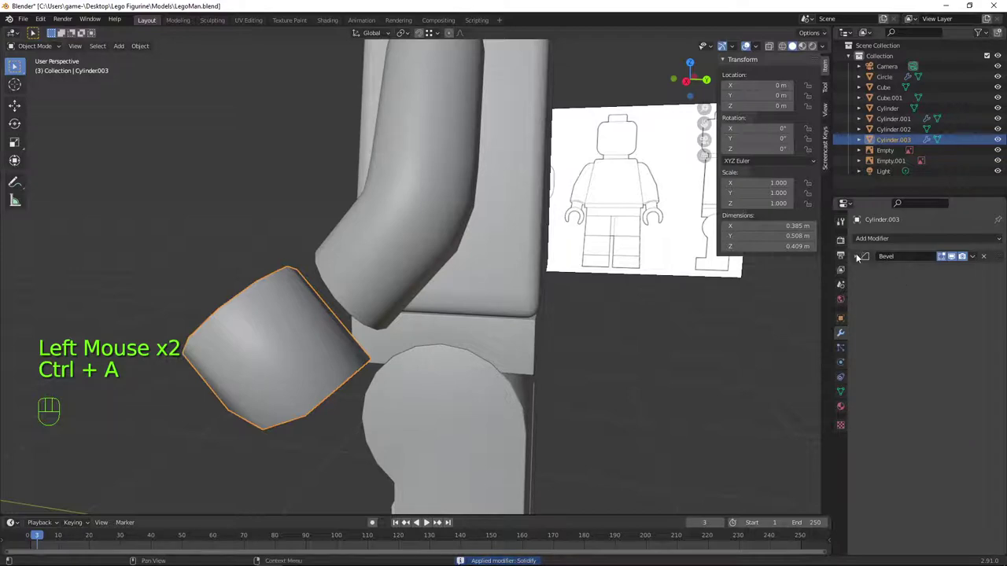
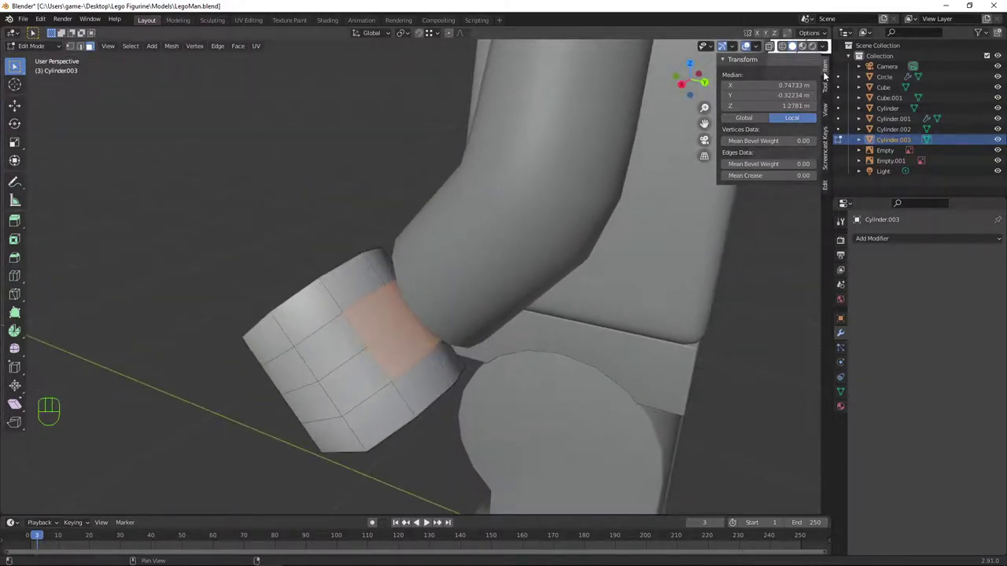
Round the hand opening's selected loop into a perfect circle with LoopTools Circle
click(830, 188)
click(828, 188)
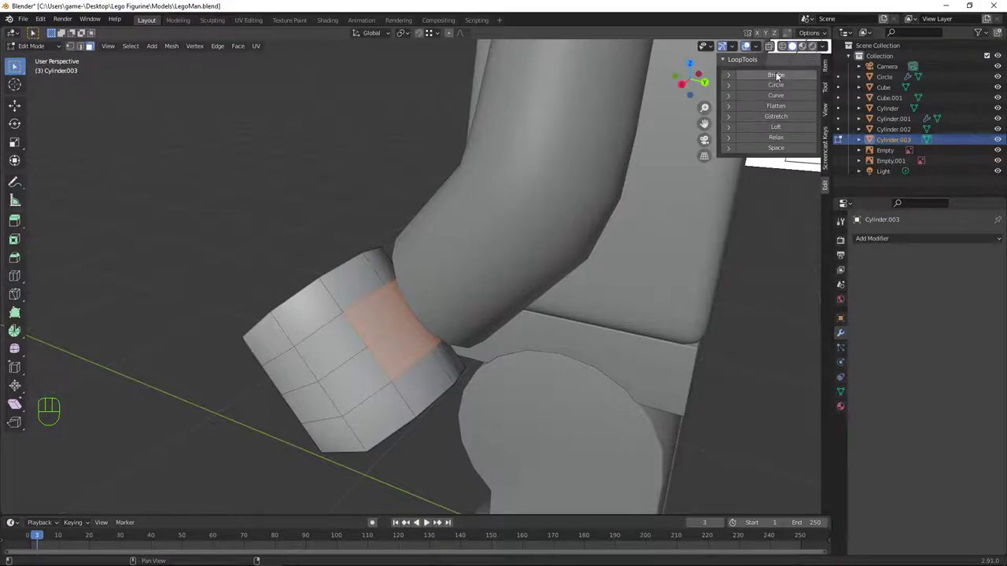
click(785, 86)
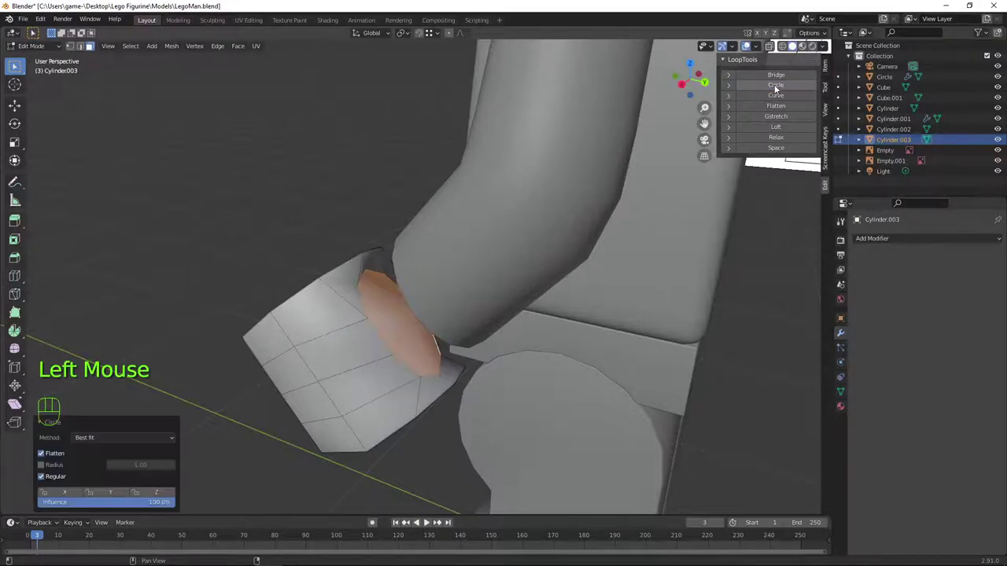
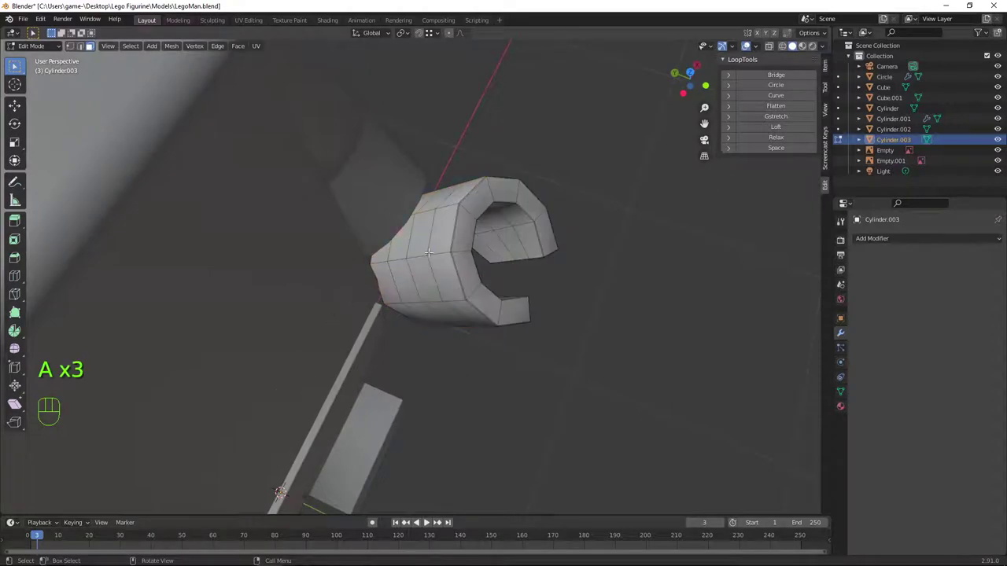
Add a loop cut across the hand, extrude along normals and start a two-segment edge bevel
key(ctrl+r)
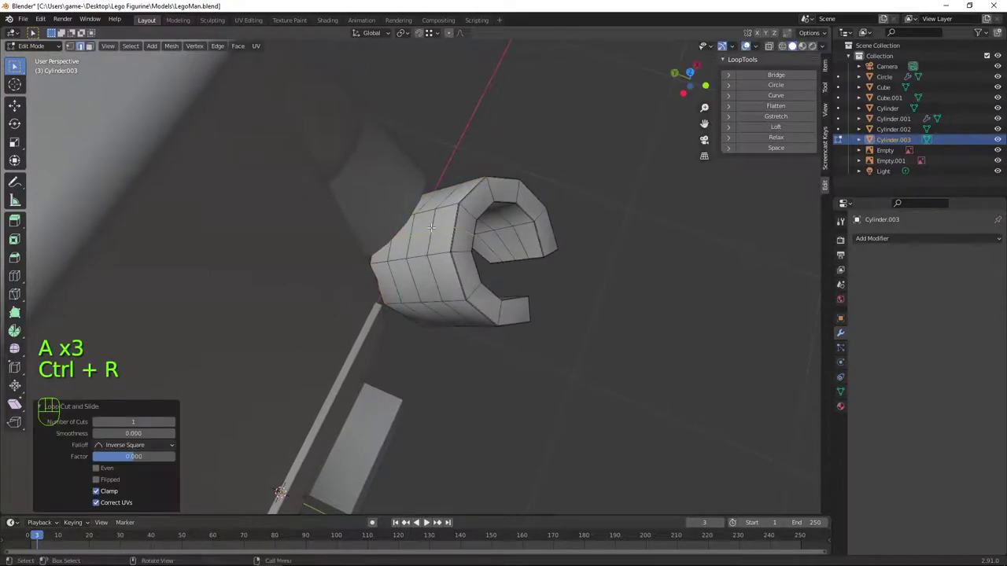
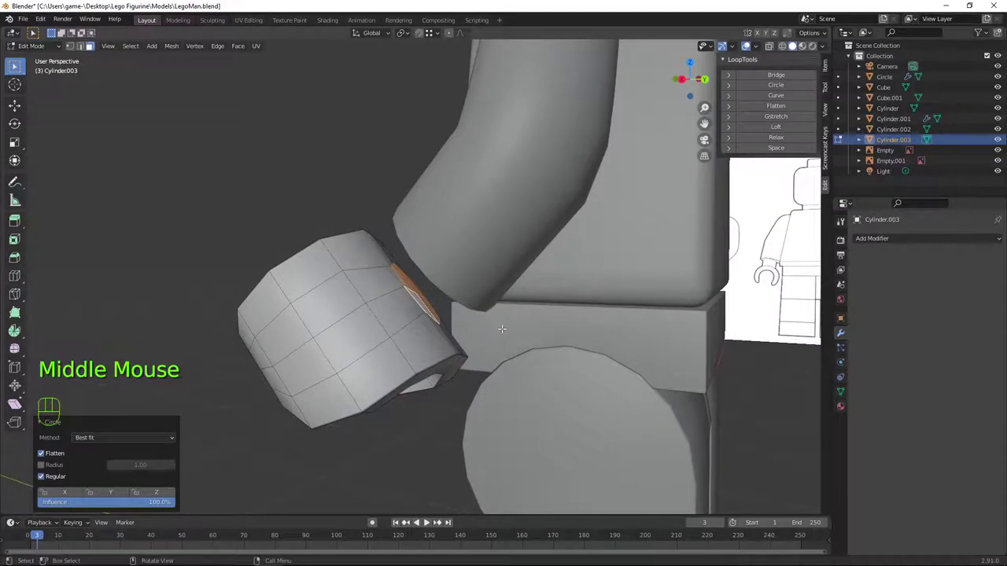
key(e)
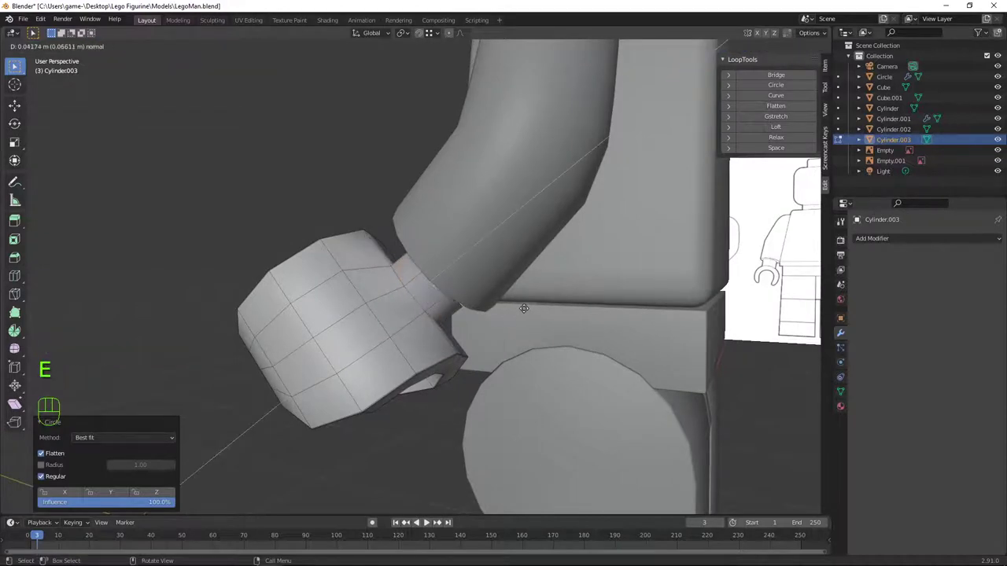
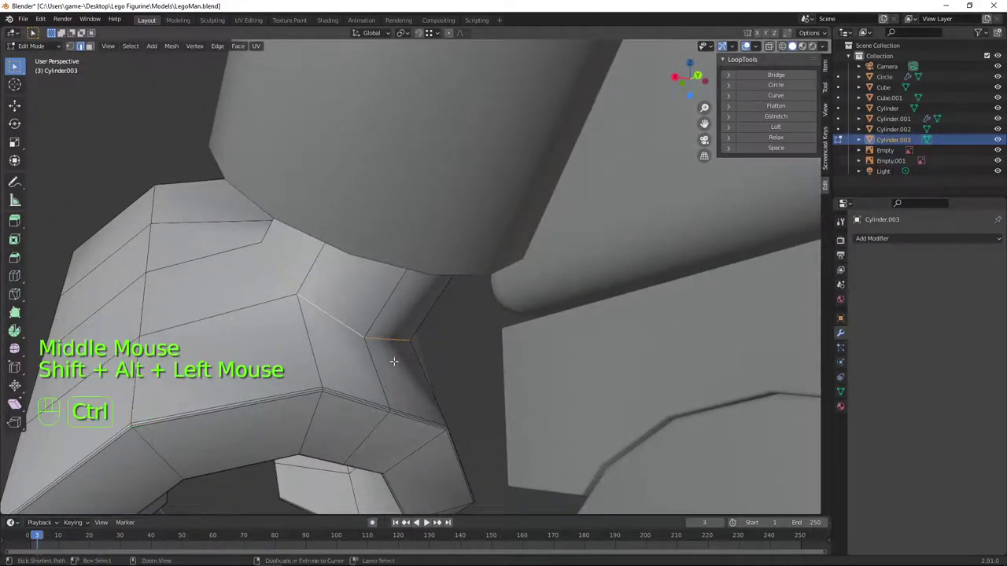
key(ctrl+b)
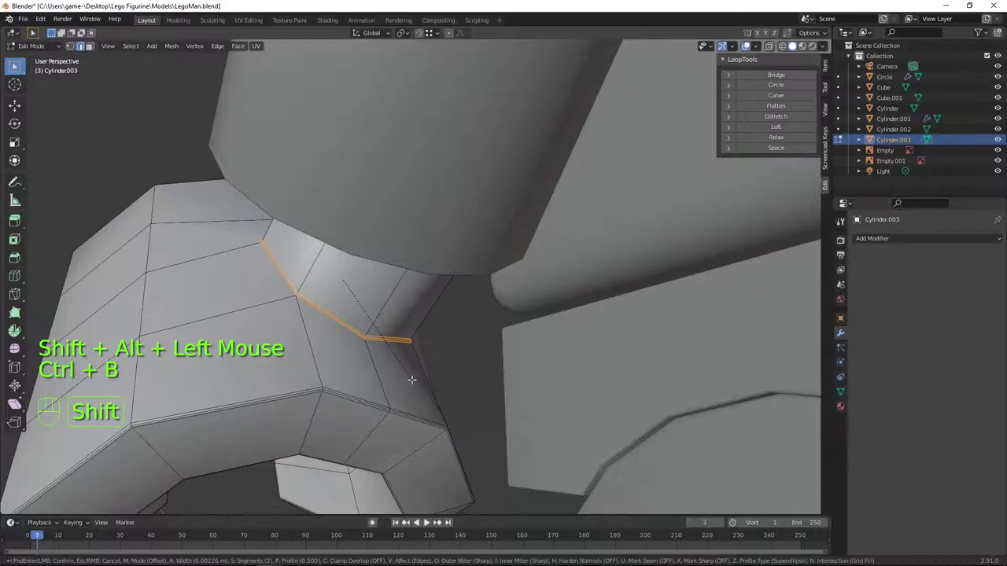
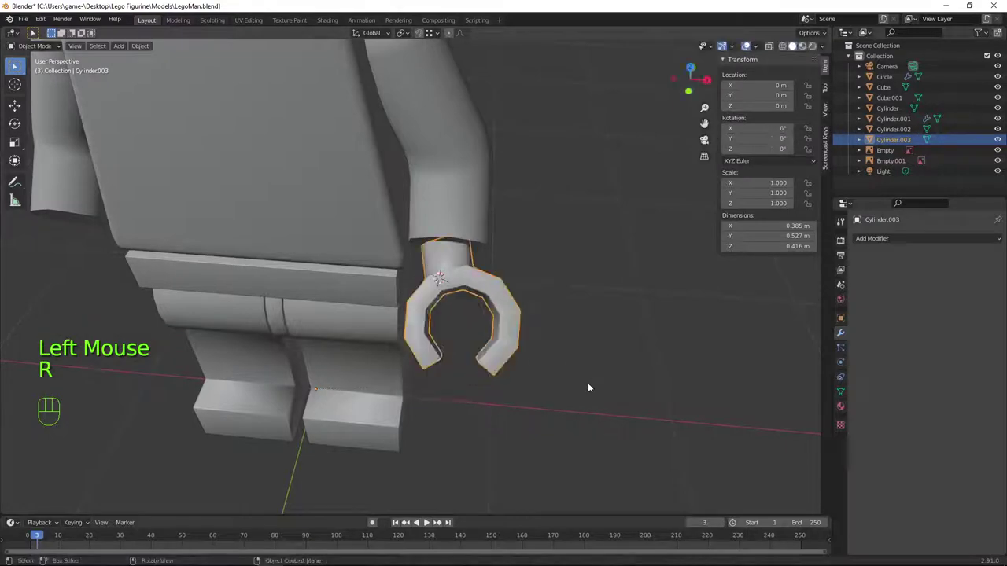
Rotate the hand piece into position below the arm and select it in object mode
drag(412, 428, 359, 376)
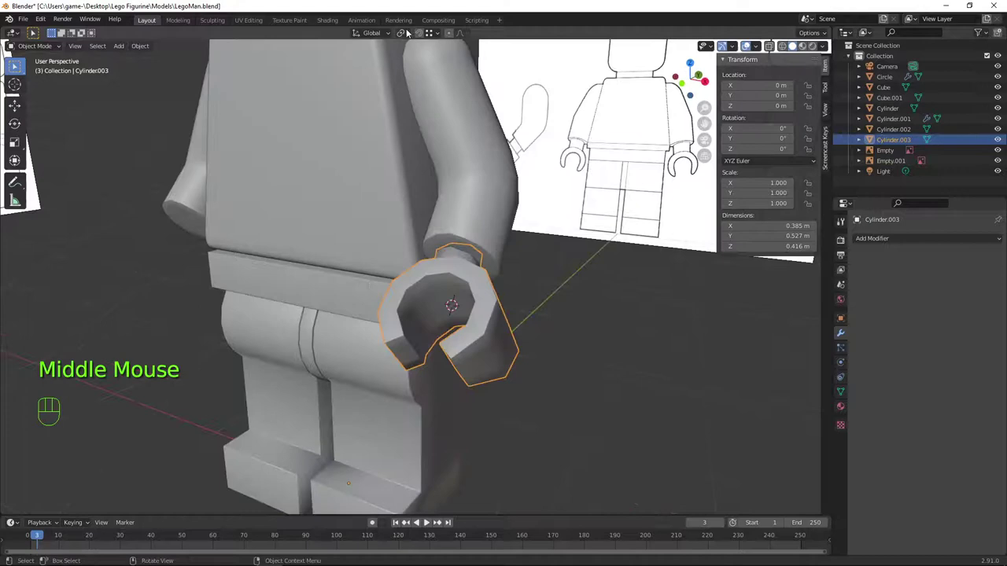
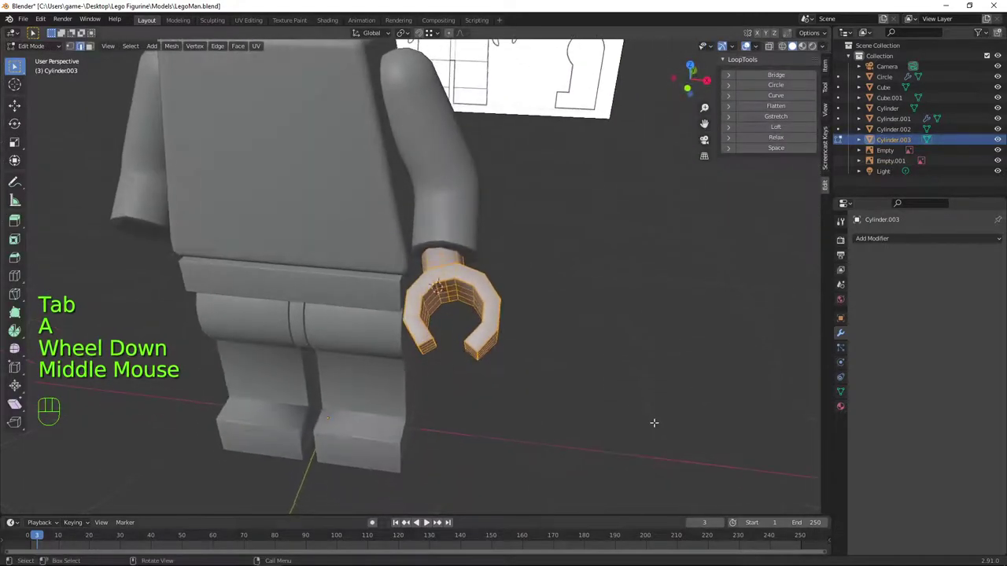
key(r)
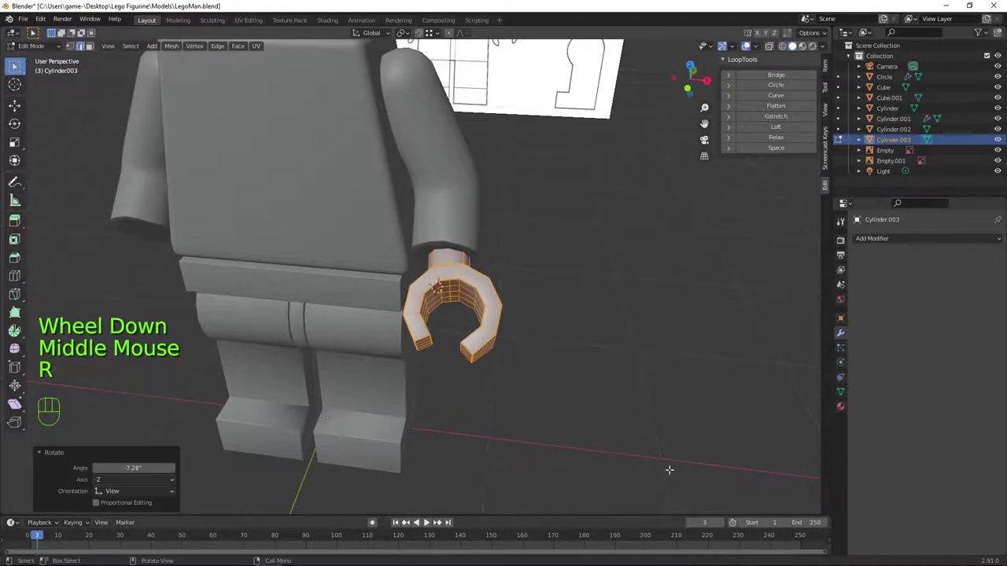
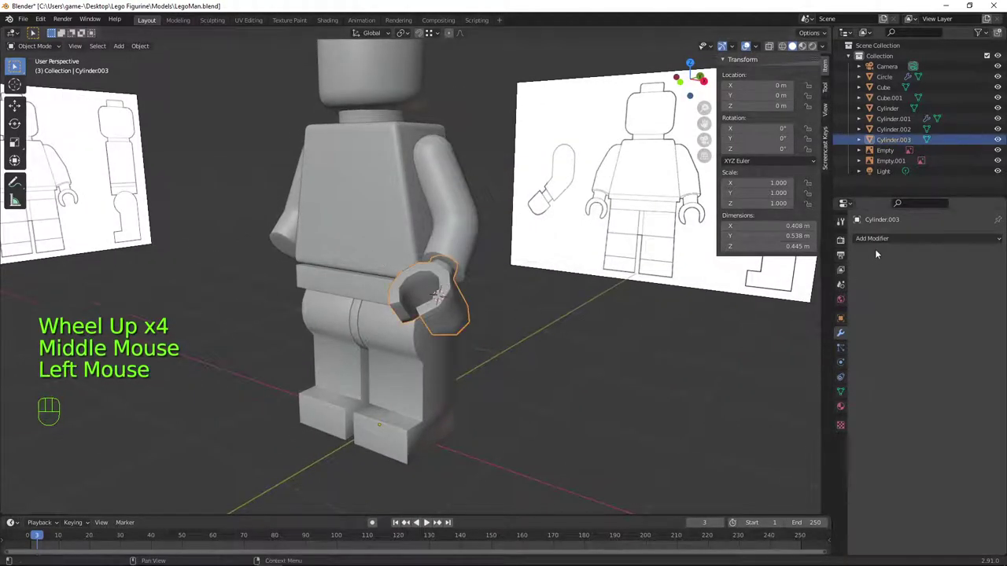
drag(875, 242, 939, 169)
click(446, 308)
click(449, 280)
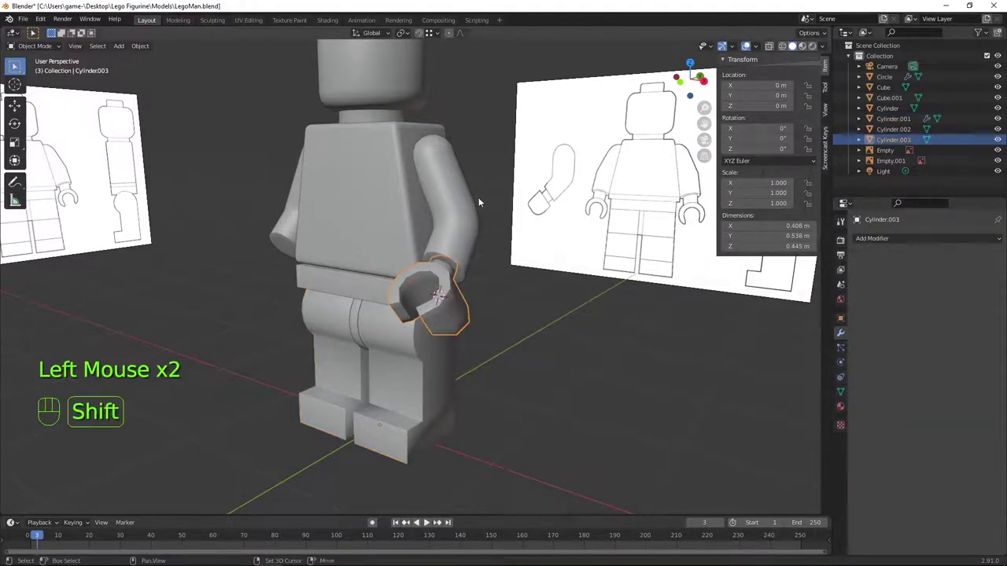
Join Cylinder.003 into the mirrored arm Circle so they become one object
click(440, 168)
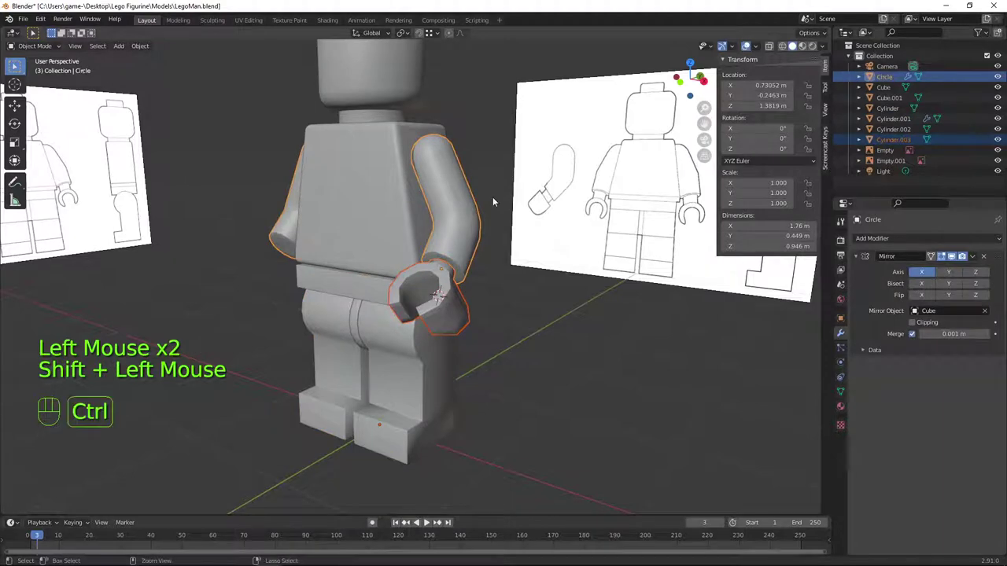
key(ctrl+j)
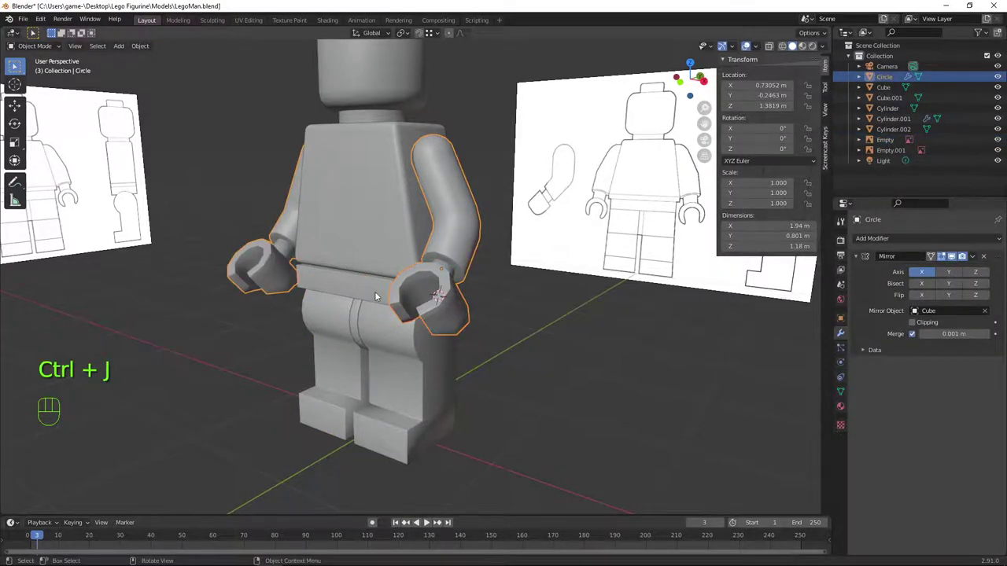
key(a)
key(a)
Orbit and zoom around the figure to inspect the joined arm and hand
scroll(down, 3)
drag(464, 264, 492, 251)
scroll(down, 3)
drag(479, 287, 463, 295)
scroll(up, 3)
drag(493, 320, 475, 317)
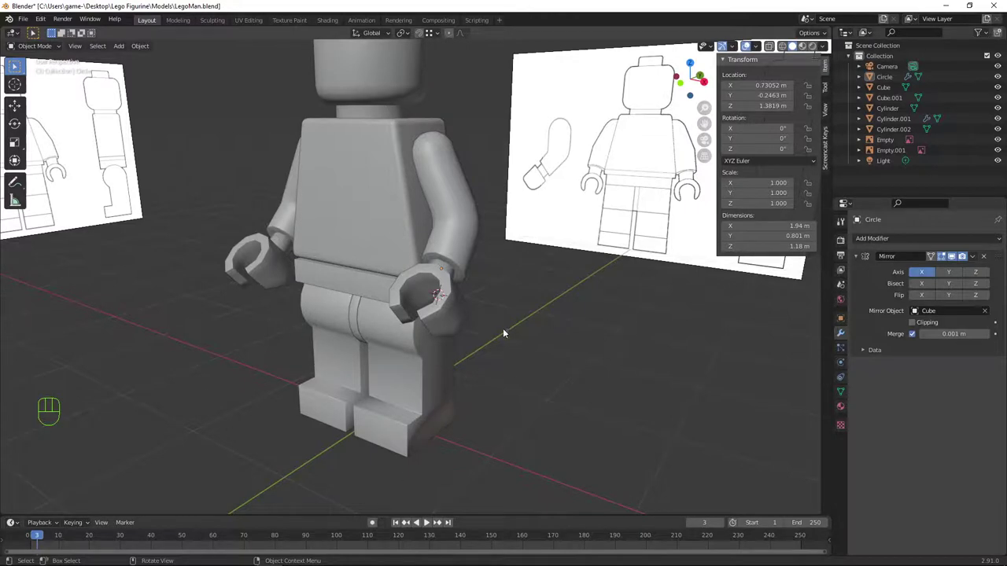
scroll(down, 3)
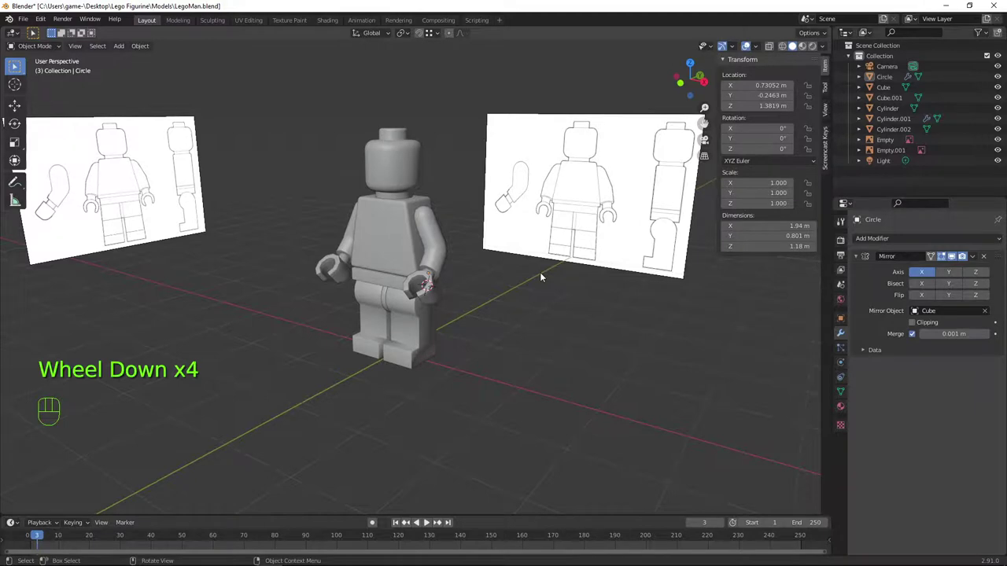